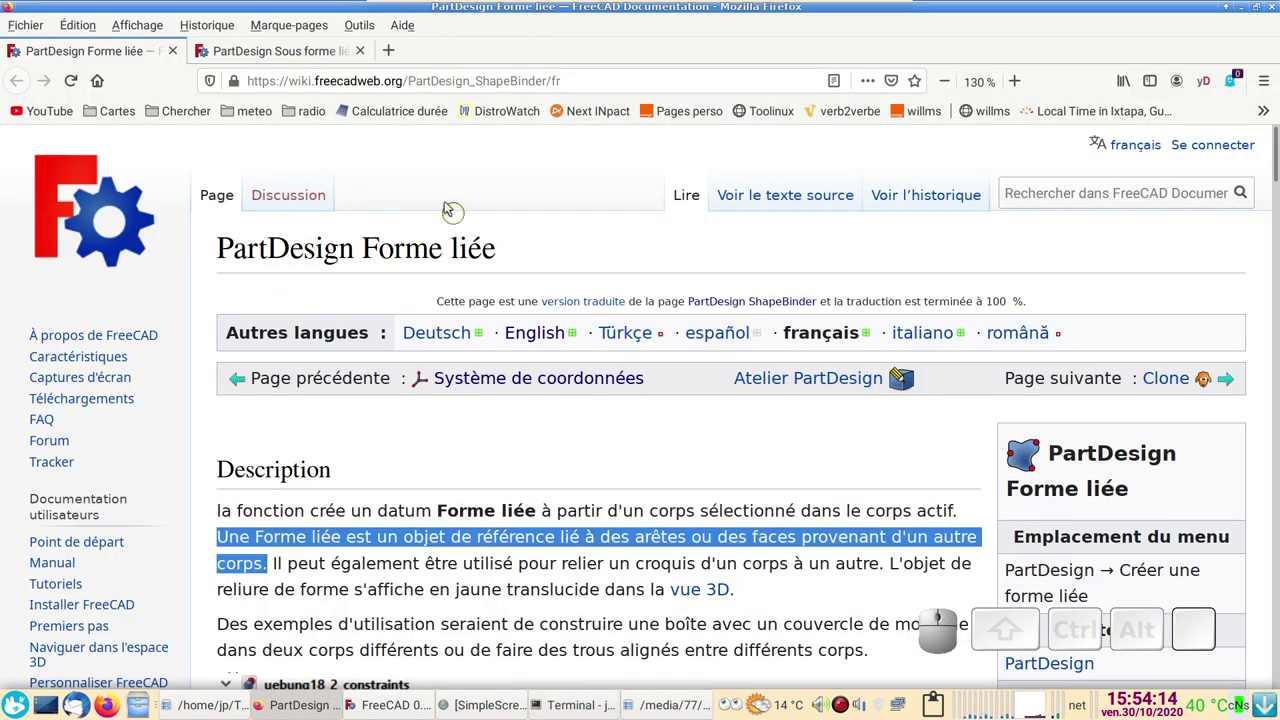
- Close the version information dialog after browsing the binder documentation pages
left_click(310, 49)
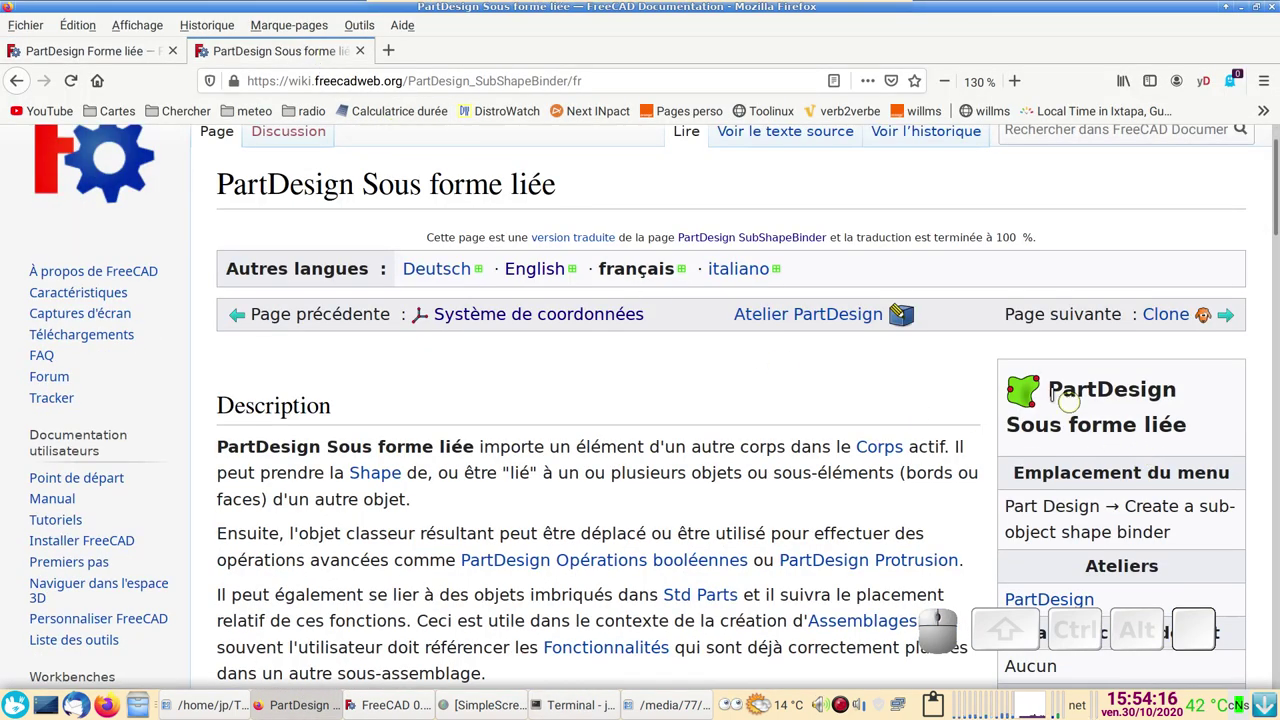
left_click(119, 53)
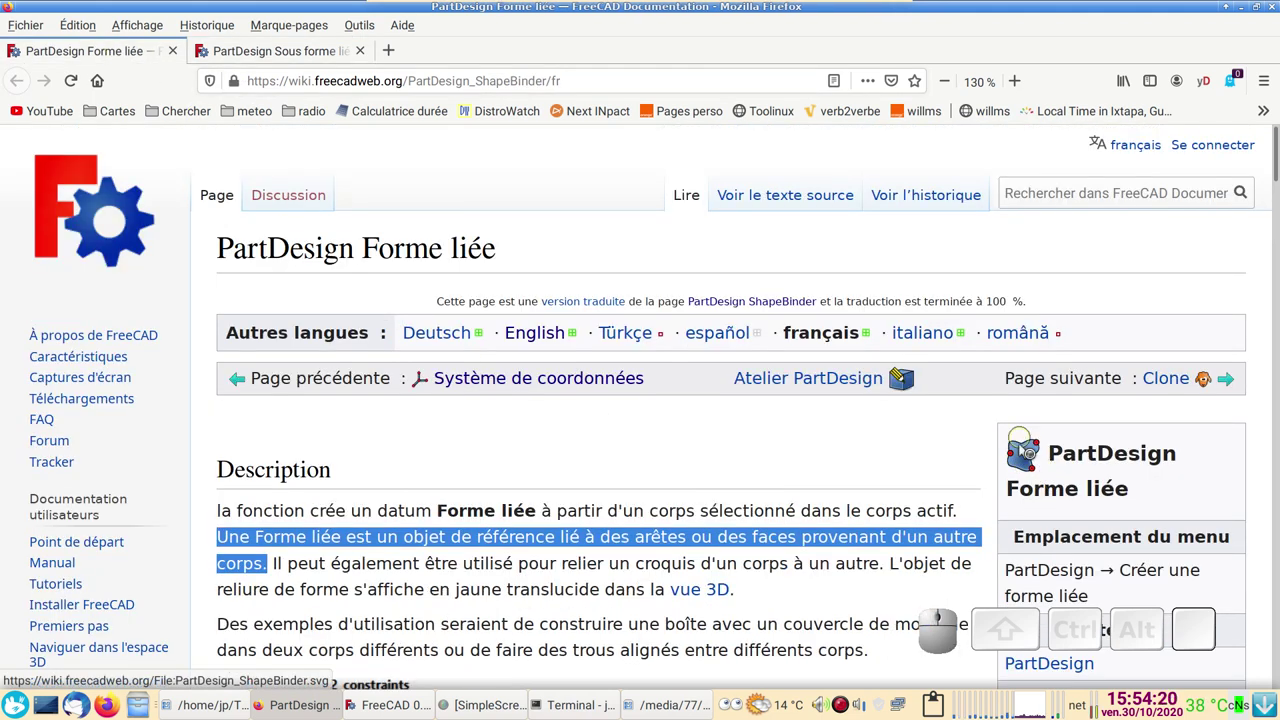
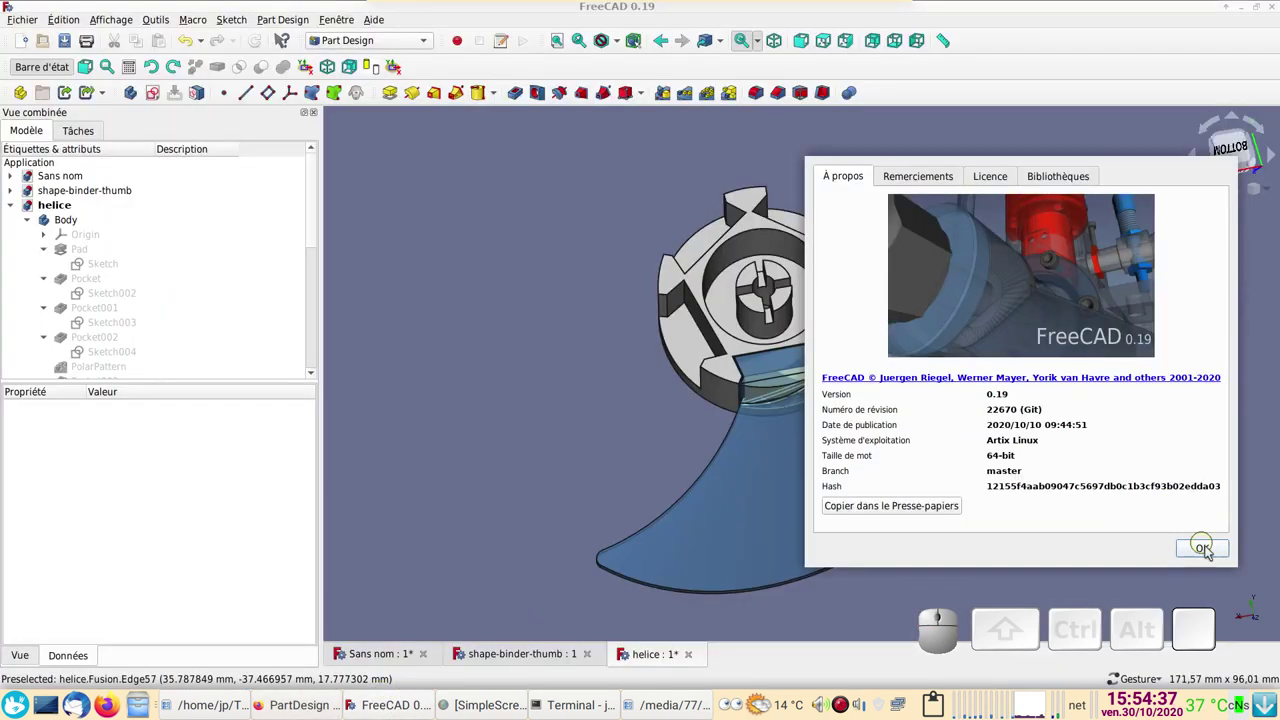
left_click(1215, 557)
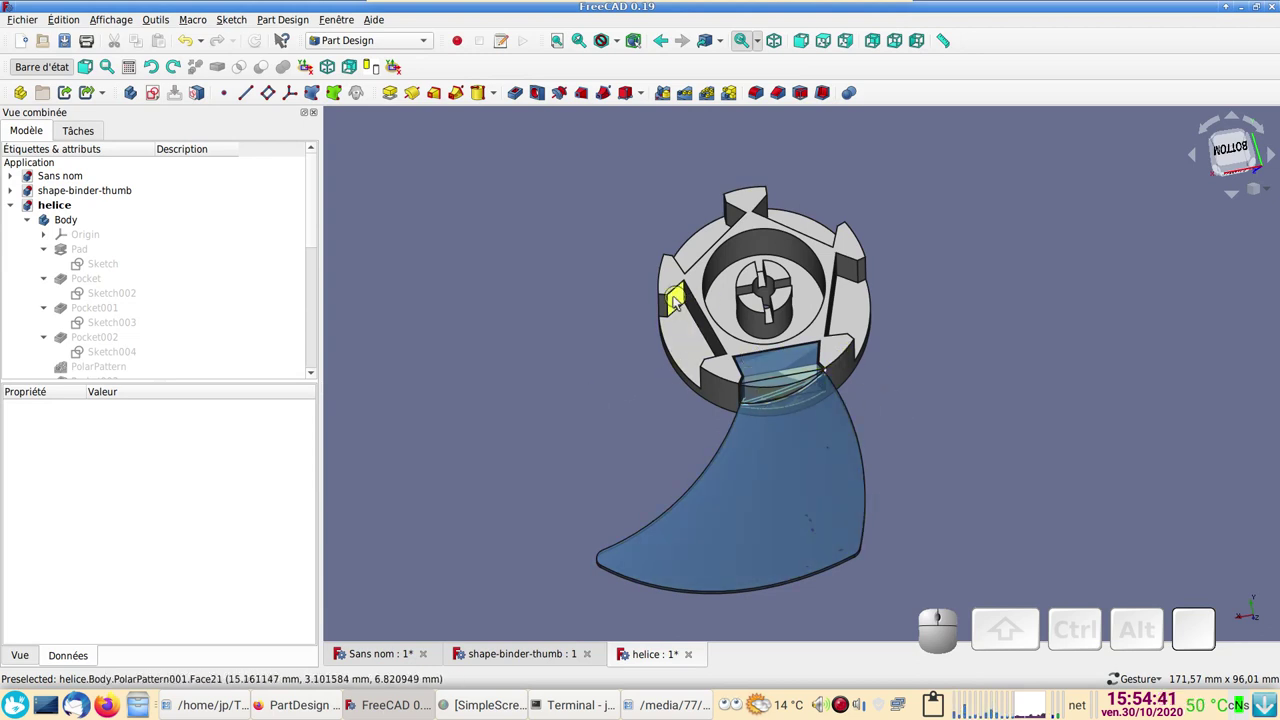
- Hide the Fusion-pale blade feature to expose the rest of the helice model
scroll("down", 3)
scroll("down", 3)
scroll("down", 3)
scroll("up", 3)
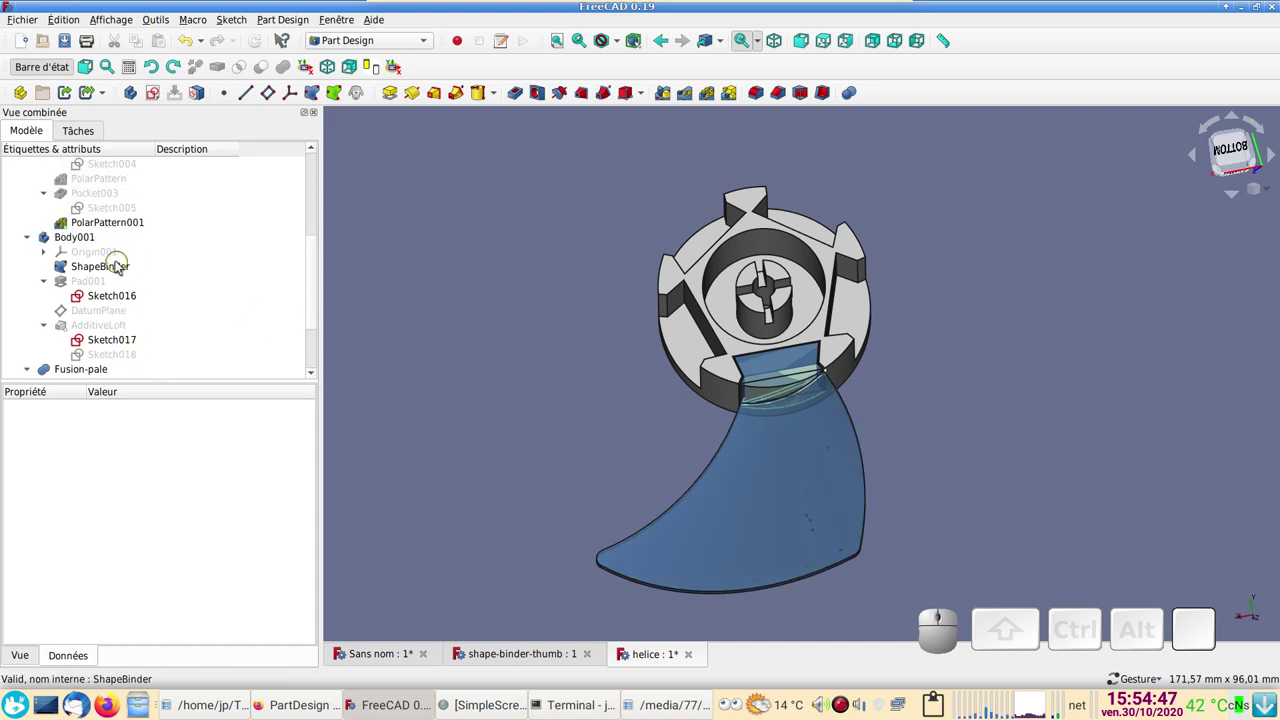
scroll("down", 3)
left_click(104, 284)
key("space")
scroll("up", 3)
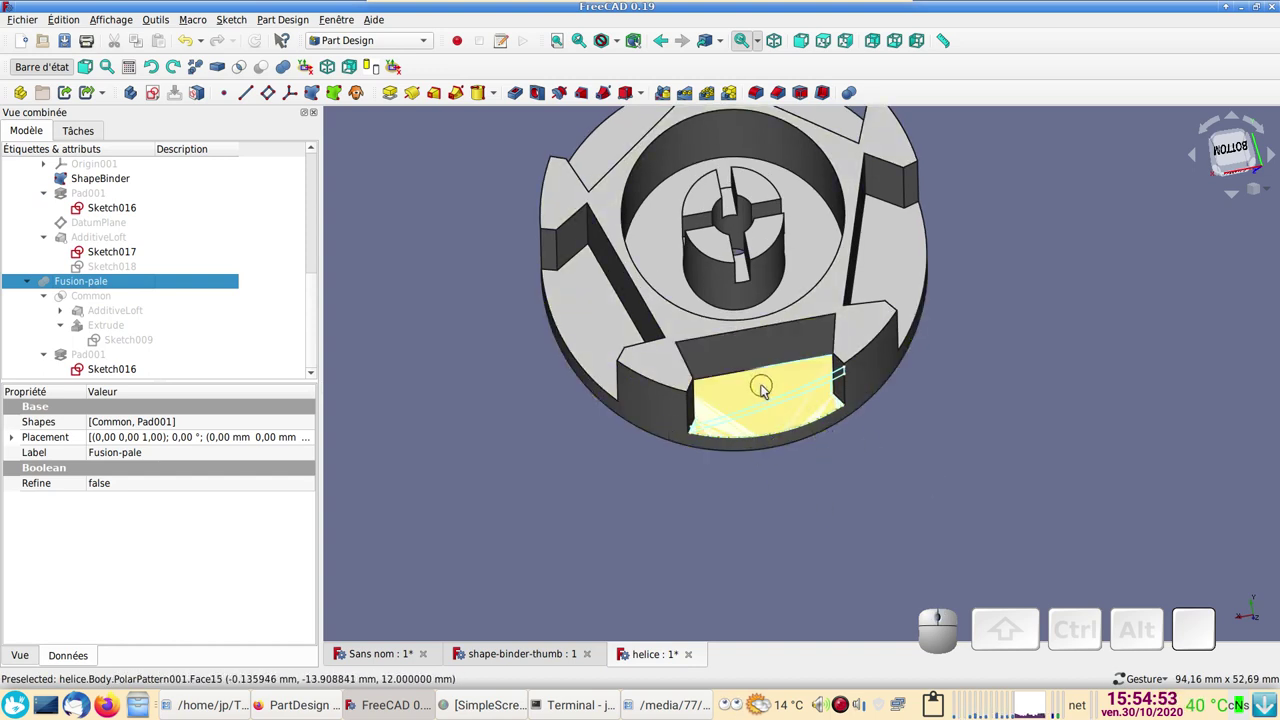
- Hide the gear part to reveal its binder, then show the gear again
left_click(599, 327)
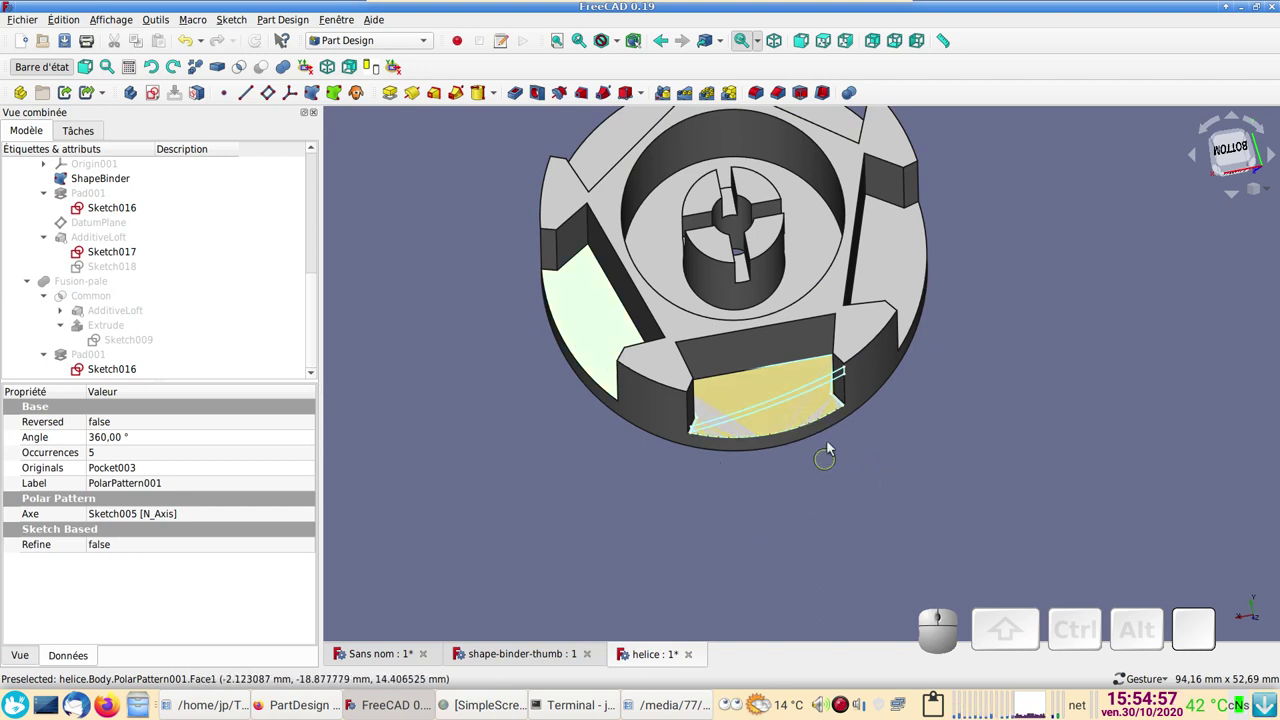
left_click(560, 457)
left_click(599, 346)
left_click(733, 511)
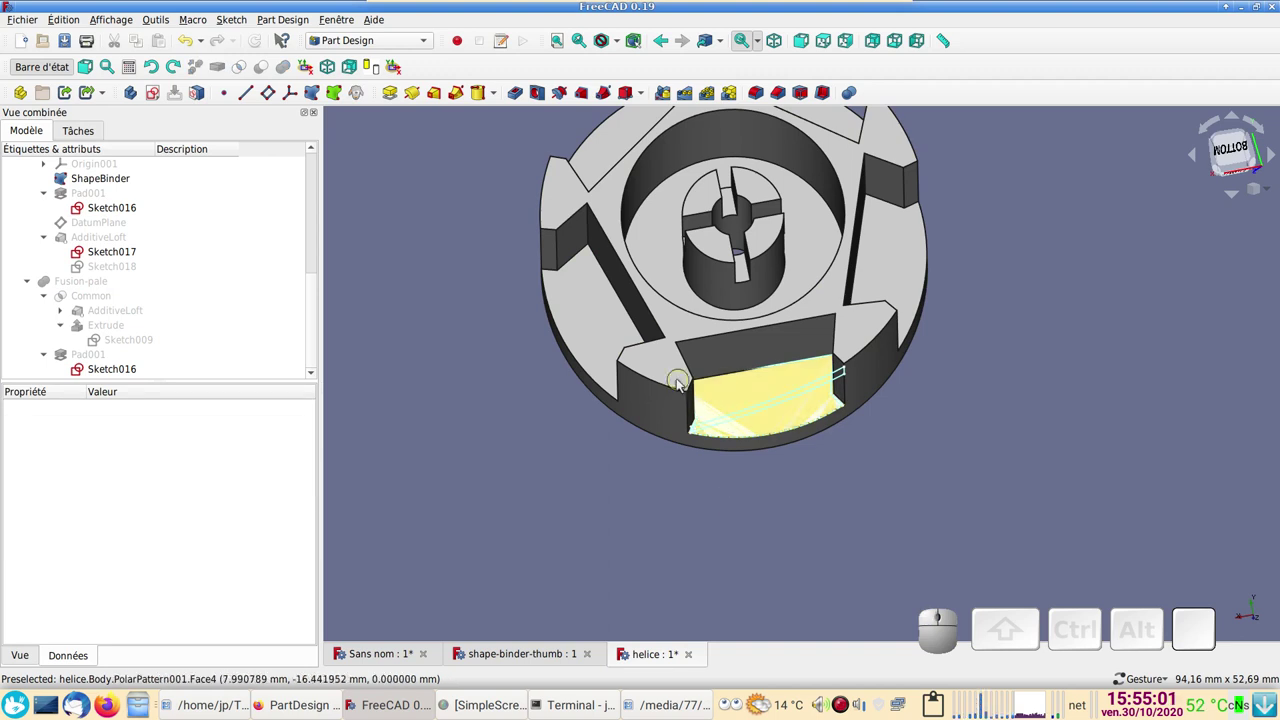
left_click(664, 373)
key("space")
scroll("up", 3)
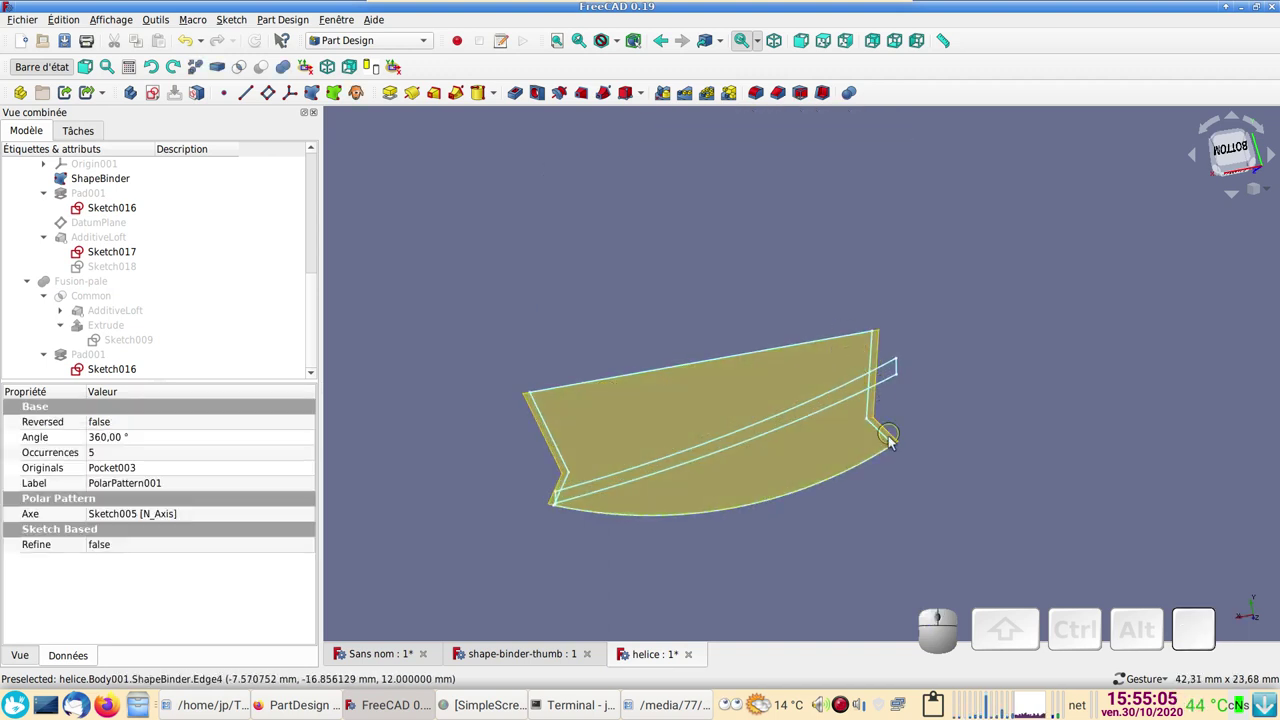
key("space")
- Show the Fusion-pale blade again and orbit the helice model to an angled view
scroll("down", 3)
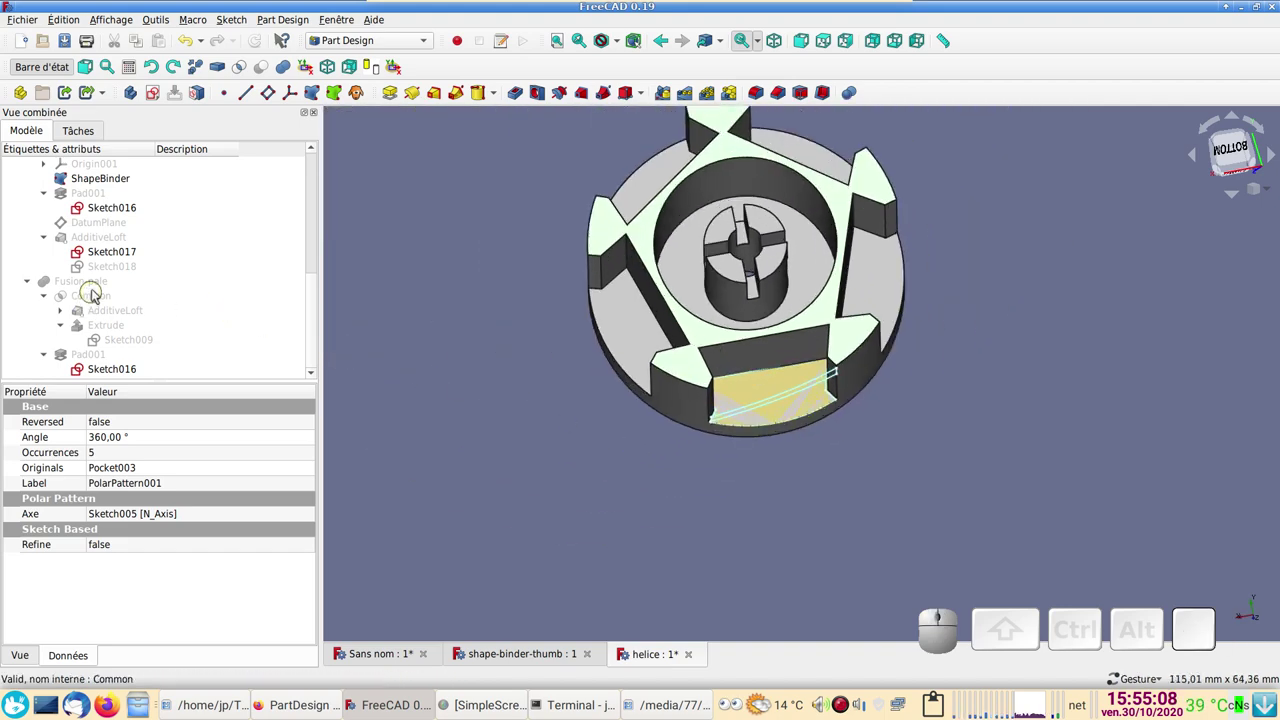
left_click(100, 285)
key("space")
left_click(519, 408)
scroll("down", 3)
left_click_drag(1095, 518, 949, 494)
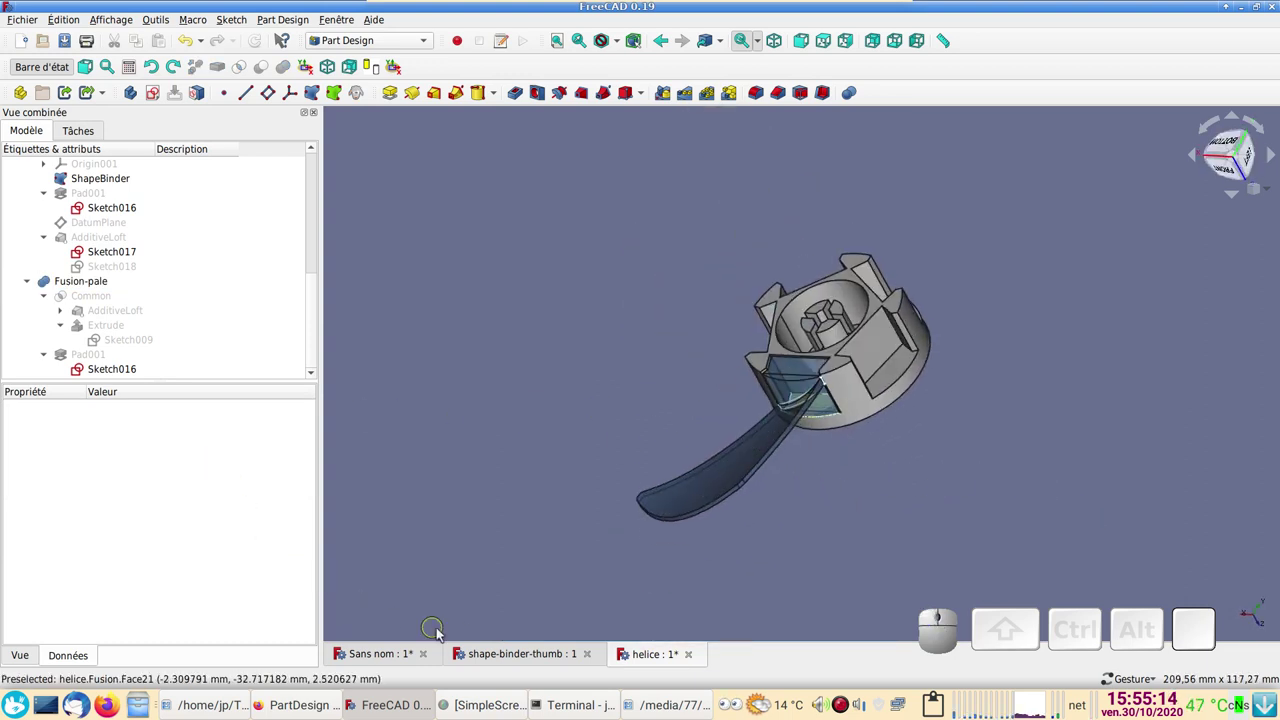
- Switch to the Sans nom document and select its base sketch
left_click(383, 657)
left_click(94, 224)
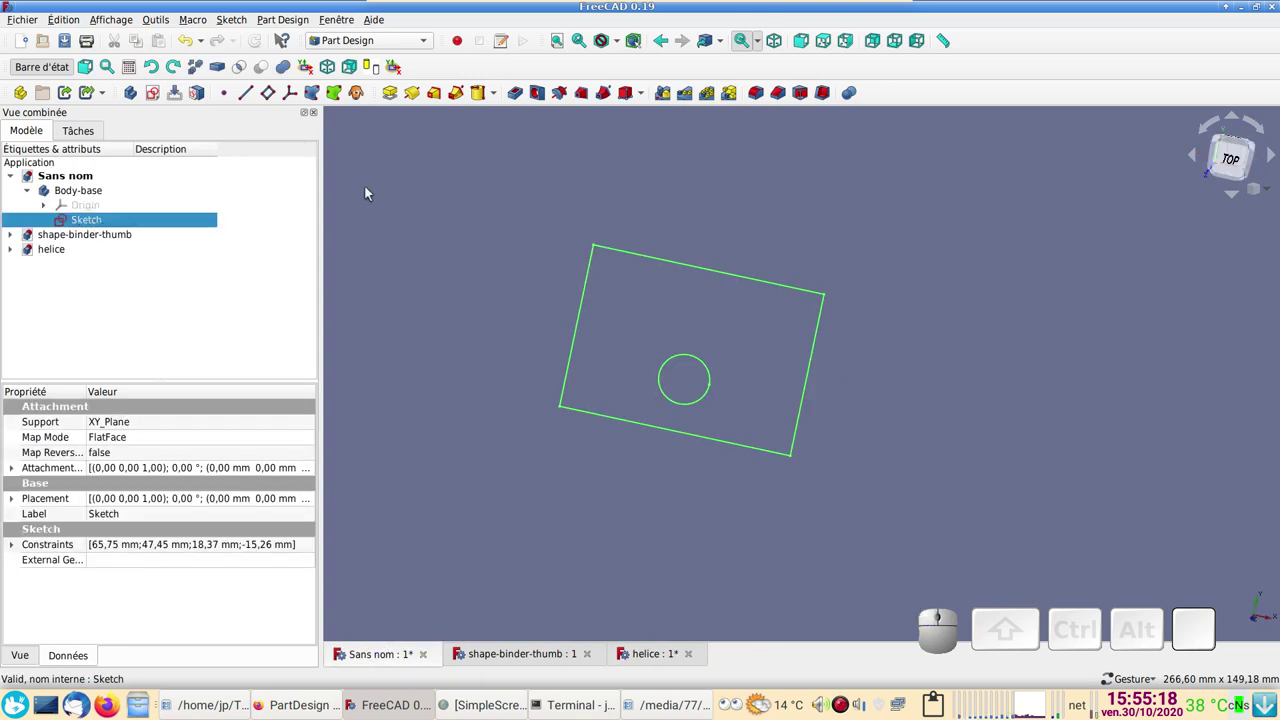
left_click(162, 222)
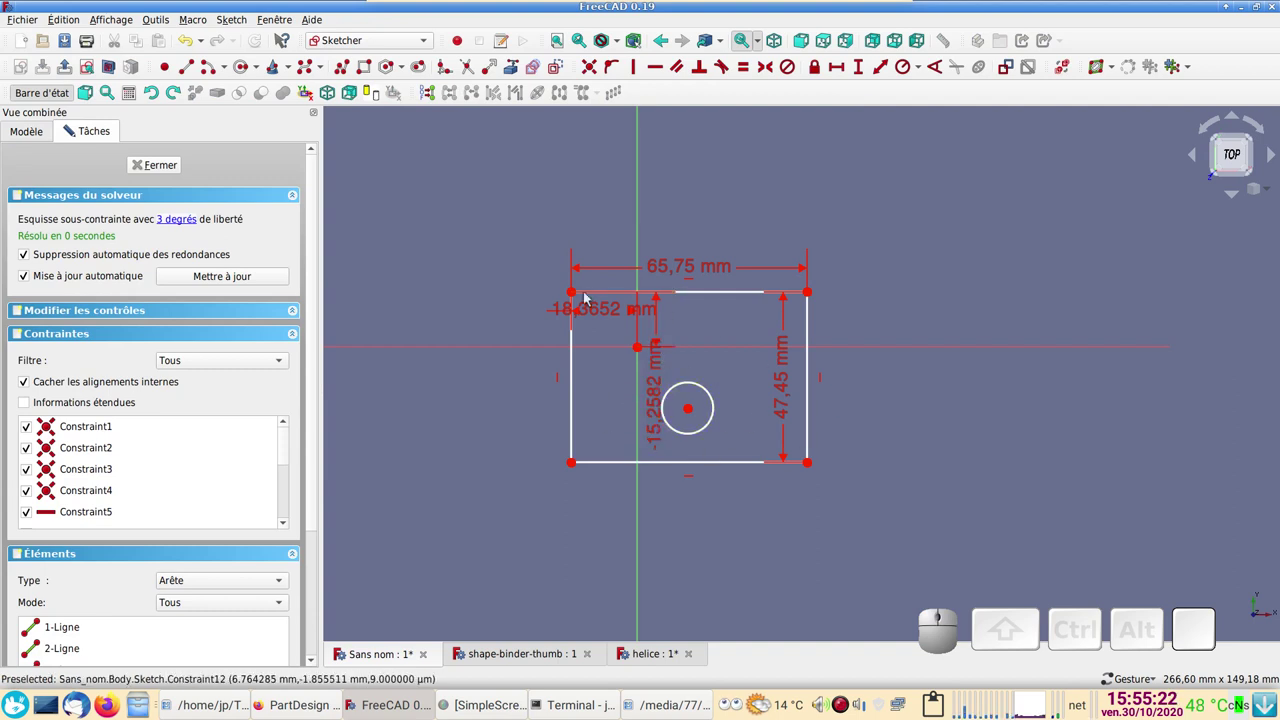
left_click(173, 166)
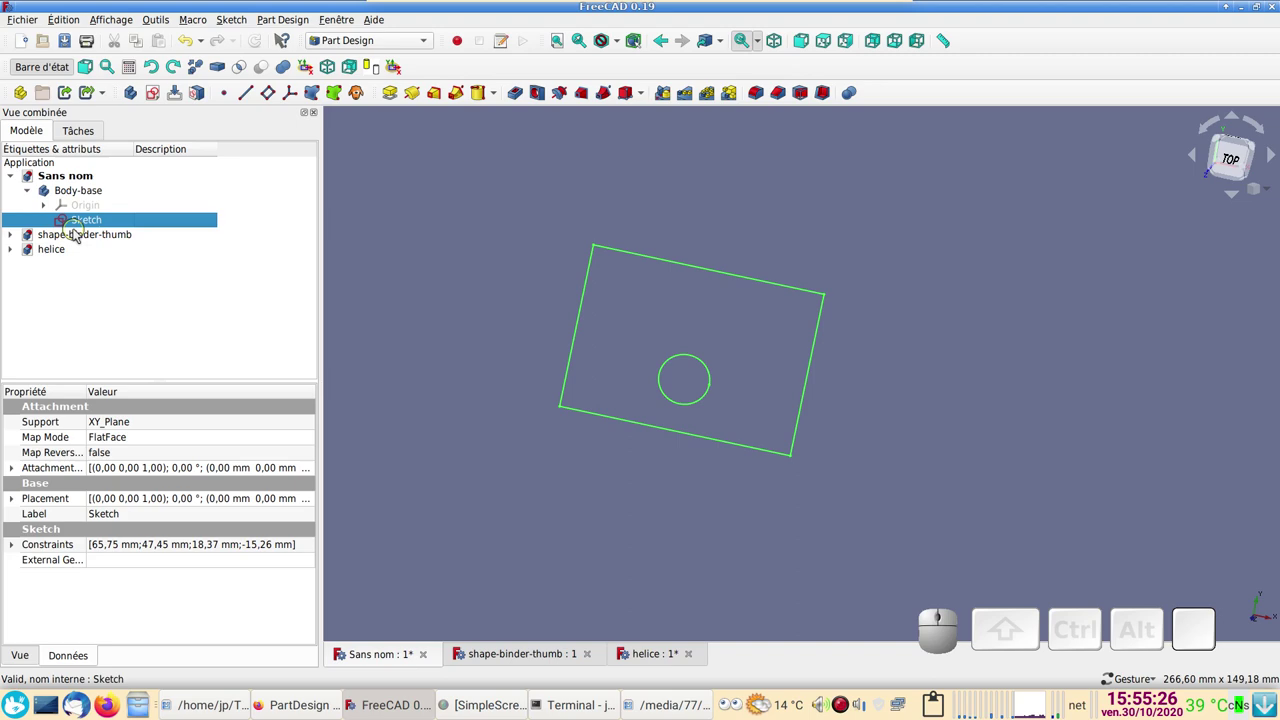
left_click(98, 225)
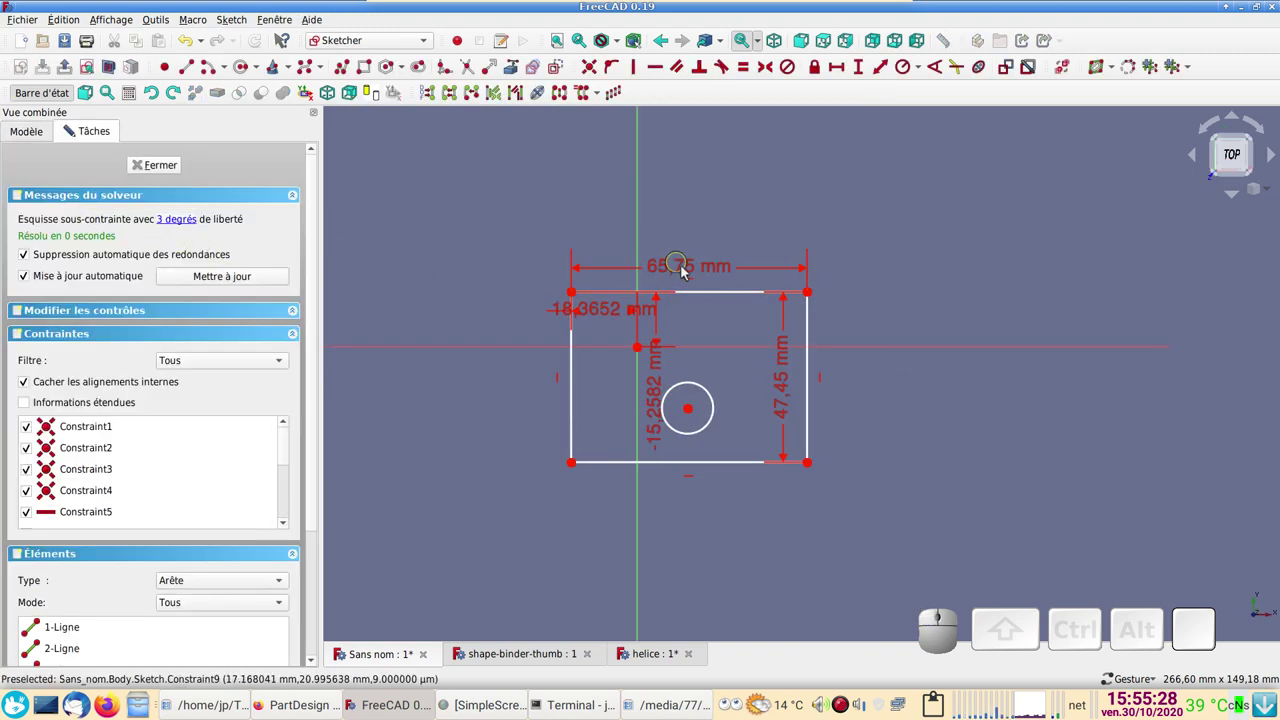
left_click(159, 168)
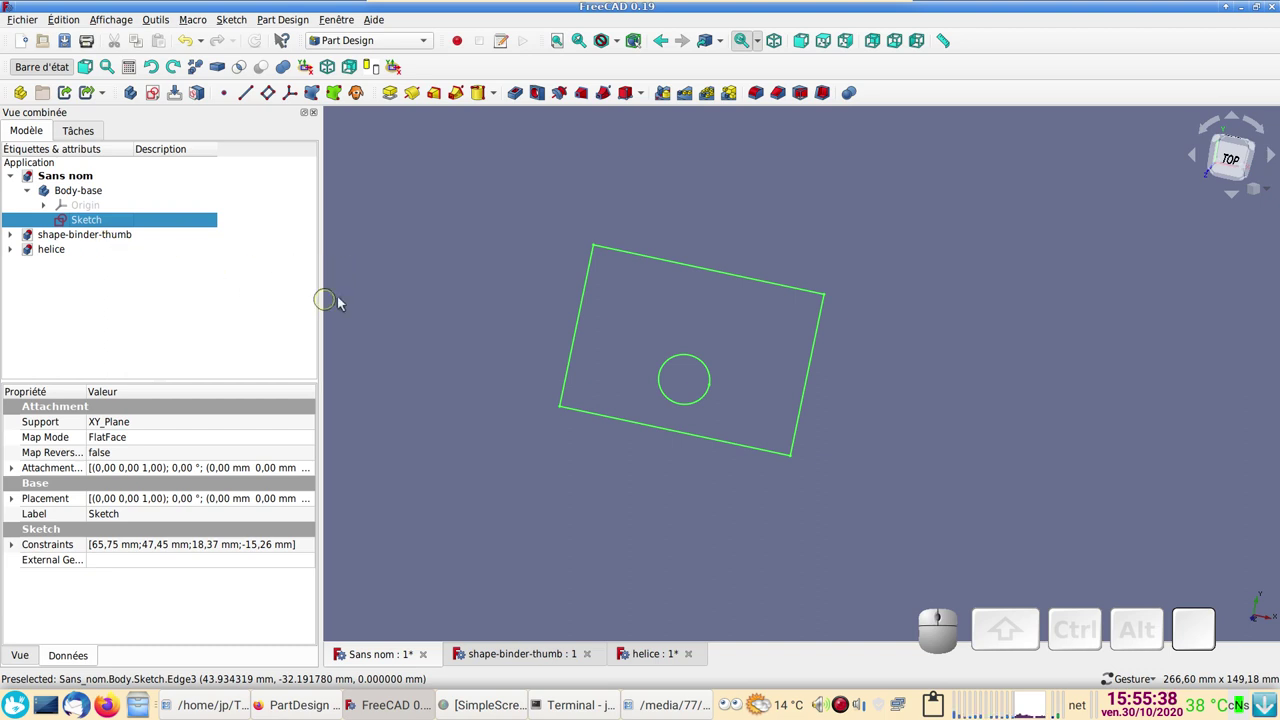
- Pad the base sketch into a holed plate and create a new empty body, Body001
left_click(399, 103)
left_click(215, 166)
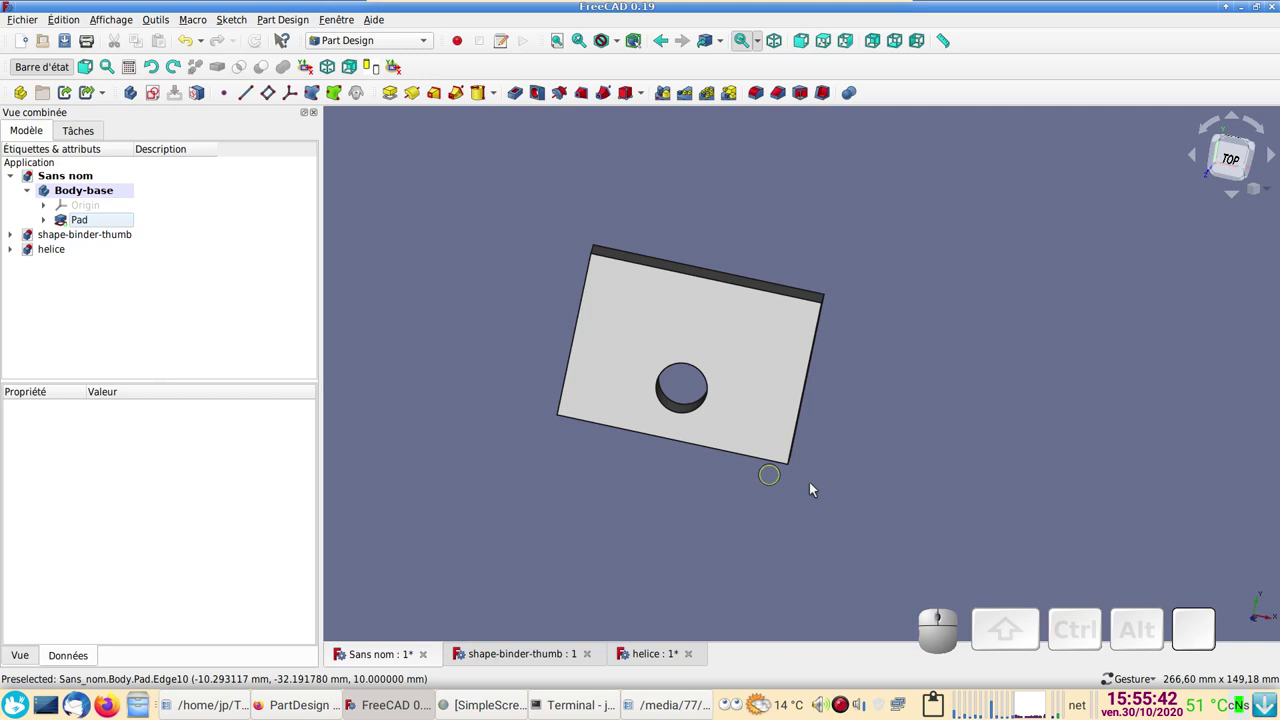
scroll("down", 3)
left_click_drag(945, 391, 247, 220)
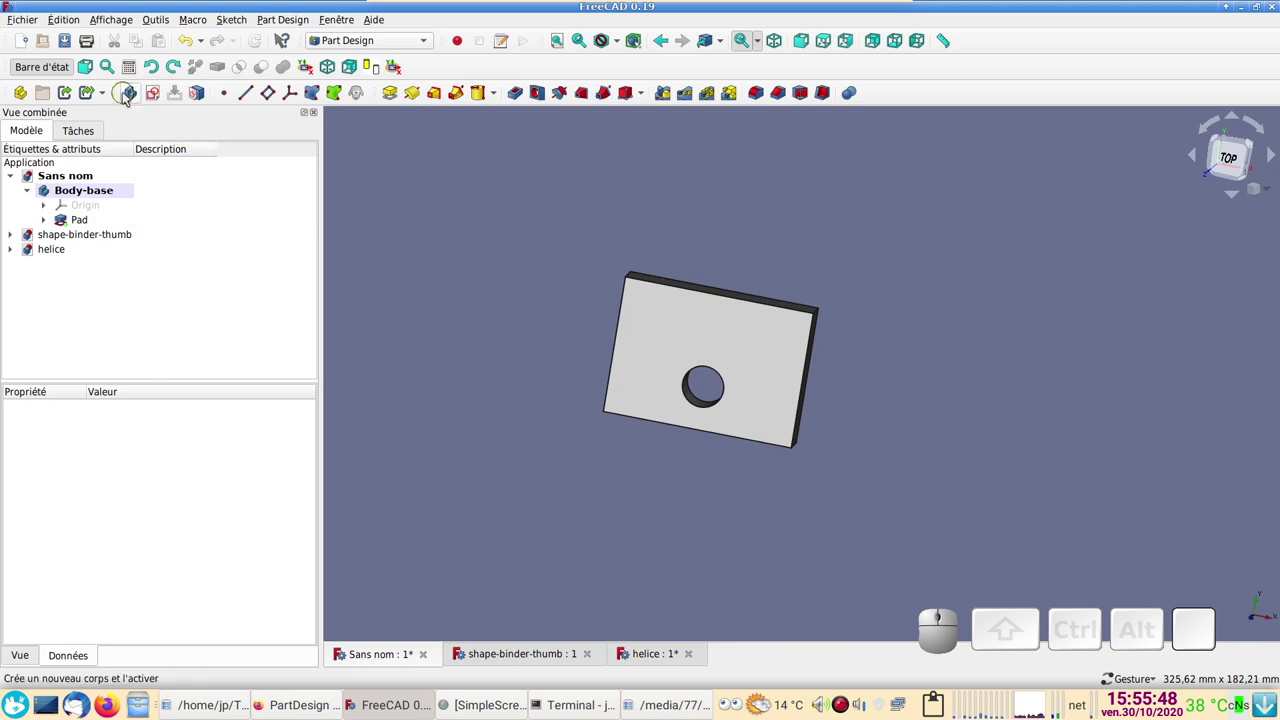
left_click(132, 96)
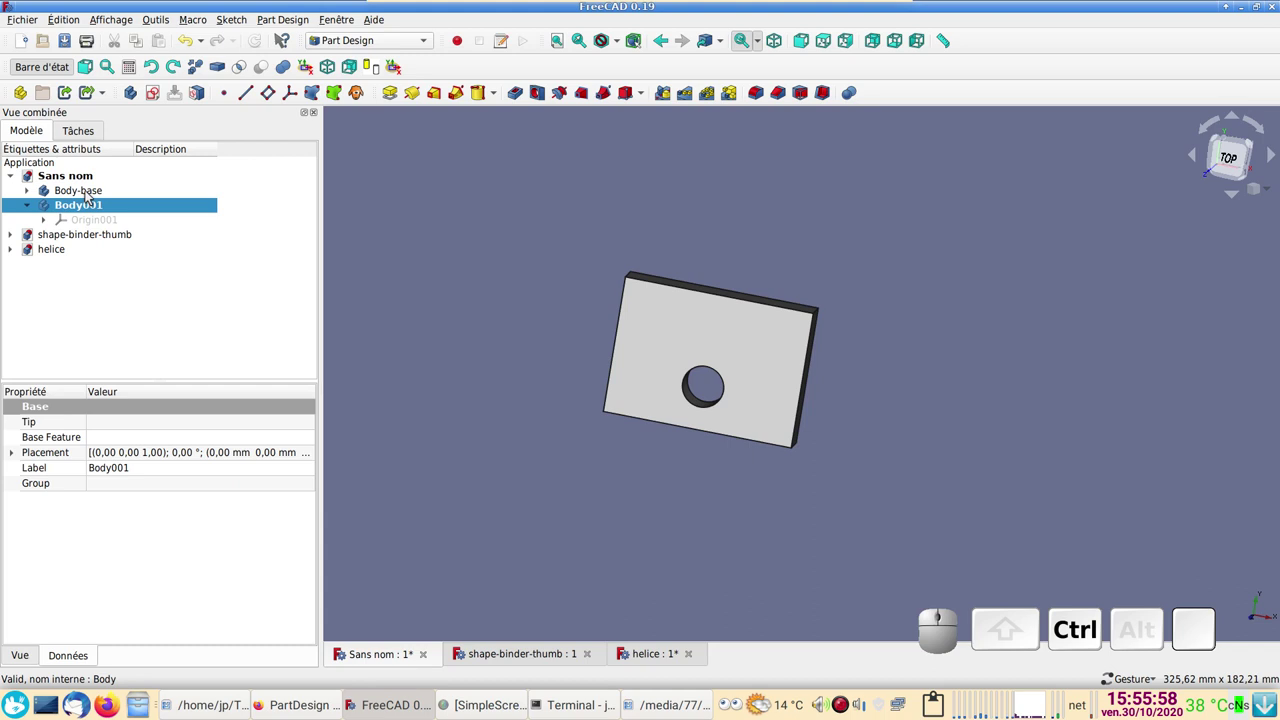
- Create a ShapeBinder in Body001 linked to the Body-base plate
left_click(93, 196)
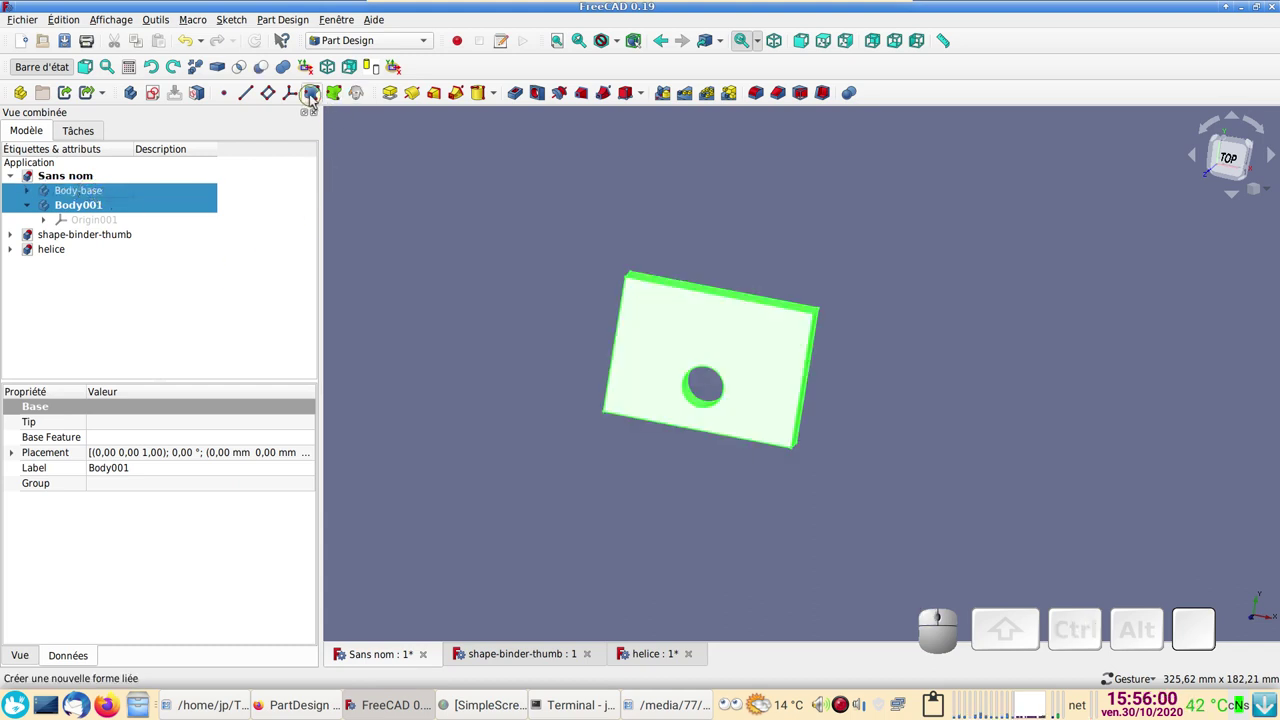
left_click(314, 101)
left_click(210, 166)
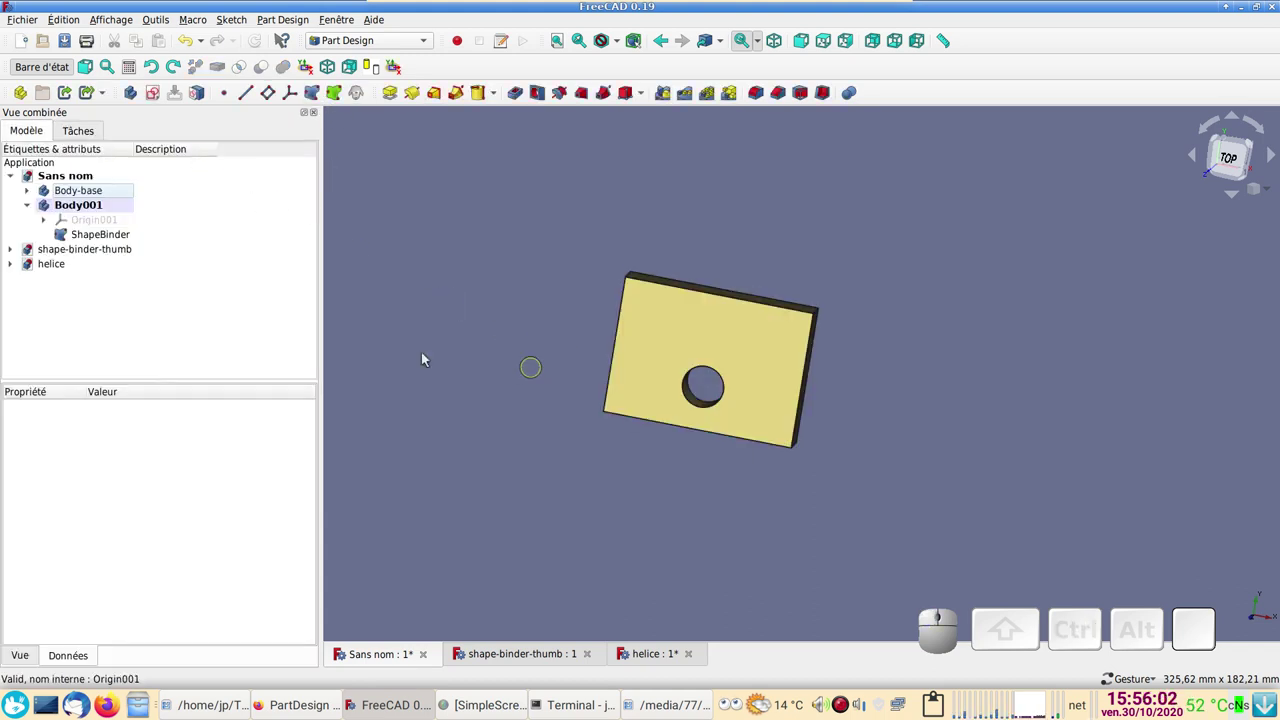
- Hide the Body-base plate and select the new ShapeBinder
left_click(88, 191)
key("space")
left_click_drag(1033, 394, 822, 312)
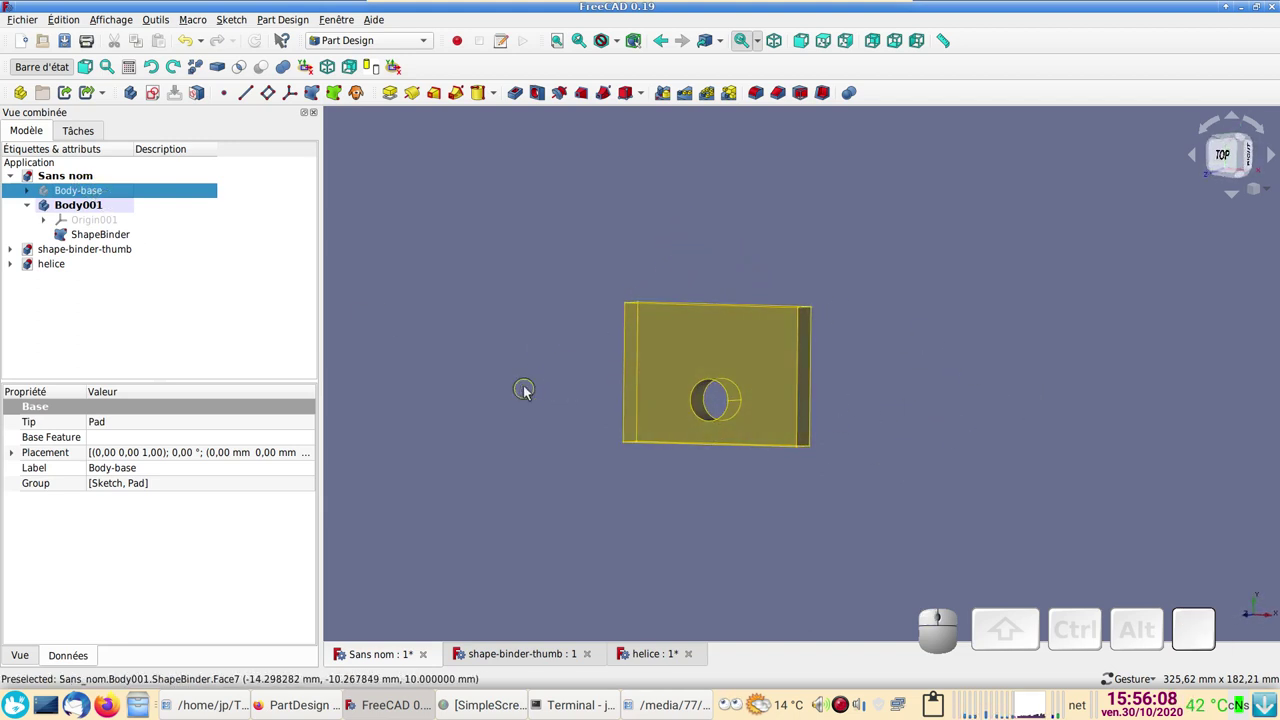
scroll("up", 3)
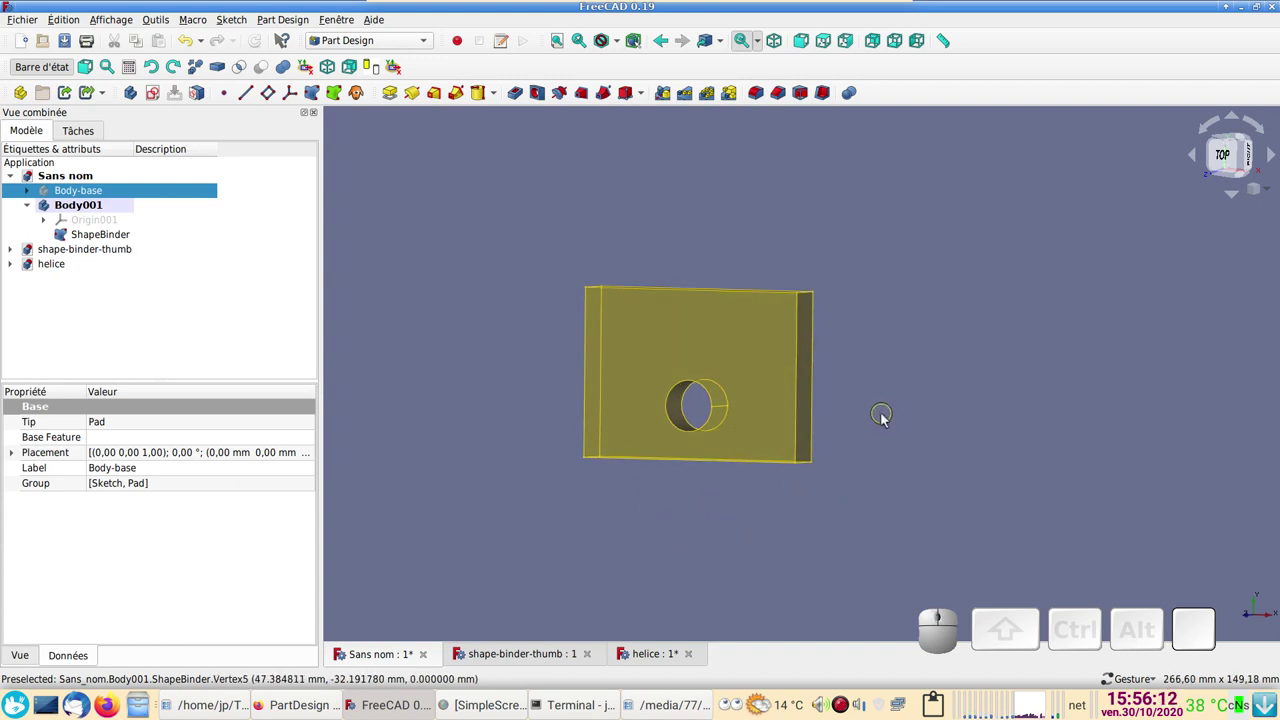
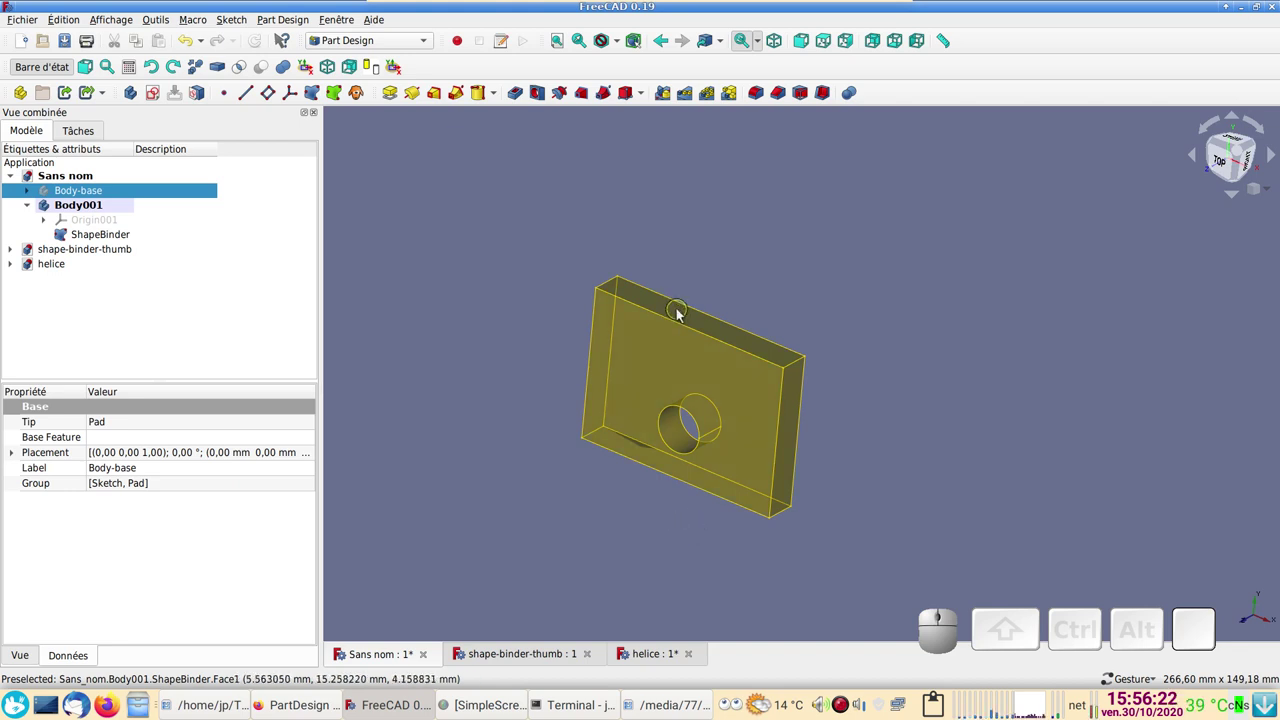
left_click(684, 314)
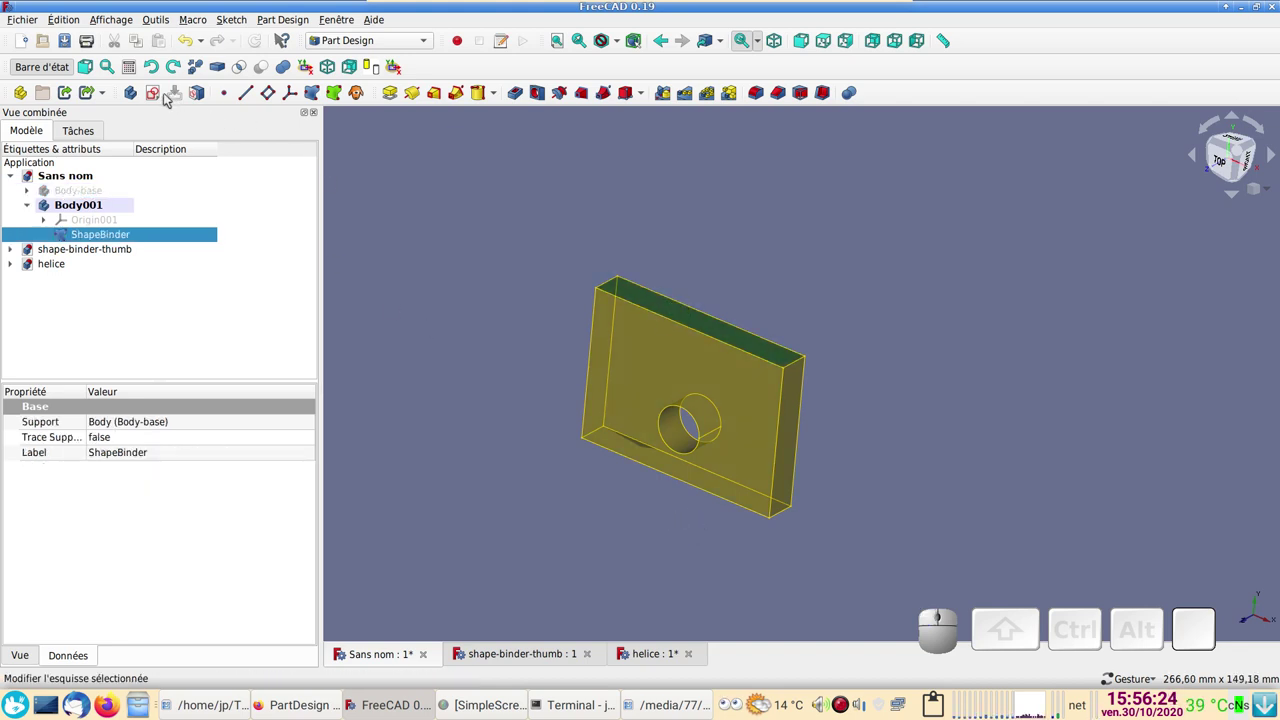
- Start a new sketch in Body001 on the binder's plane
left_click(160, 94)
scroll("up", 3)
right_click(727, 427)
left_click(513, 68)
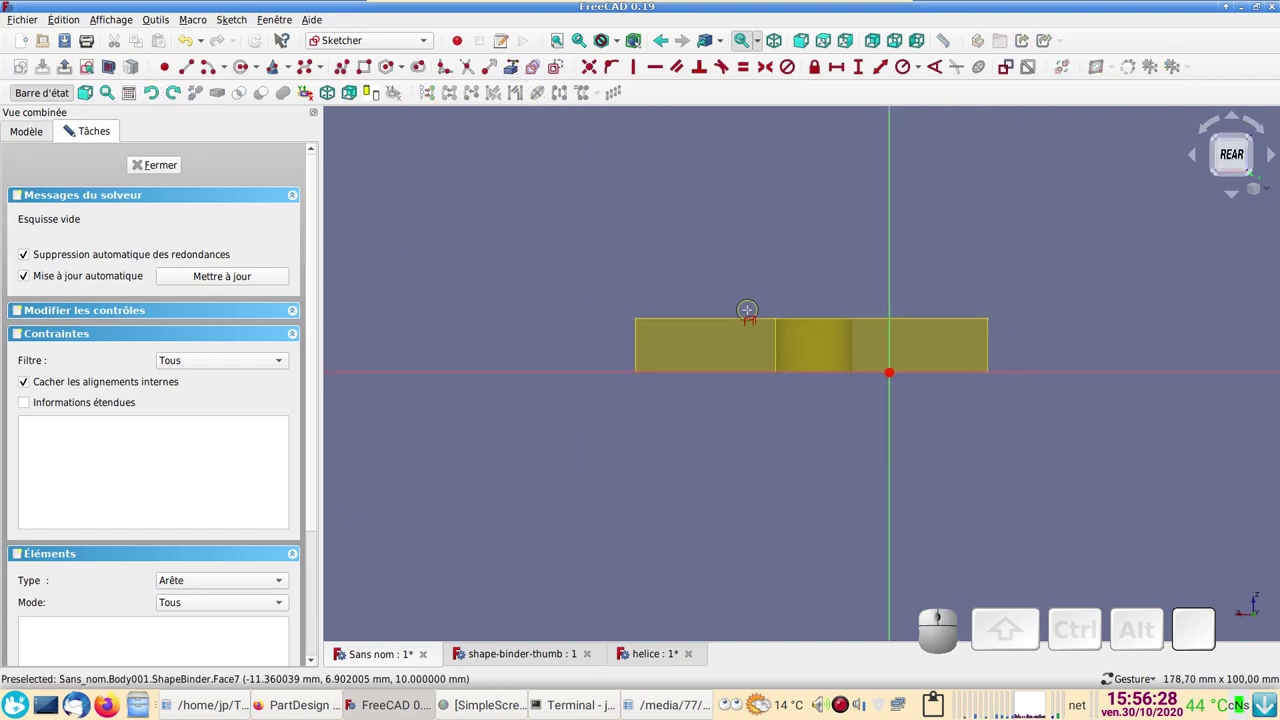
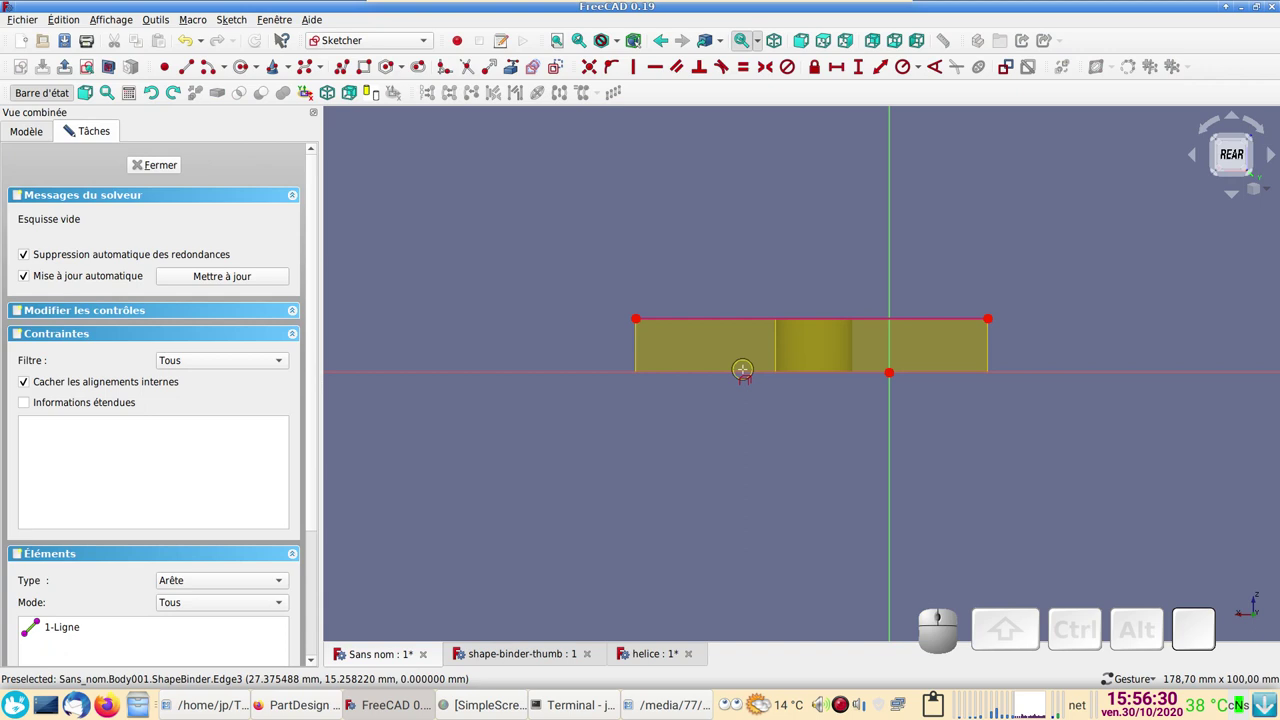
- Draw a diagonal line from a plate corner down to the bottom corner
left_click(72, 121)
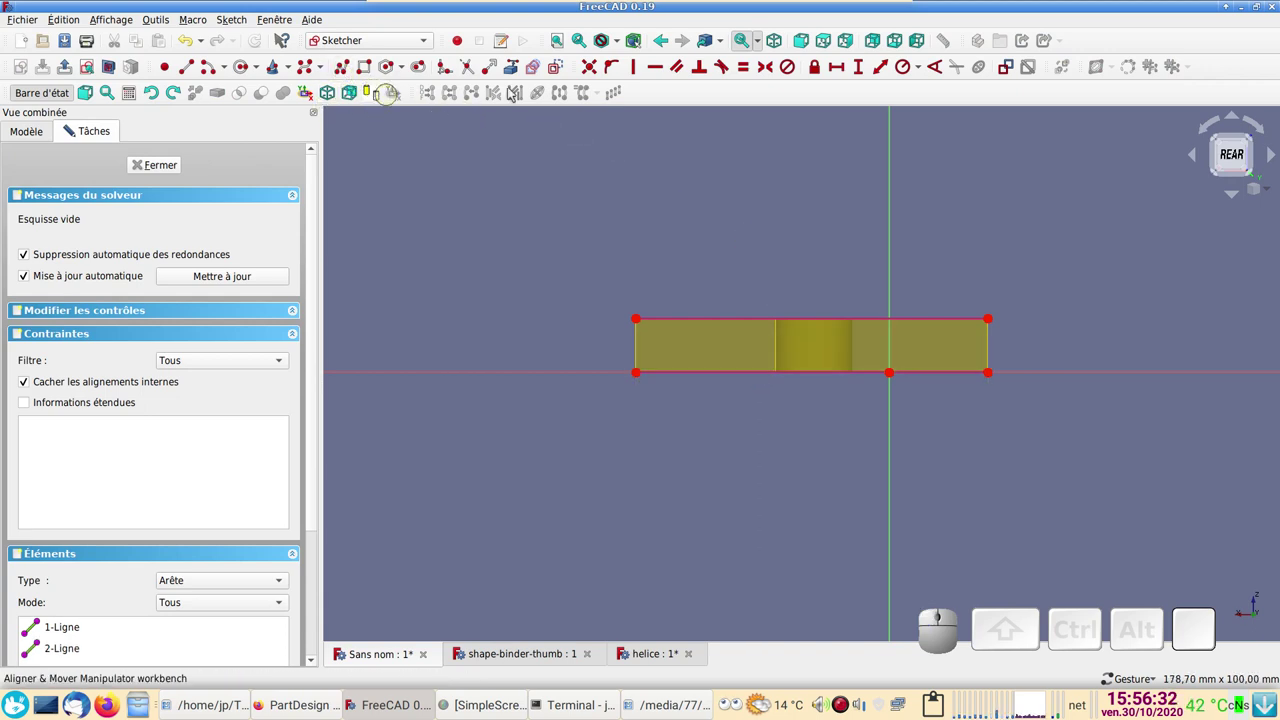
left_click(352, 76)
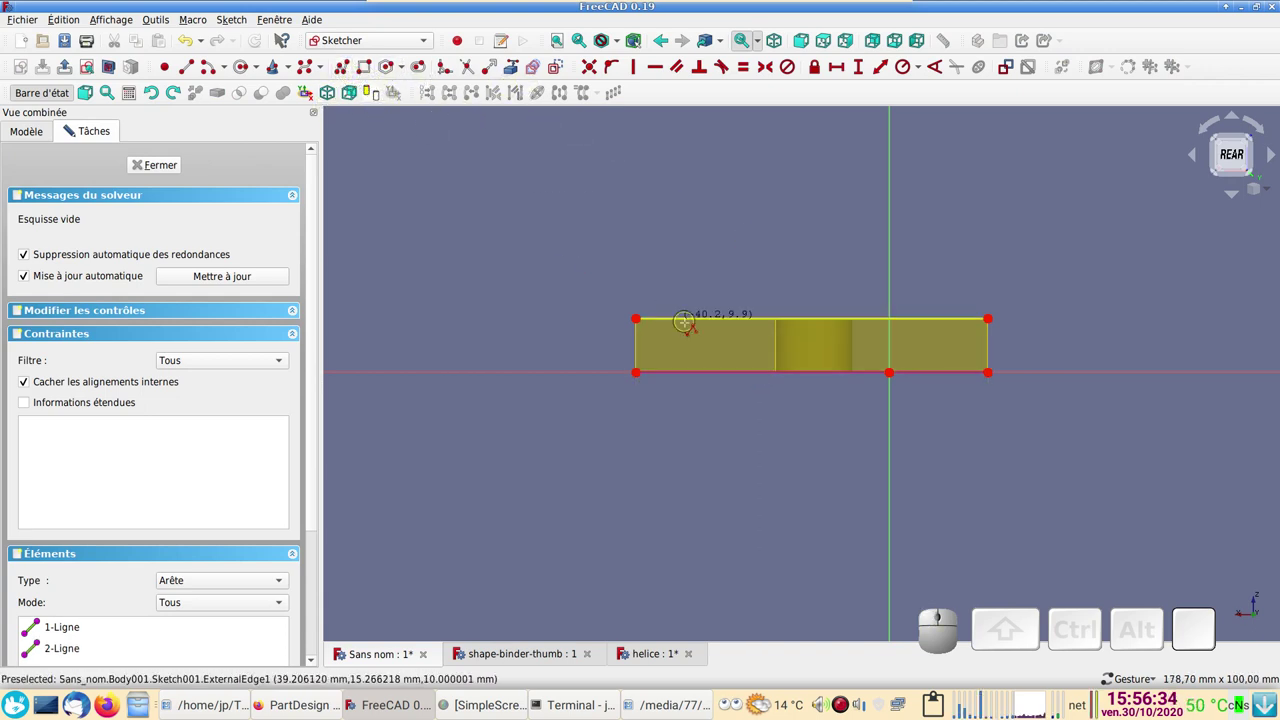
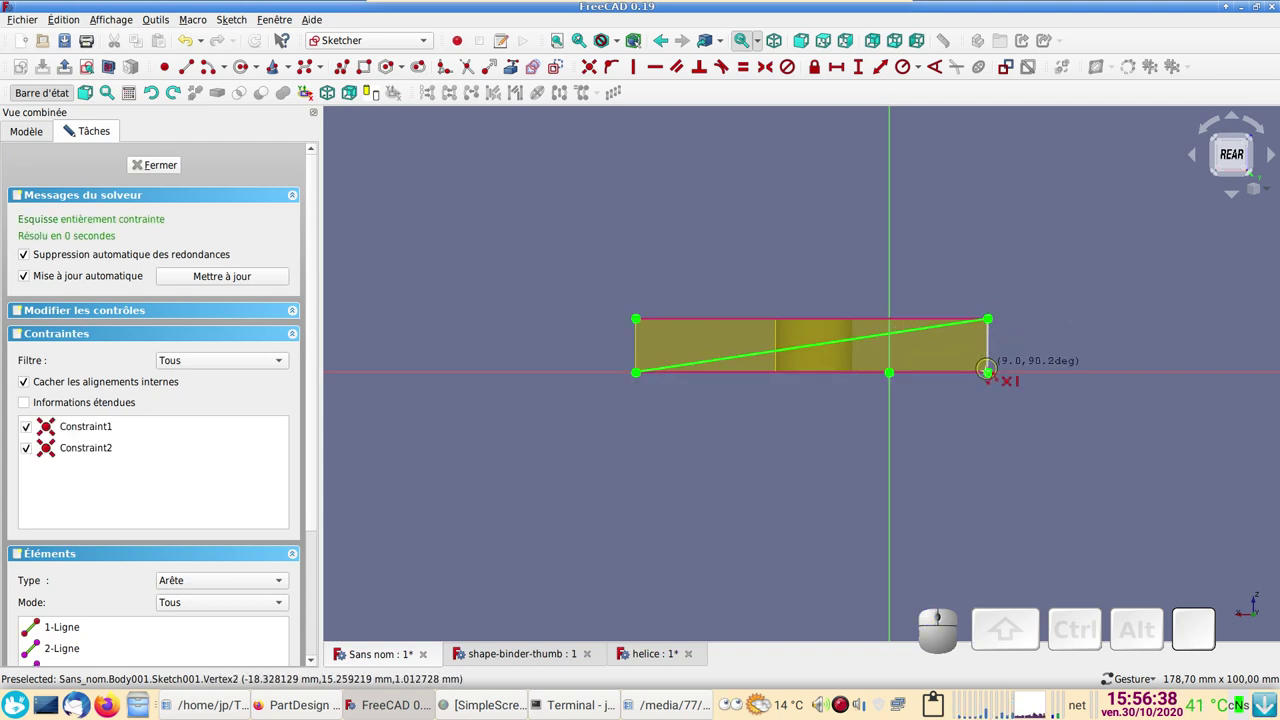
left_click(71, 120)
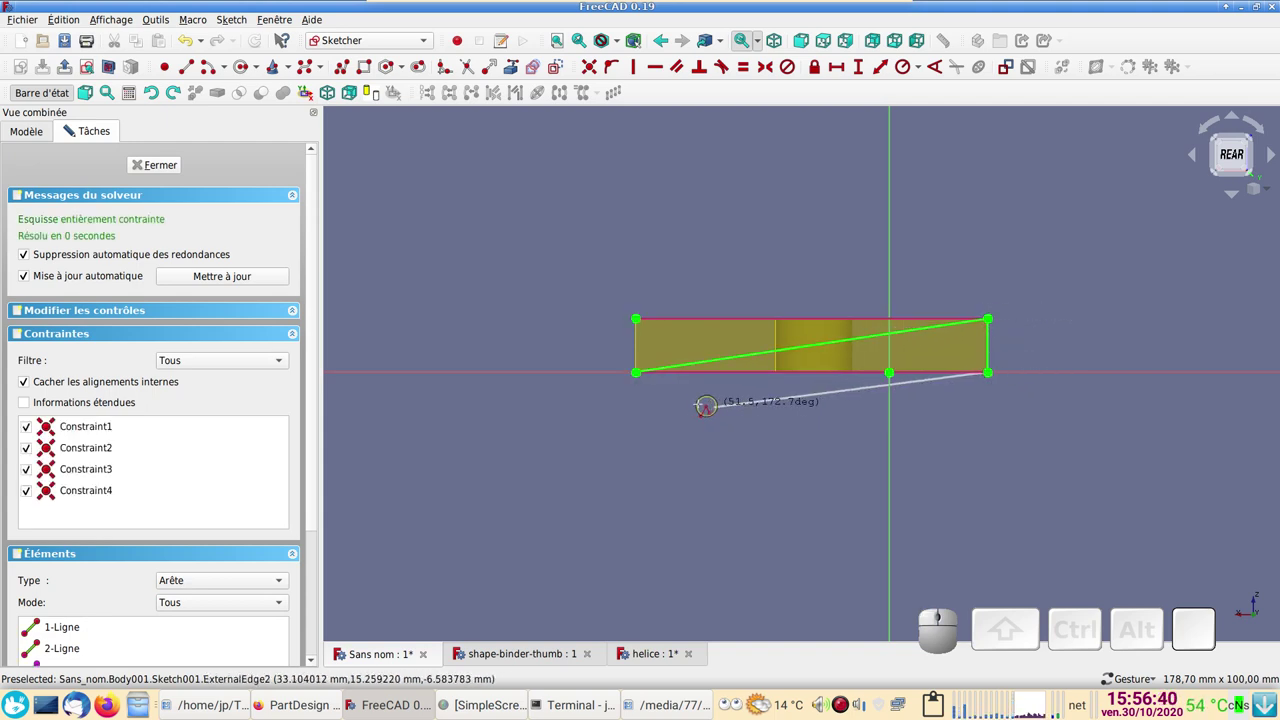
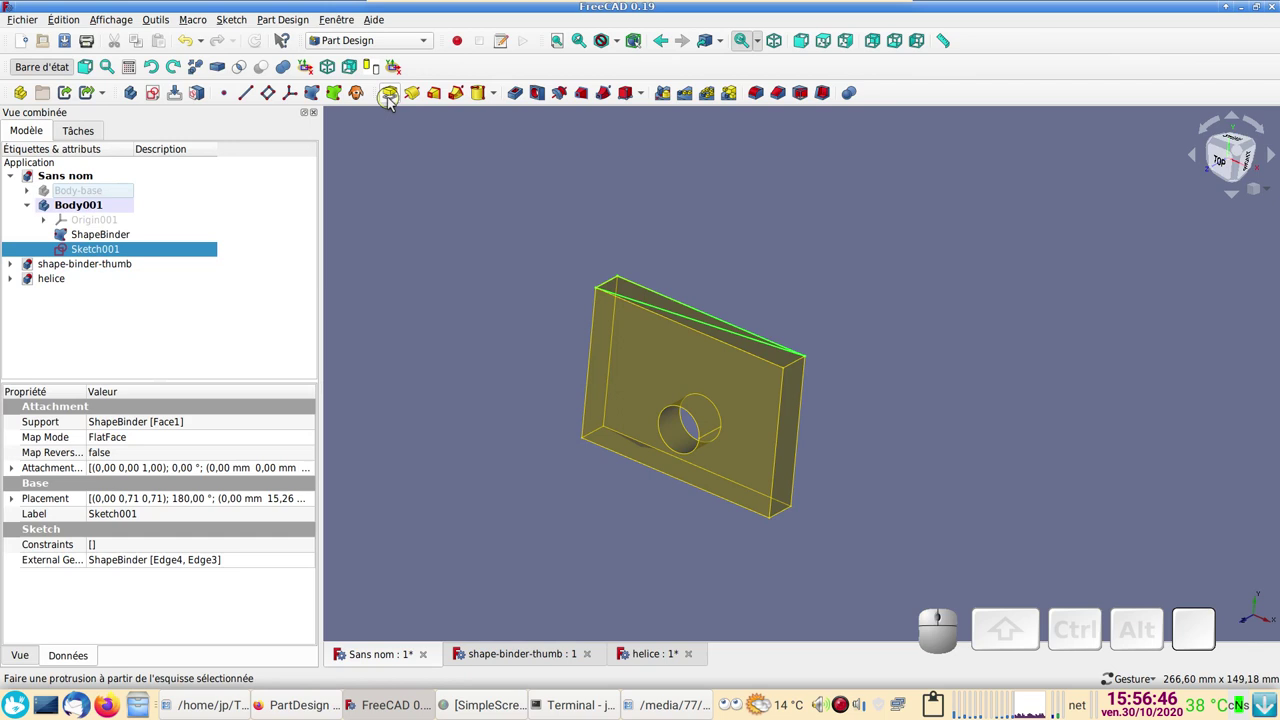
- Pad the triangular sketch into a wedge and toggle the two bodies' visibility
left_click(396, 100)
left_click(201, 168)
left_click(85, 195)
key("space")
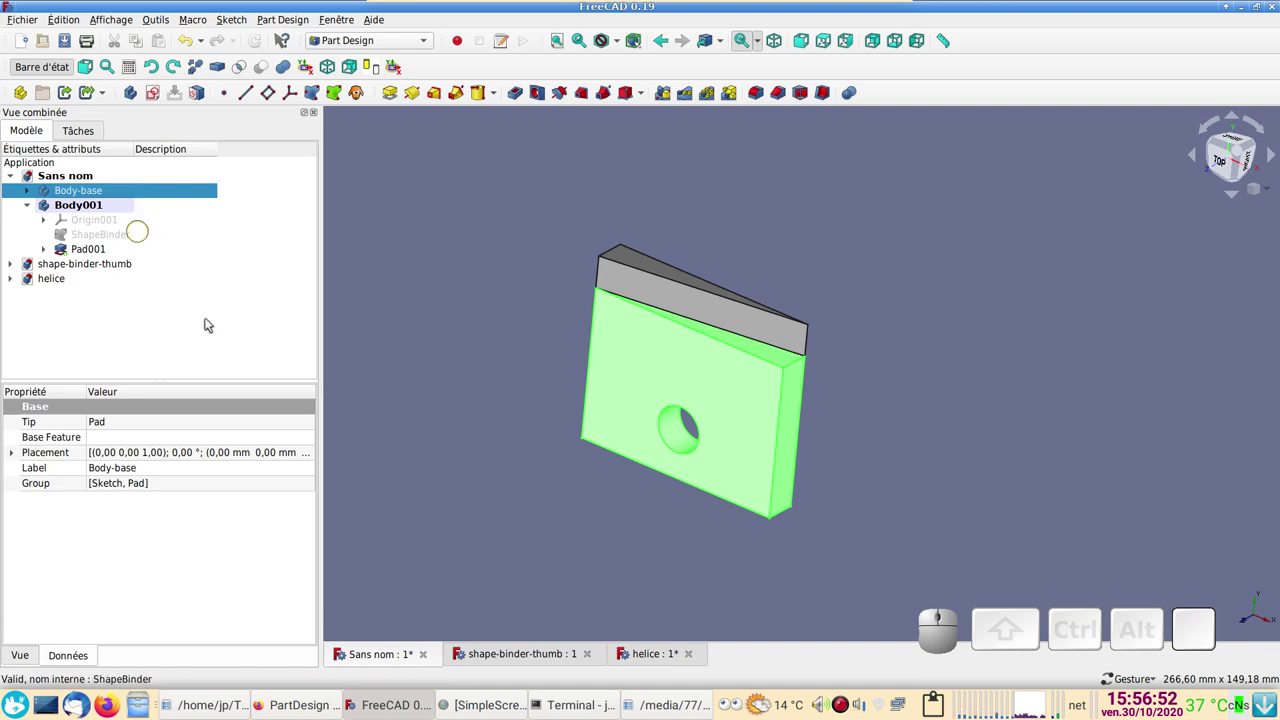
left_click(89, 212)
key("space")
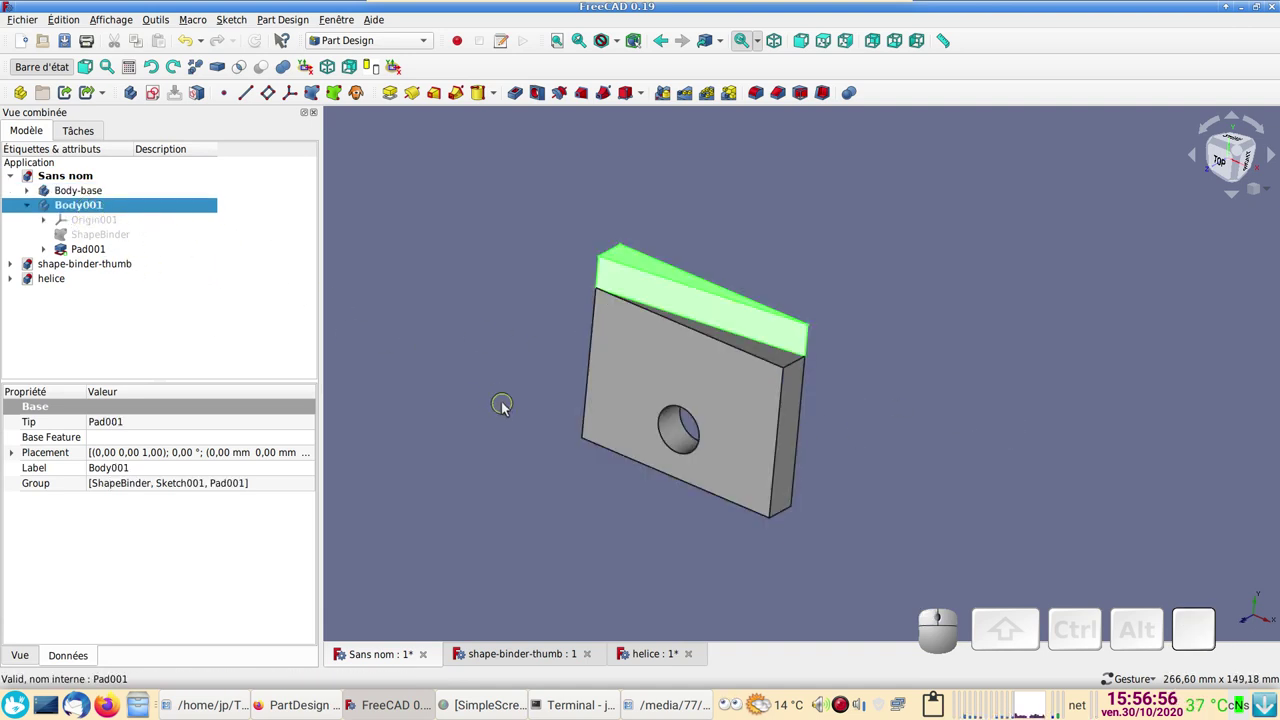
- Inspect the wedge from above and select its ShapeBinder together with Pad001
left_click_drag(773, 219, 855, 329)
left_click_drag(575, 339, 573, 390)
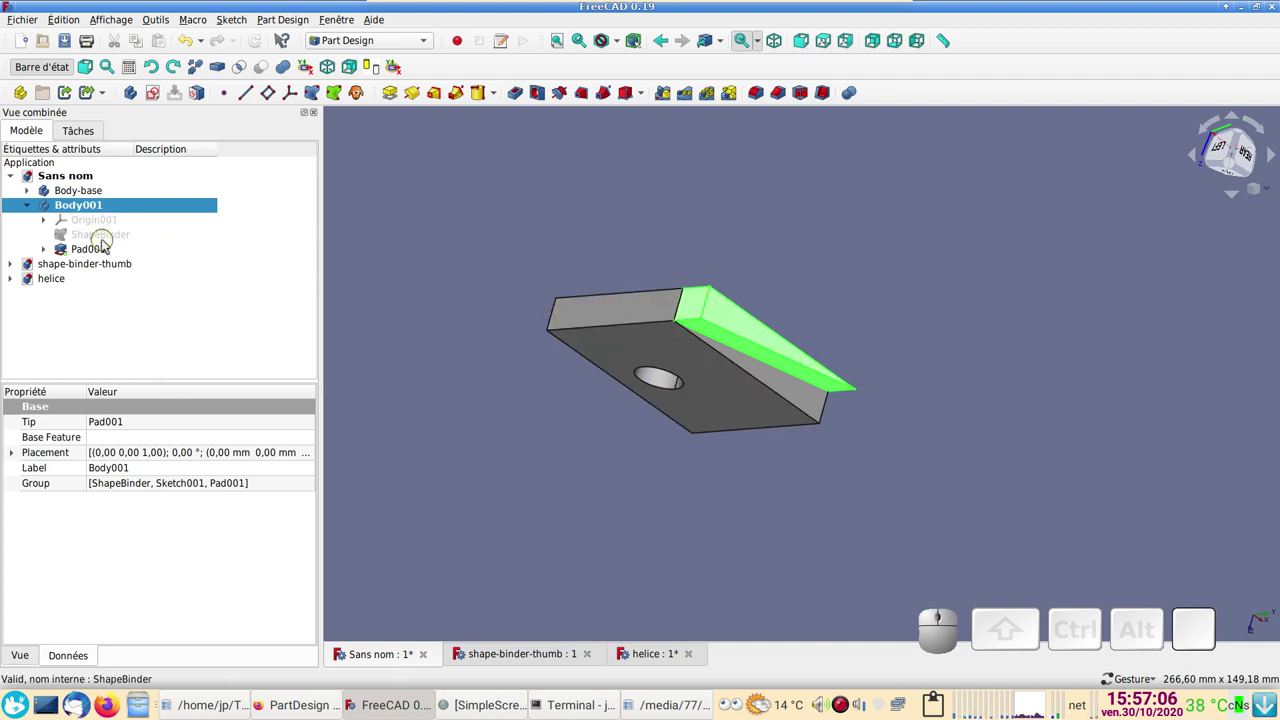
left_click(113, 238)
left_click(87, 257)
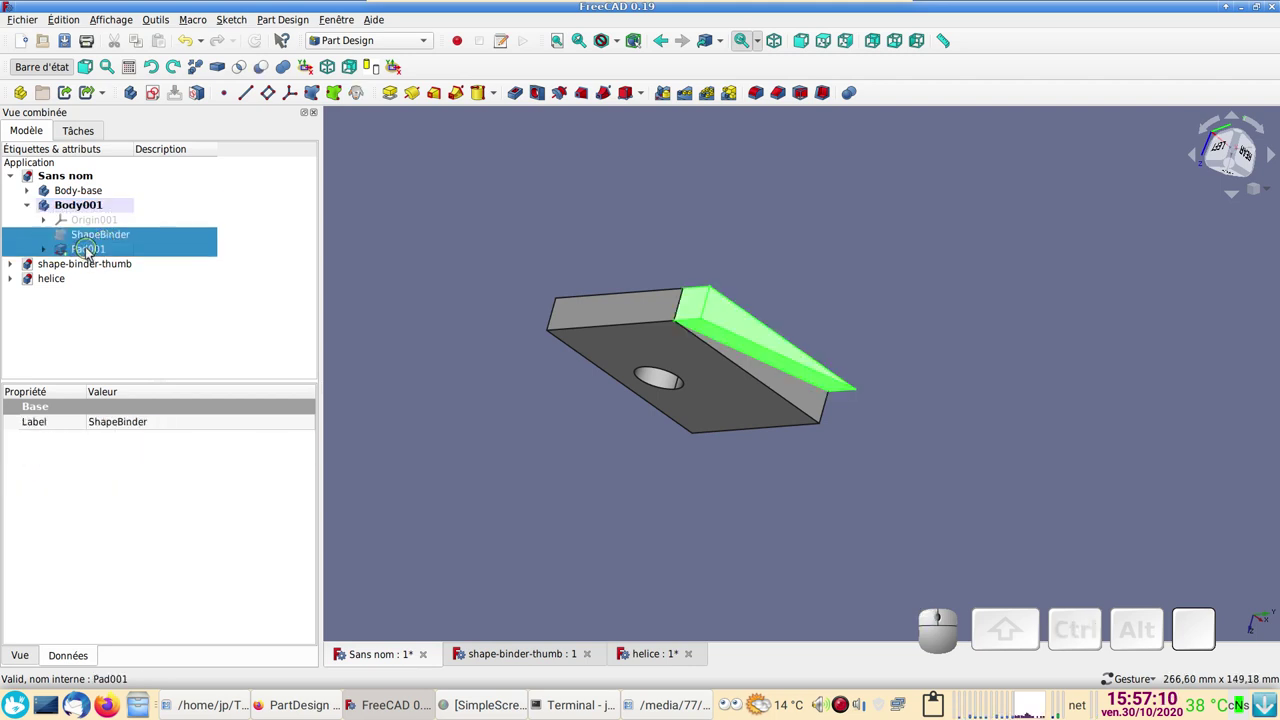
- Delete the ShapeBinder and Pad001, accepting the broken-reference warning
key("Delete")
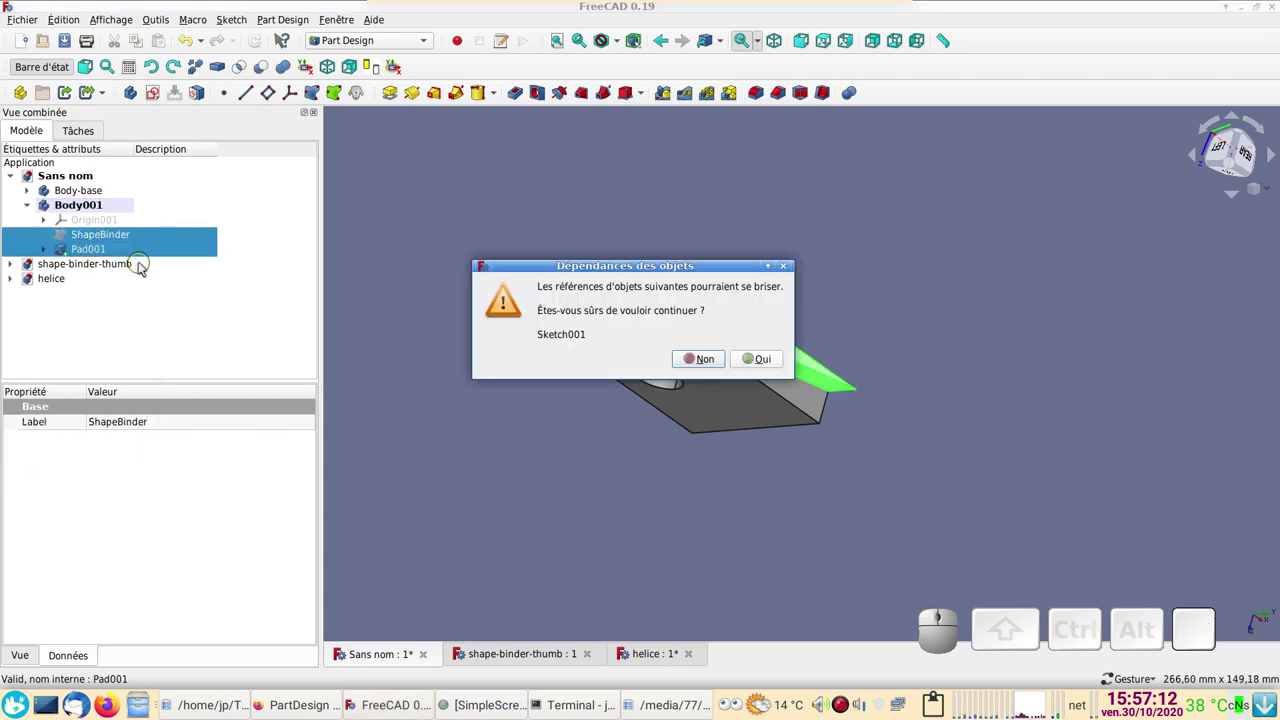
left_click(770, 357)
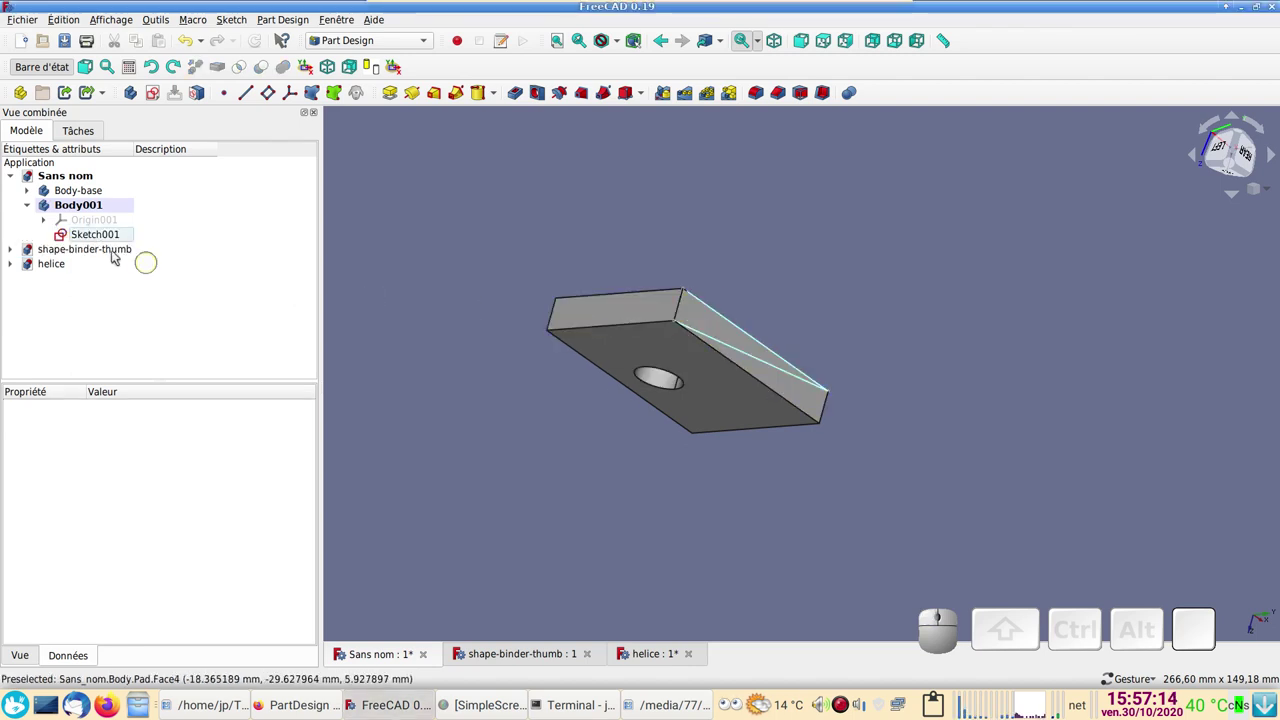
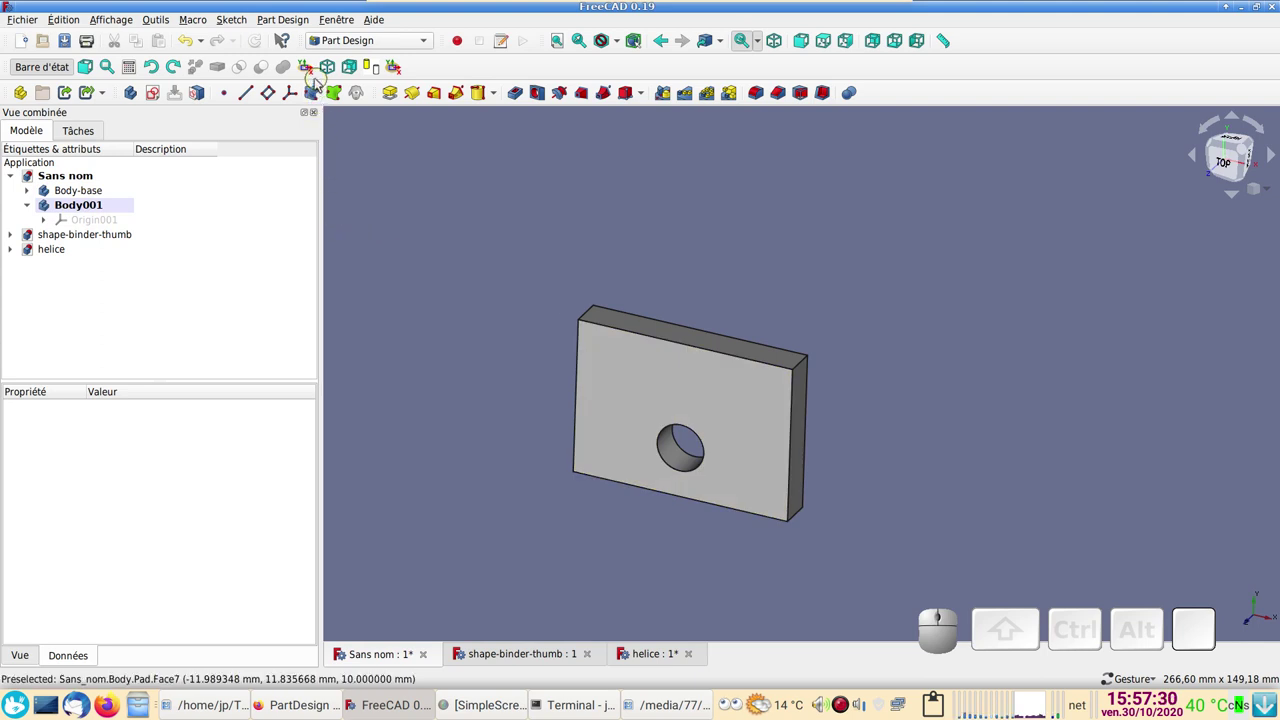
- Create a ShapeBinder linked only to the plate's front face (Face7)
left_click(319, 93)
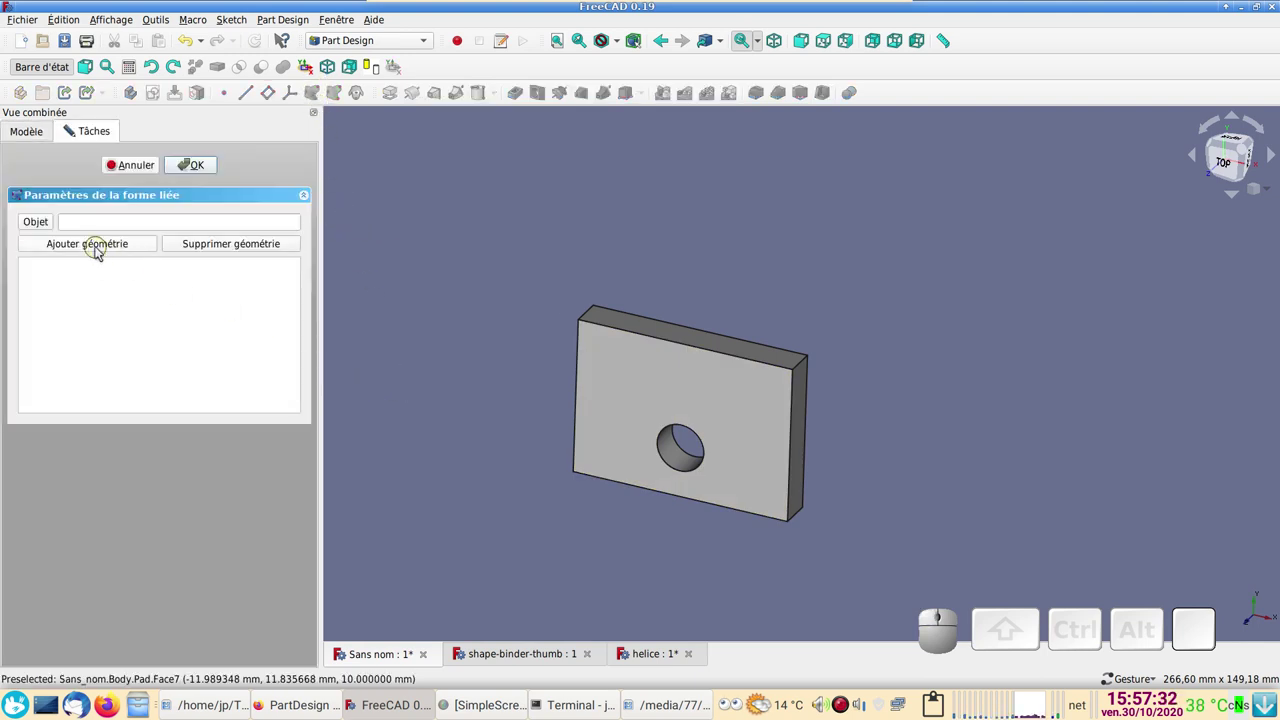
left_click(100, 249)
left_click(642, 384)
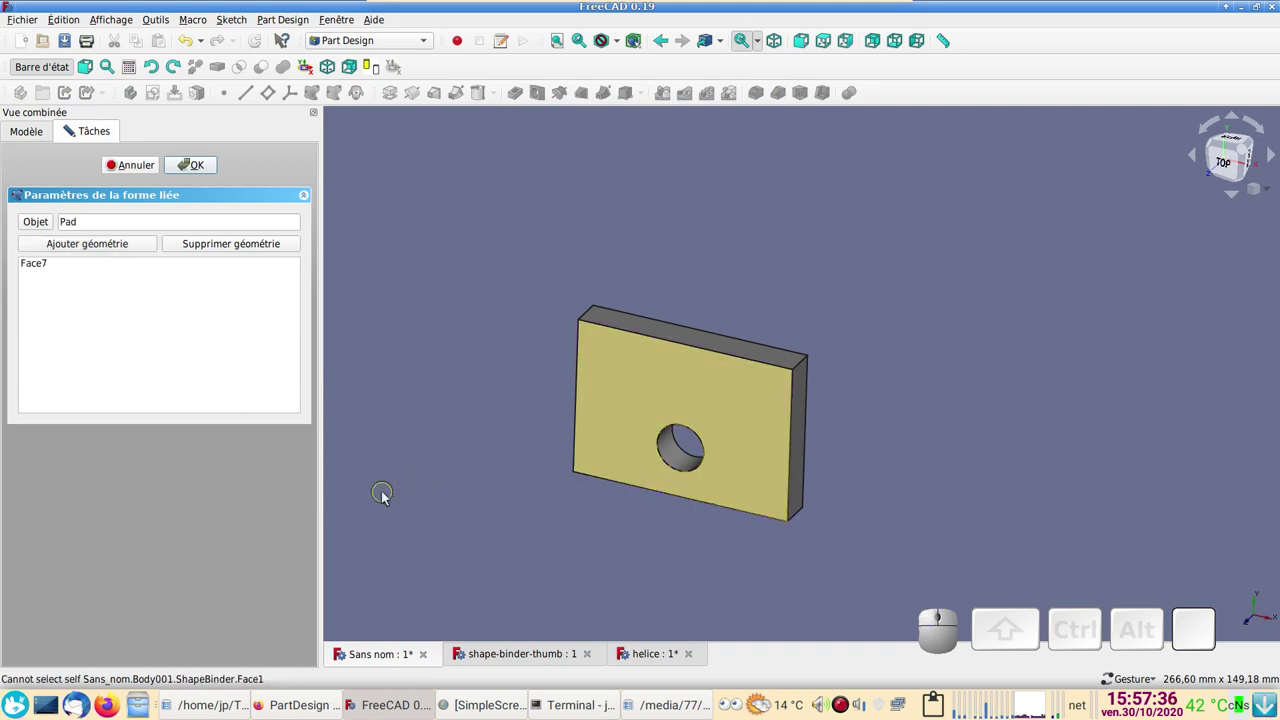
left_click(211, 174)
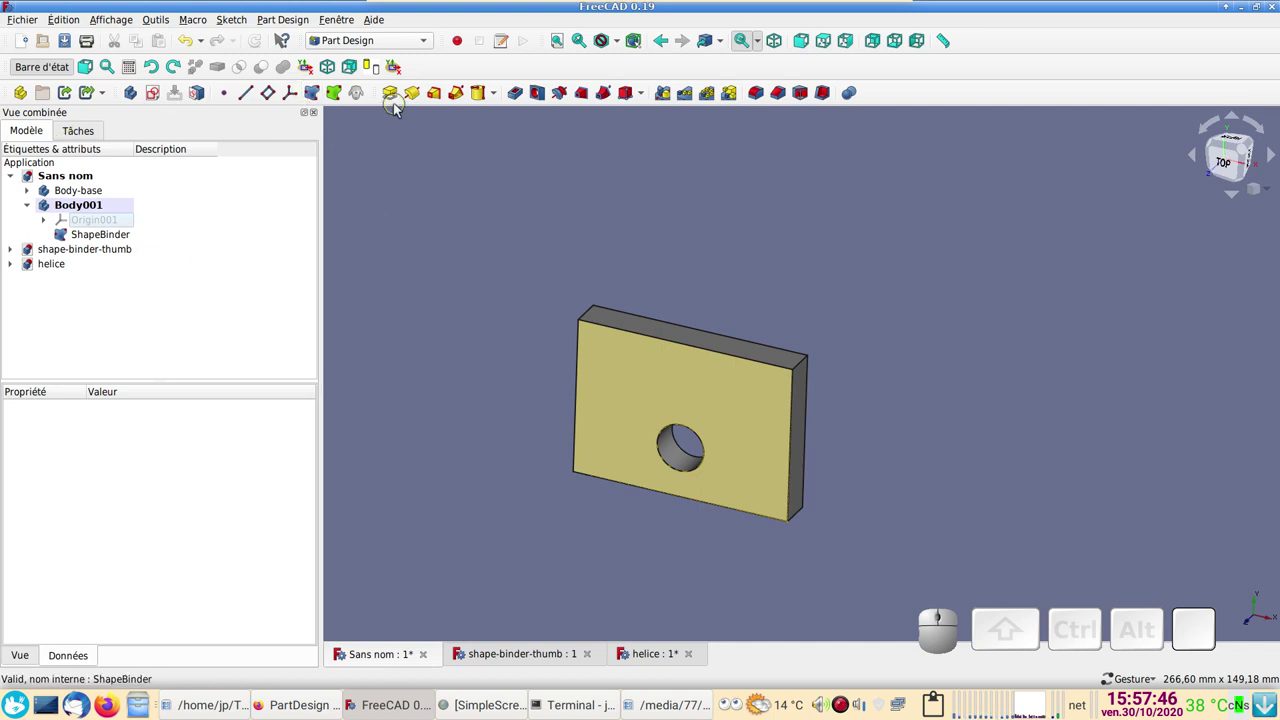
- Select the new ShapeBinder in Body001 ready for padding
left_click(395, 98)
left_click(143, 169)
left_click(124, 240)
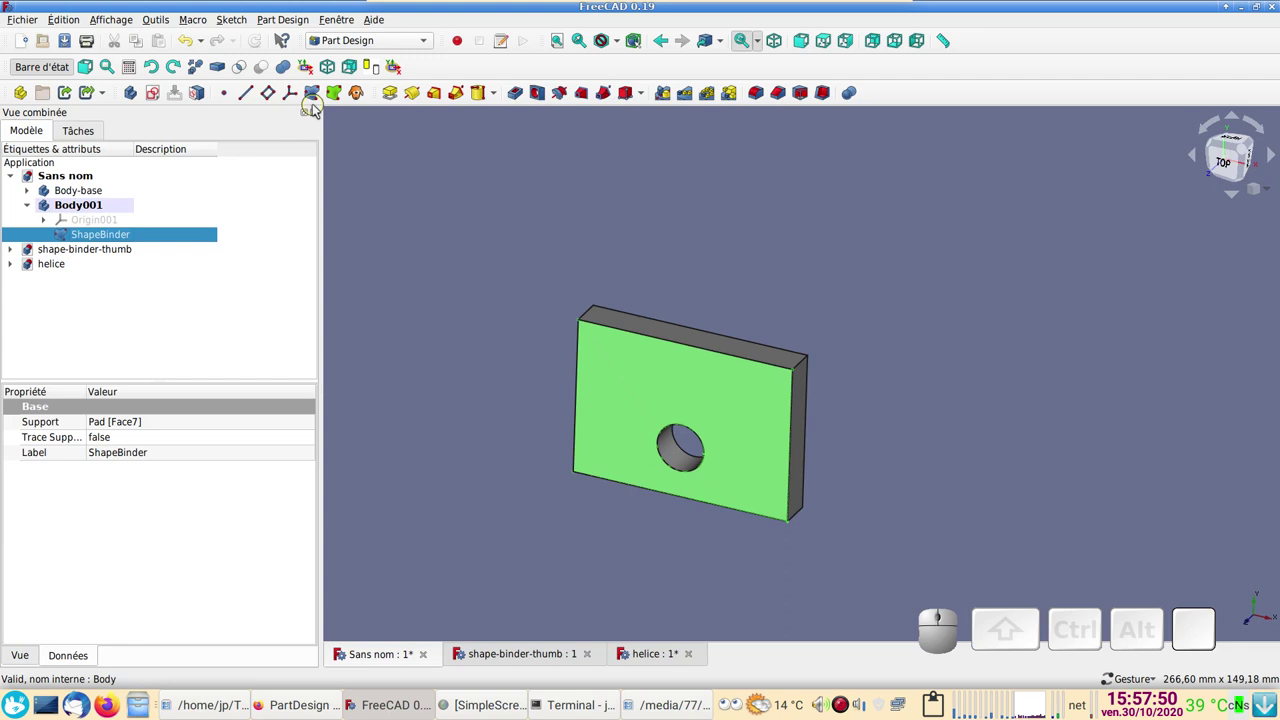
- Pad the bound front face 10 mm into a slab and inspect it
left_click(399, 102)
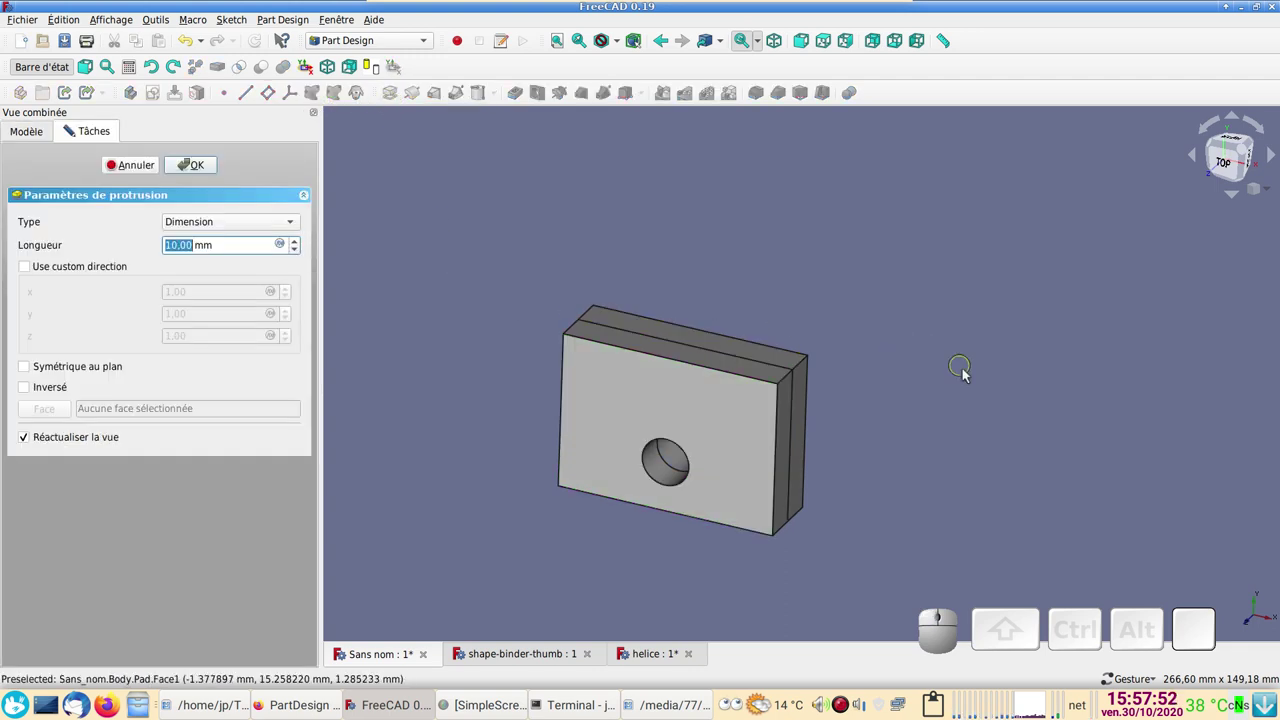
left_click(190, 169)
left_click_drag(821, 312, 721, 490)
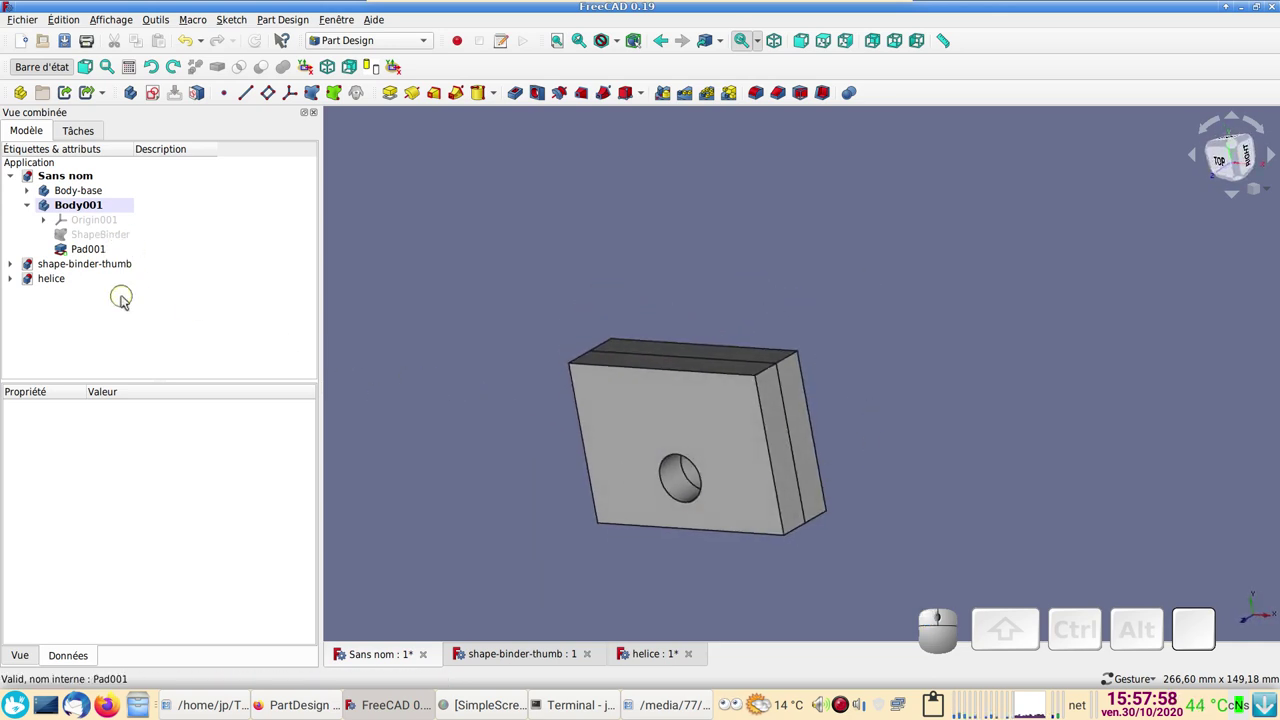
left_click_drag(823, 317, 807, 416)
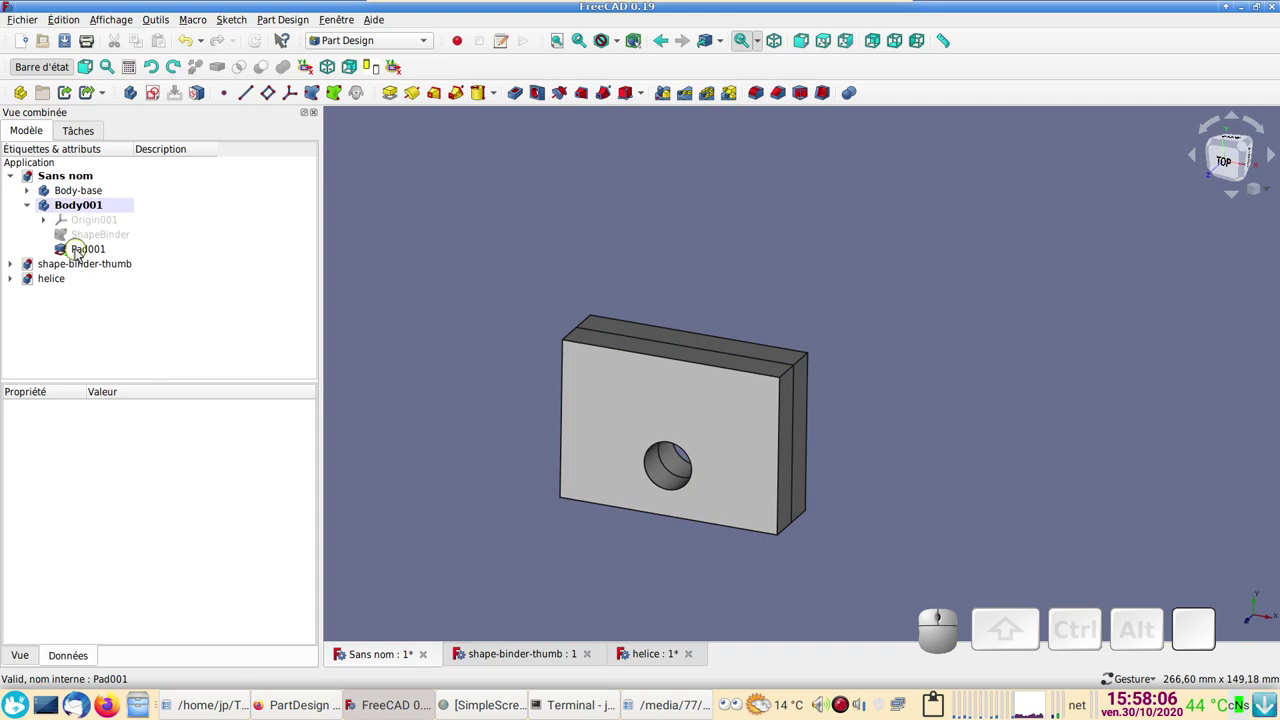
- Hide the Pad001 slab and make the ShapeBinder visible again
left_click(81, 254)
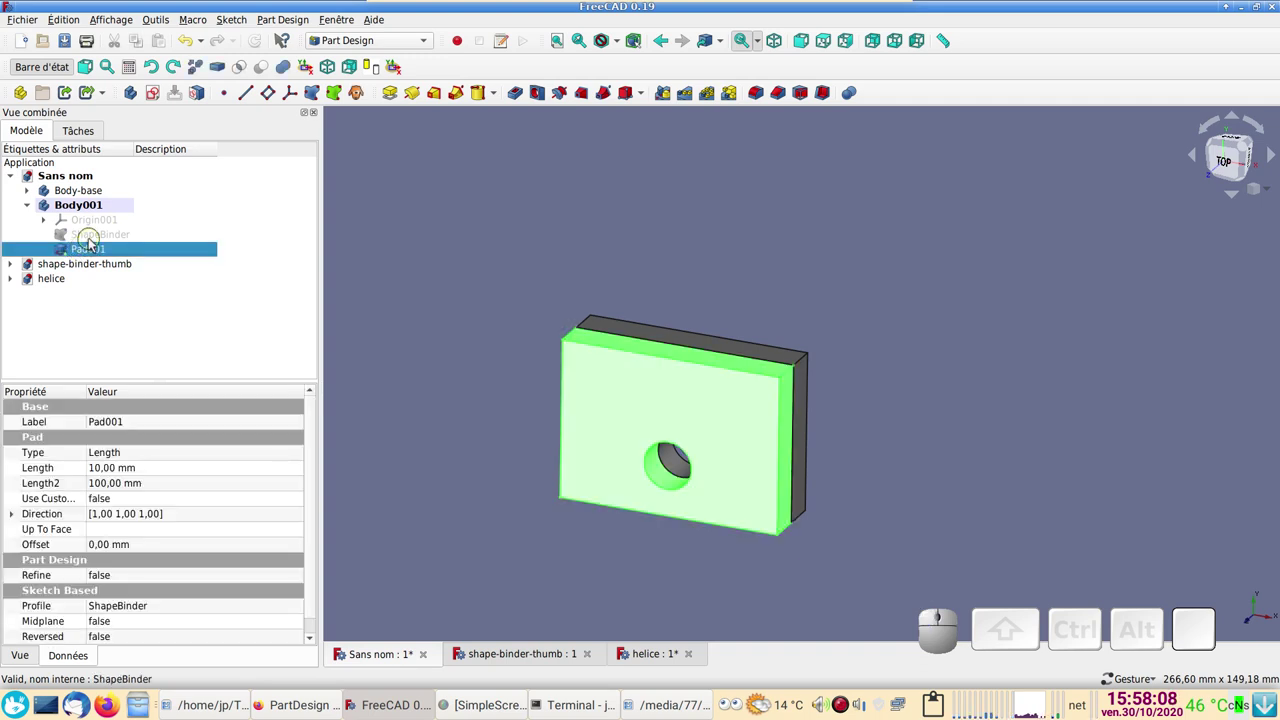
key("space")
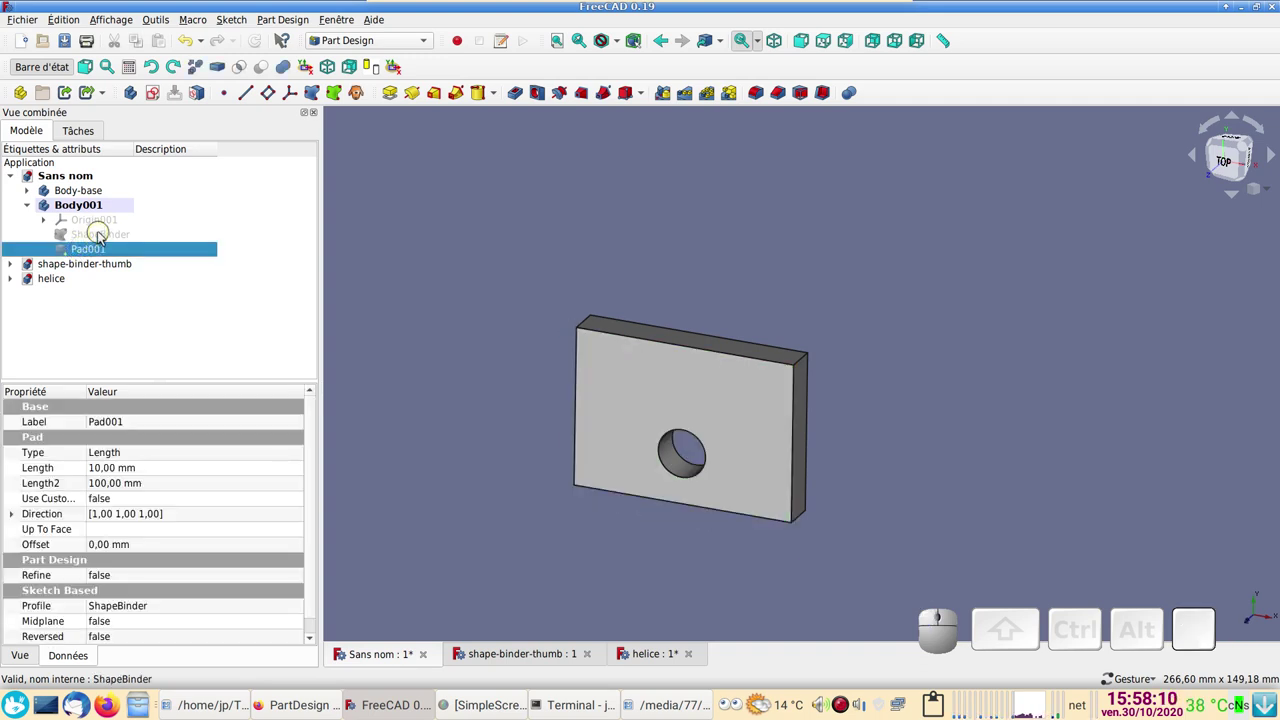
left_click(104, 237)
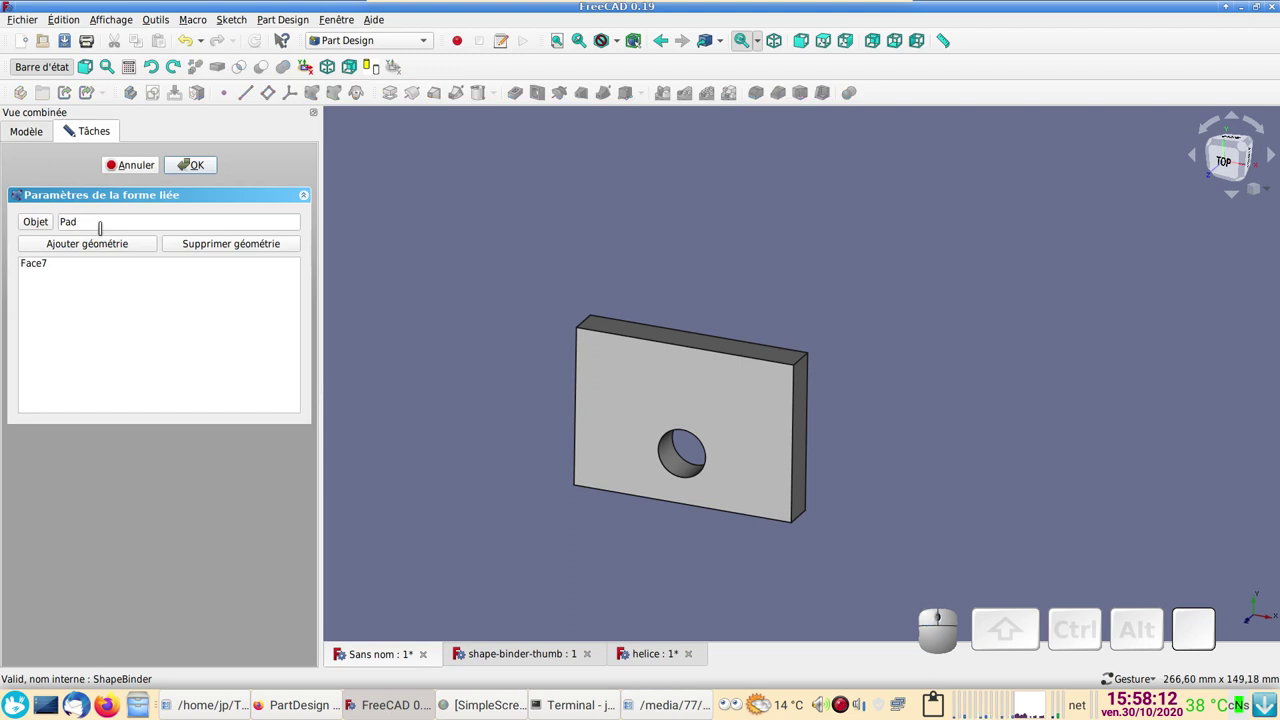
left_click(147, 160)
left_click(144, 161)
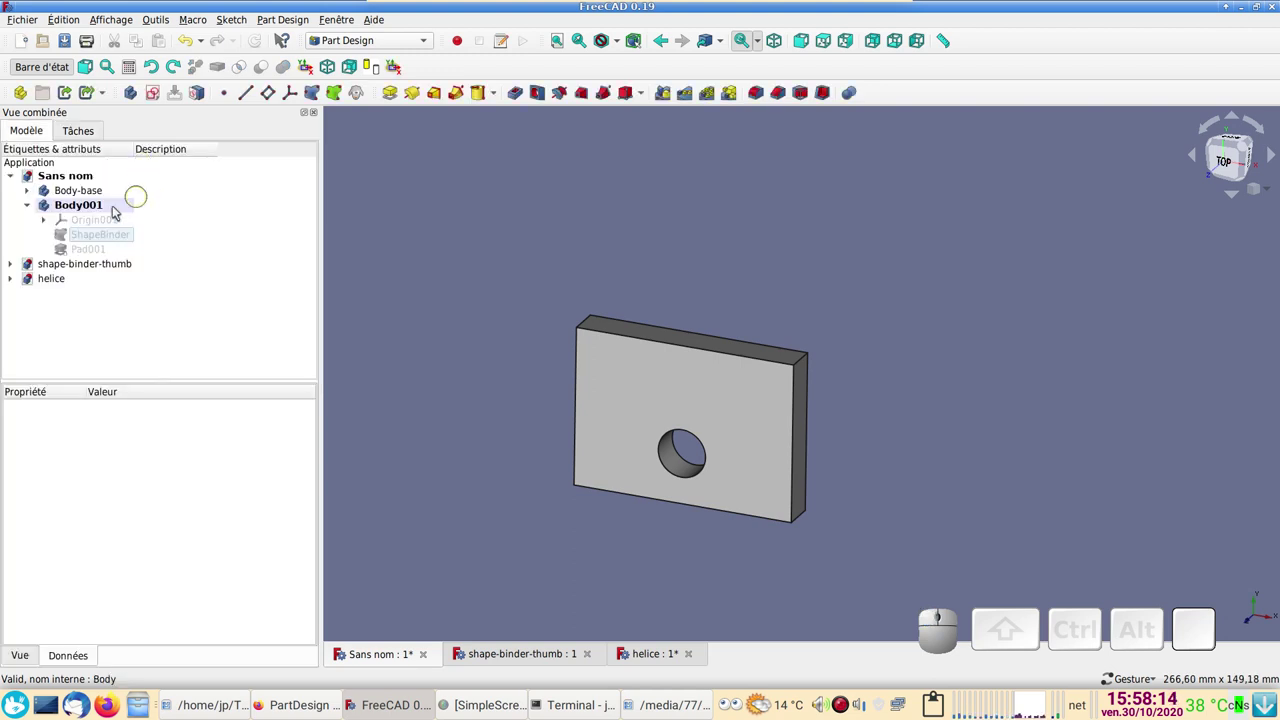
left_click(96, 242)
key("space")
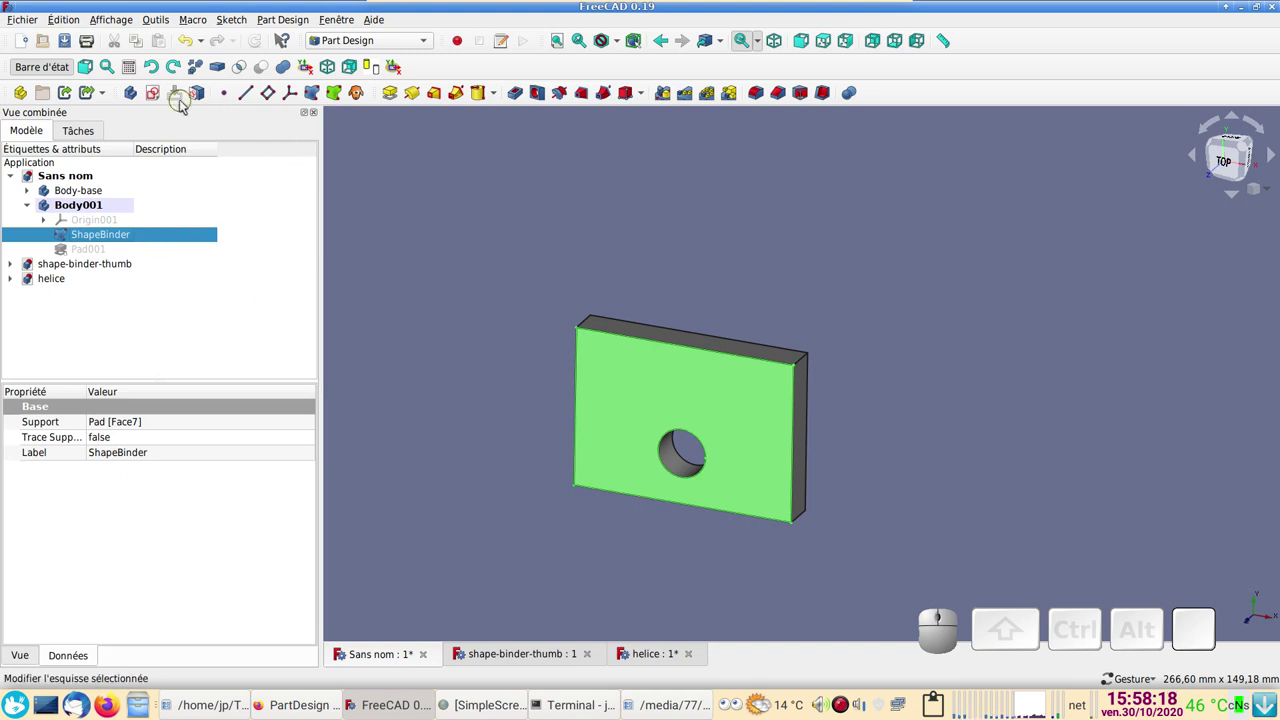
- Sketch a circle on the ShapeBinder face near the plate's upper right and close it
left_click(157, 93)
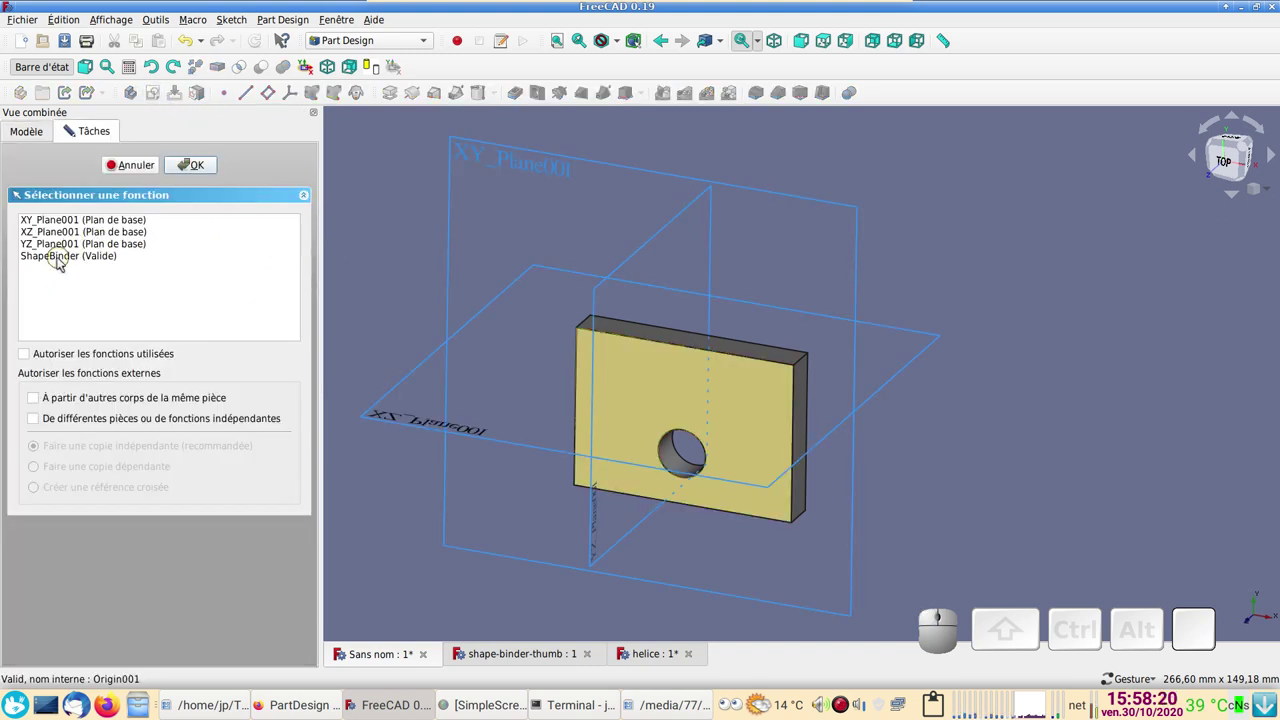
left_click(60, 262)
left_click(190, 175)
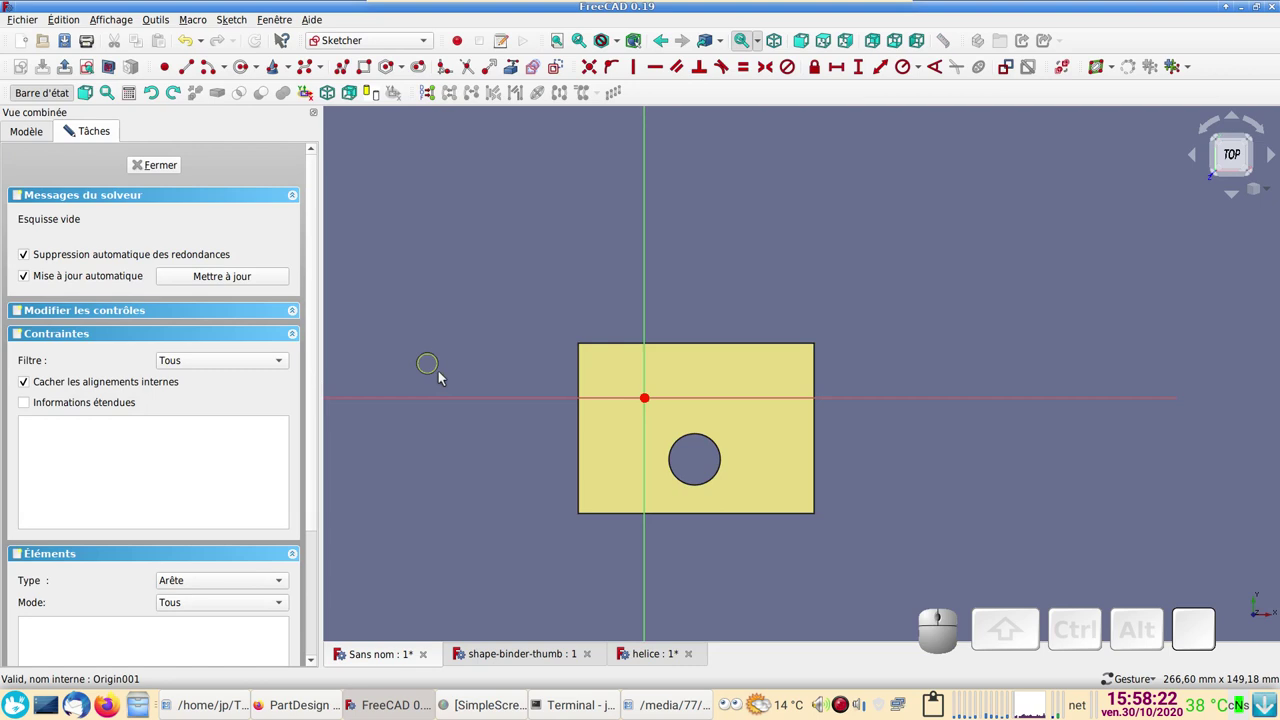
scroll("up", 3)
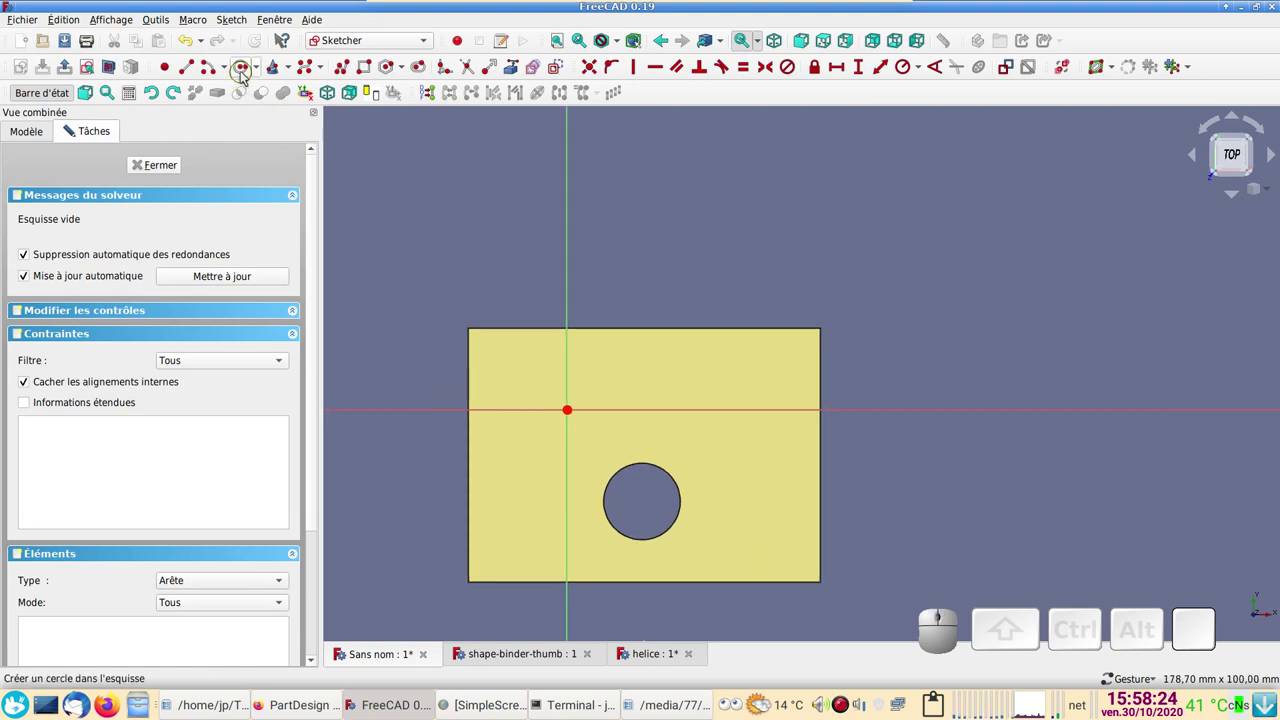
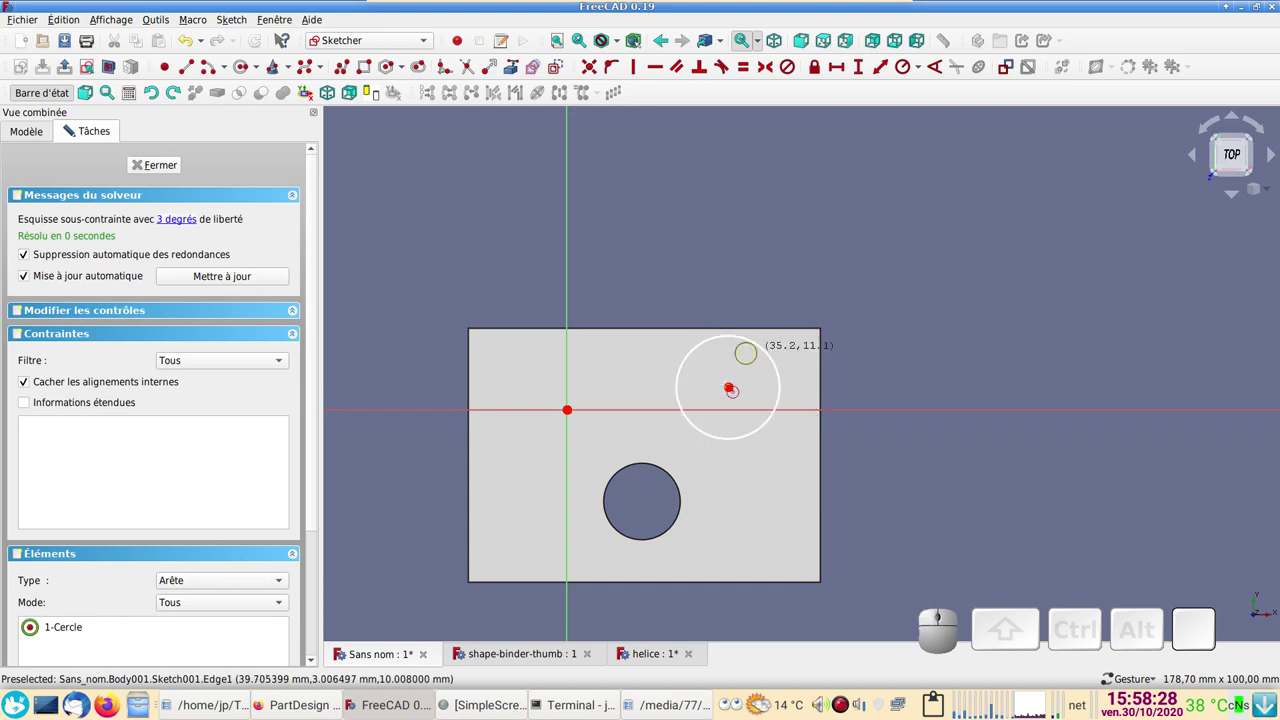
left_click(180, 167)
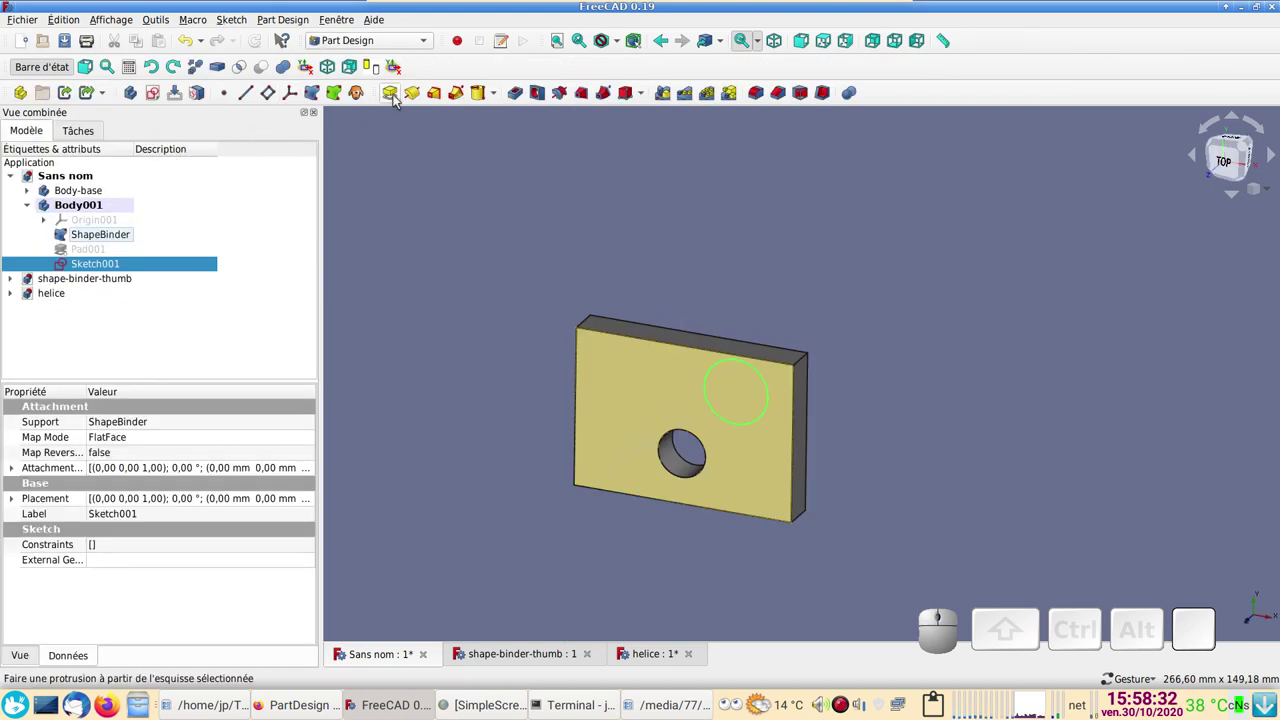
left_click(399, 98)
key("2")
key("0")
key("Return")
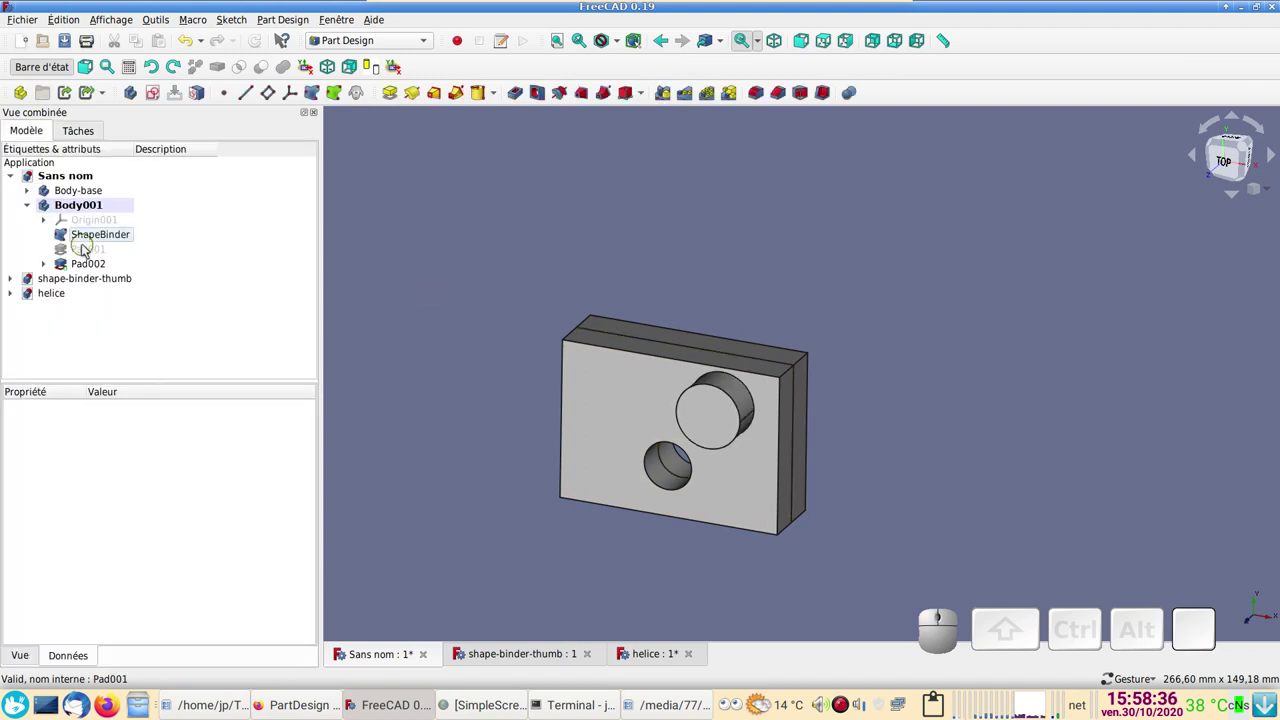
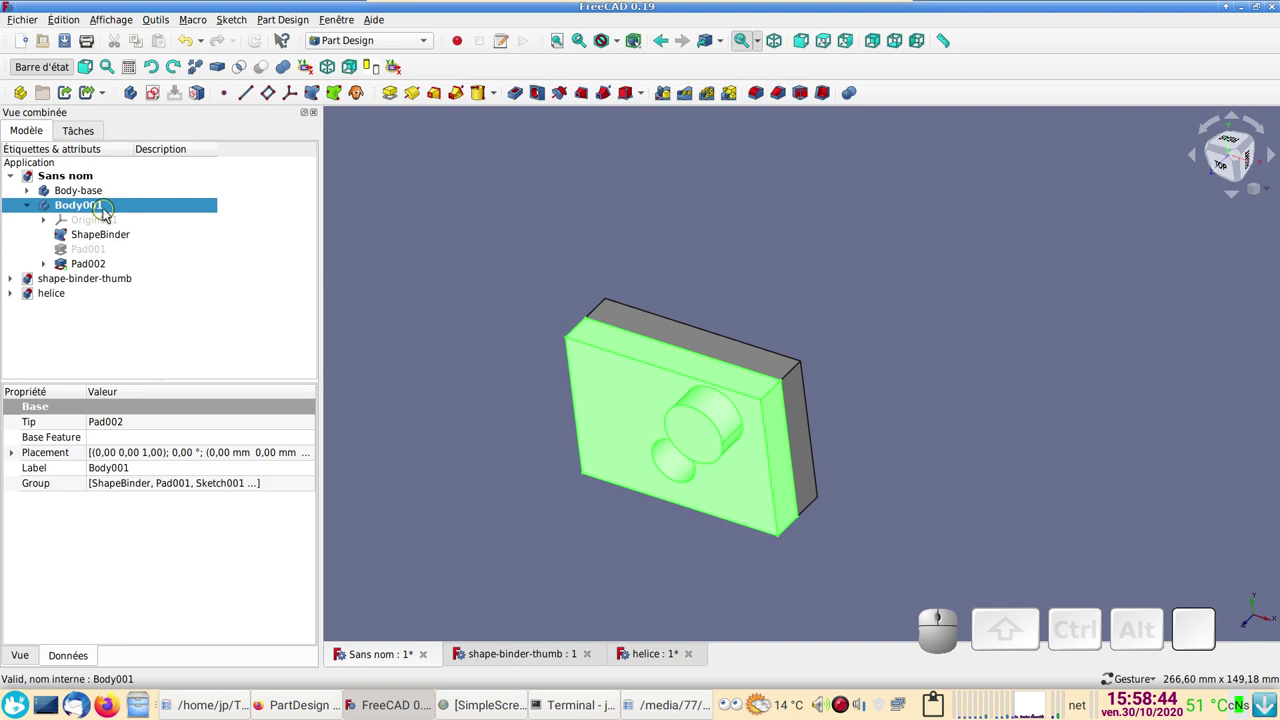
- Transform Body001: rotate it 60° and move it −97 mm away from the base plate
right_click(104, 204)
left_click(162, 231)
left_click_drag(781, 404, 459, 332)
left_click_drag(403, 334, 205, 208)
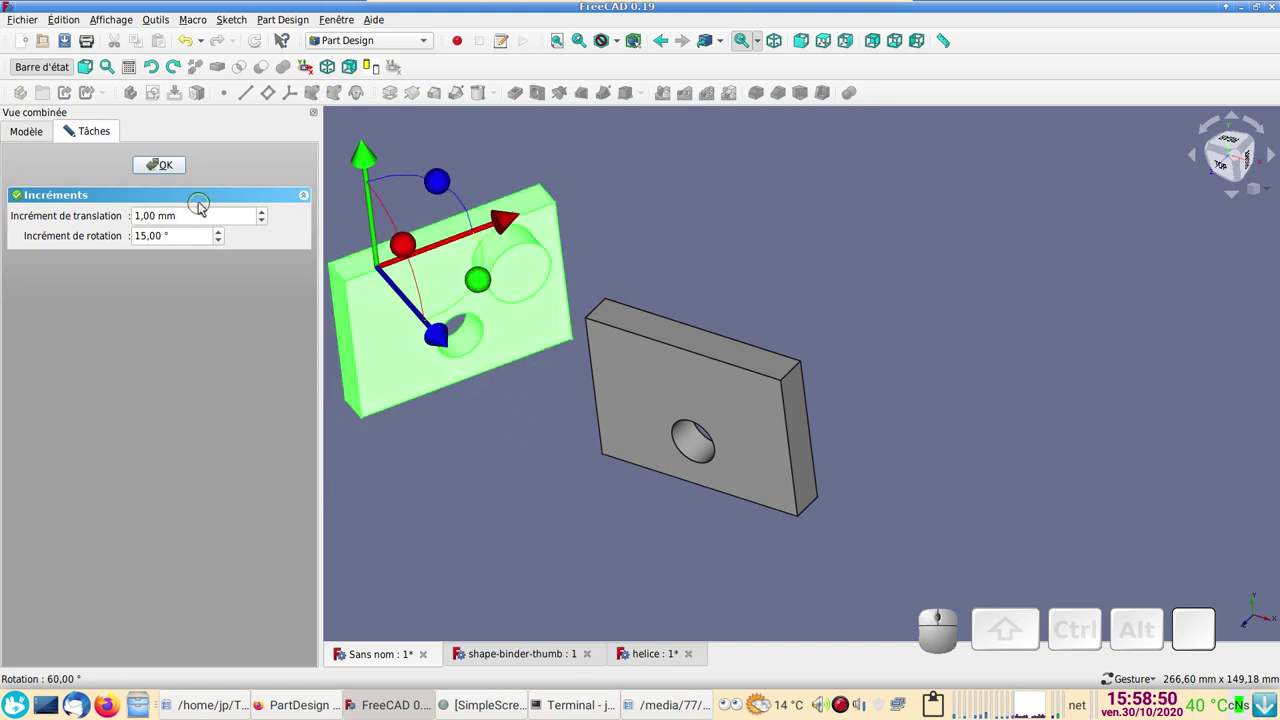
left_click(174, 177)
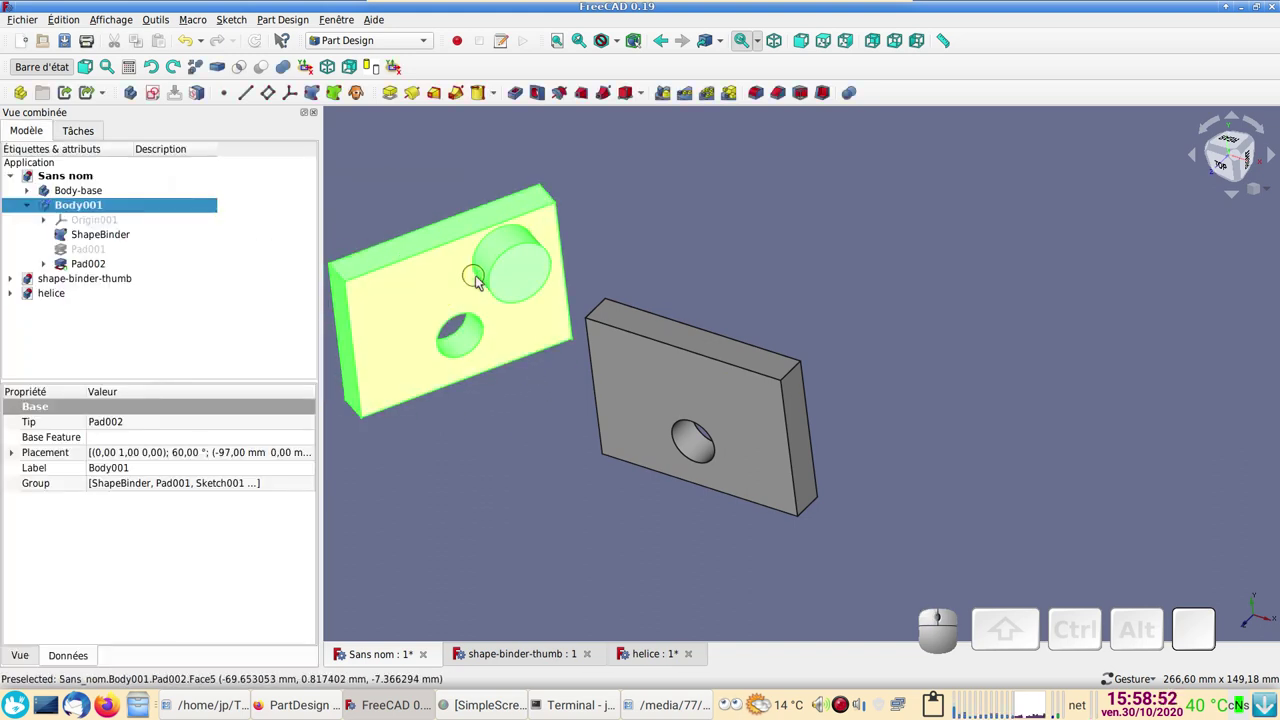
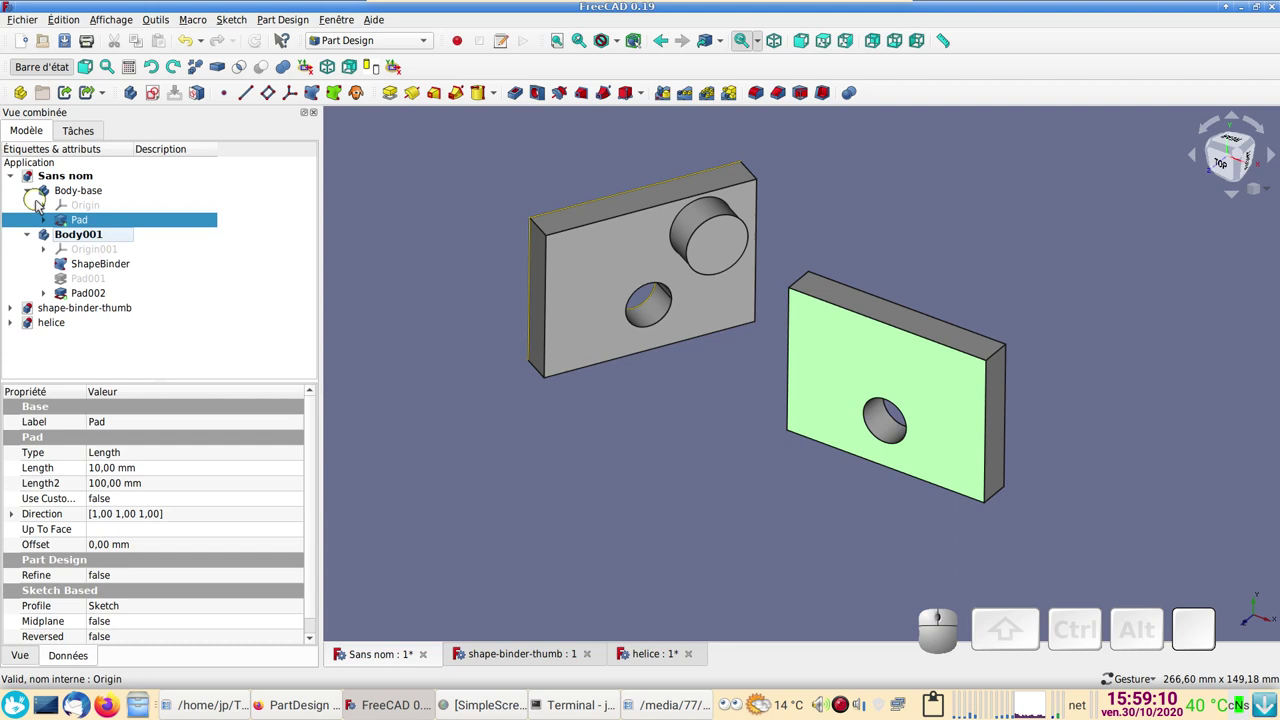
left_click(51, 217)
left_click(102, 242)
scroll("up", 3)
left_click_drag(895, 448, 207, 229)
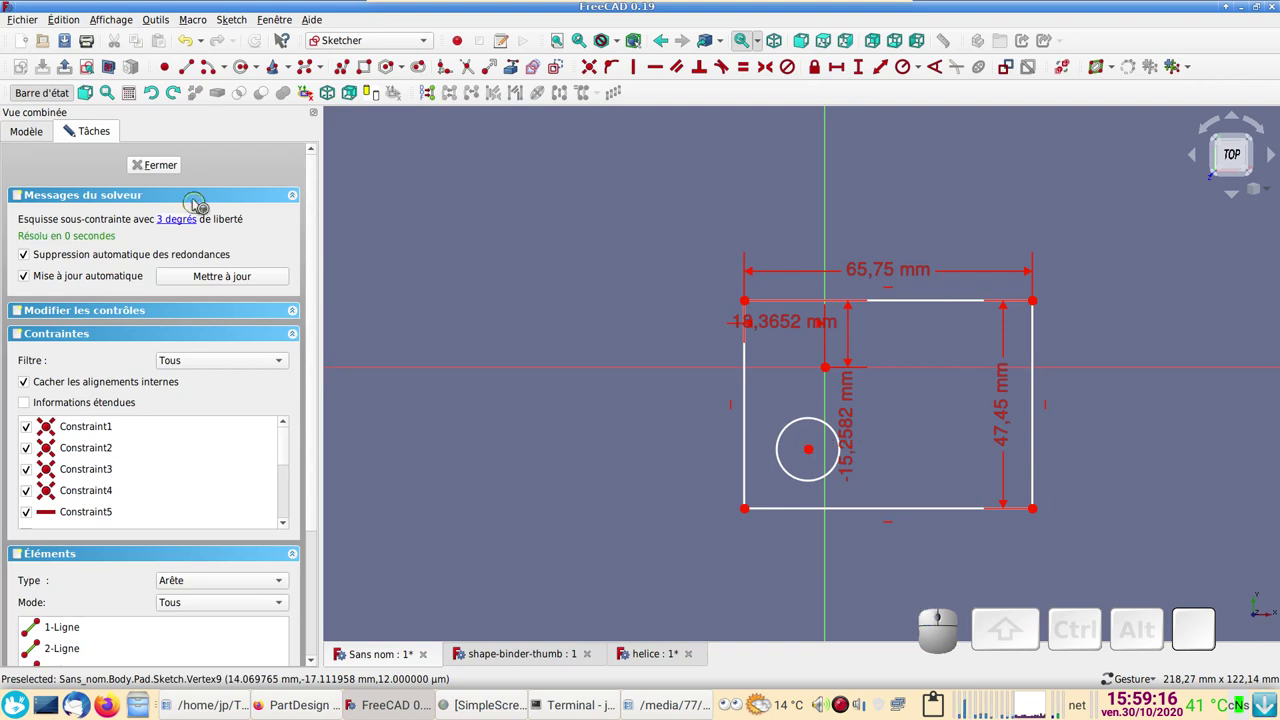
left_click(172, 175)
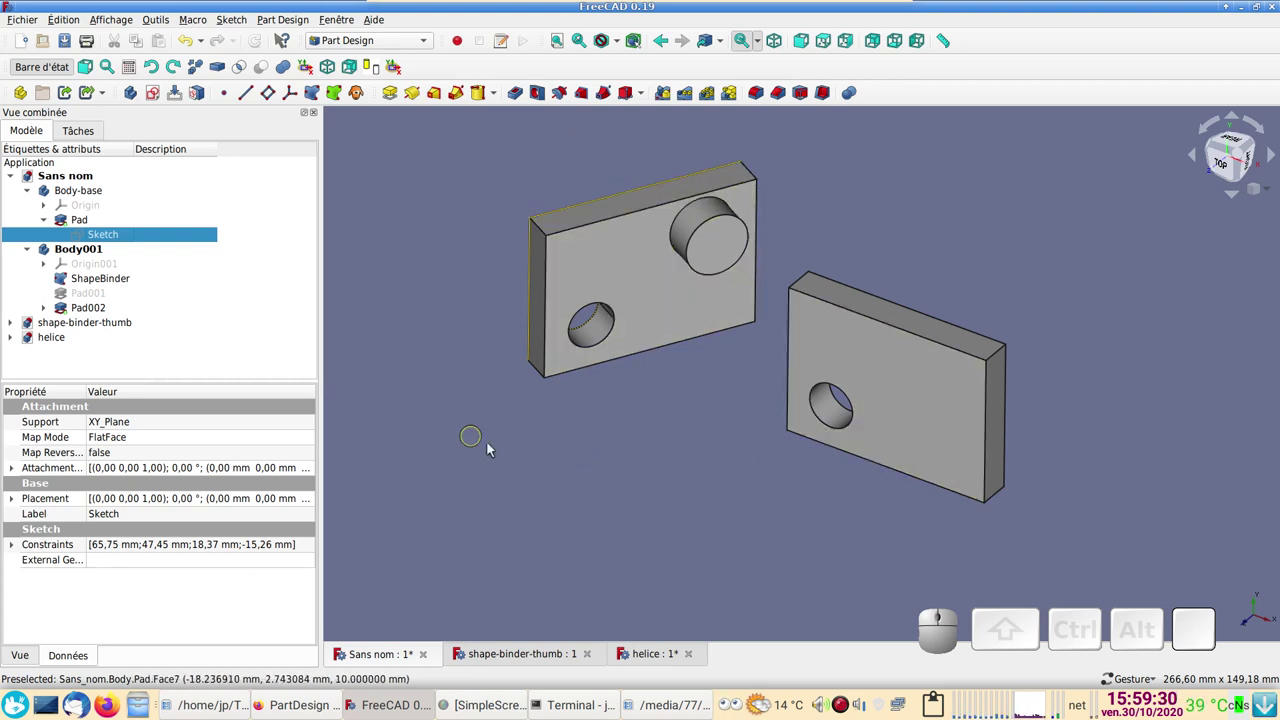
scroll("down", 3)
left_click_drag(532, 474, 715, 361)
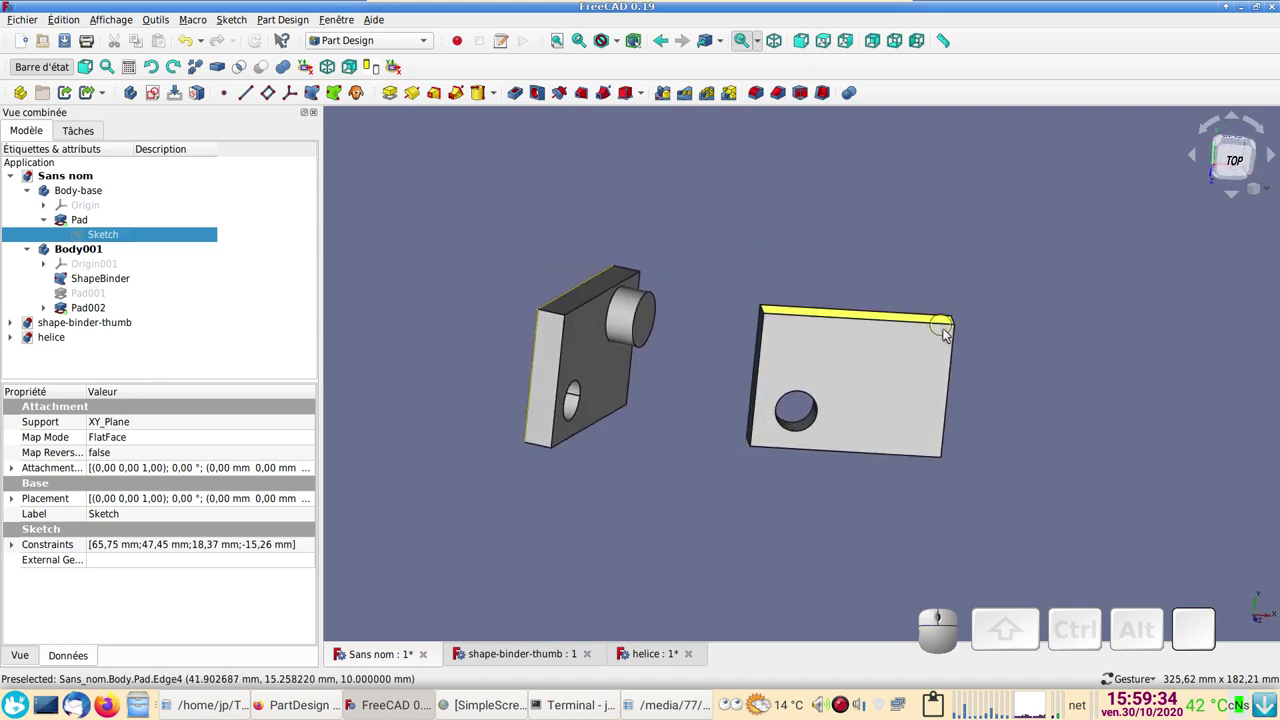
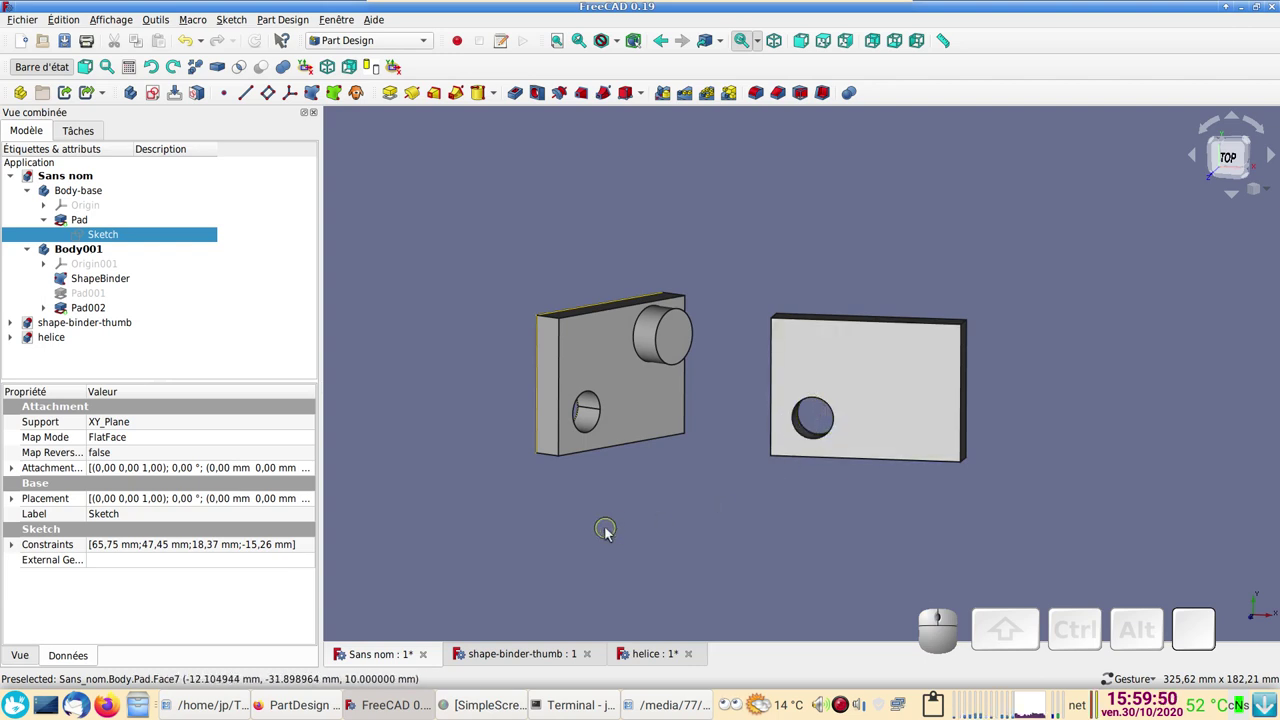
scroll("down", 3)
left_click_drag(662, 512, 613, 516)
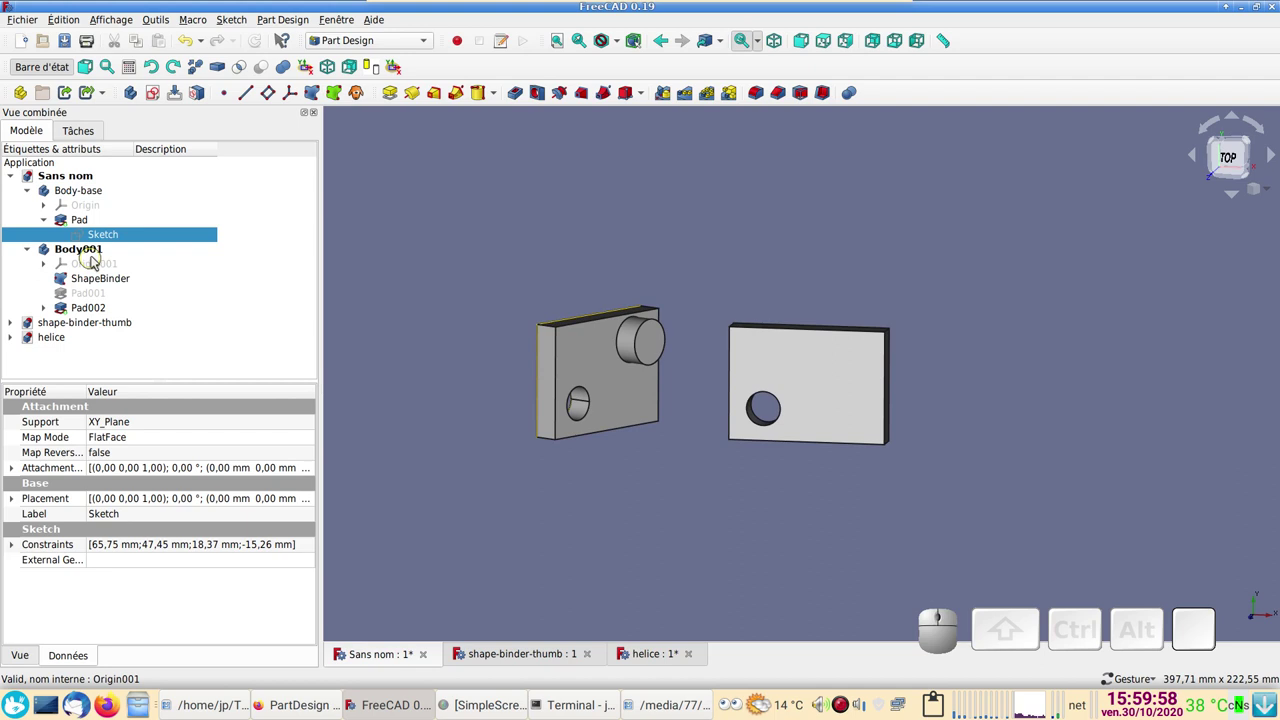
- Create a new empty Body002, dismissing the wrong-base-feature warning
left_click(137, 98)
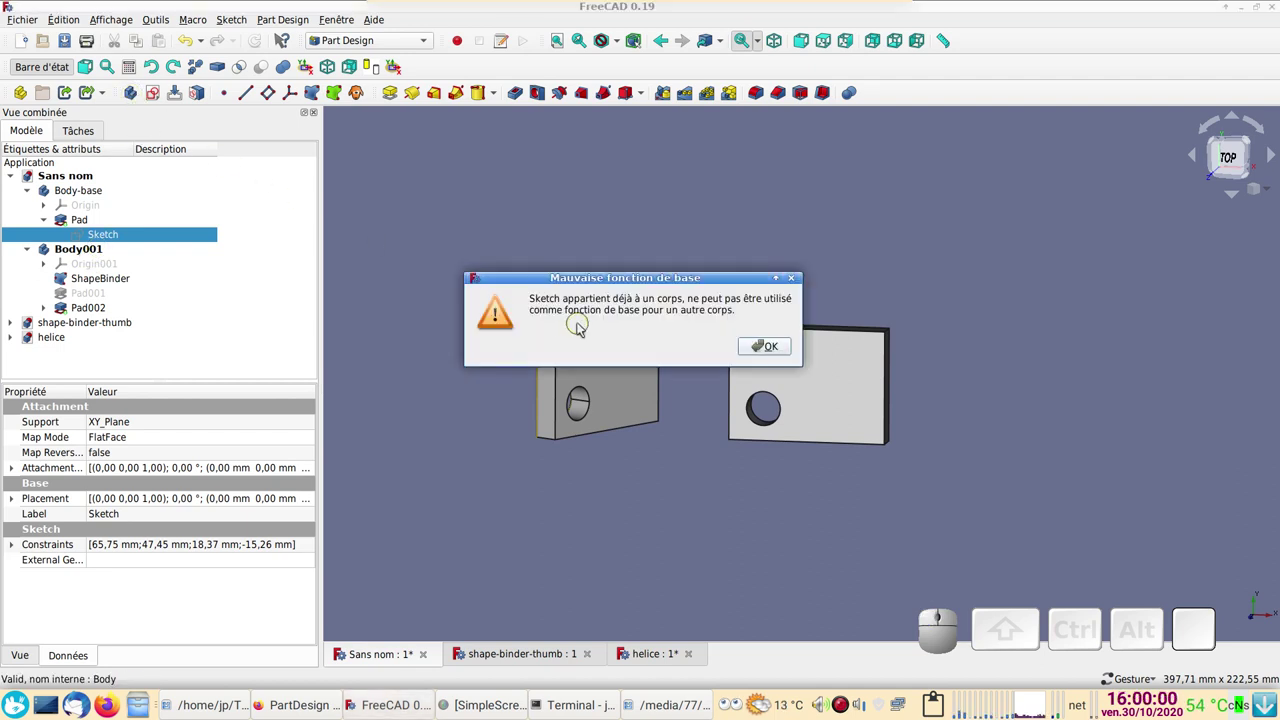
left_click(781, 349)
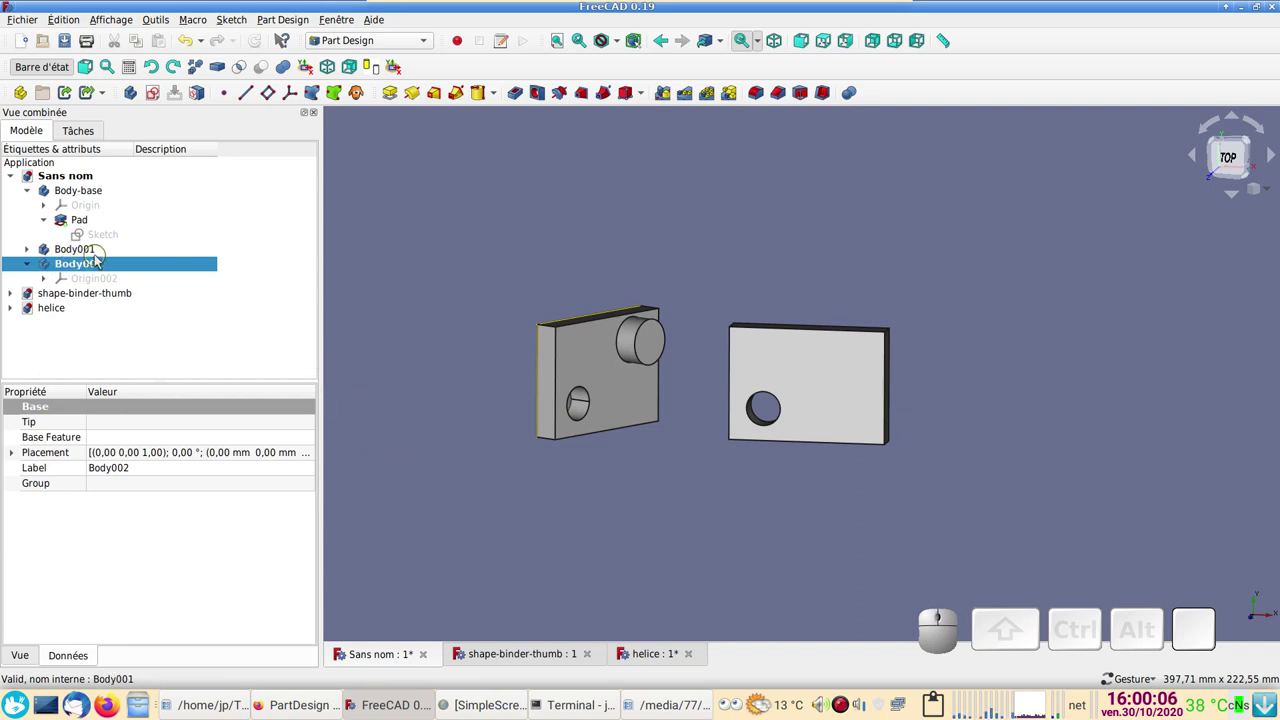
- Add ShapeBinder001 in Body002 linked to the base plate's large face (Pad Face7)
left_click(753, 527)
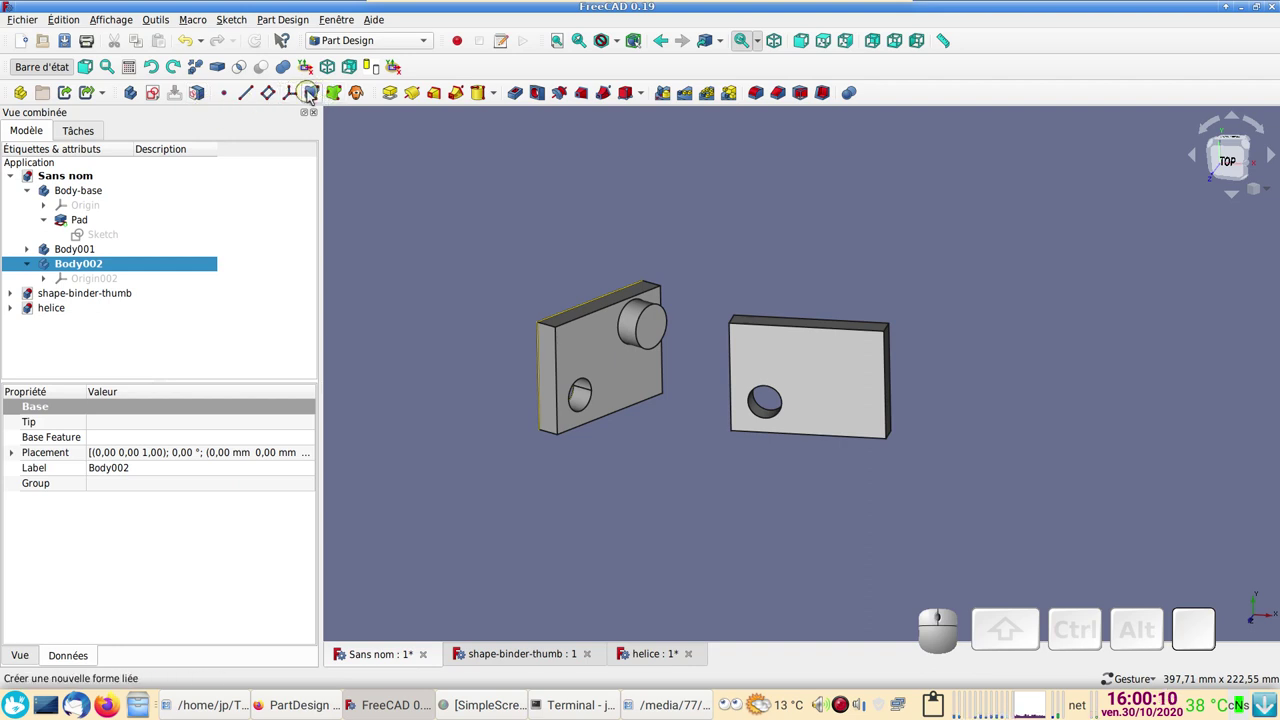
left_click(312, 97)
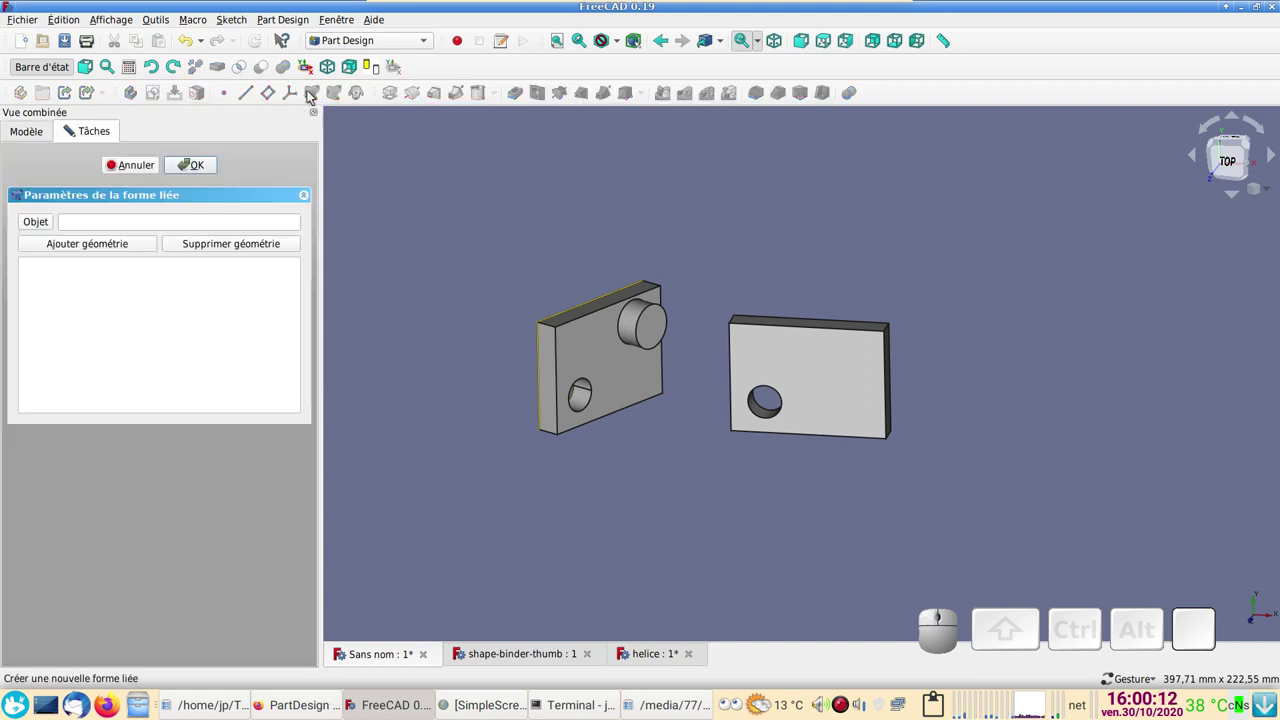
left_click(111, 246)
left_click(856, 383)
left_click(202, 168)
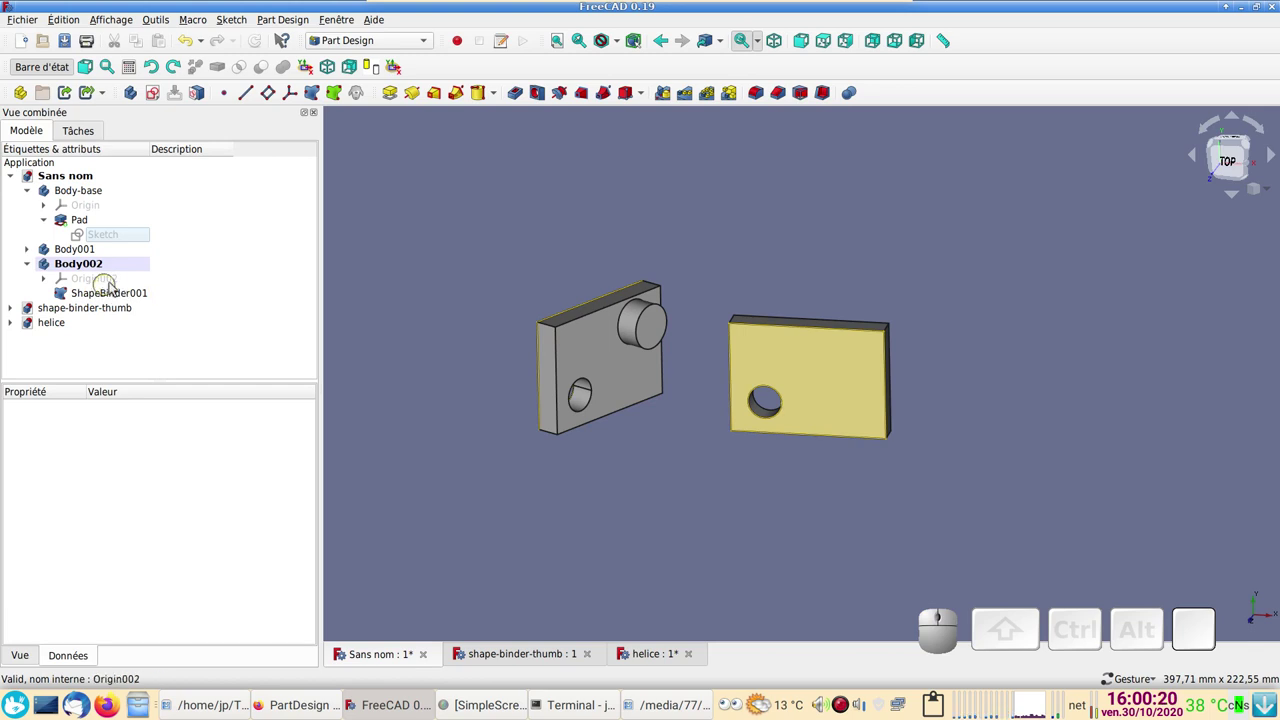
- Start a new sketch attached to ShapeBinder001's linked face
left_click(121, 299)
left_click(156, 99)
left_click(70, 259)
left_click(197, 161)
scroll("up", 3)
right_click(645, 262)
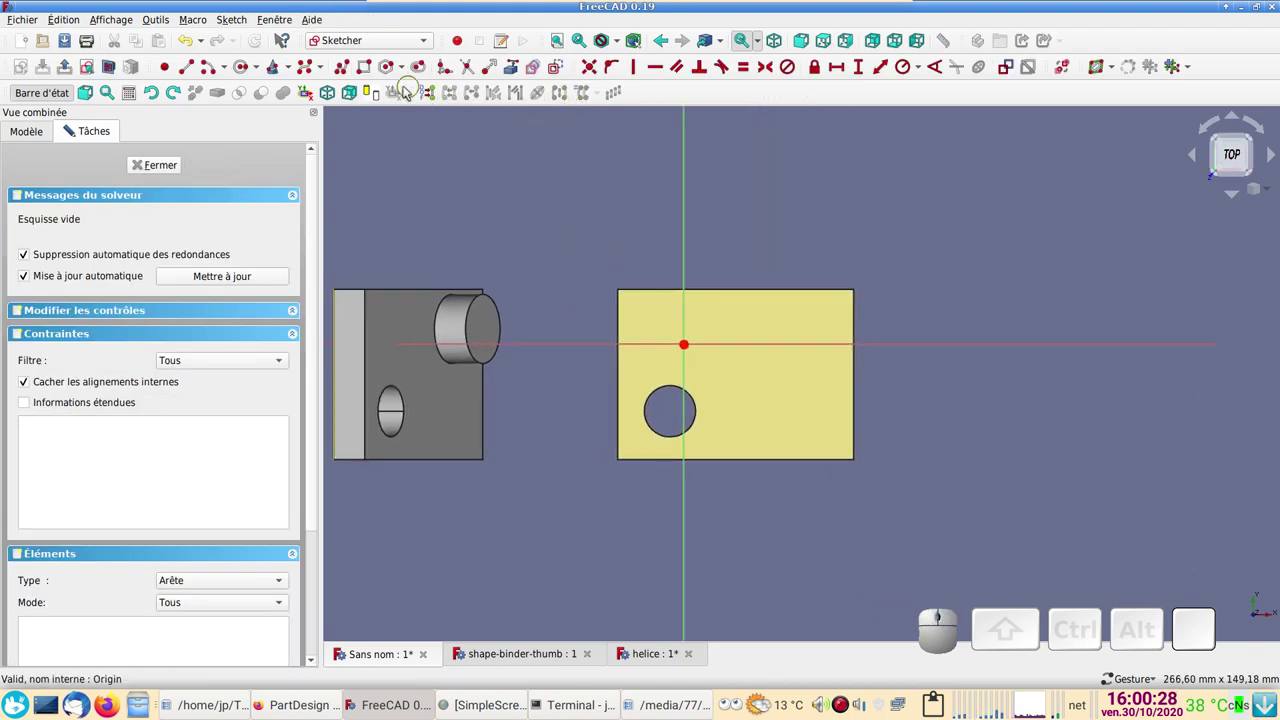
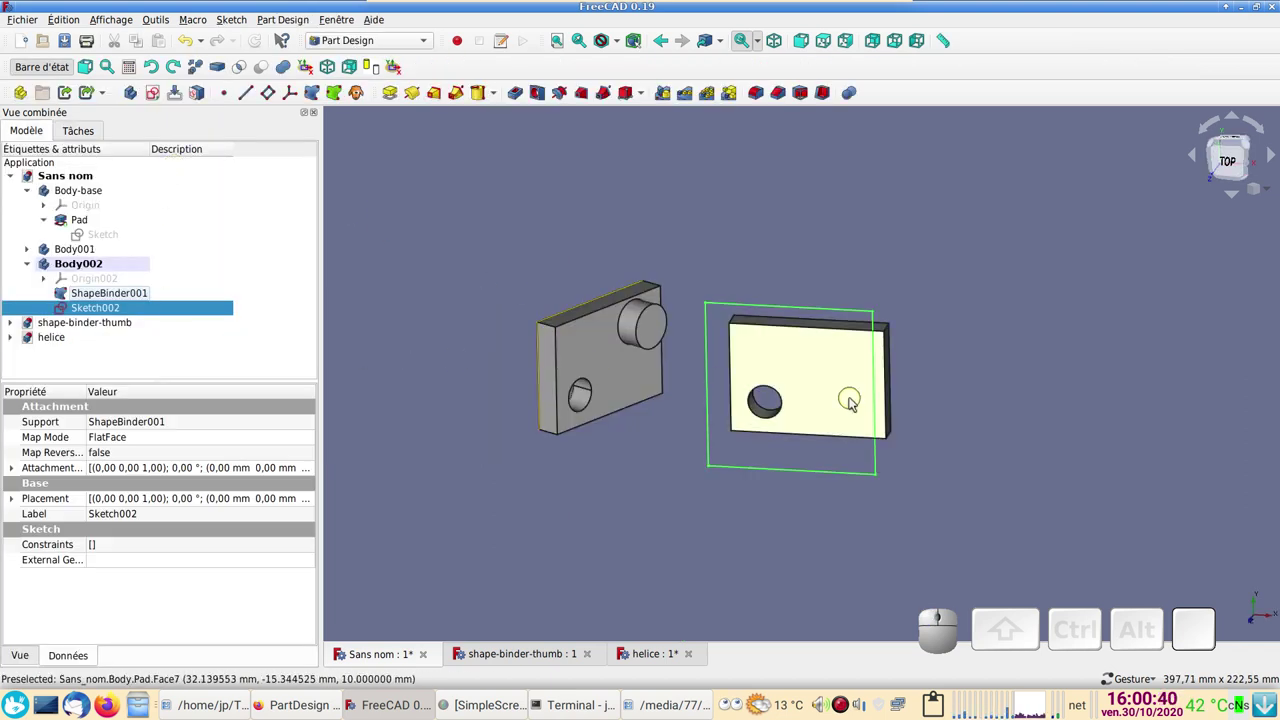
- Hide Body-base so only the linked face and the sketch remain visible
left_click_drag(1011, 400, 904, 352)
left_click(895, 367)
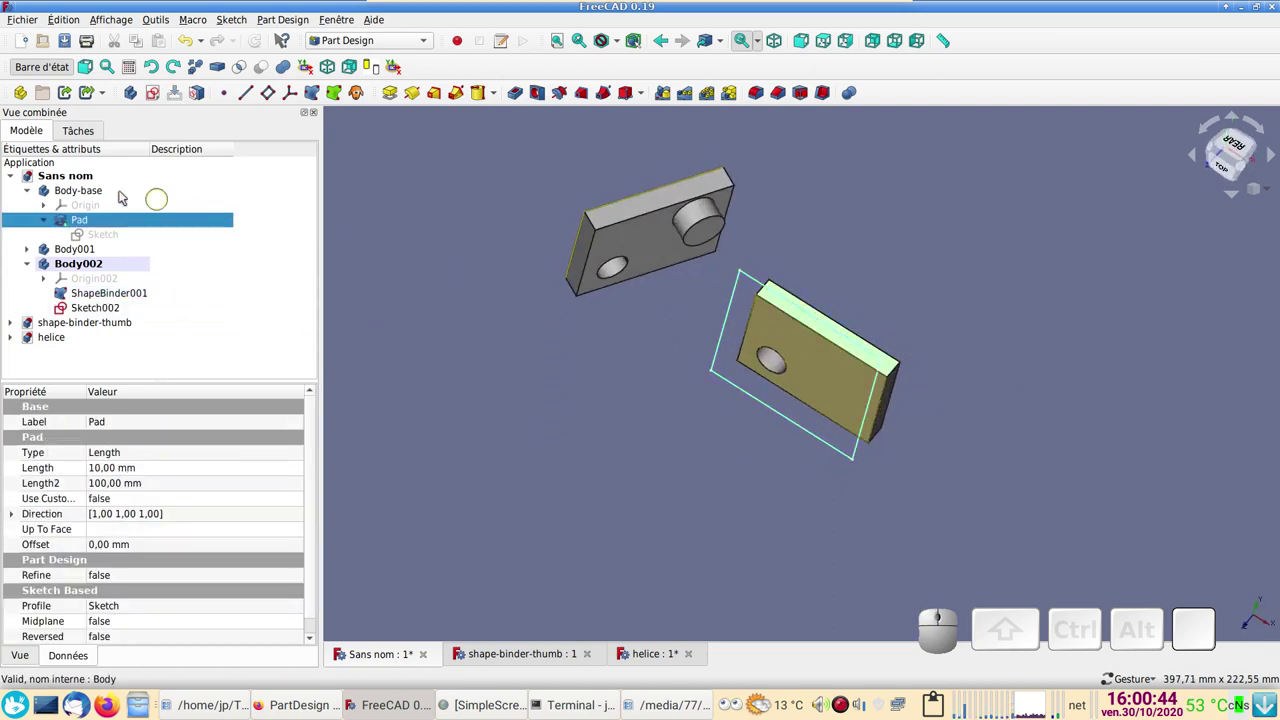
left_click(106, 202)
key("space")
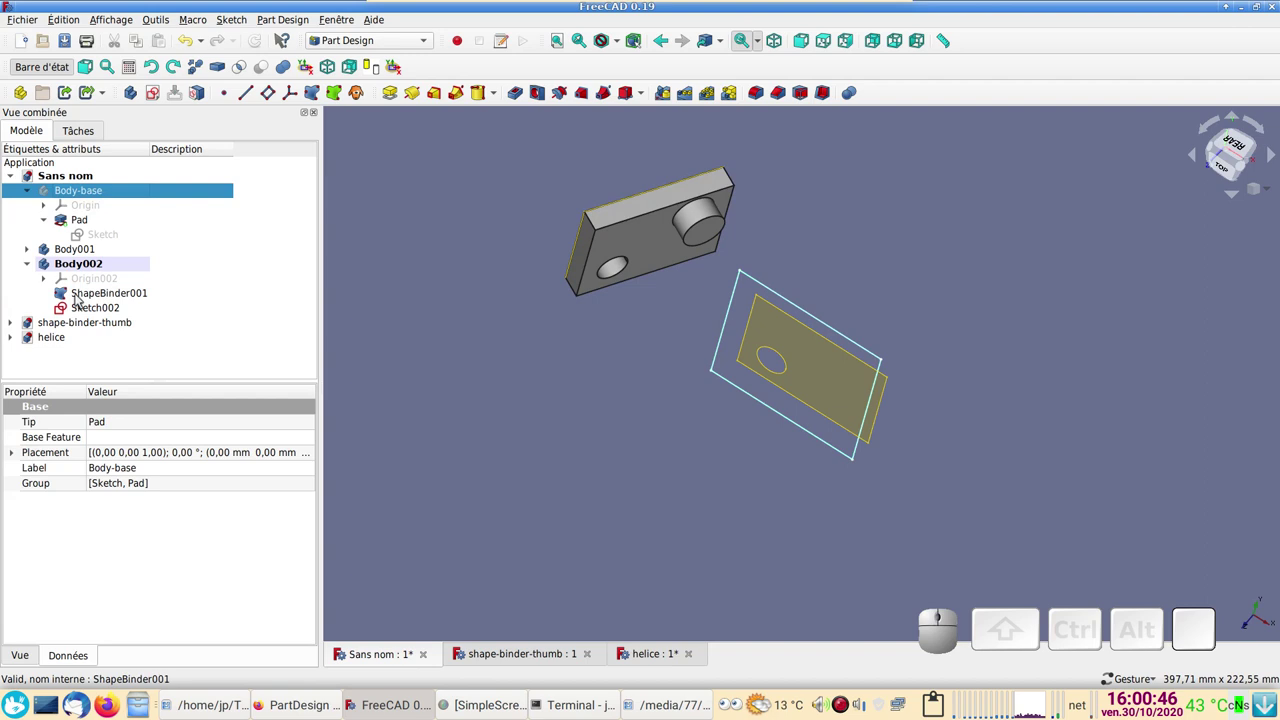
- In Sketch002, import the linked face edge, fix the rectangle corner to its endpoint and stretch the rectangle left
left_click(88, 310)
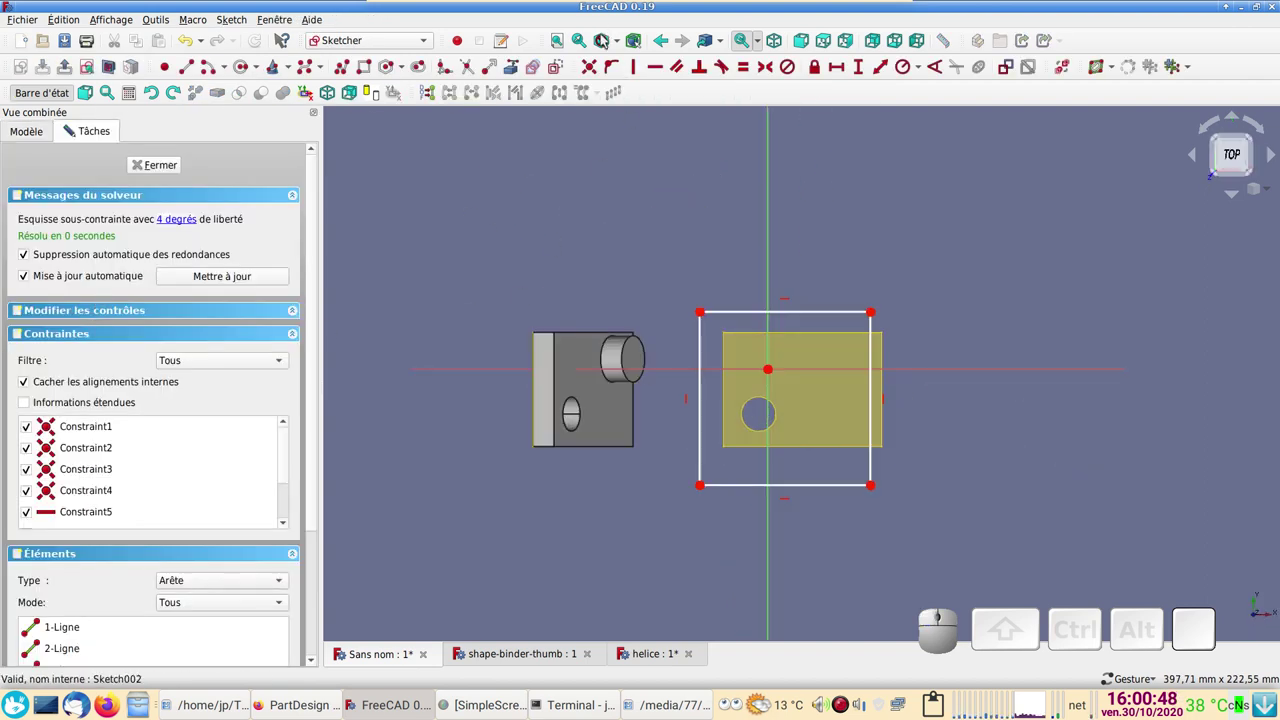
left_click(517, 70)
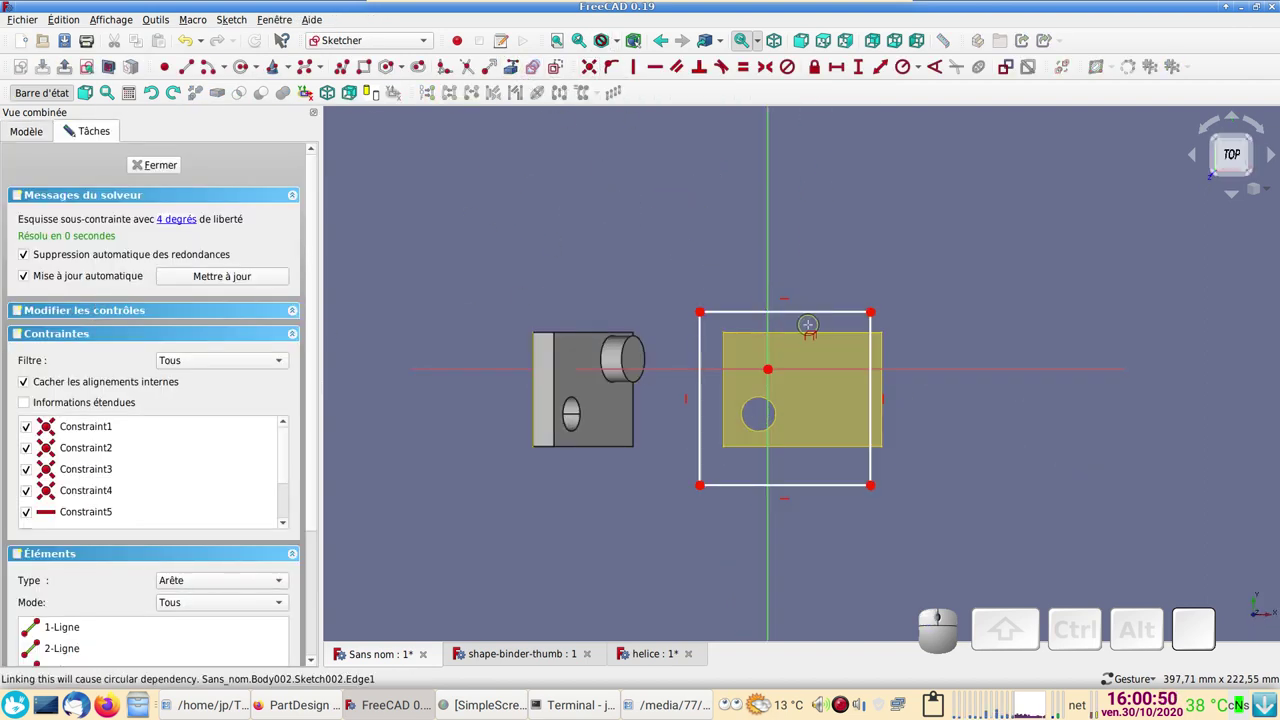
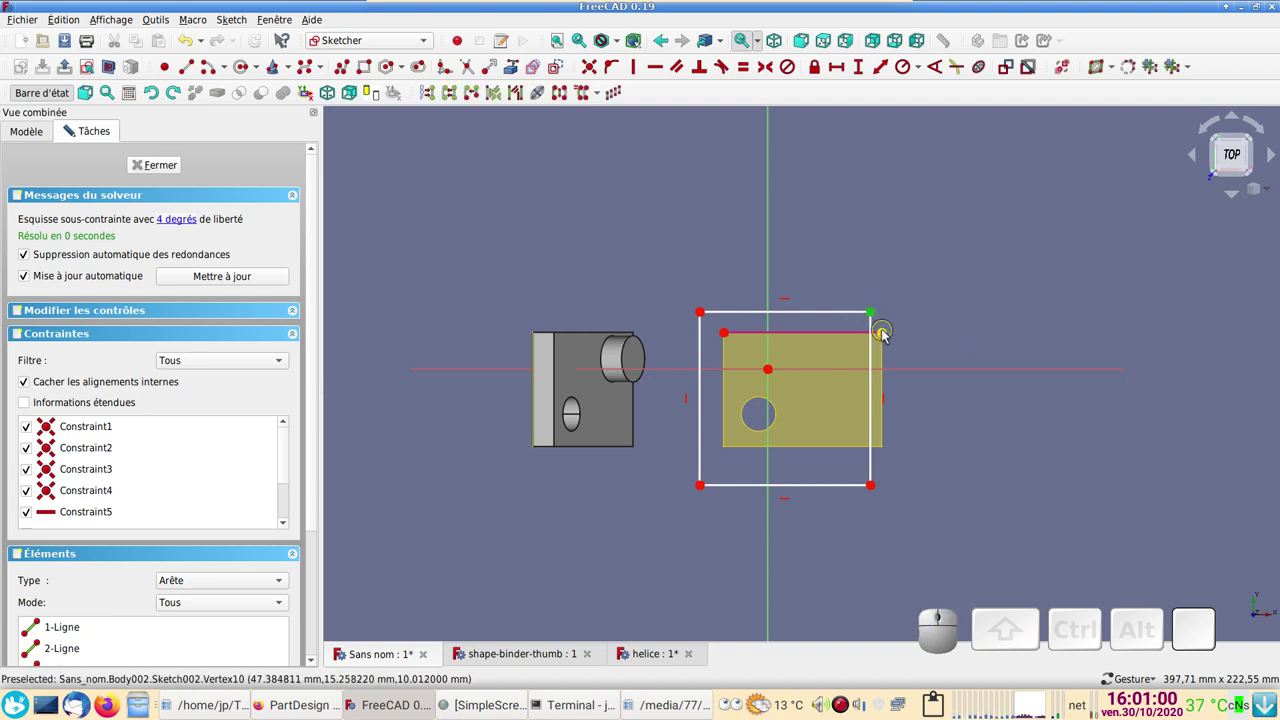
left_click(887, 336)
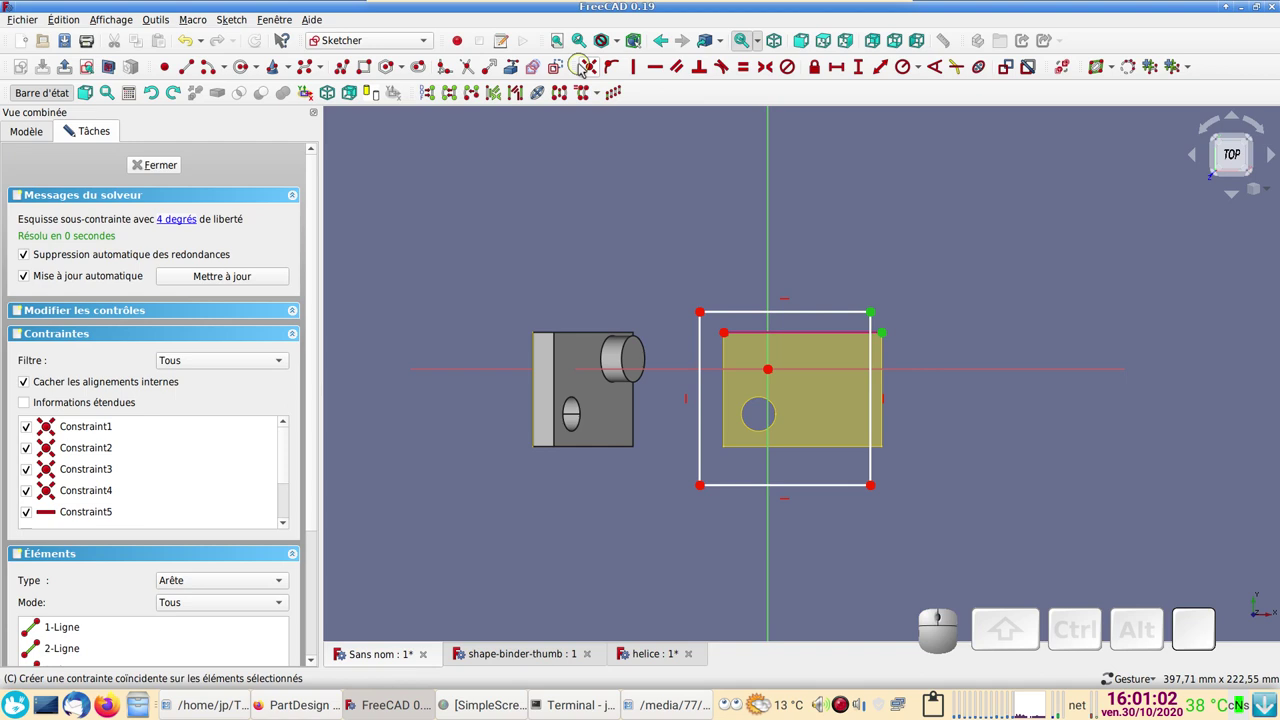
left_click(591, 67)
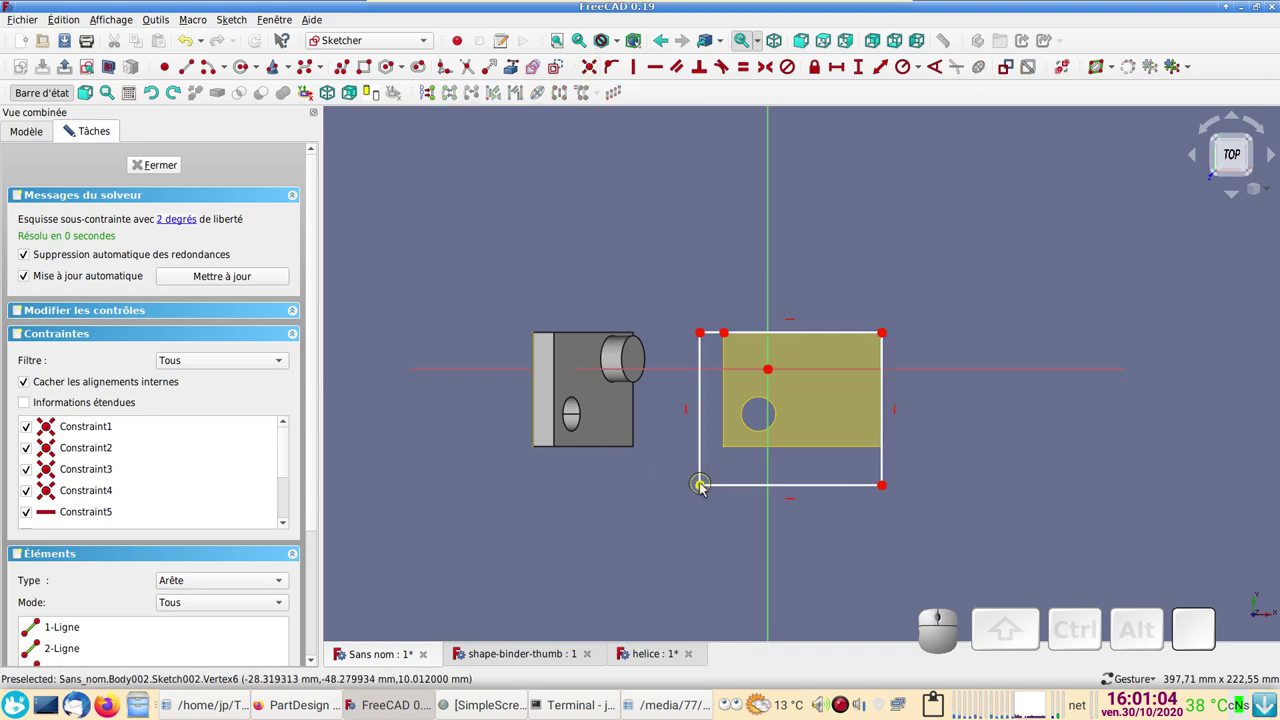
left_click_drag(706, 487, 278, 209)
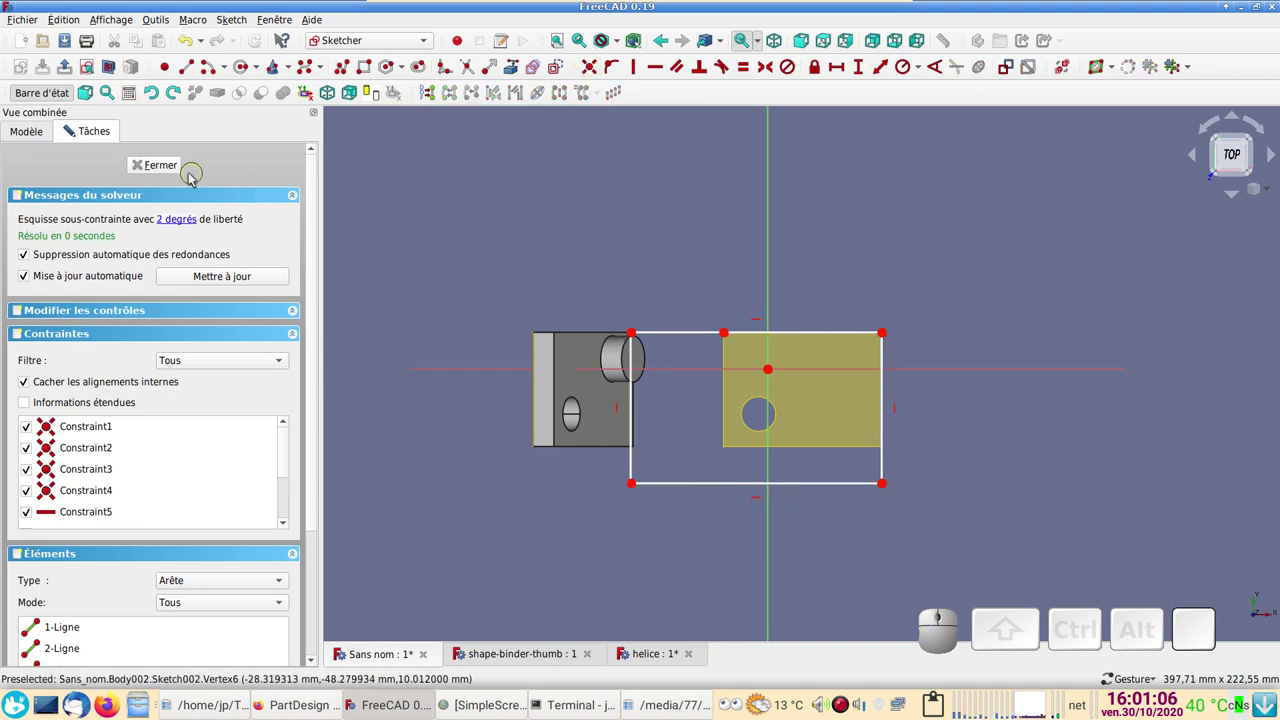
- Close Sketch002 and show Body-base again
left_click(150, 165)
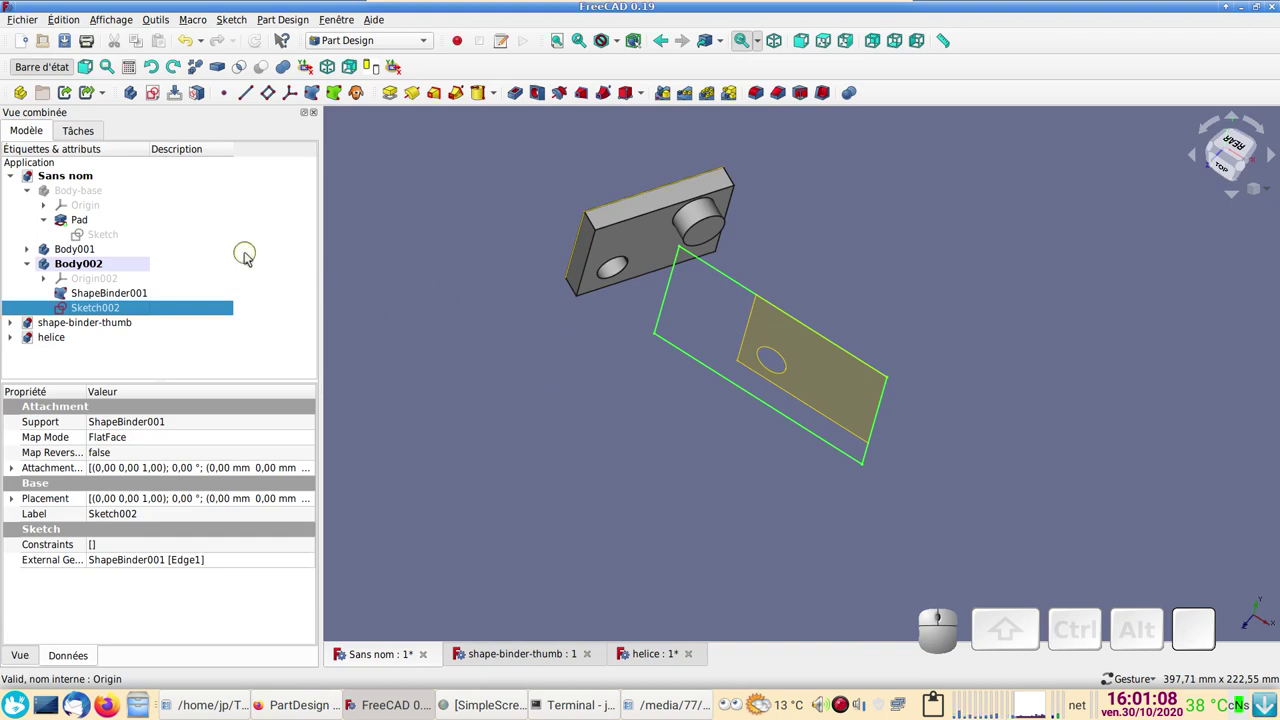
left_click(68, 193)
key("space")
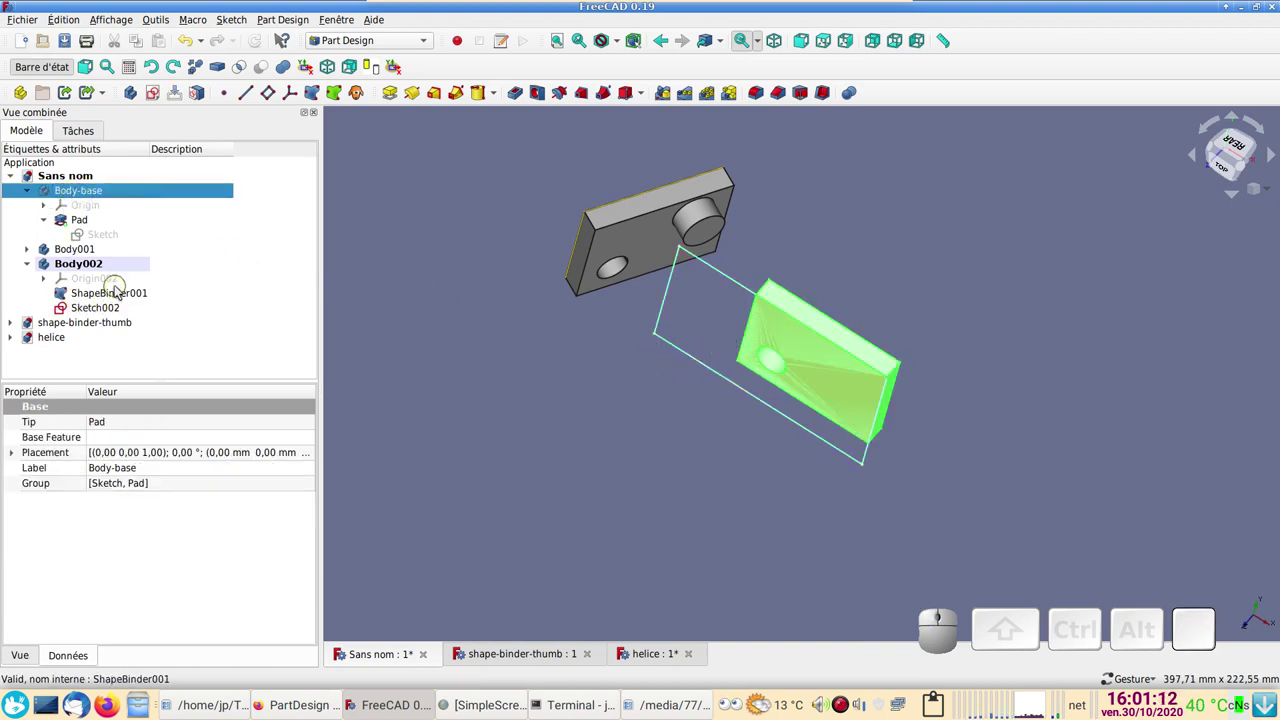
- Pad Sketch002 10 mm into a slab, Pad003, in Body002
left_click(121, 298)
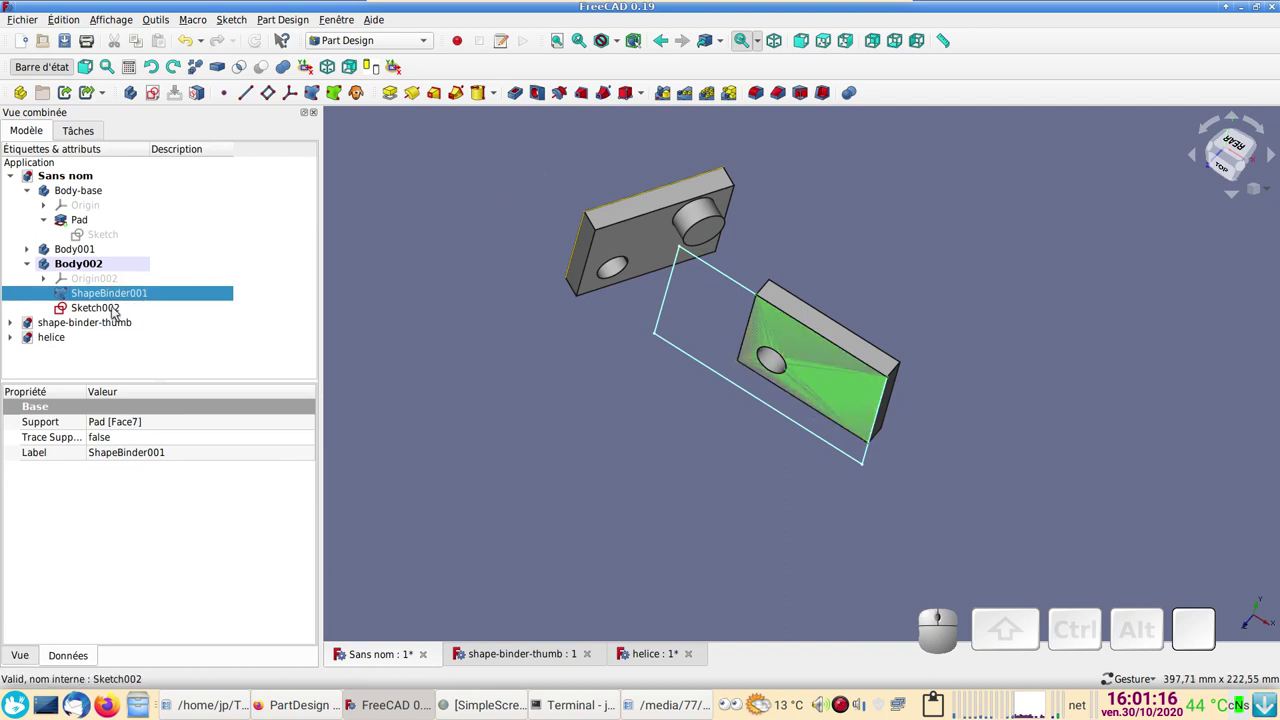
left_click(117, 313)
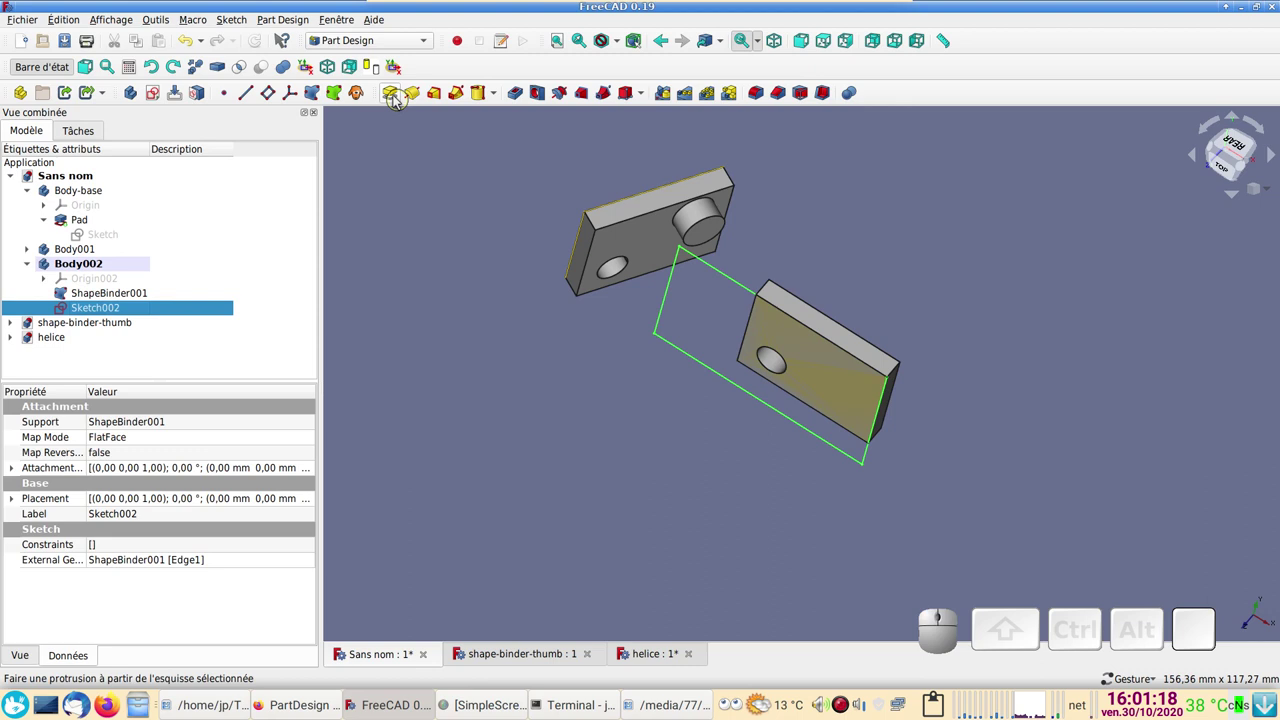
left_click(400, 101)
left_click(195, 162)
left_click_drag(1030, 370, 262, 260)
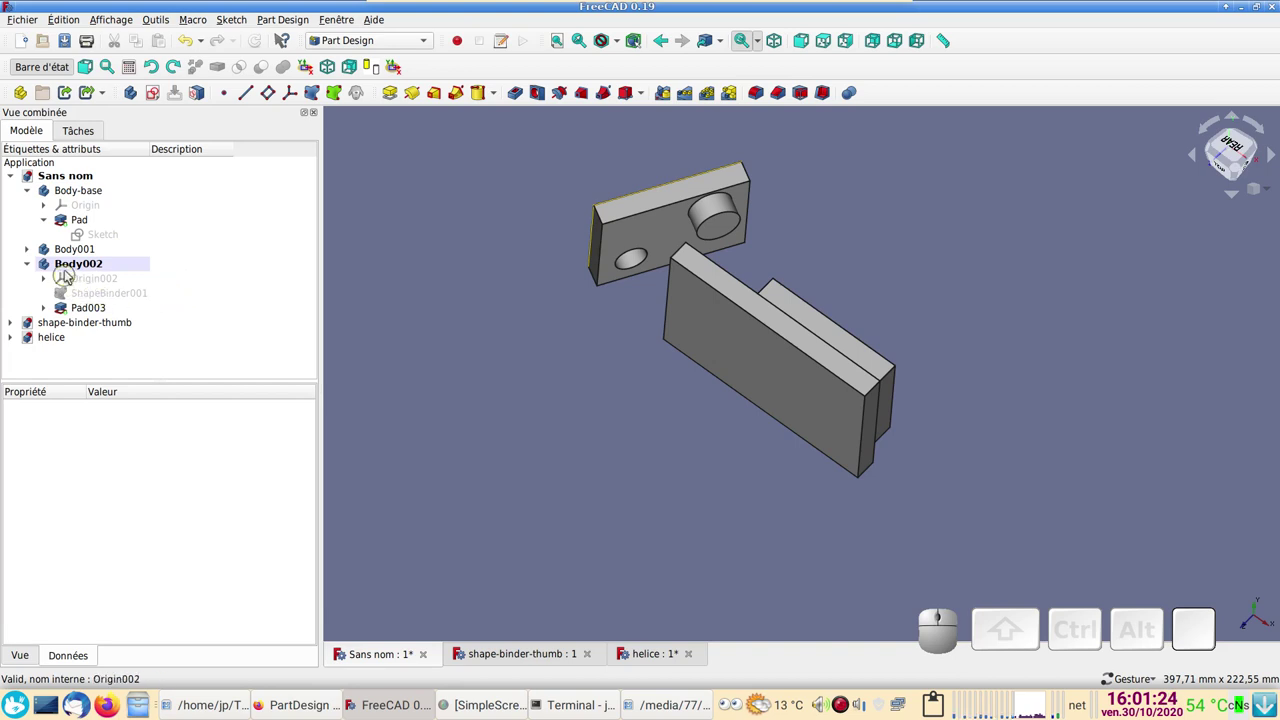
- Select Body002 and bring up its Placement property for editing
left_click(29, 330)
left_click(29, 330)
left_click(131, 271)
left_click(29, 330)
- Leave Body002's placement at 0 mm, close the panel and clear the selection
left_click(29, 330)
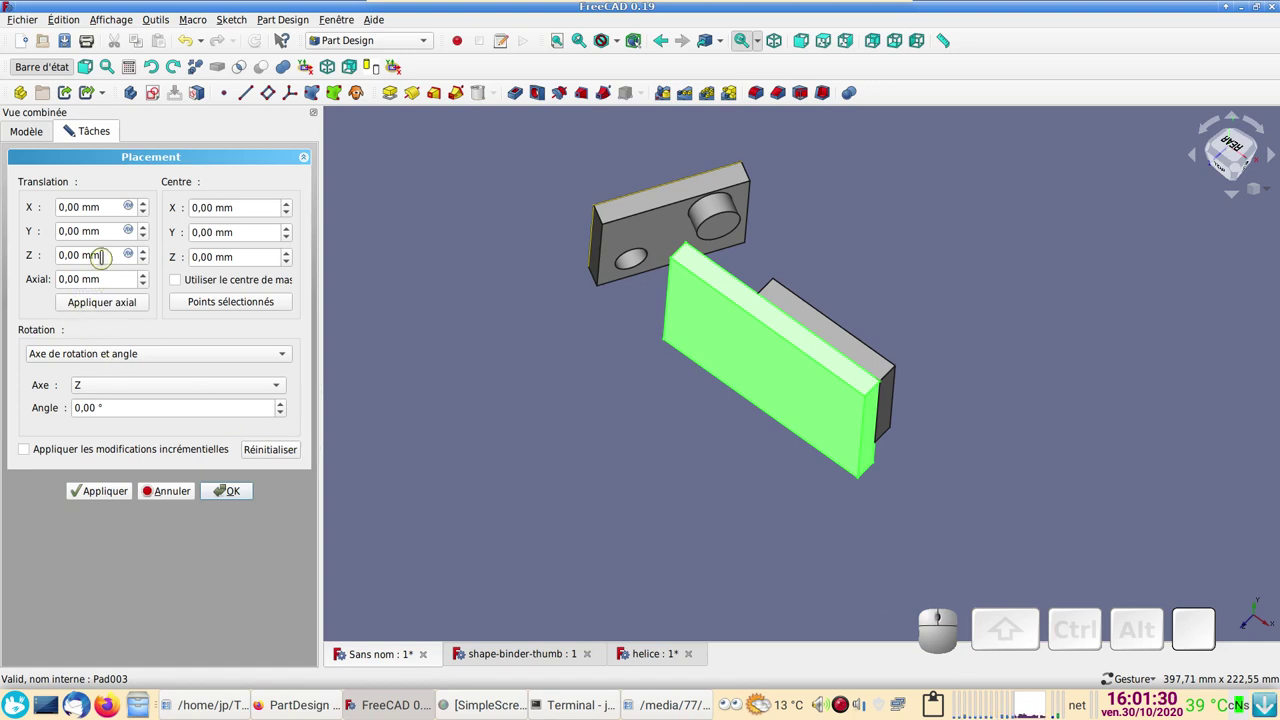
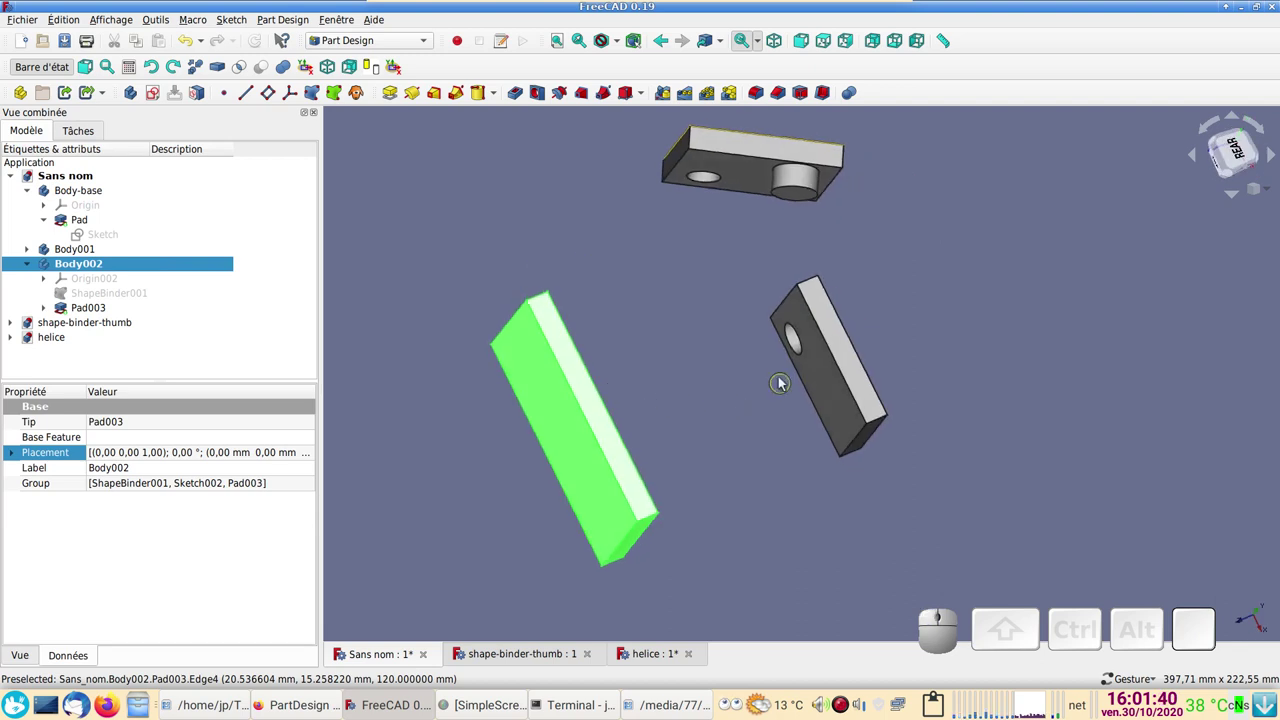
left_click(733, 433)
left_click(778, 483)
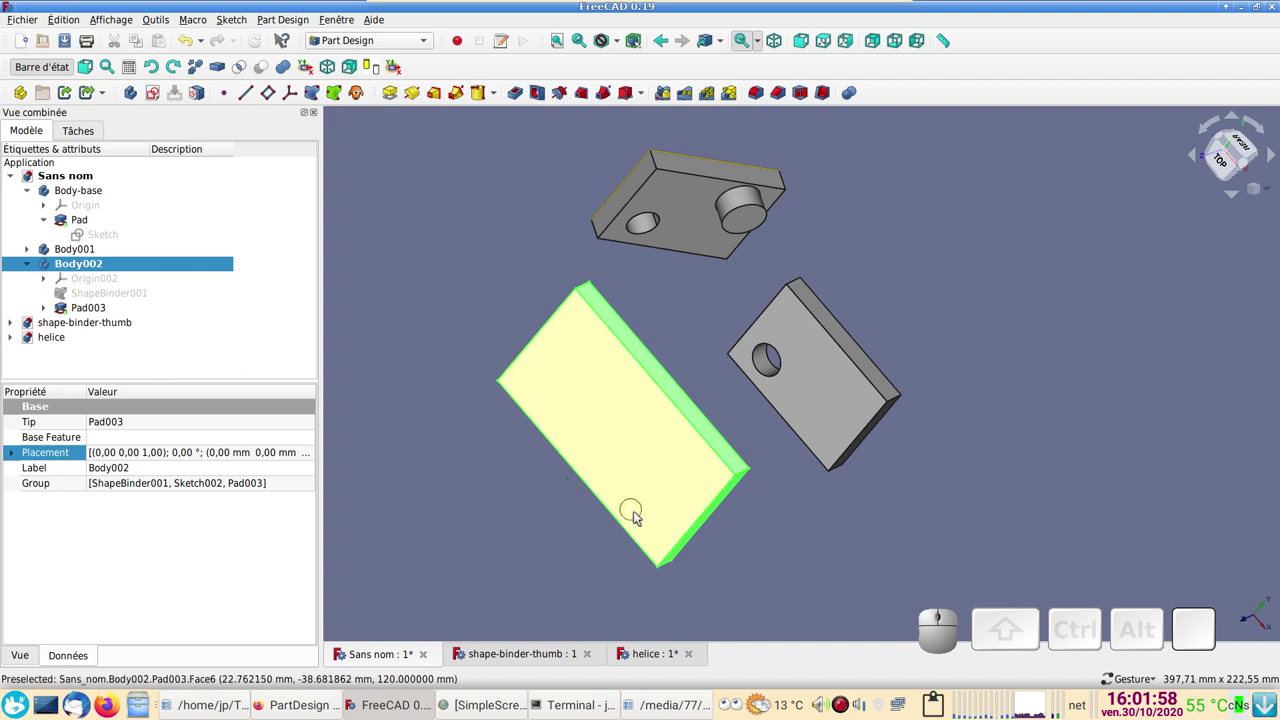
- Activate Body002 and undo an accidentally created empty binder
left_click(794, 505)
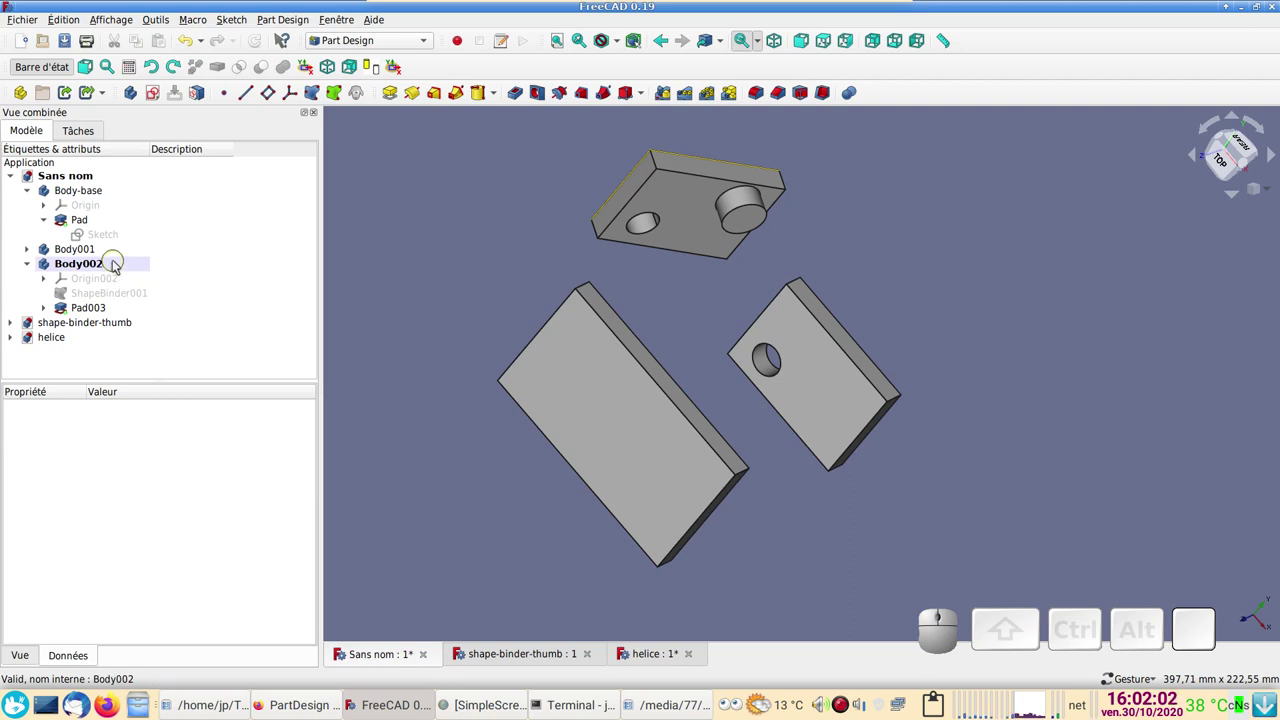
left_click(119, 266)
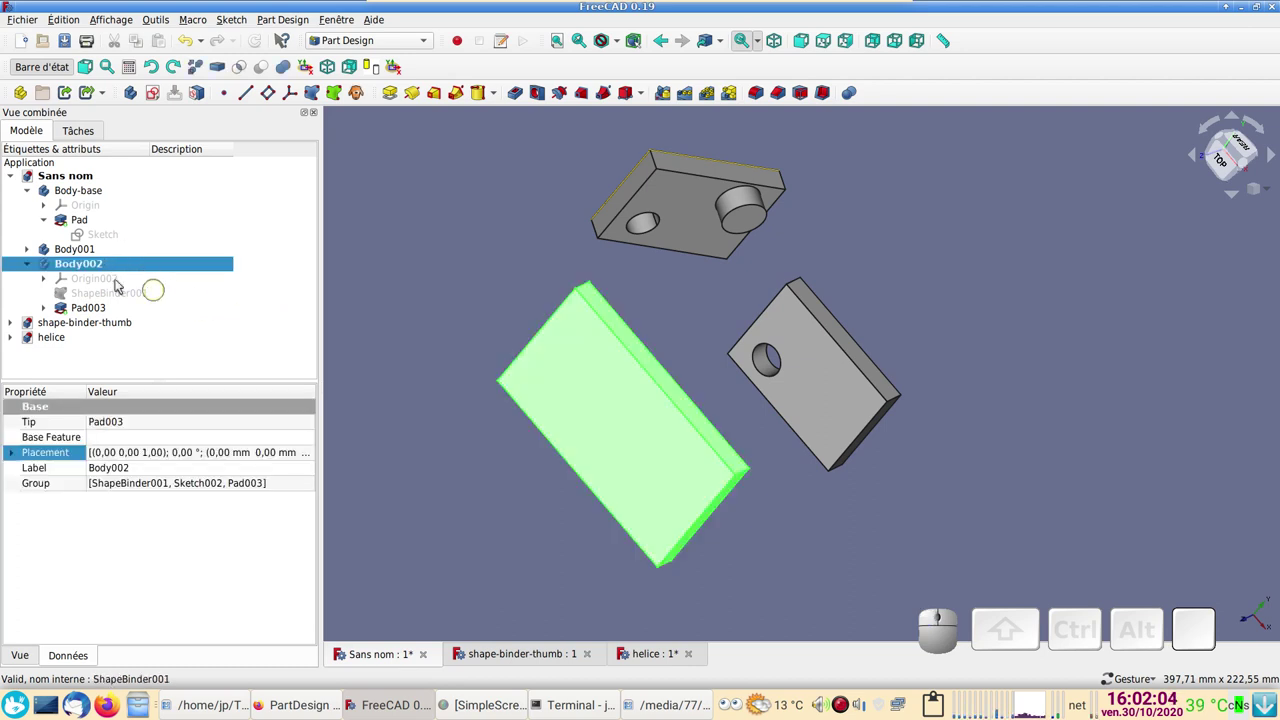
left_click(412, 371)
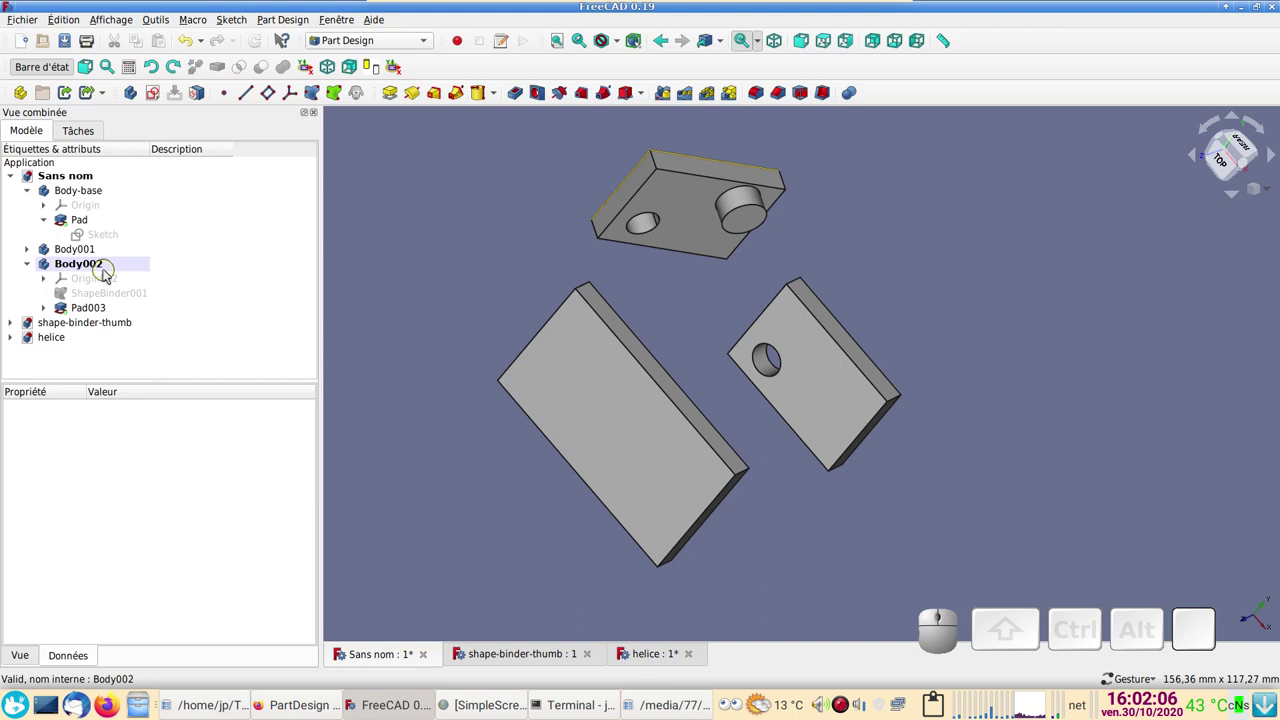
left_click(109, 265)
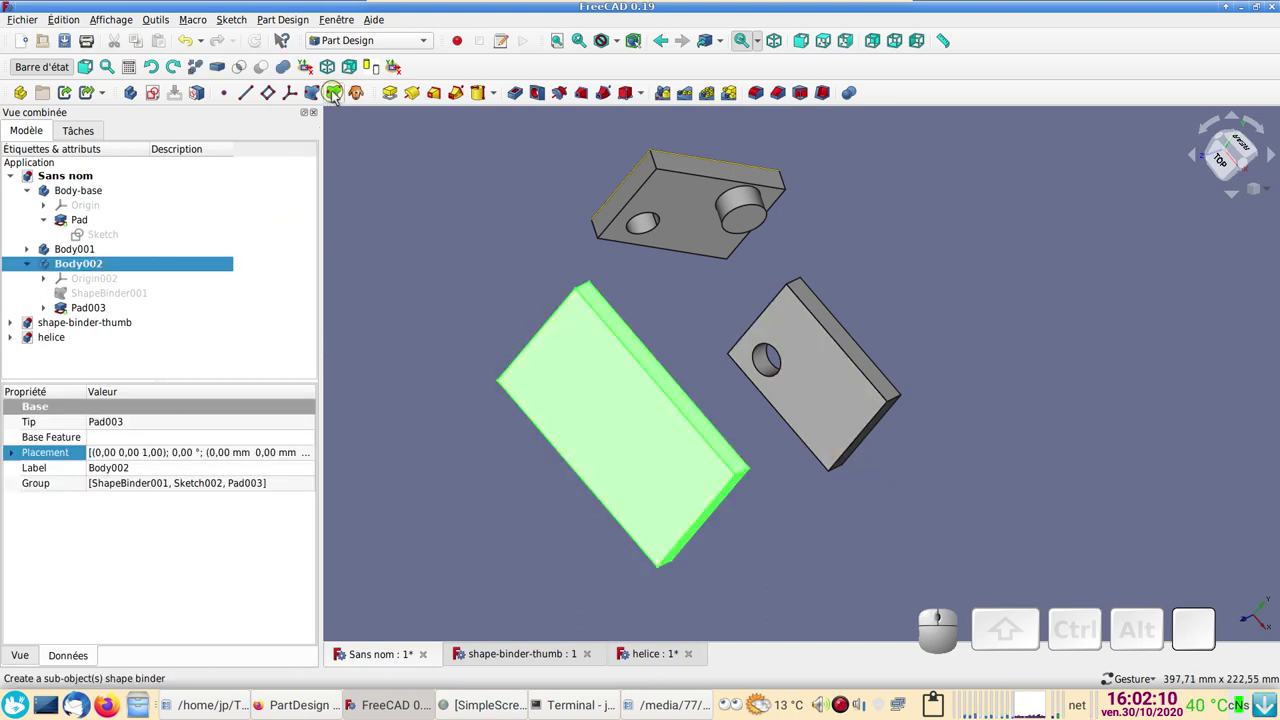
left_click(338, 97)
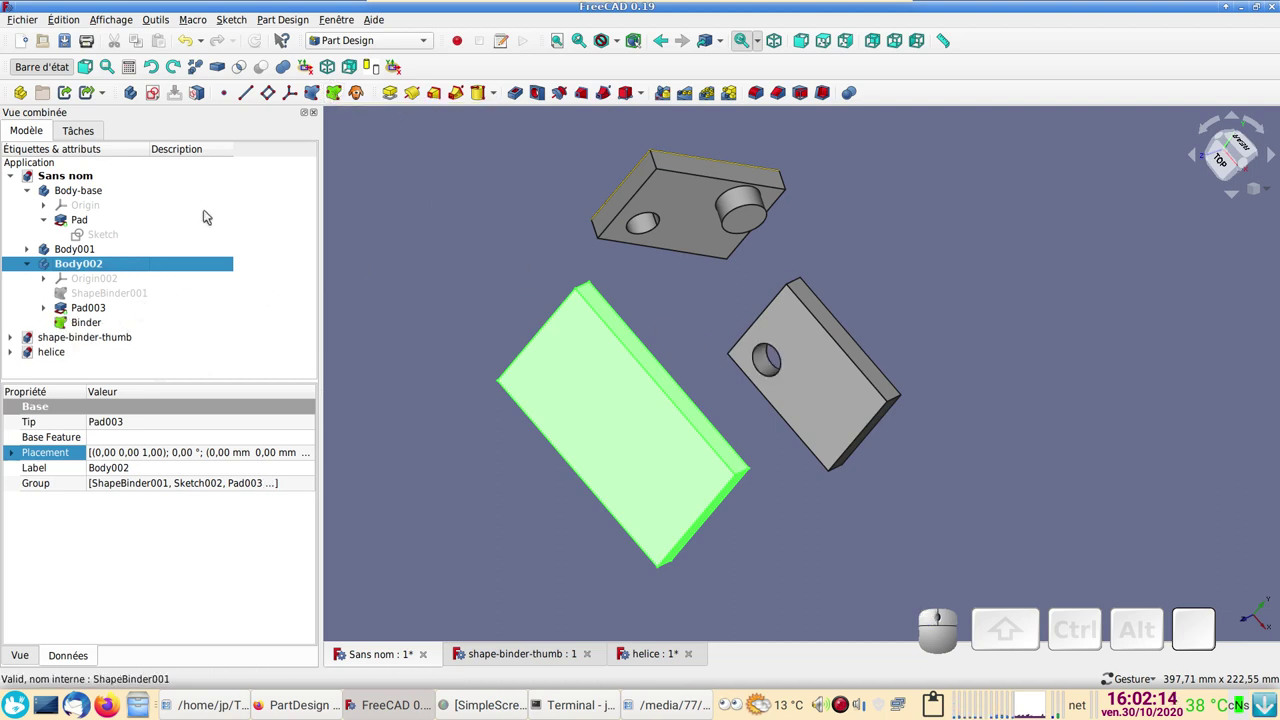
left_click(192, 46)
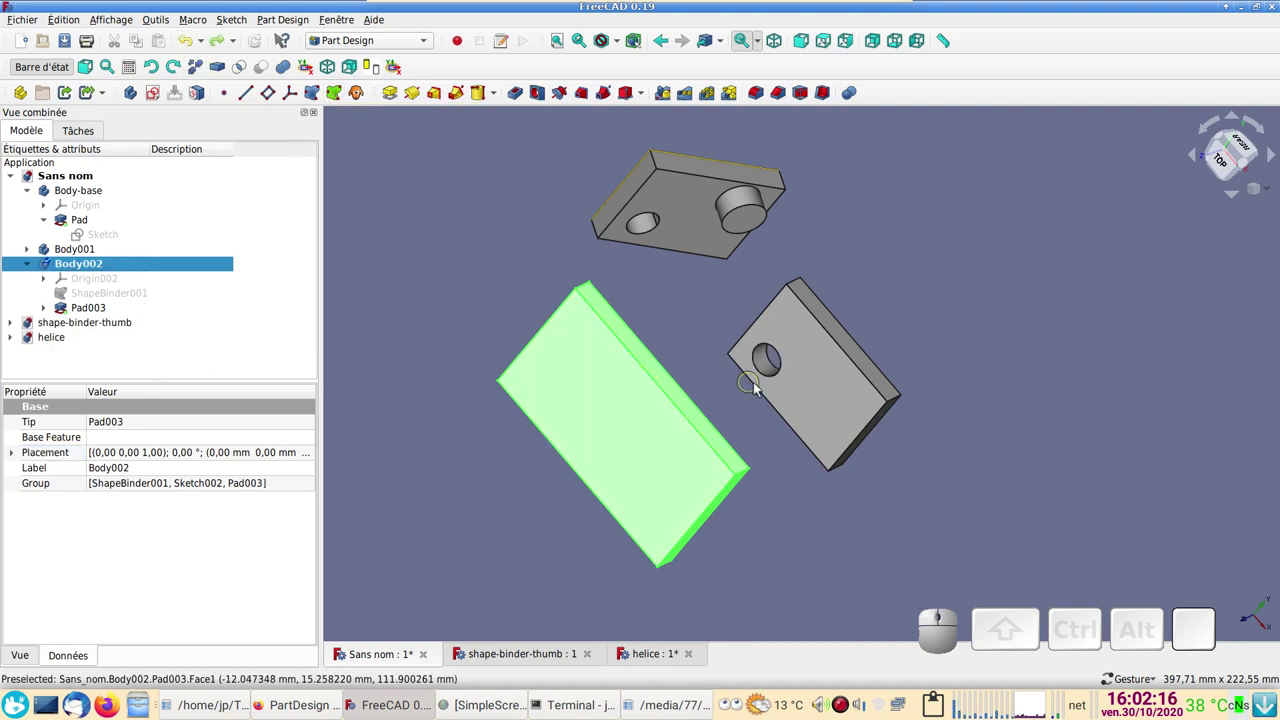
- Create a sub-shape Binder in Body002 from the base plate's hole edge (Pad Edge15)
left_click(775, 382)
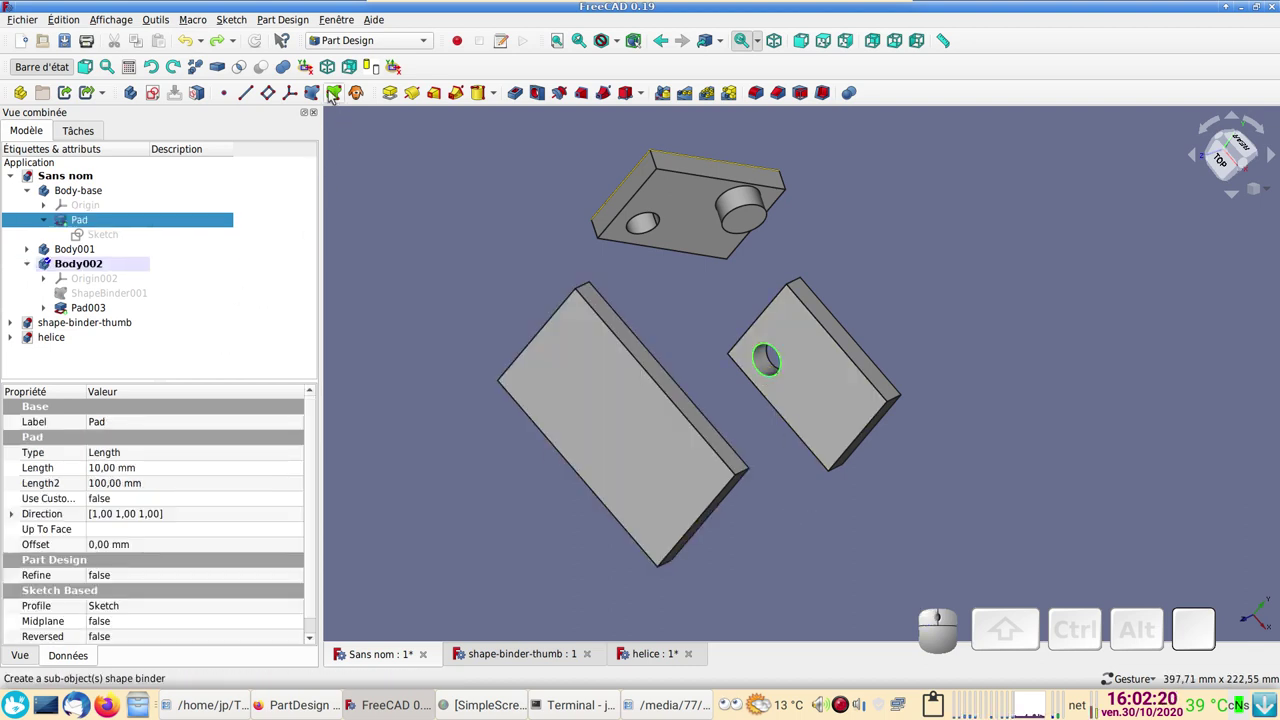
left_click(335, 96)
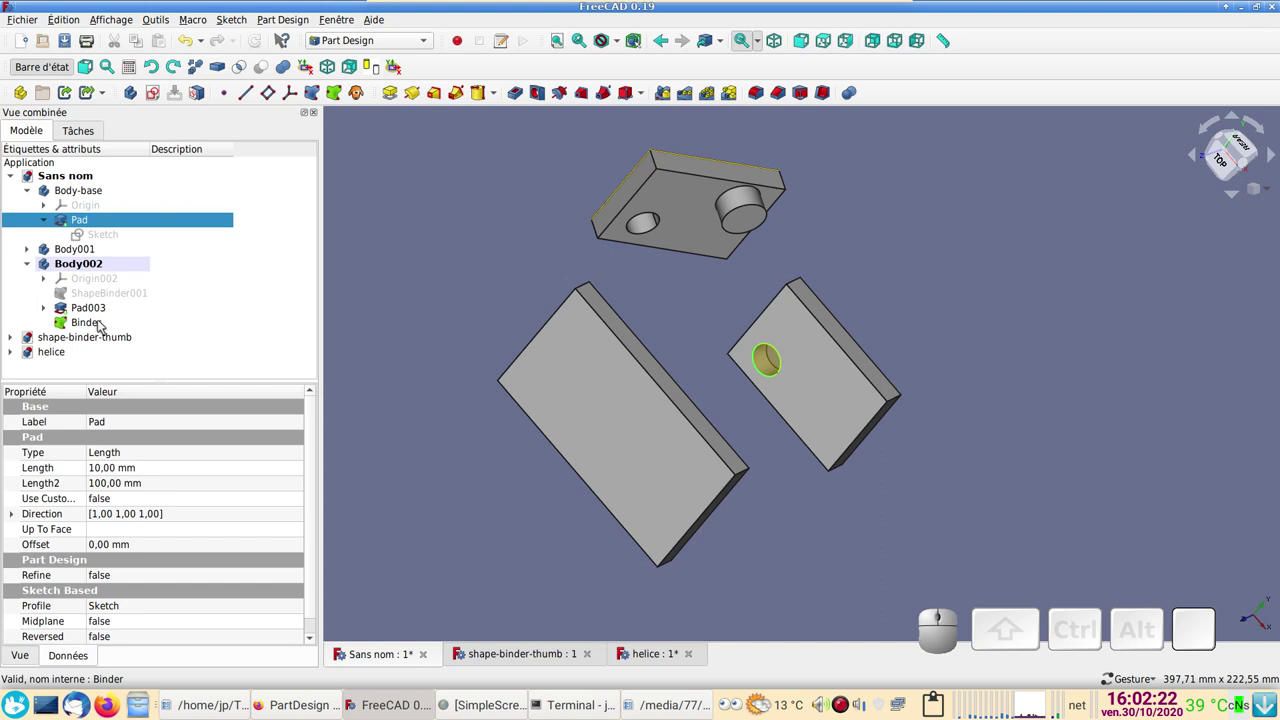
left_click(107, 330)
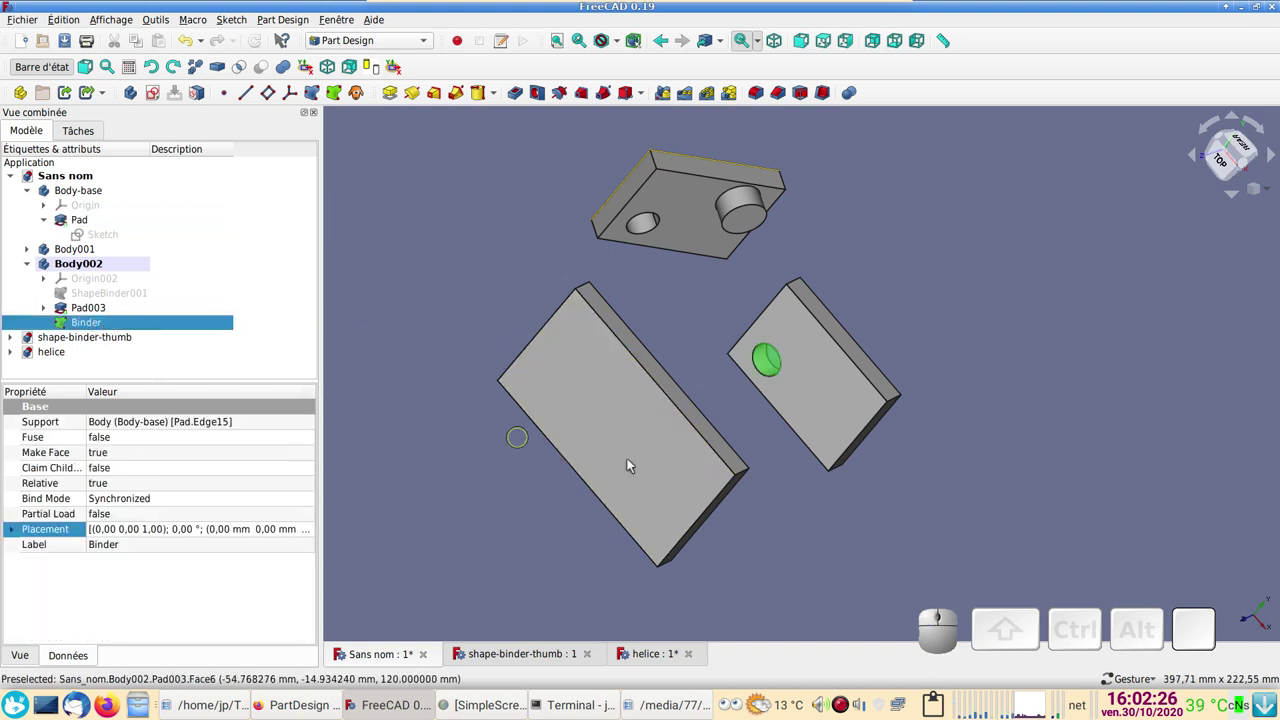
left_click_drag(1011, 493, 313, 342)
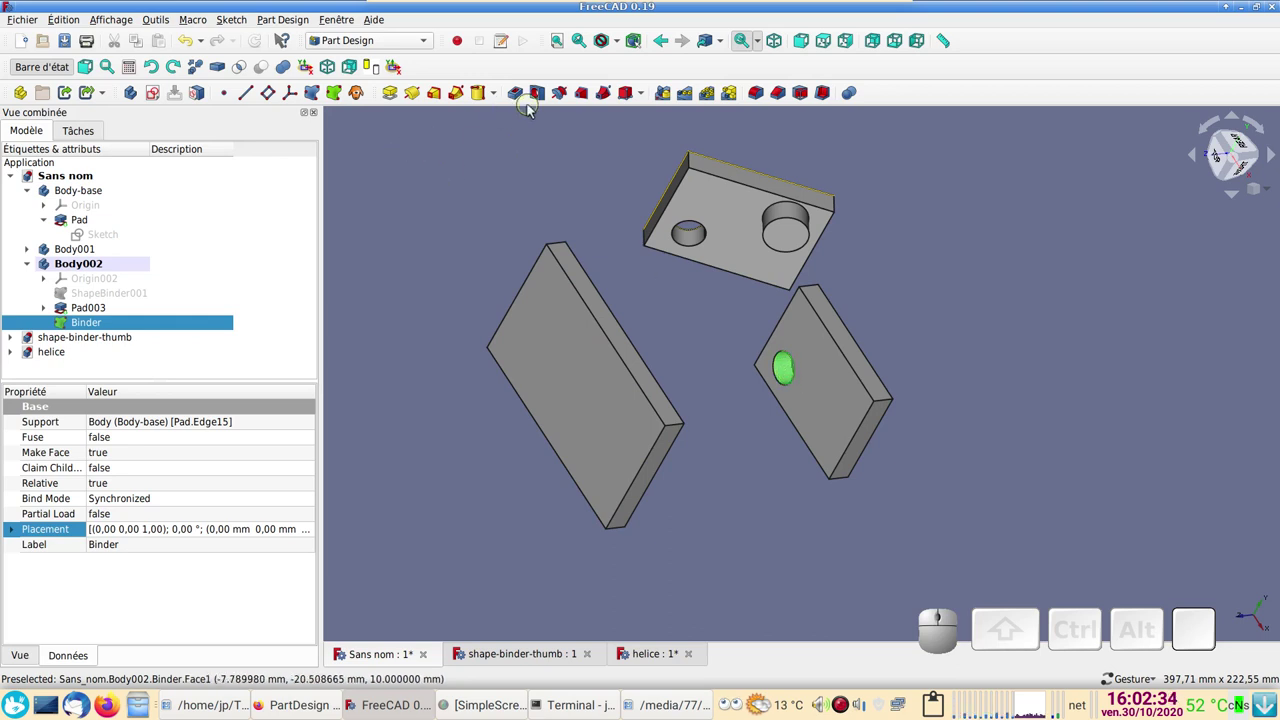
- Cut a reversed Through-all pocket from the Binder, putting a hole through the Body002 slab
left_click(521, 97)
left_click(248, 221)
left_click(243, 243)
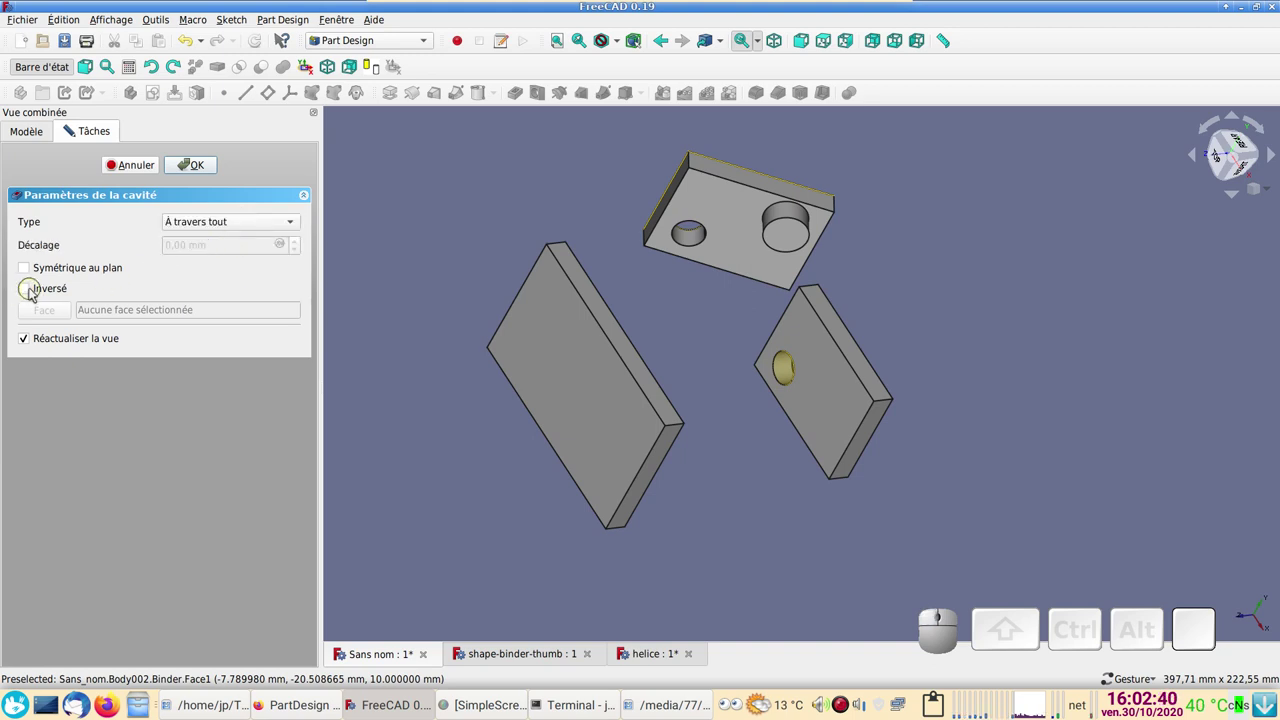
left_click(29, 290)
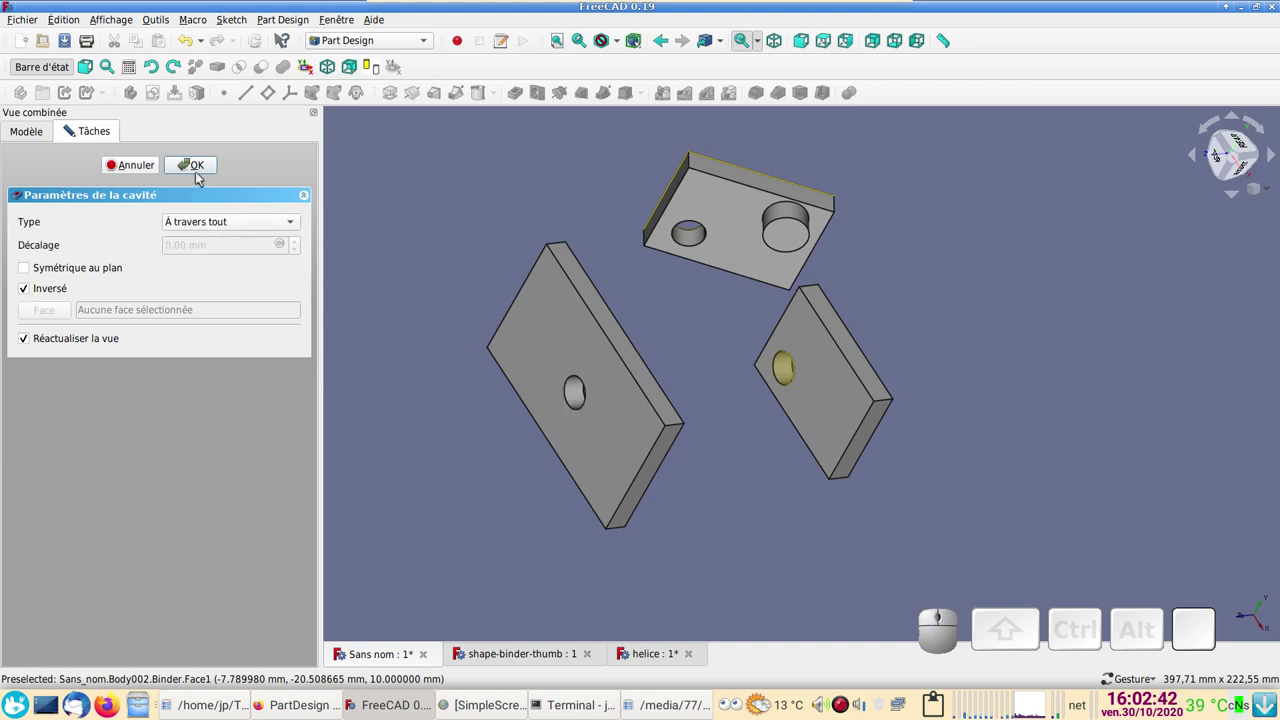
left_click(204, 173)
left_click_drag(529, 493, 736, 520)
scroll("down", 3)
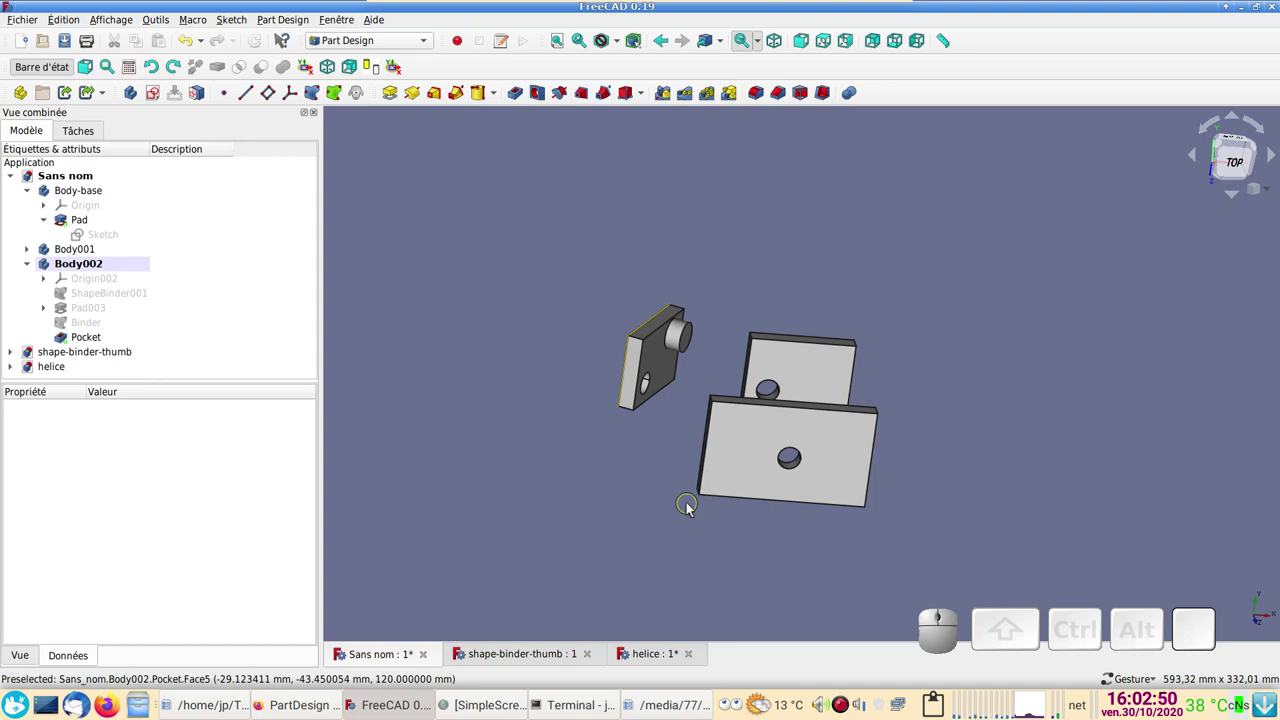
- Set Body002's placement translation to X −14 mm and Z 100 mm and confirm
left_click_drag(798, 565, 344, 354)
left_click(764, 455)
left_click(125, 265)
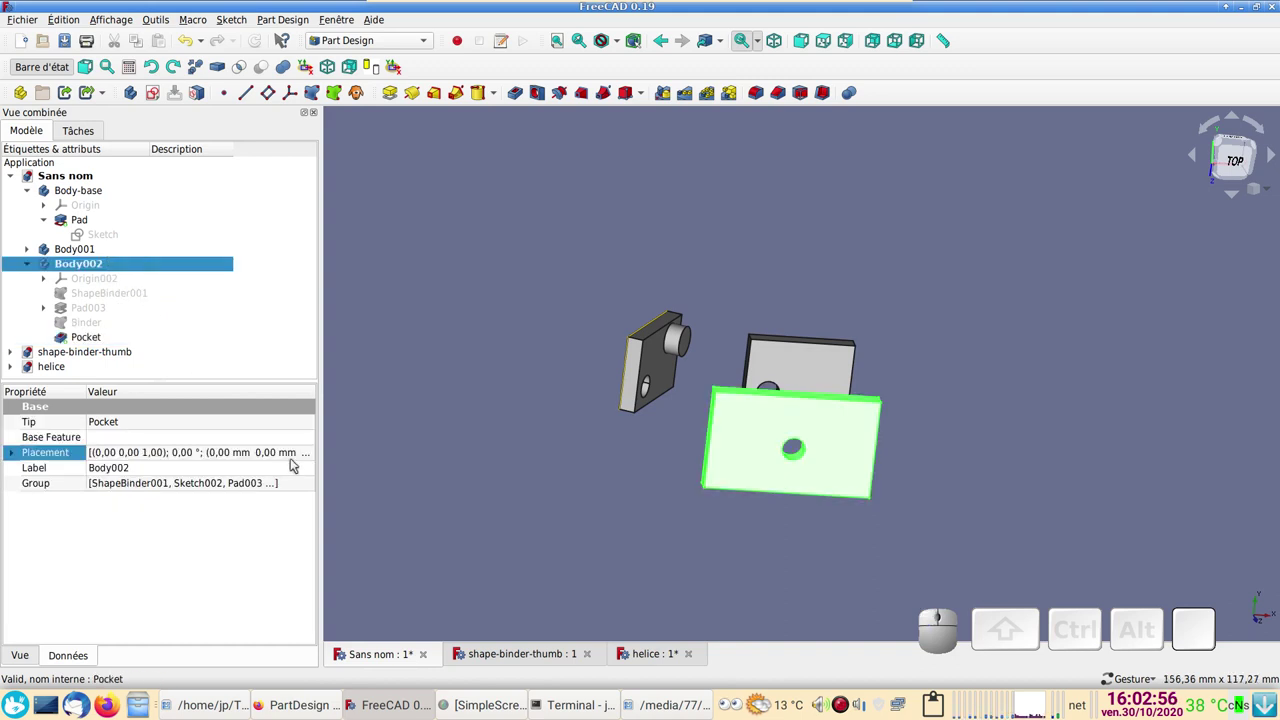
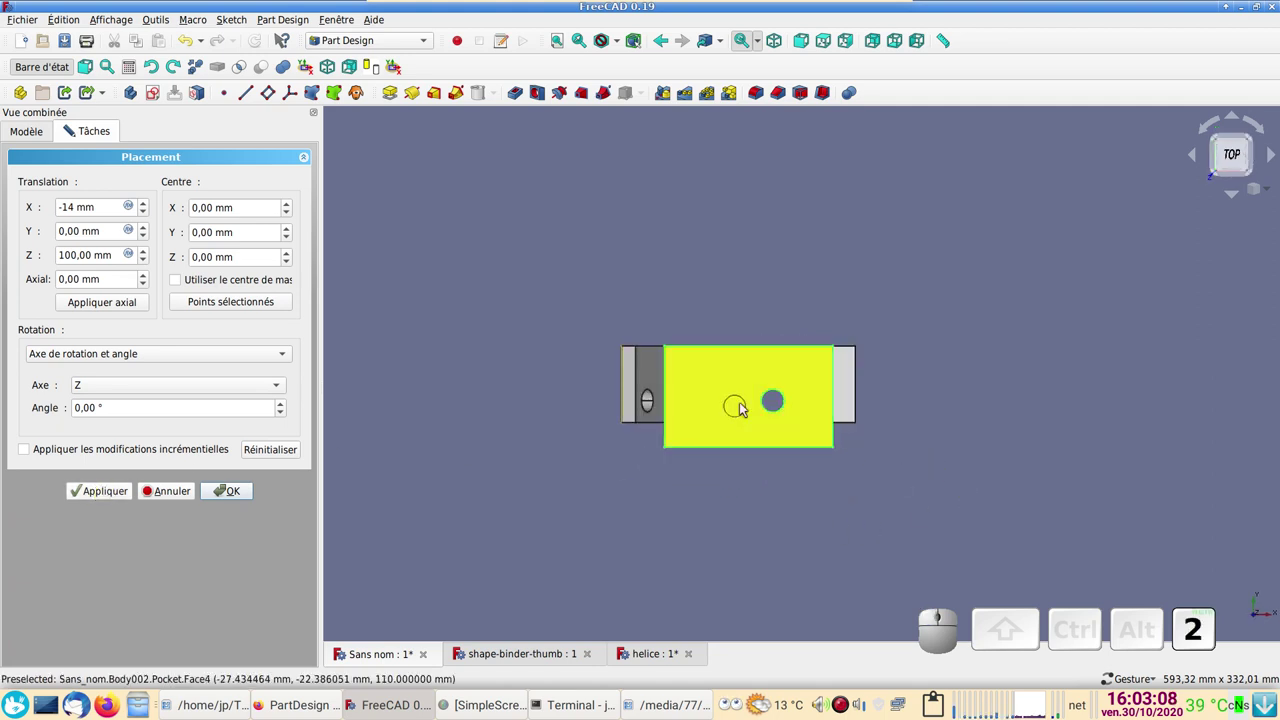
scroll("up", 3)
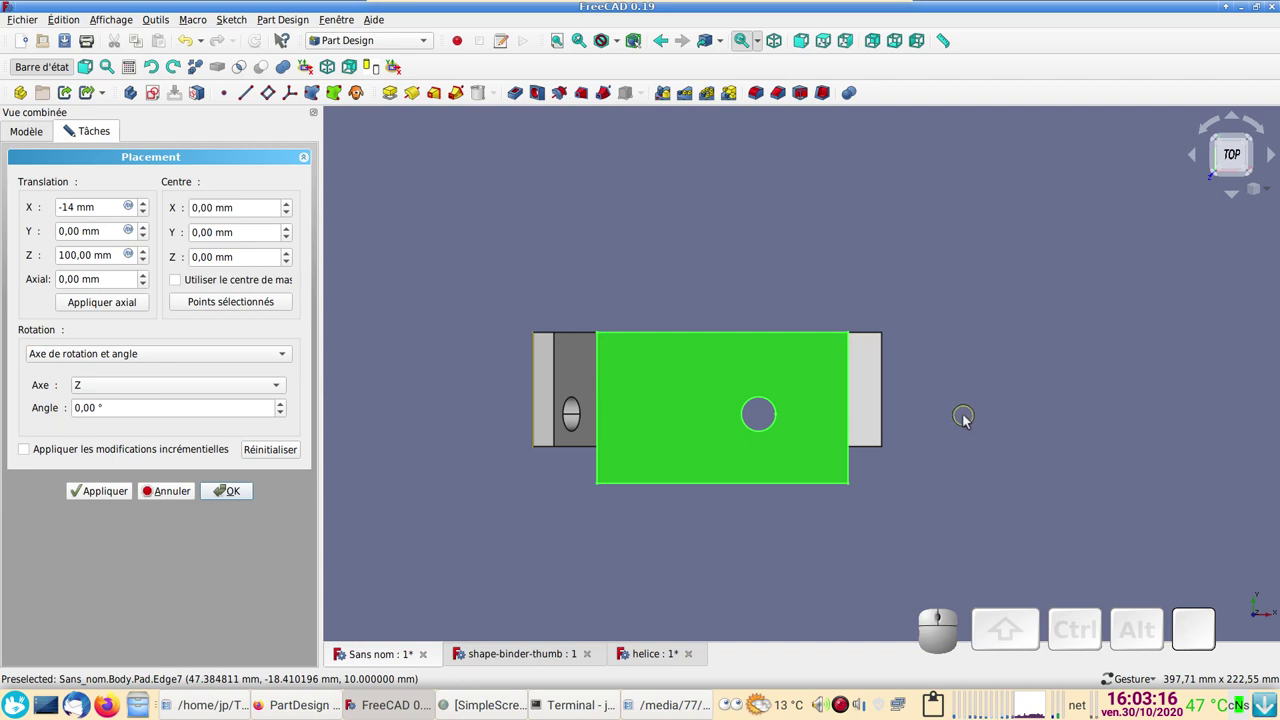
left_click_drag(990, 390, 960, 450)
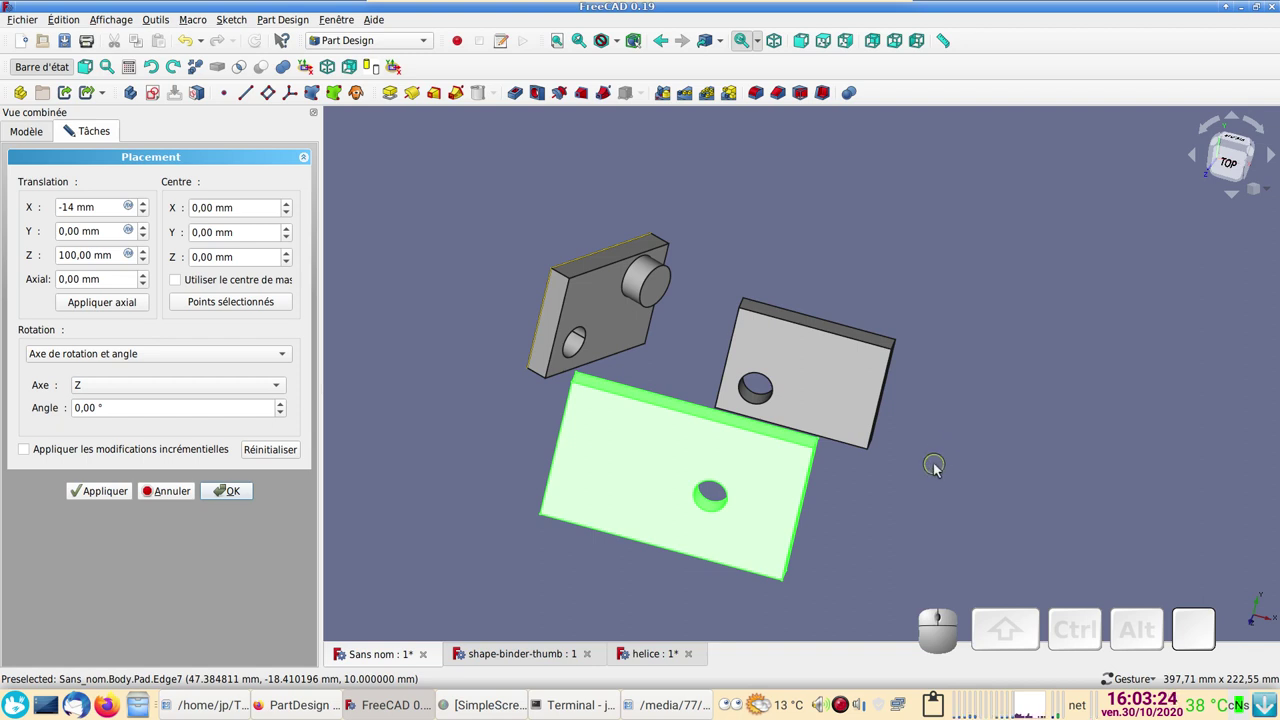
left_click_drag(1022, 420, 493, 374)
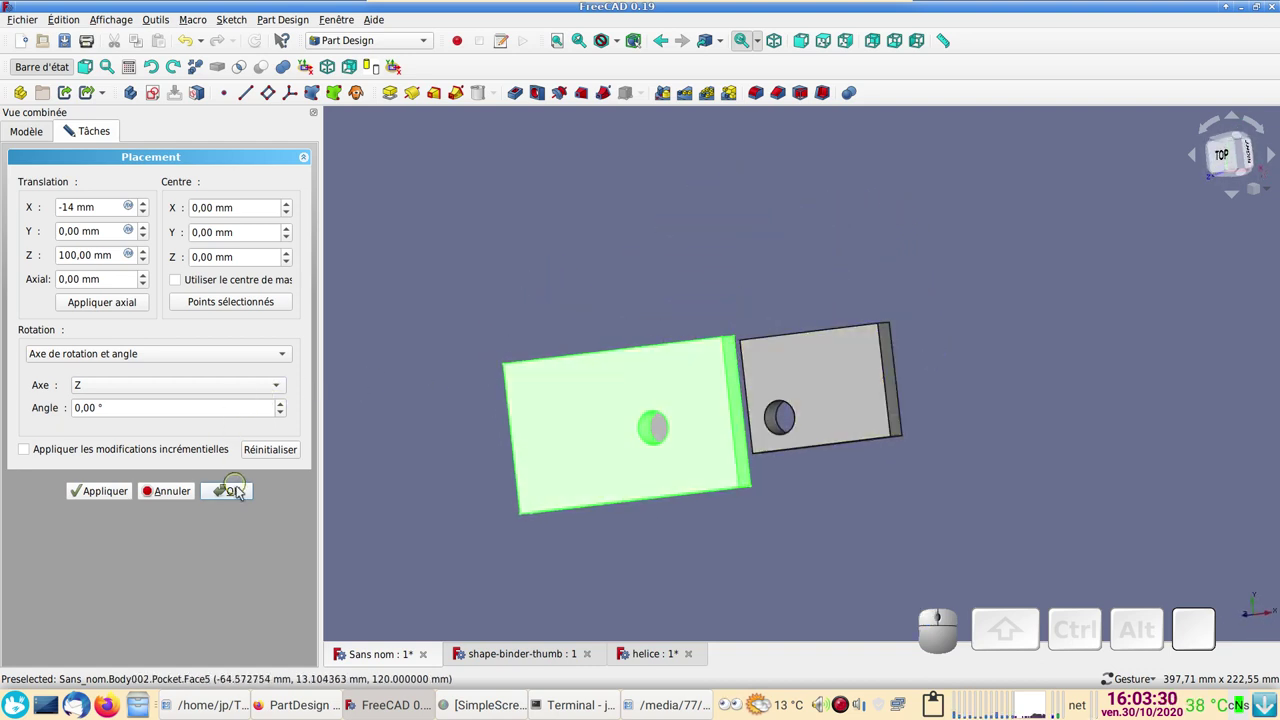
left_click(243, 492)
scroll("down", 3)
left_click_drag(776, 278, 830, 386)
- Edit the base pad's sketch, changing the 65.75 mm width dimension to 50 mm, and close it
left_click(828, 391)
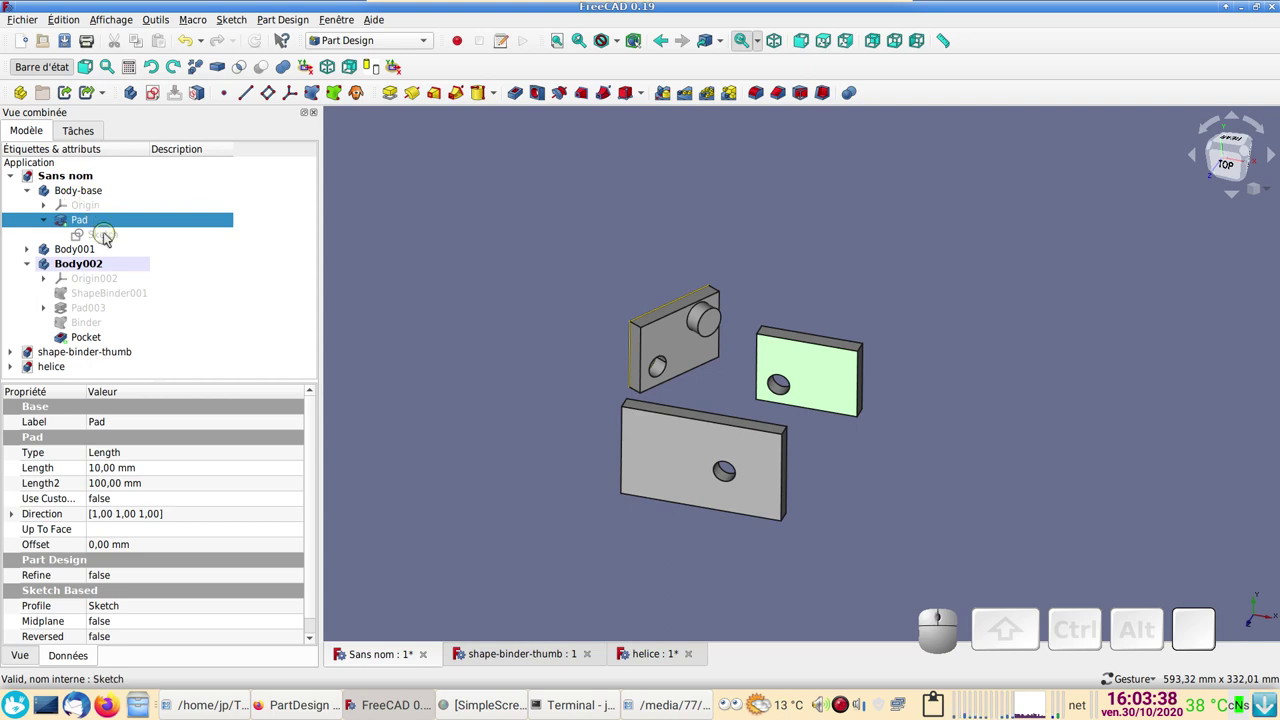
left_click(109, 236)
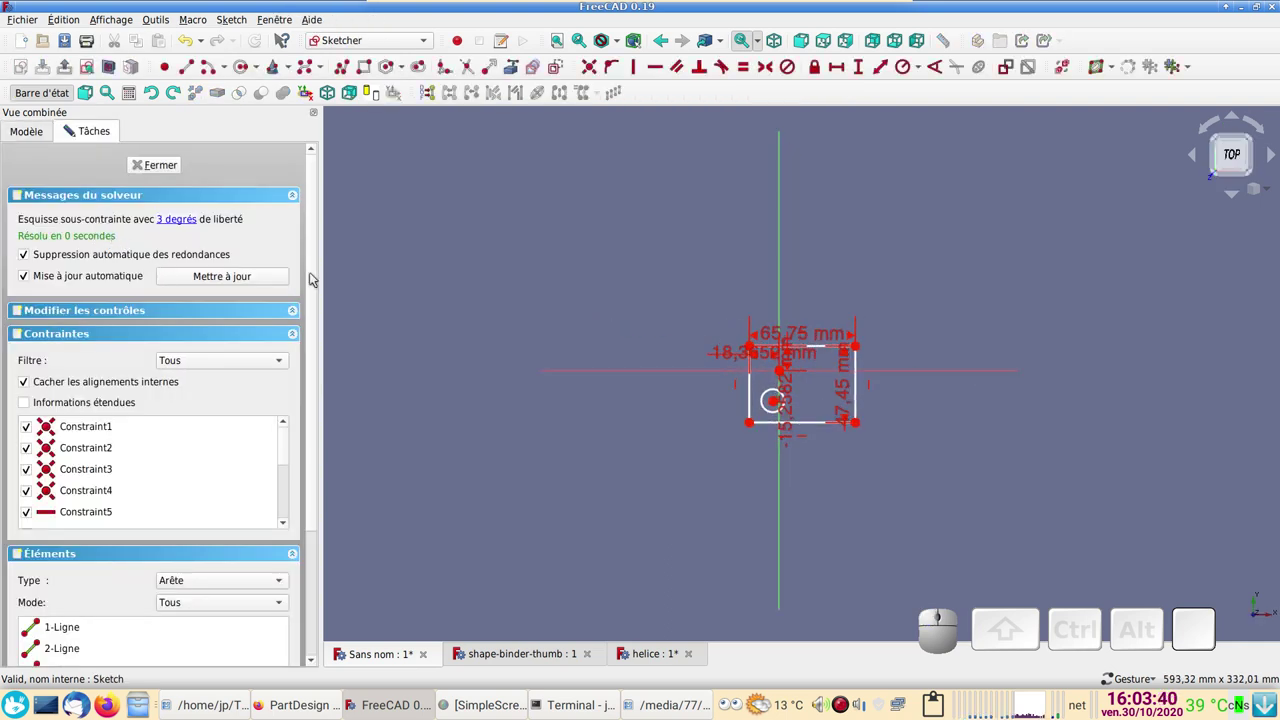
scroll("up", 3)
left_click(779, 317)
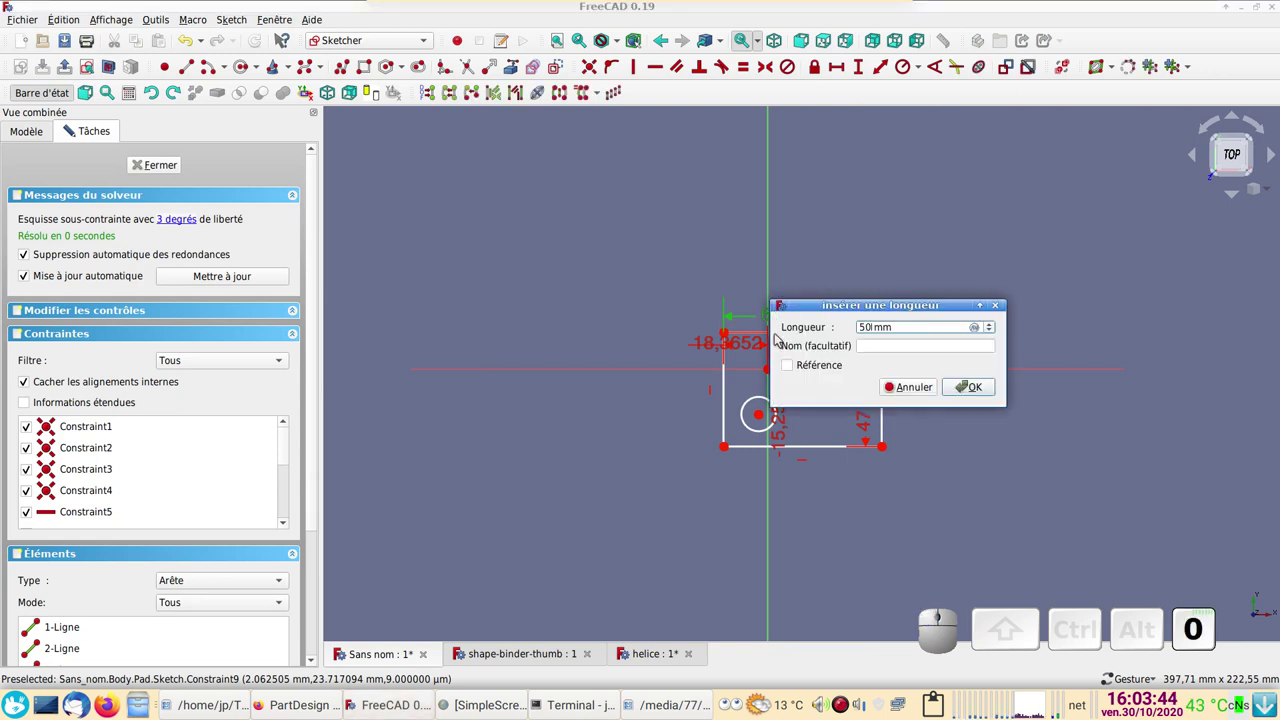
key("Return")
left_click(165, 174)
left_click_drag(910, 305, 692, 324)
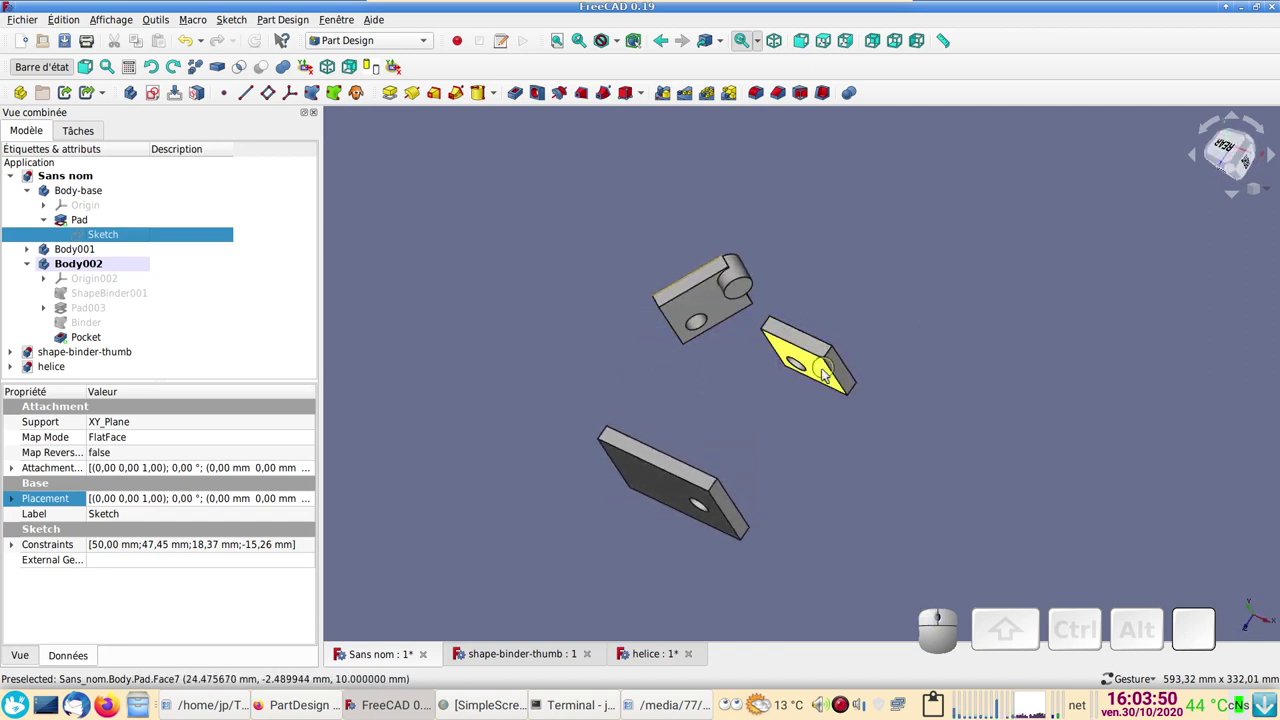
left_click_drag(893, 529, 184, 343)
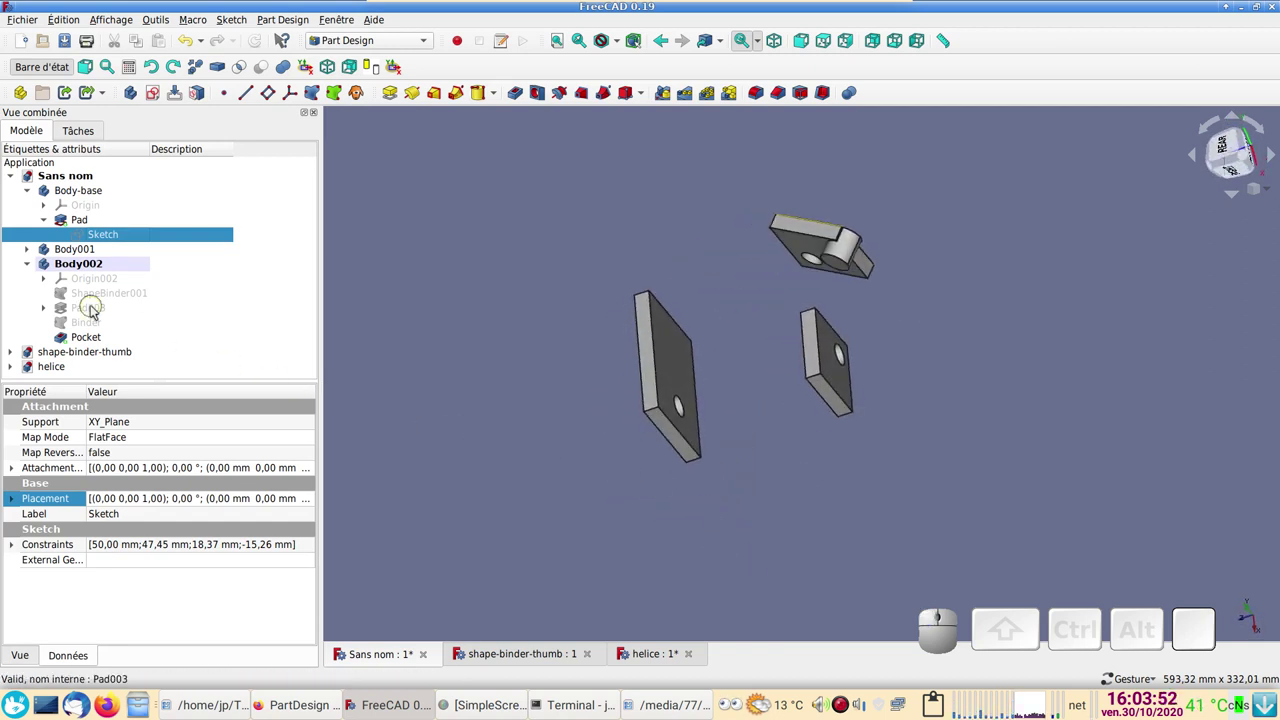
left_click(108, 295)
key("space")
left_click(836, 494)
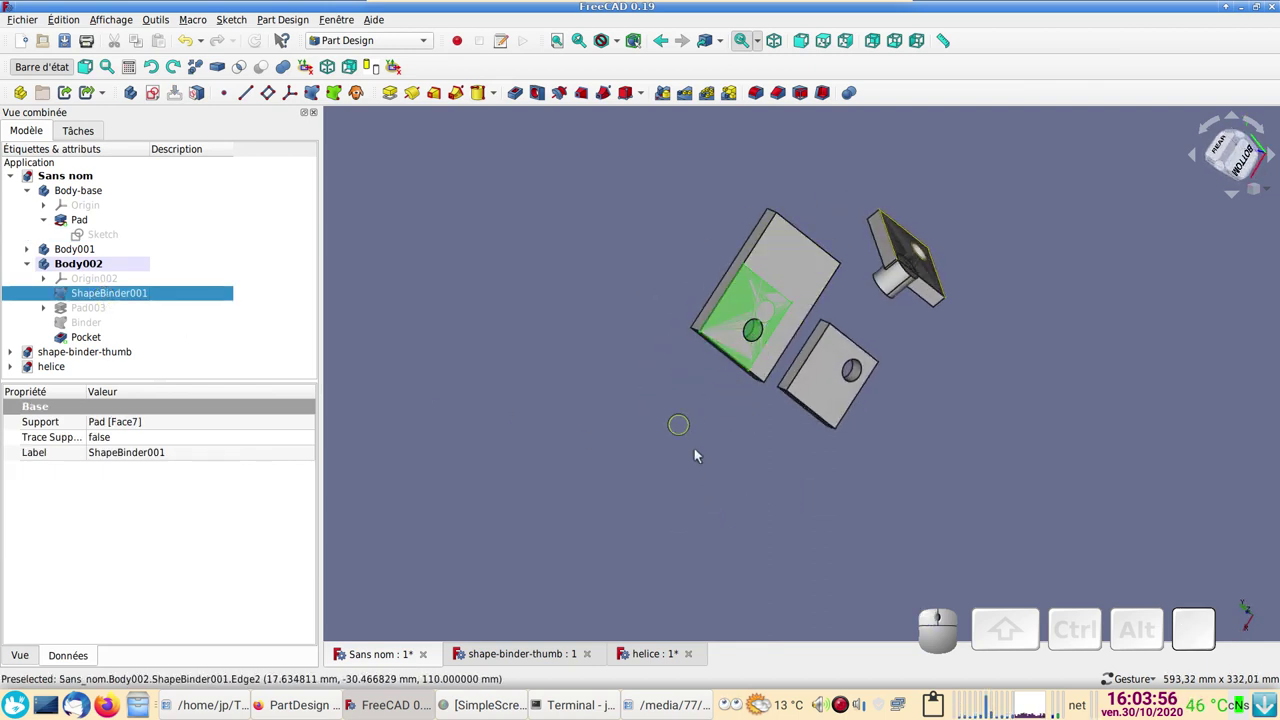
left_click_drag(564, 444, 713, 428)
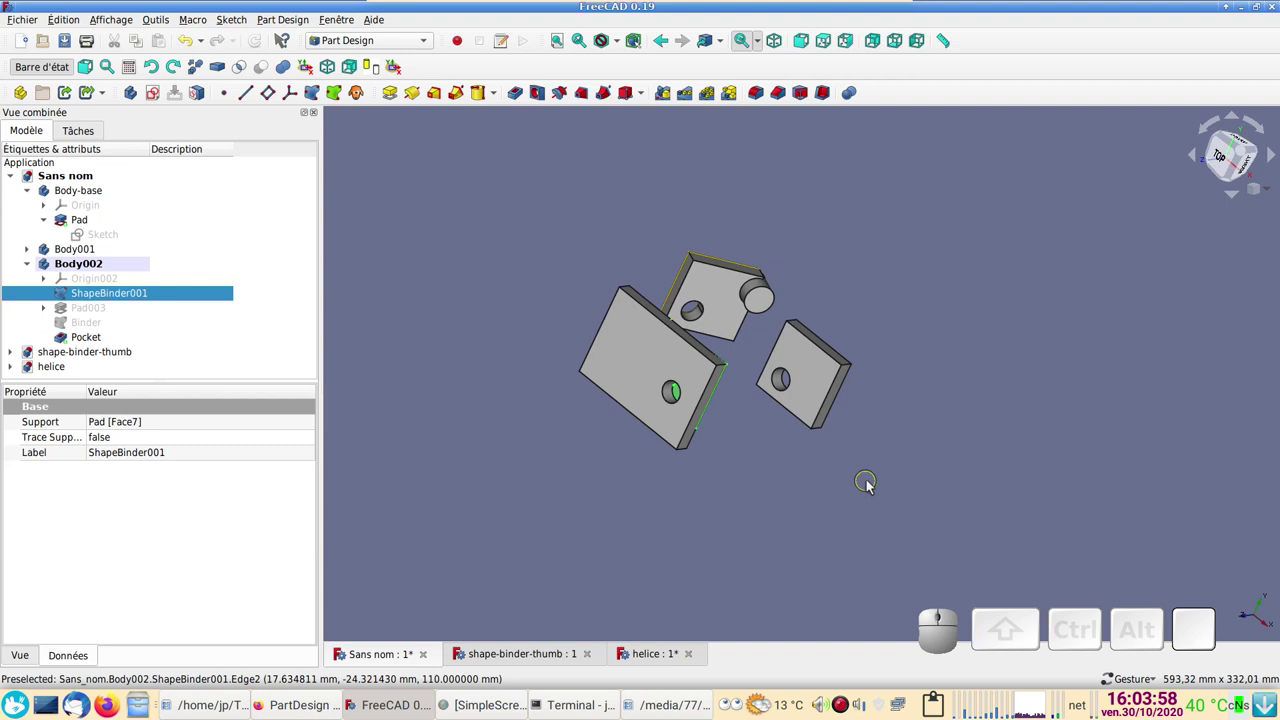
key("space")
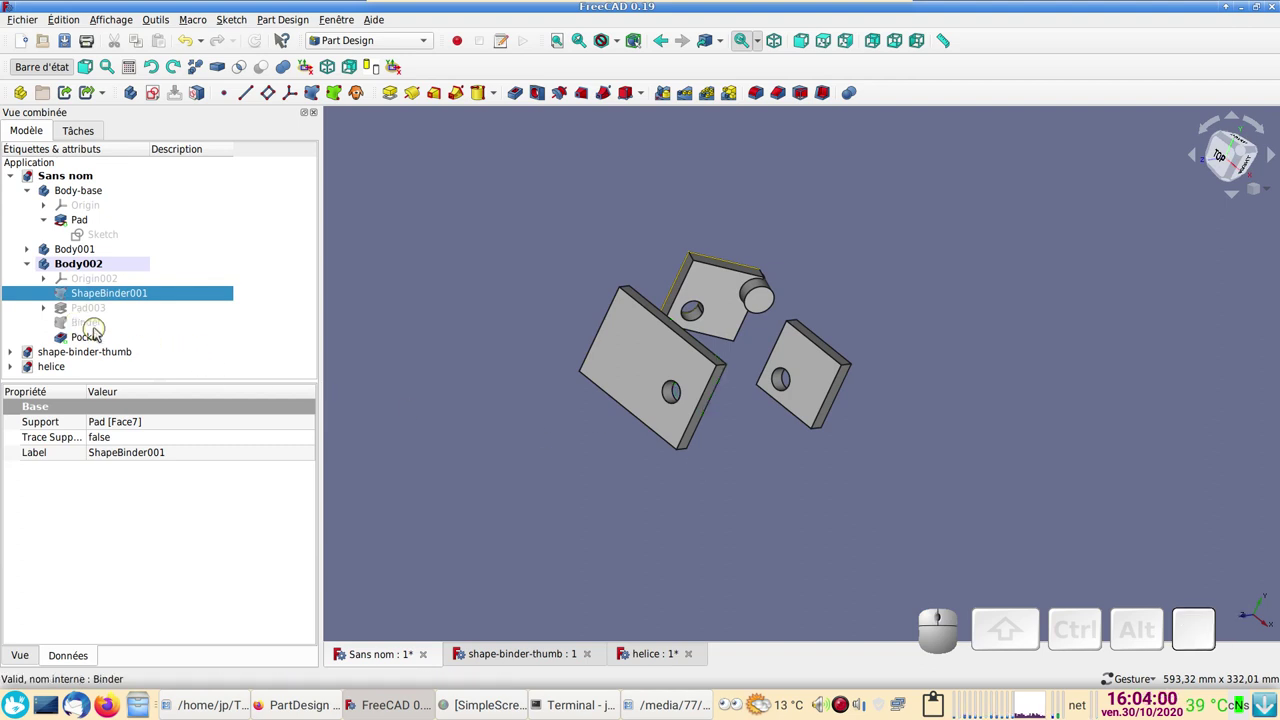
left_click(99, 327)
key("space")
left_click_drag(802, 526, 860, 518)
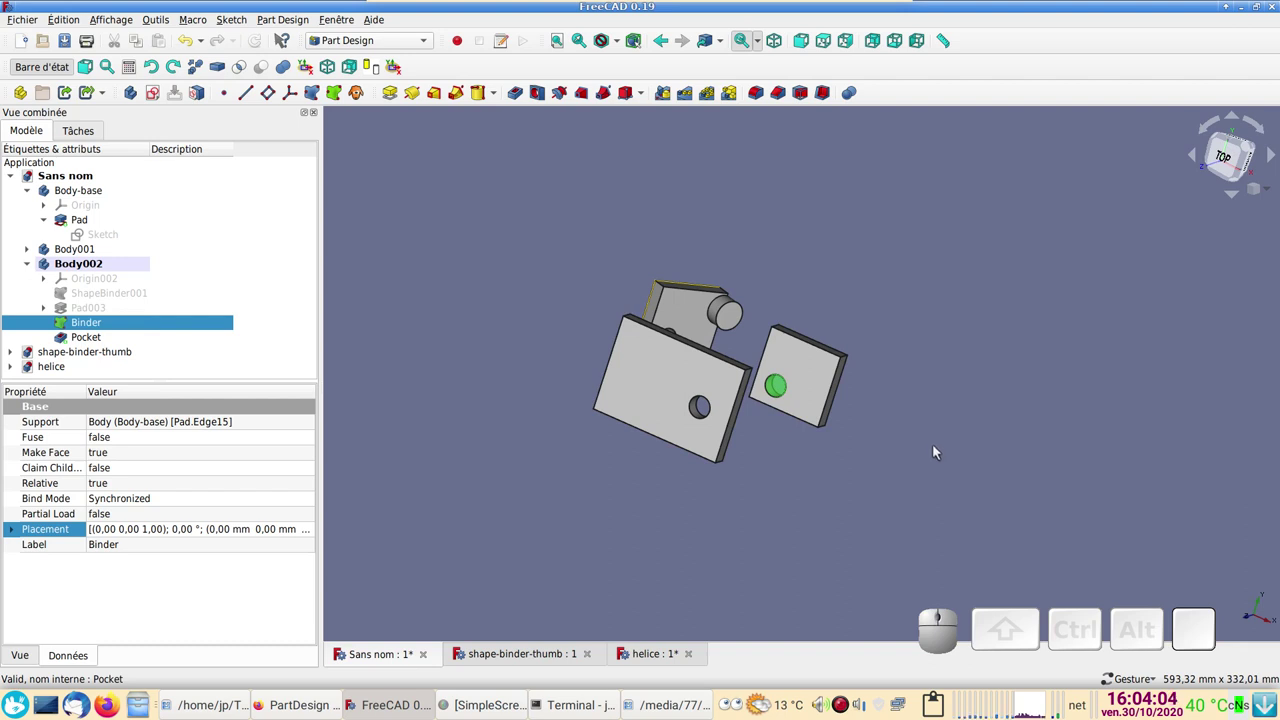
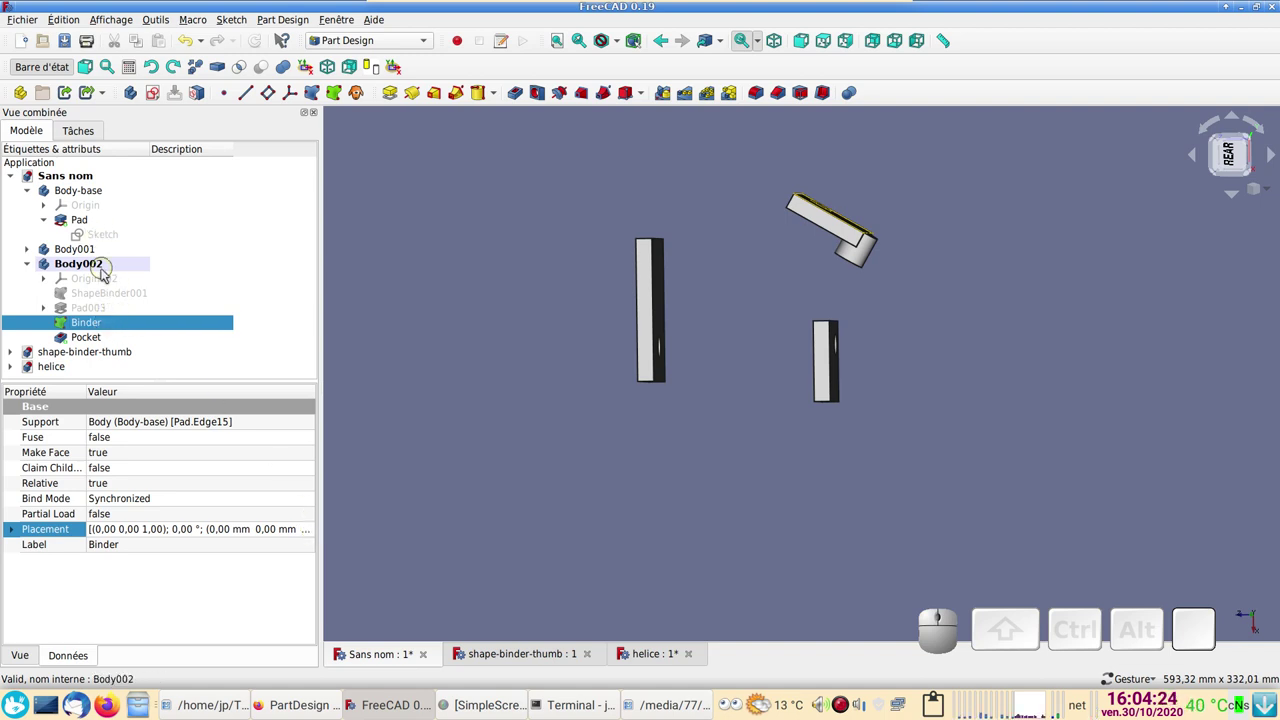
- Set ShapeBinder001's Trace Support property to true in the Data tab
left_click(106, 294)
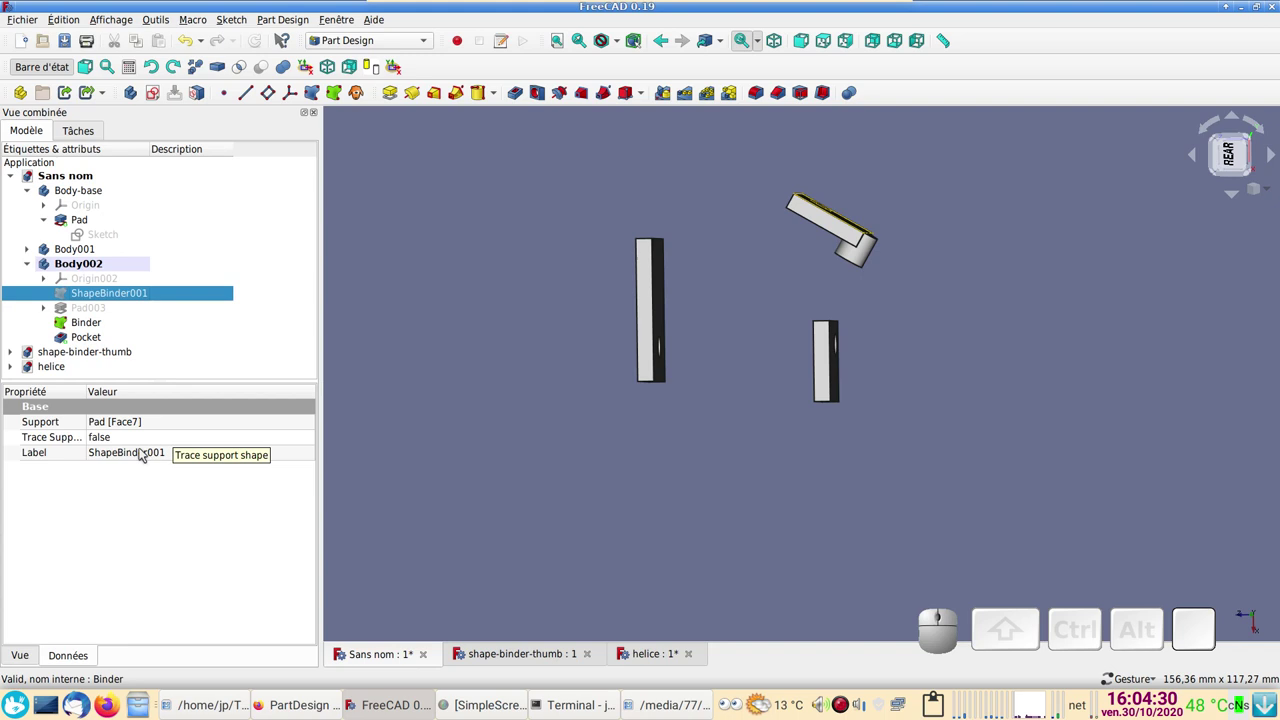
left_click(124, 445)
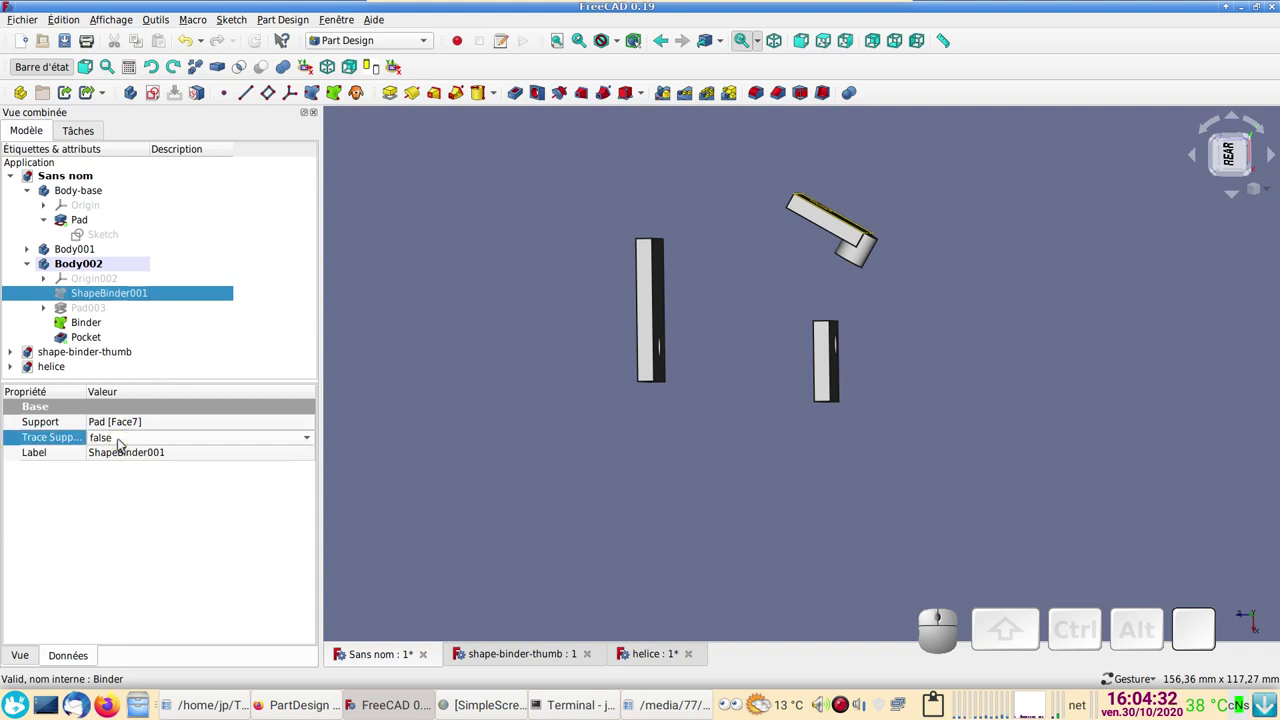
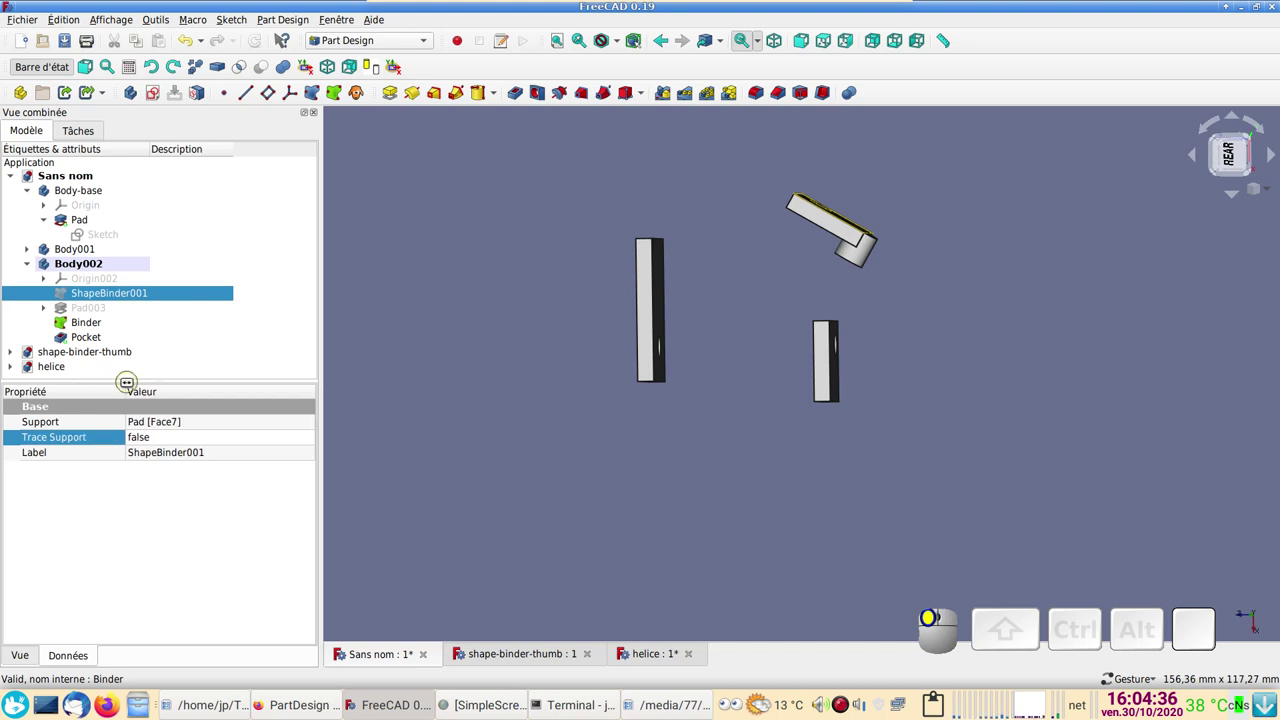
left_click(149, 439)
left_click(149, 439)
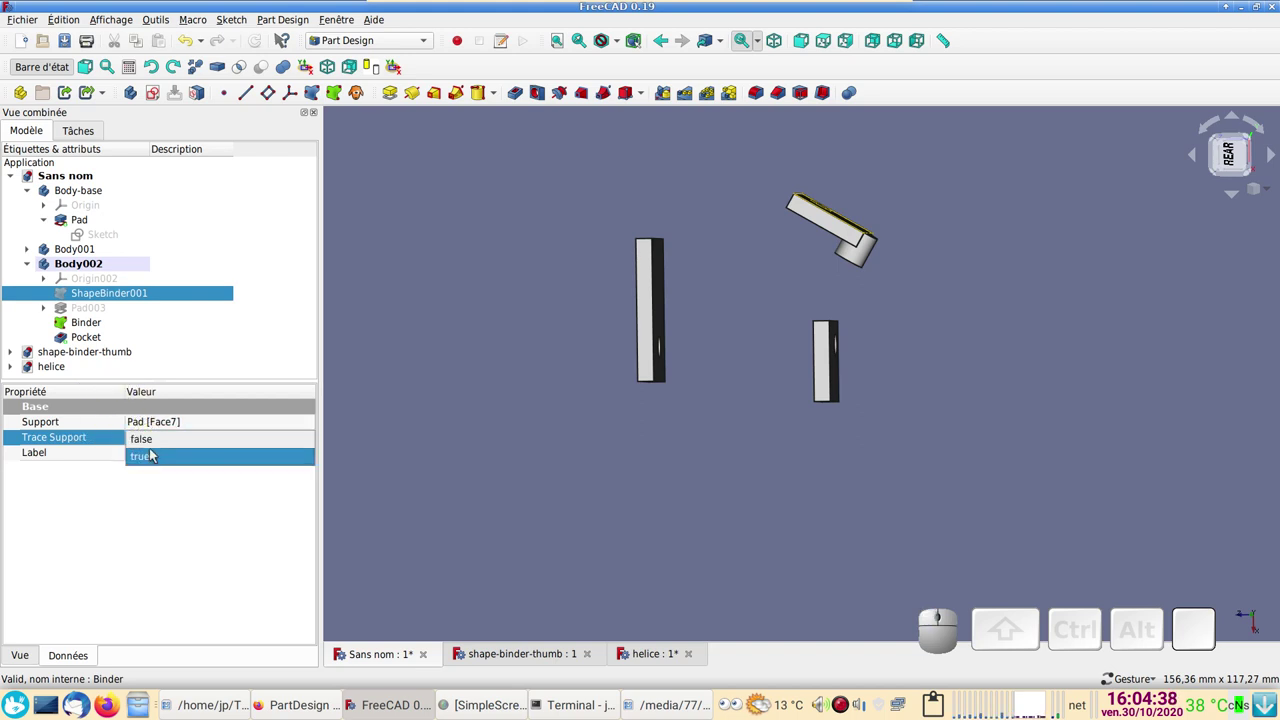
left_click(157, 456)
left_click(443, 457)
left_click_drag(568, 555, 867, 415)
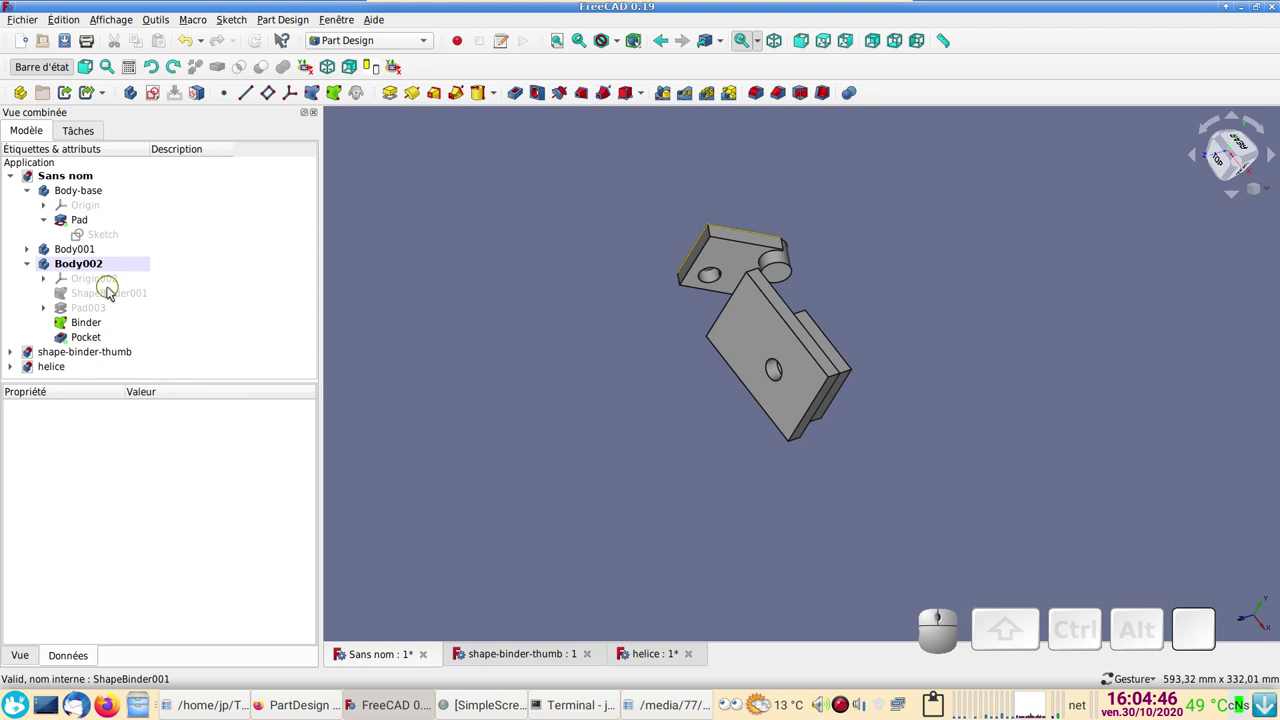
- Reselect ShapeBinder001 and recheck the Trace Support value, then view the three separated plates
left_click(112, 298)
left_click(165, 446)
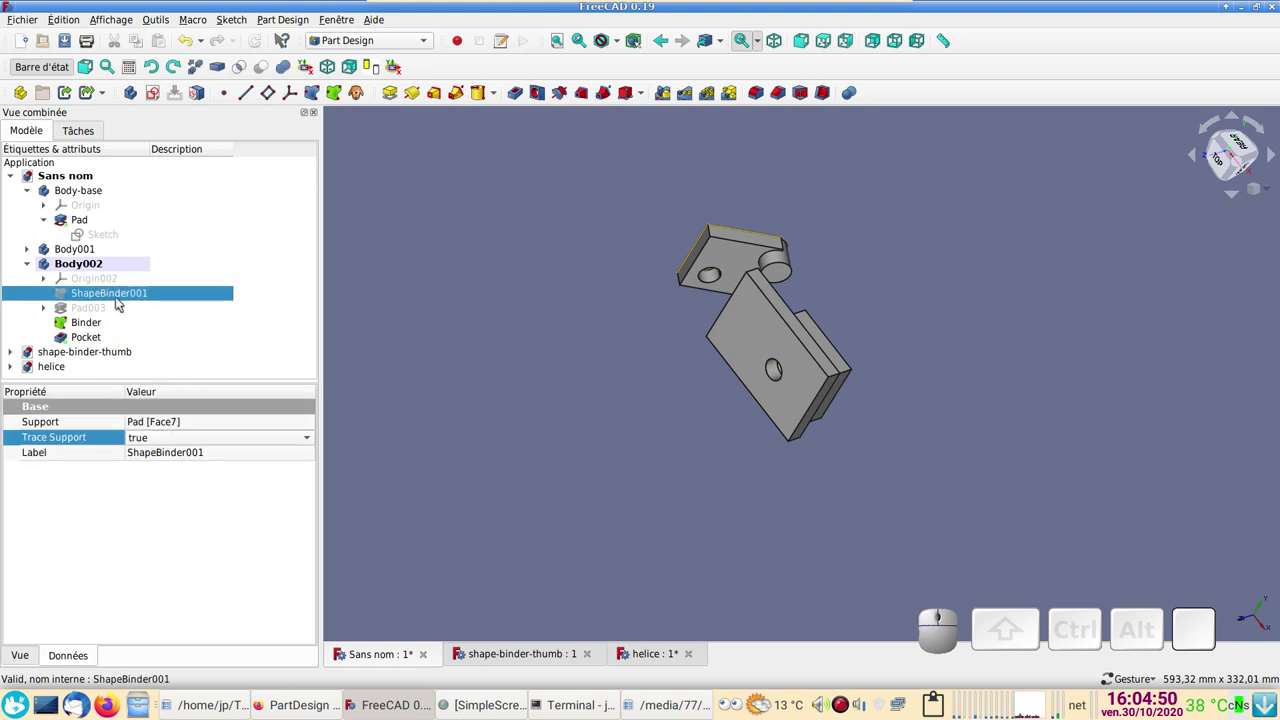
left_click(153, 442)
left_click(159, 428)
left_click(462, 443)
left_click_drag(881, 495, 203, 346)
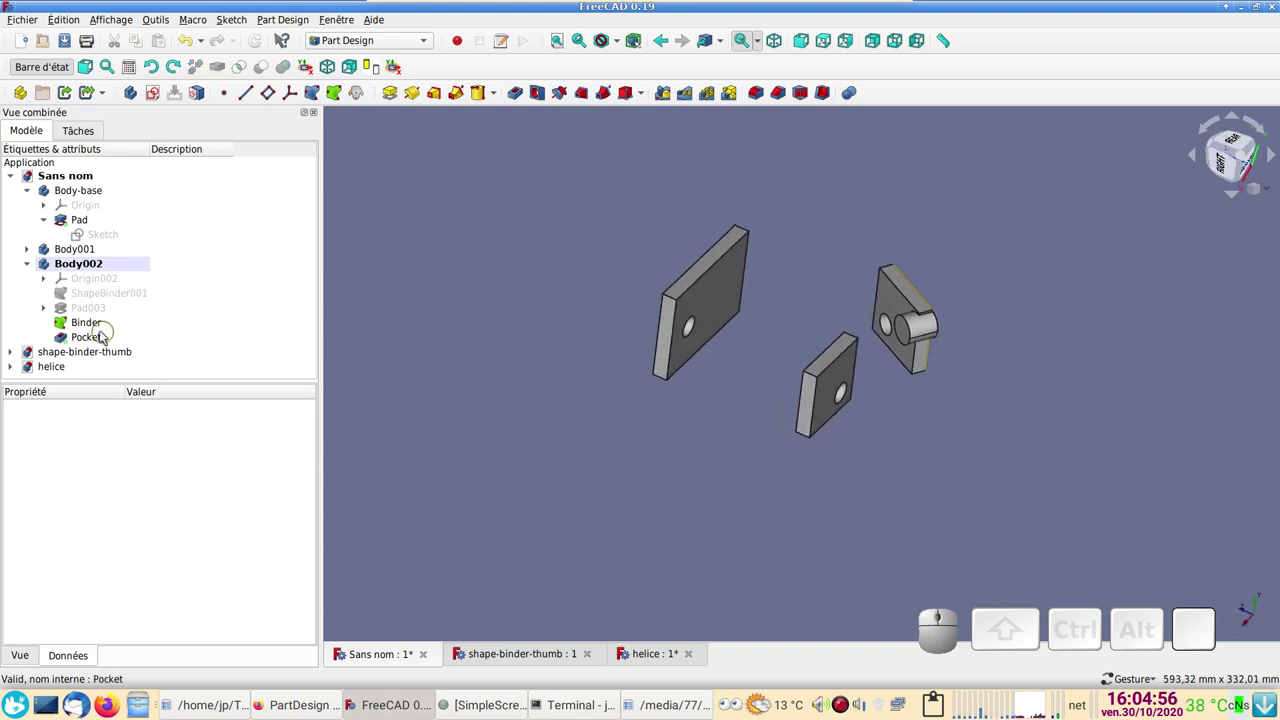
left_click(82, 317)
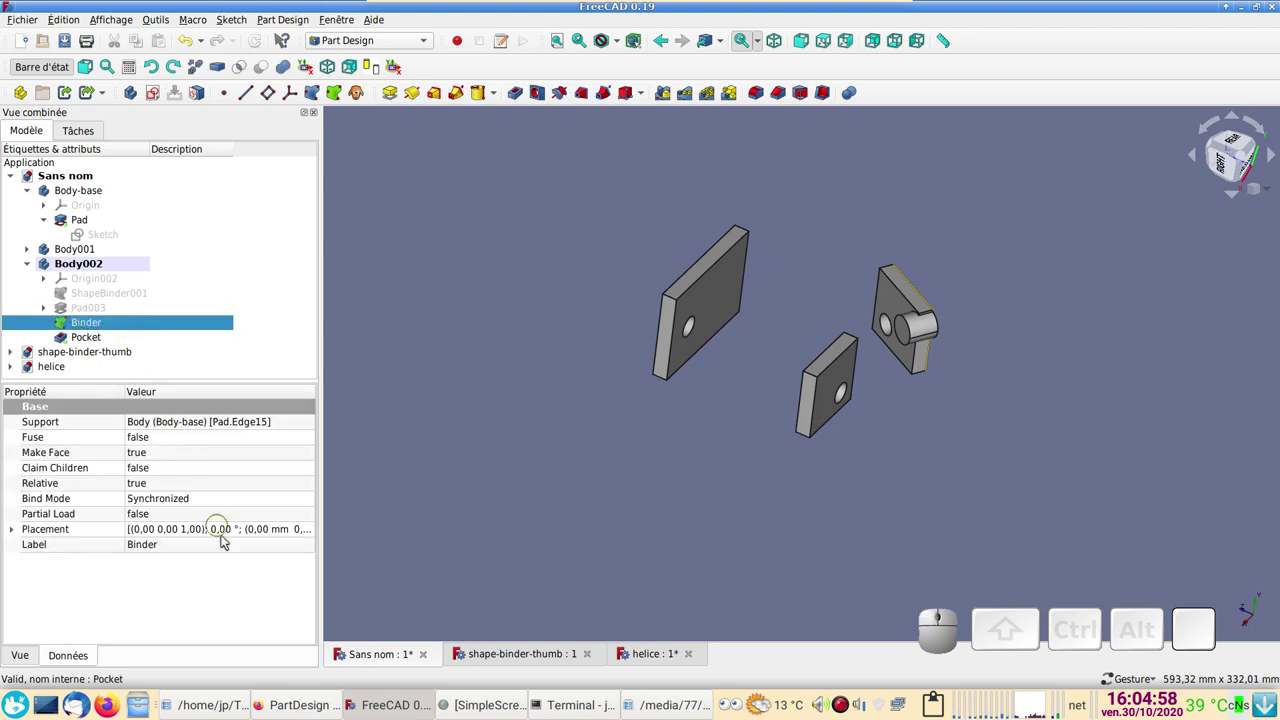
left_click(316, 530)
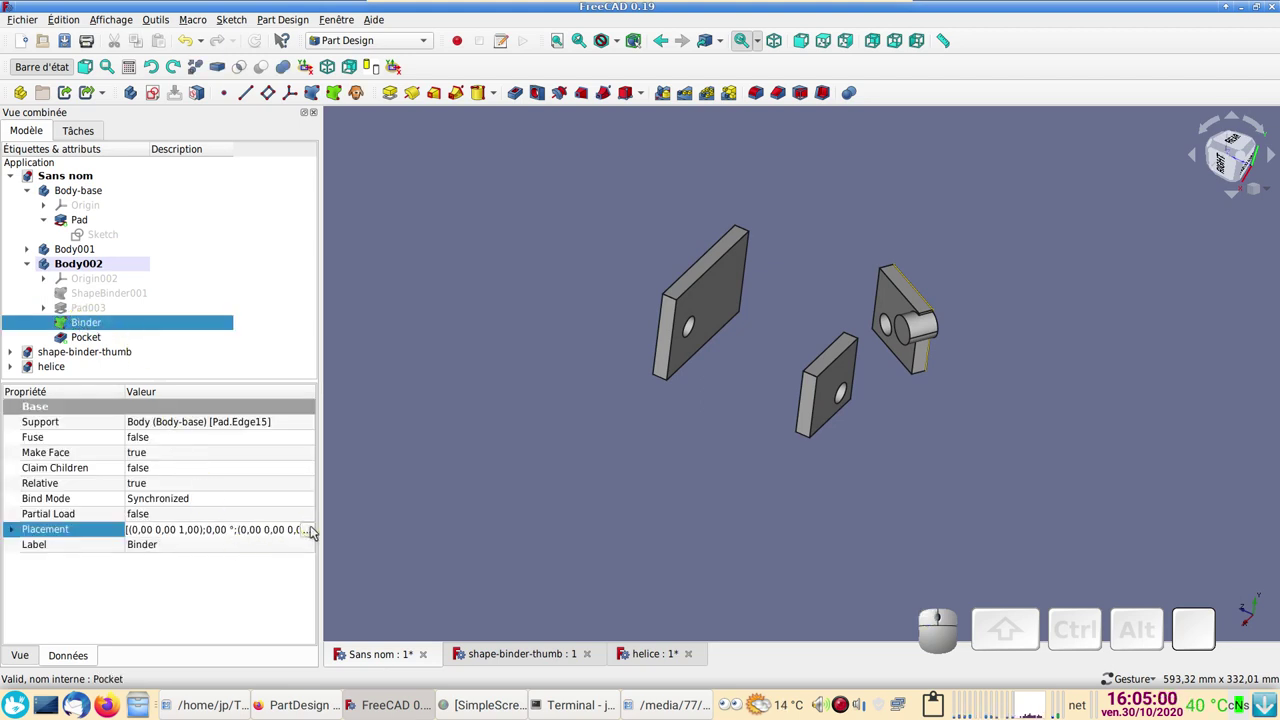
left_click(316, 530)
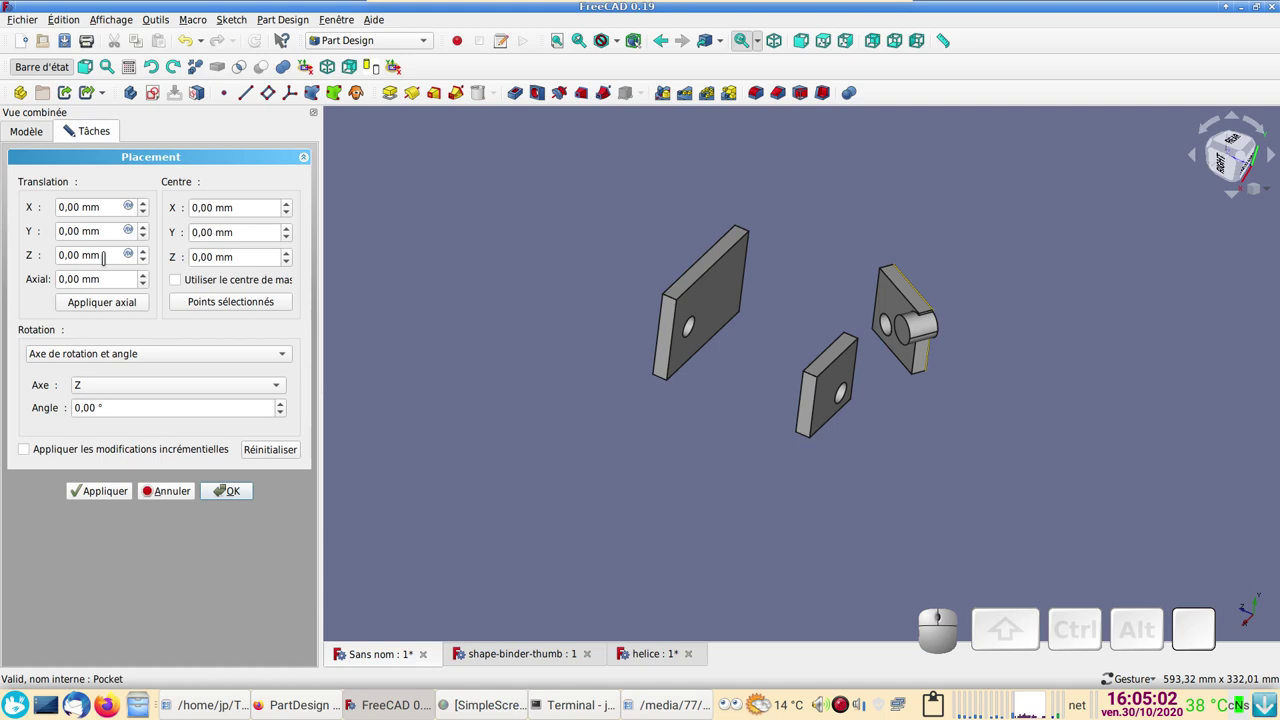
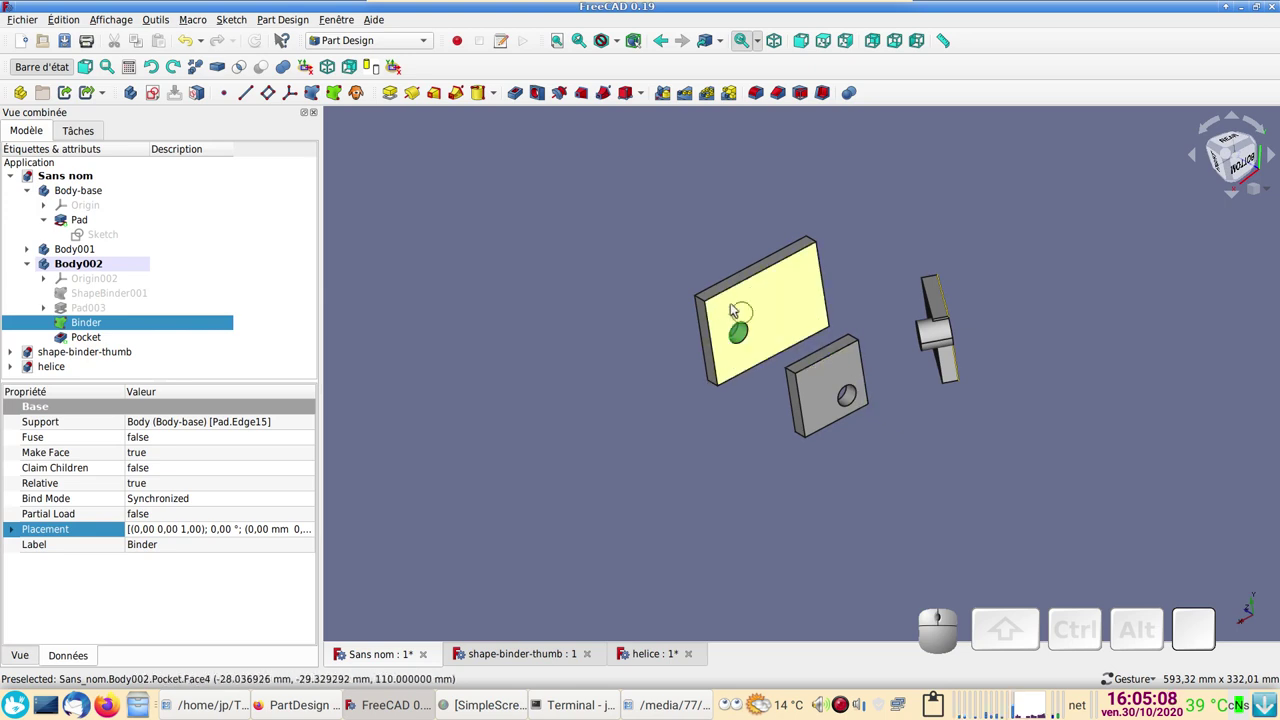
scroll("up", 3)
scroll("up", 3)
left_click(112, 347)
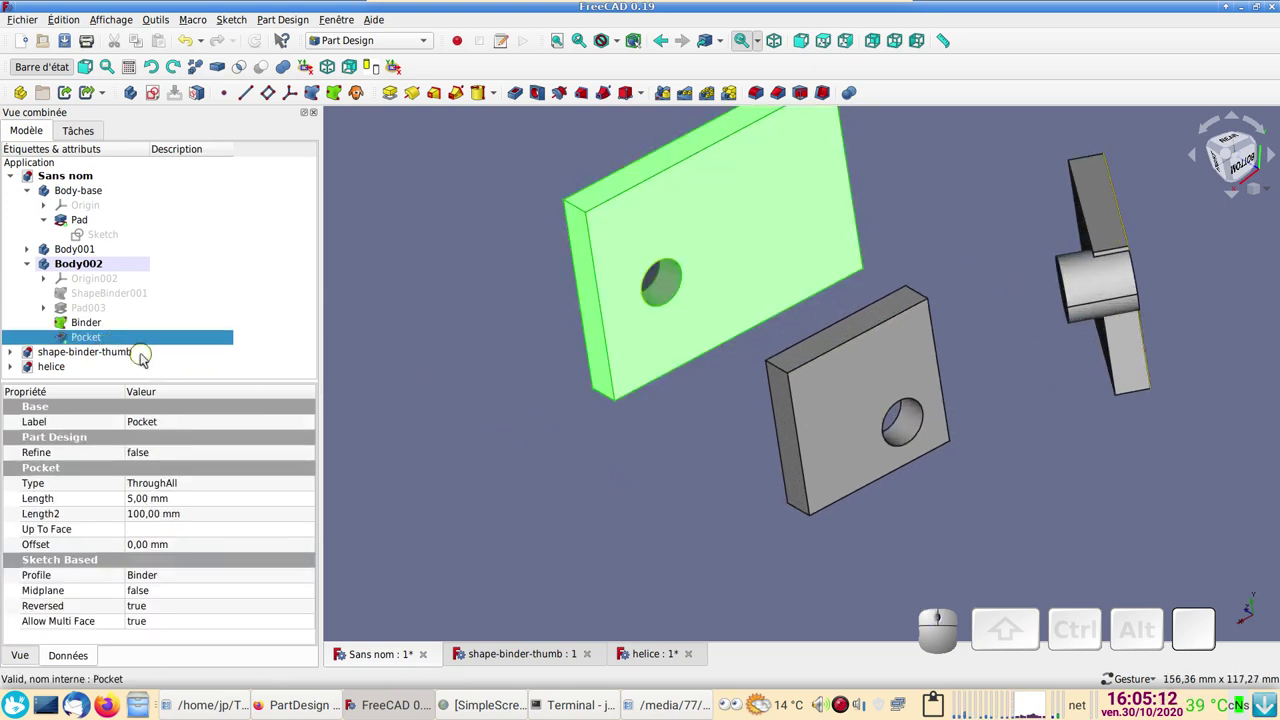
left_click(124, 341)
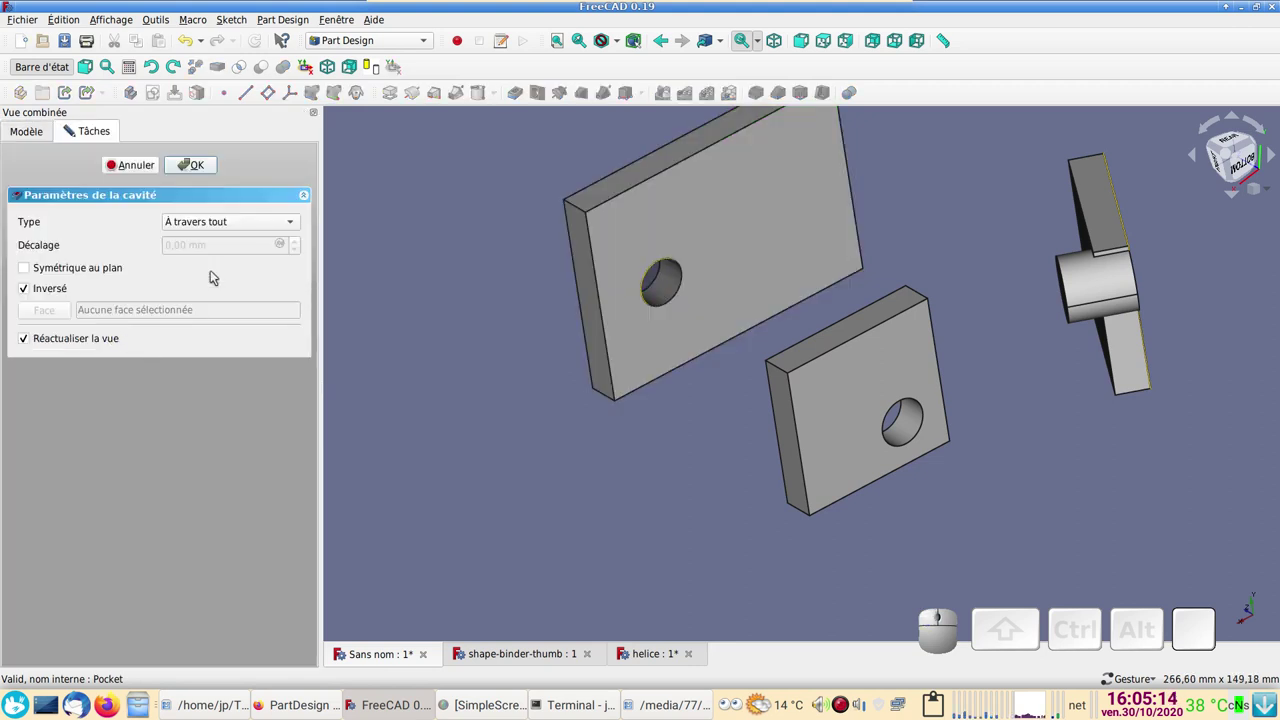
left_click(231, 225)
left_click(228, 211)
left_click(193, 167)
left_click_drag(731, 481, 755, 526)
scroll("down", 3)
left_click_drag(813, 301, 850, 422)
left_click_drag(804, 348, 764, 281)
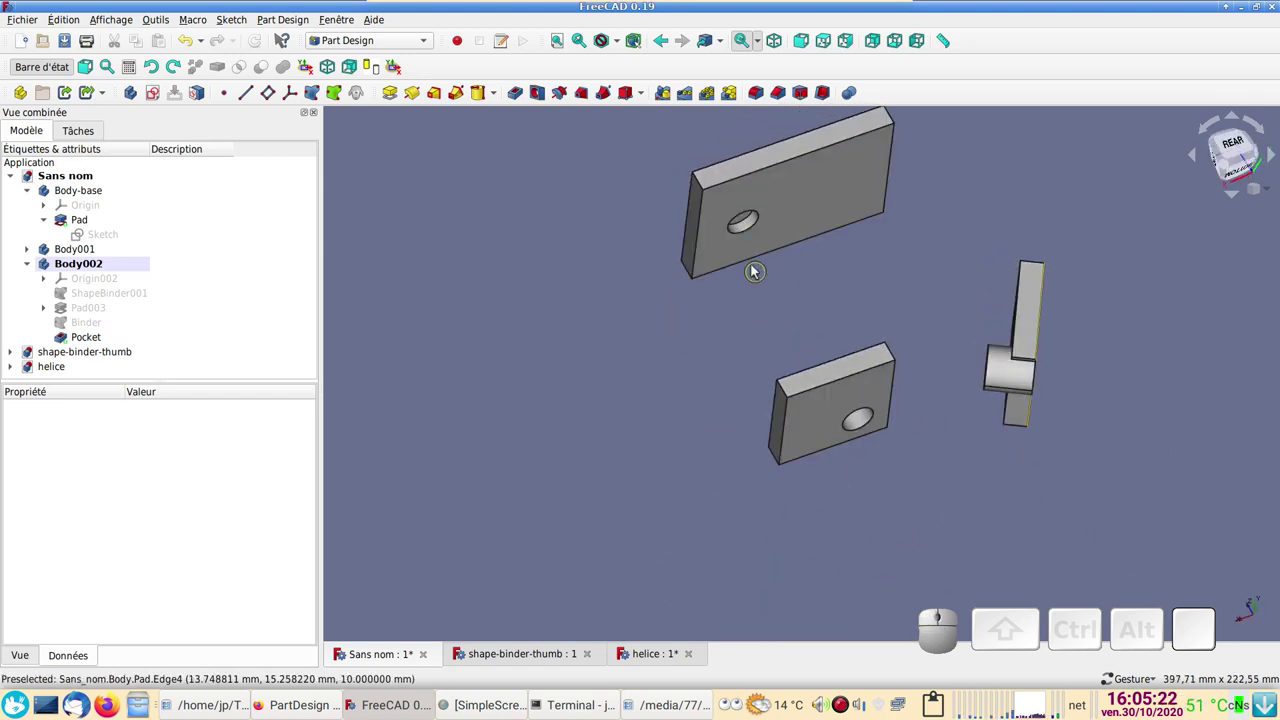
- Orbit, pan and zoom to view the three holed plates from other angles
left_click_drag(407, 406, 892, 498)
left_click_drag(897, 495, 703, 508)
left_click(713, 485)
left_click_drag(835, 530, 706, 418)
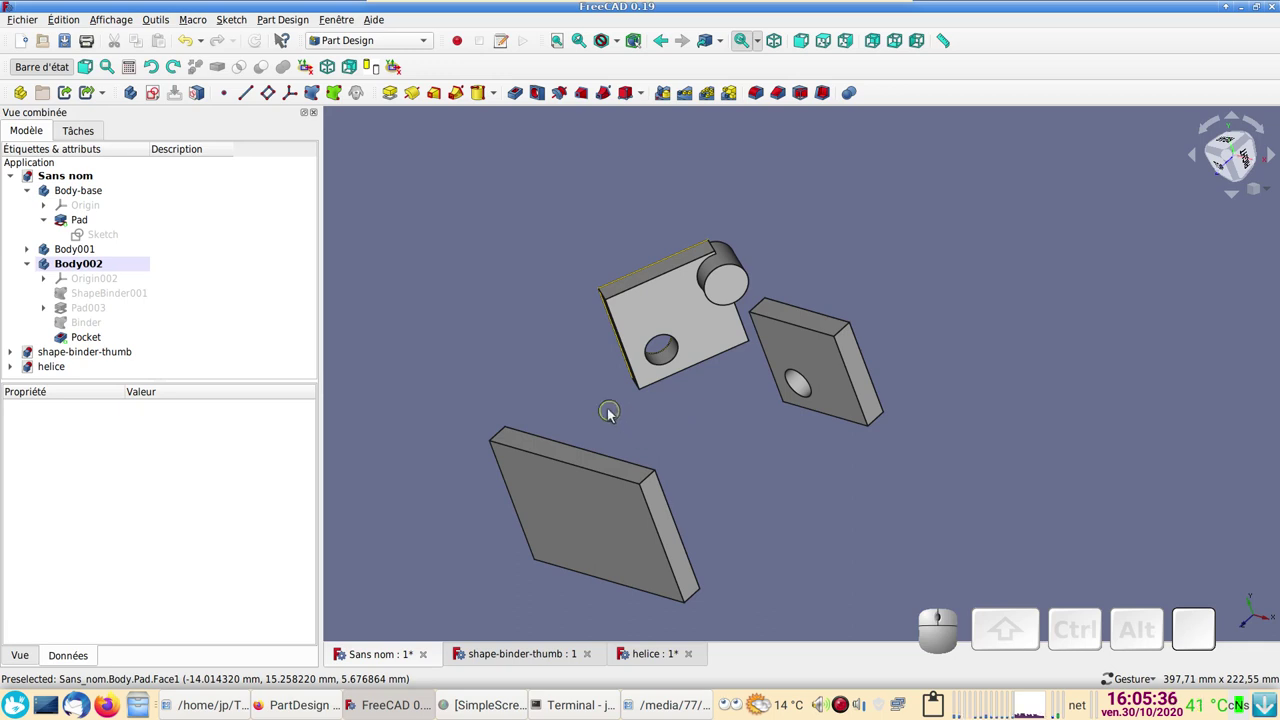
scroll("up", 3)
right_click(627, 427)
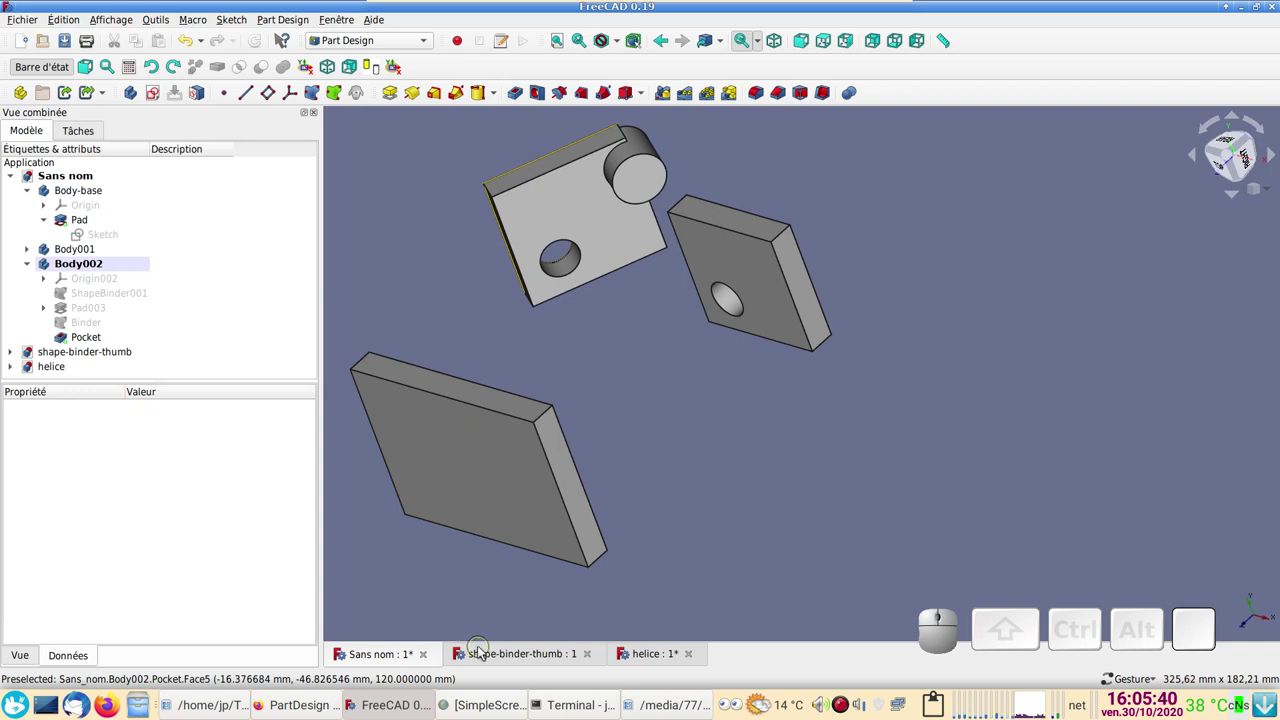
- Switch to the shape-binder-thumb document and briefly inspect the thumb sketch unchanged
left_click(484, 653)
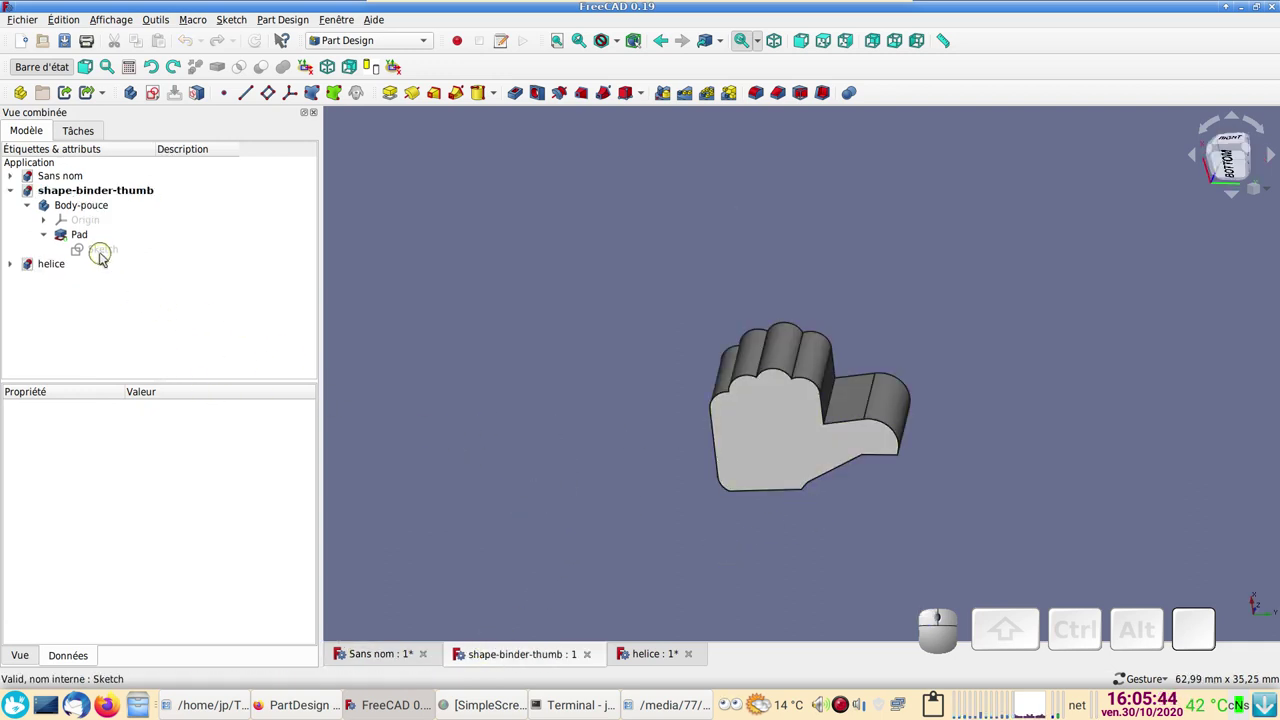
left_click(104, 252)
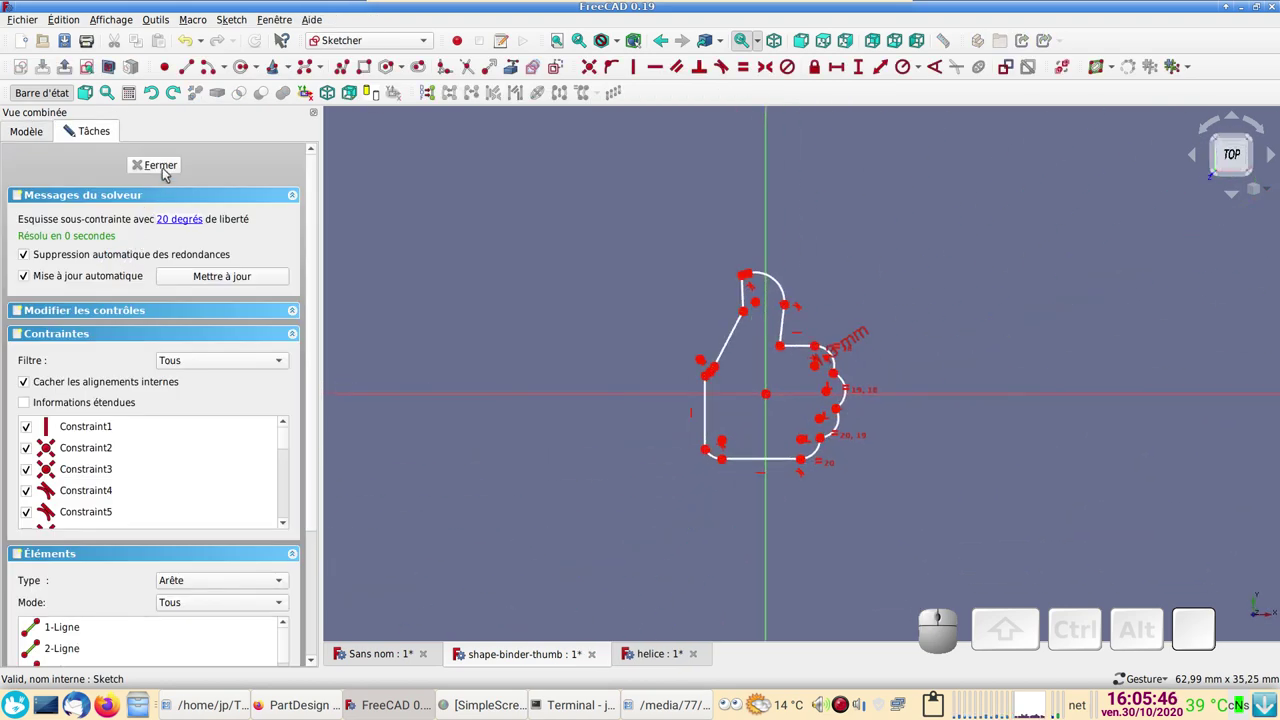
left_click(169, 164)
- Orbit and zoom the thumb body to view its top and underside
scroll("up", 3)
left_click(649, 544)
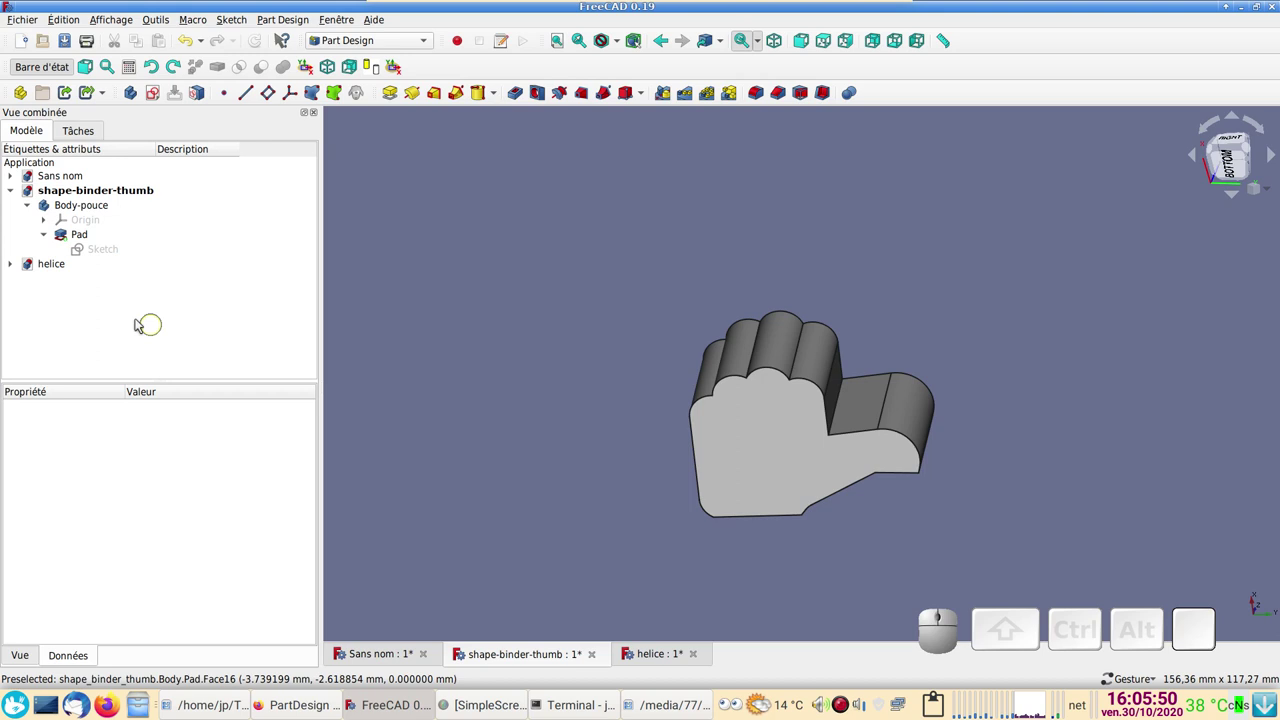
left_click_drag(533, 440, 558, 392)
scroll("down", 3)
left_click_drag(550, 418, 573, 433)
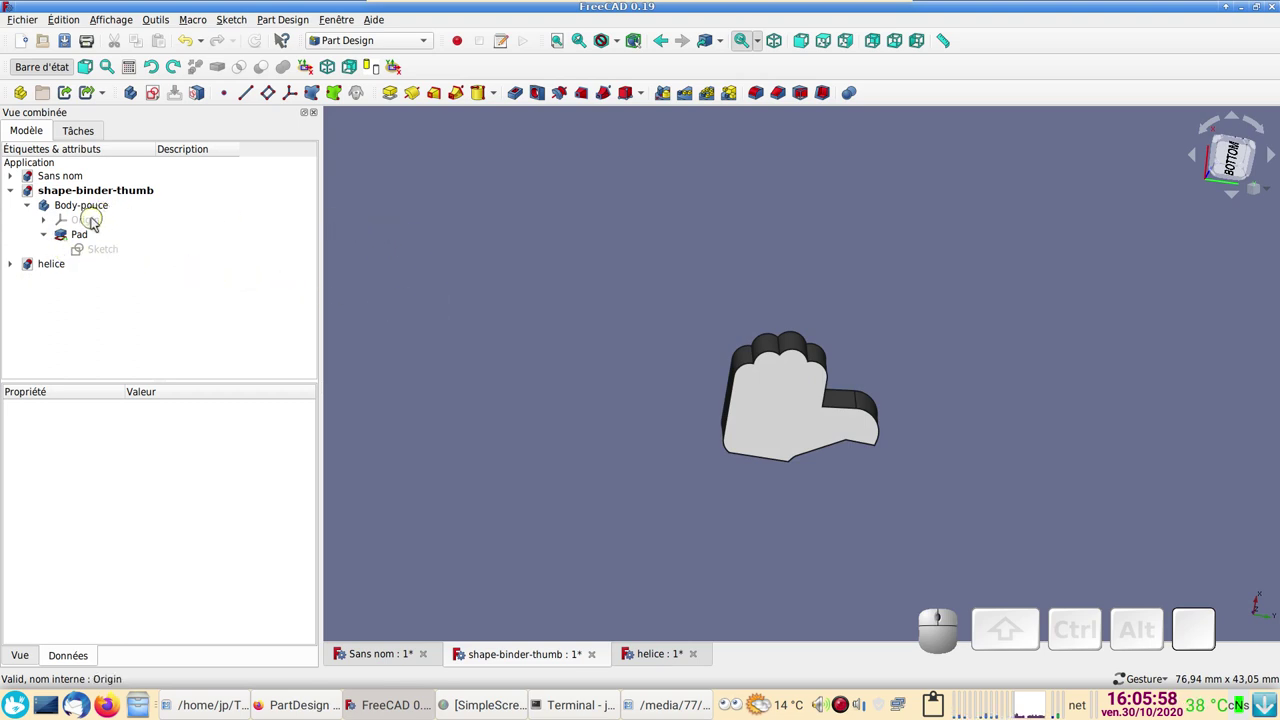
- Create a new empty Body001 and start a sketch on its XY plane
left_click(138, 94)
left_click(159, 102)
left_click(104, 226)
left_click(189, 173)
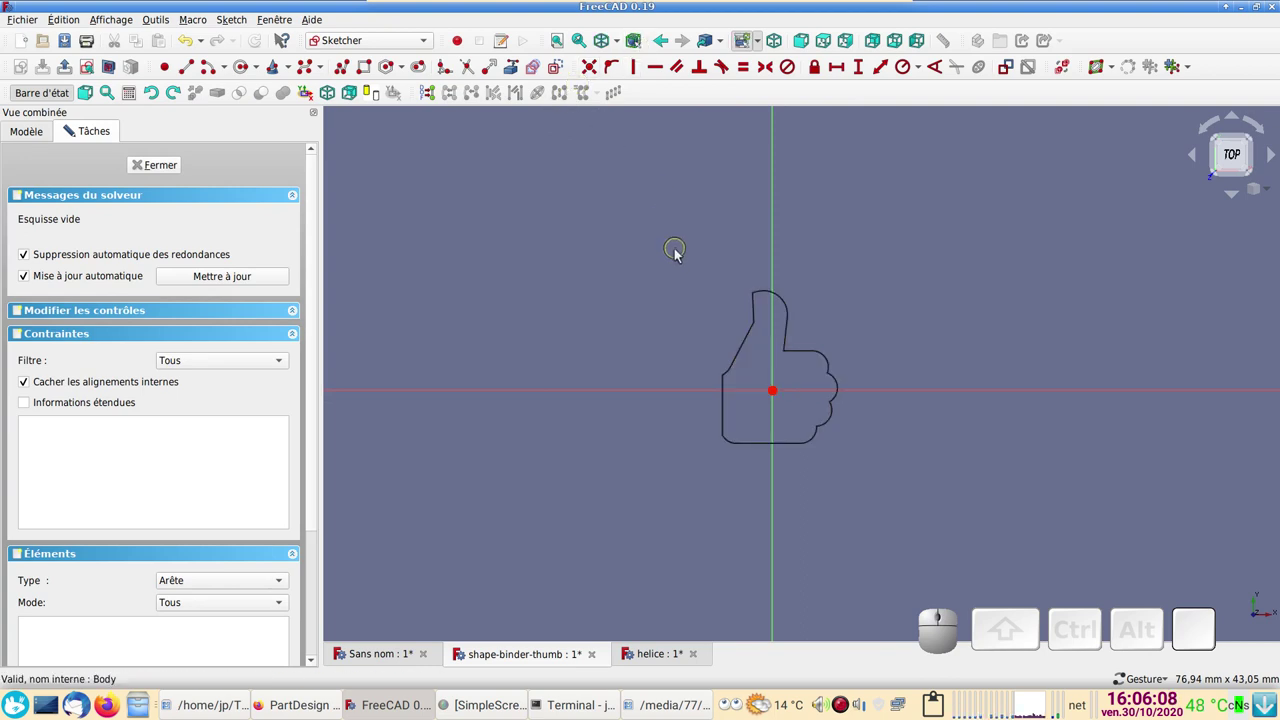
- Show the thumb body as wireframe and switch to the circle tool
left_click(627, 45)
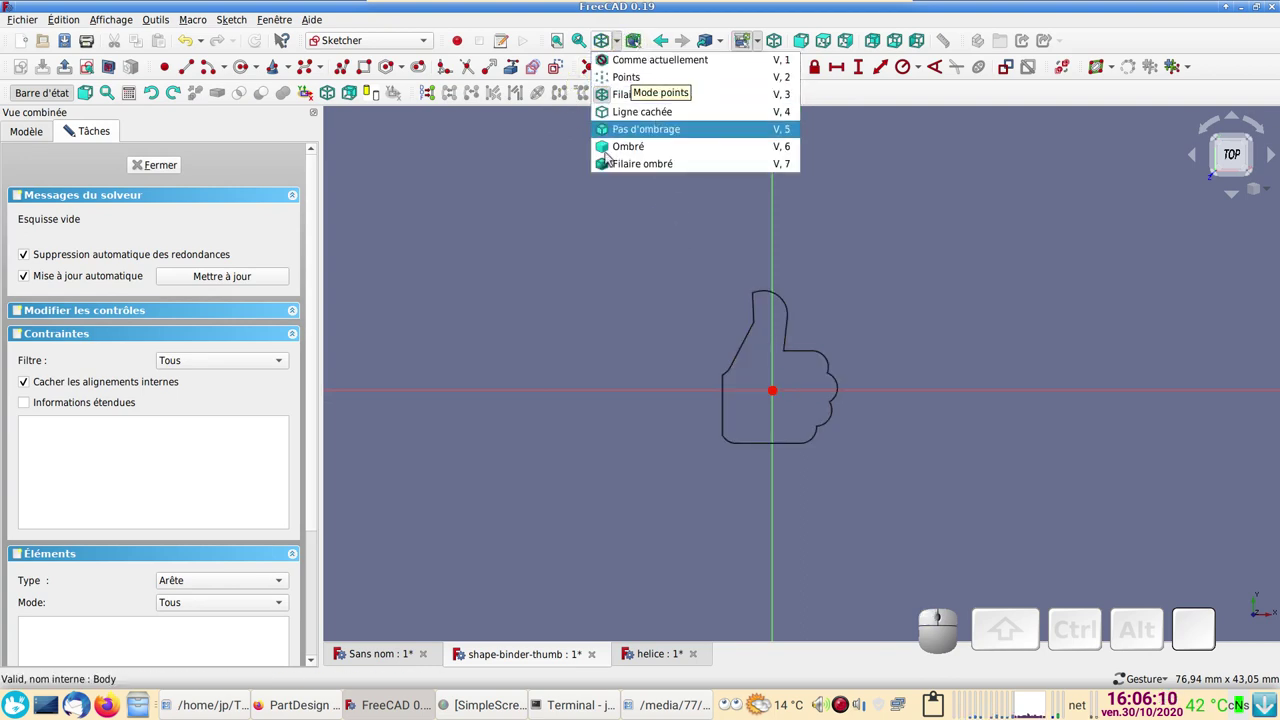
left_click(590, 246)
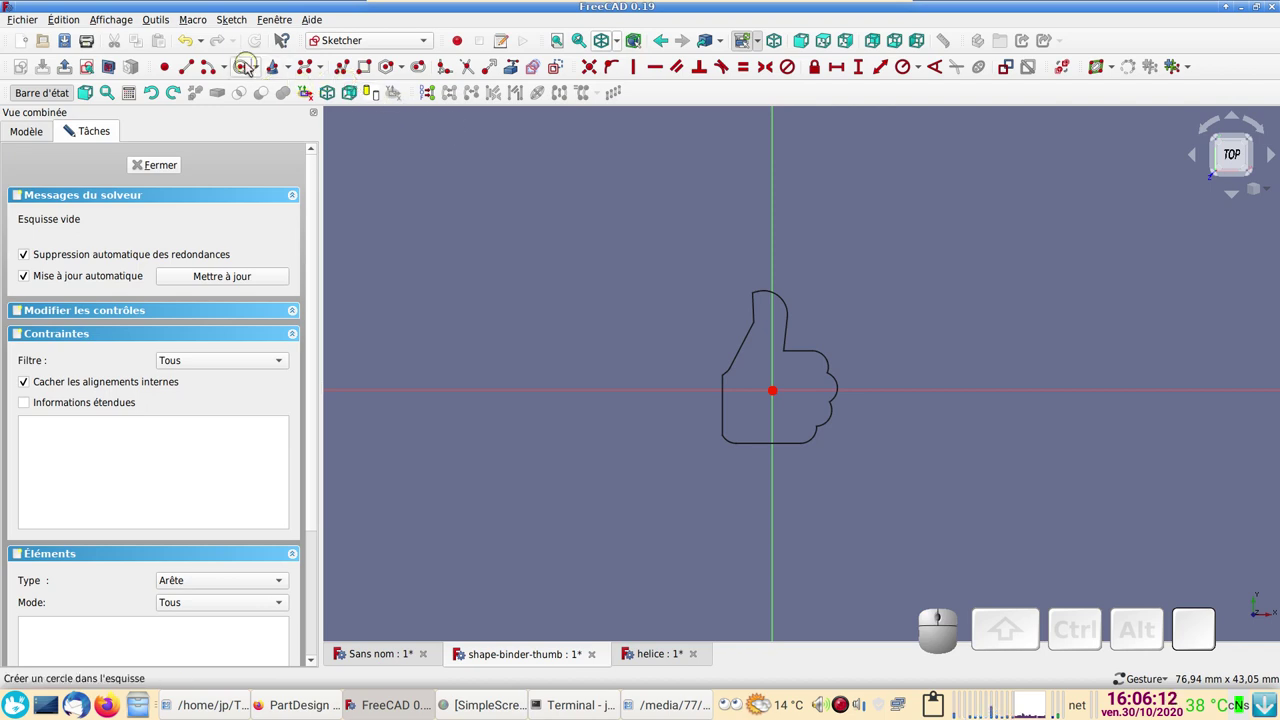
left_click(247, 68)
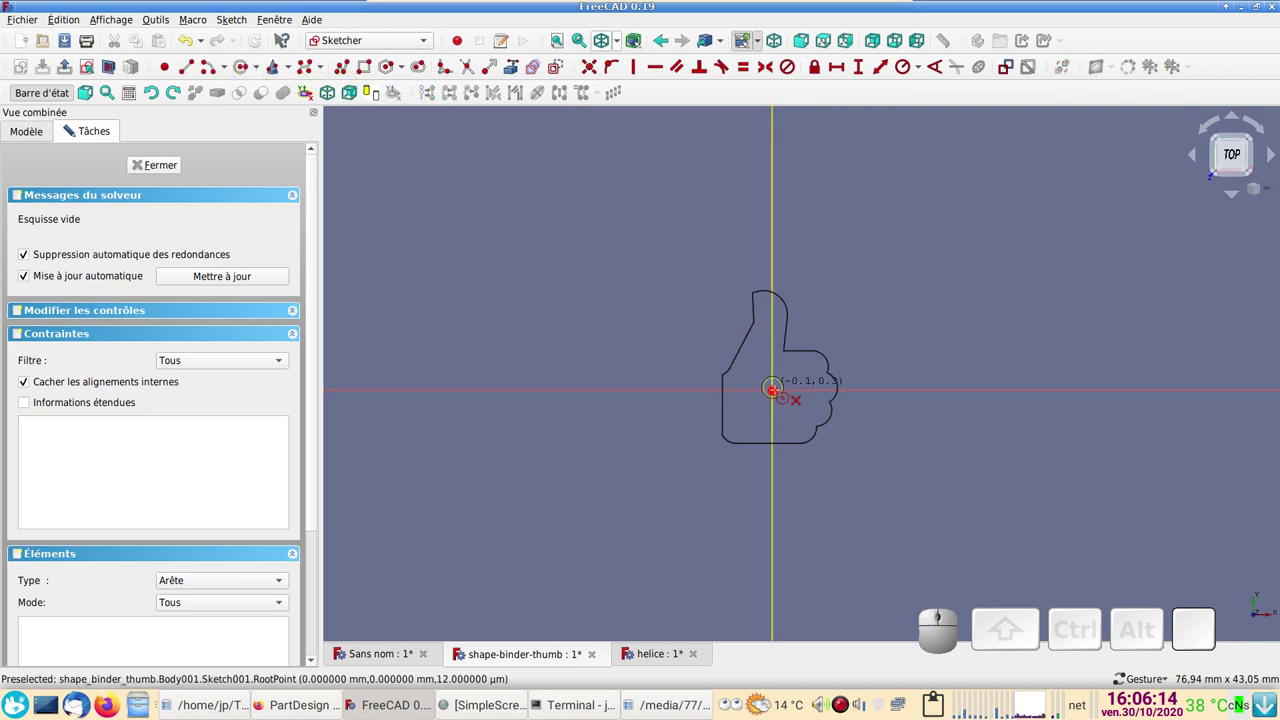
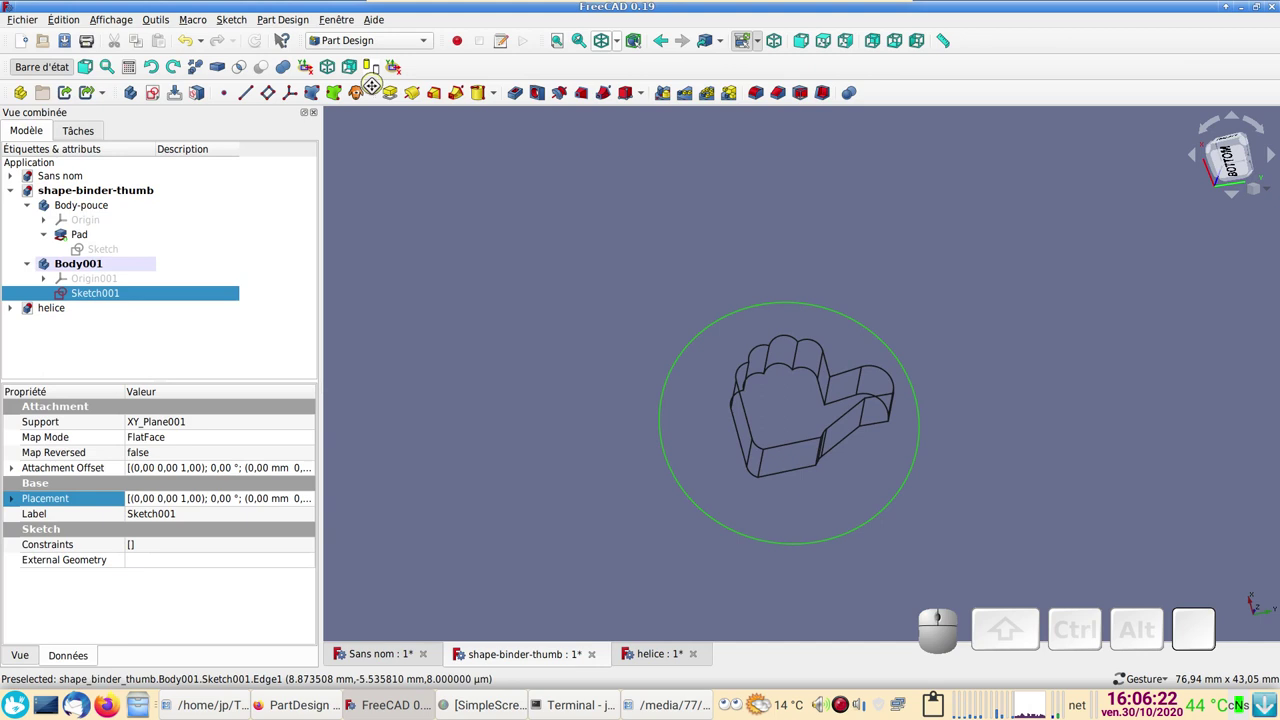
- Pad the circle sketch into a 10 mm solid Pad001 and select it
left_click(393, 99)
left_click(218, 170)
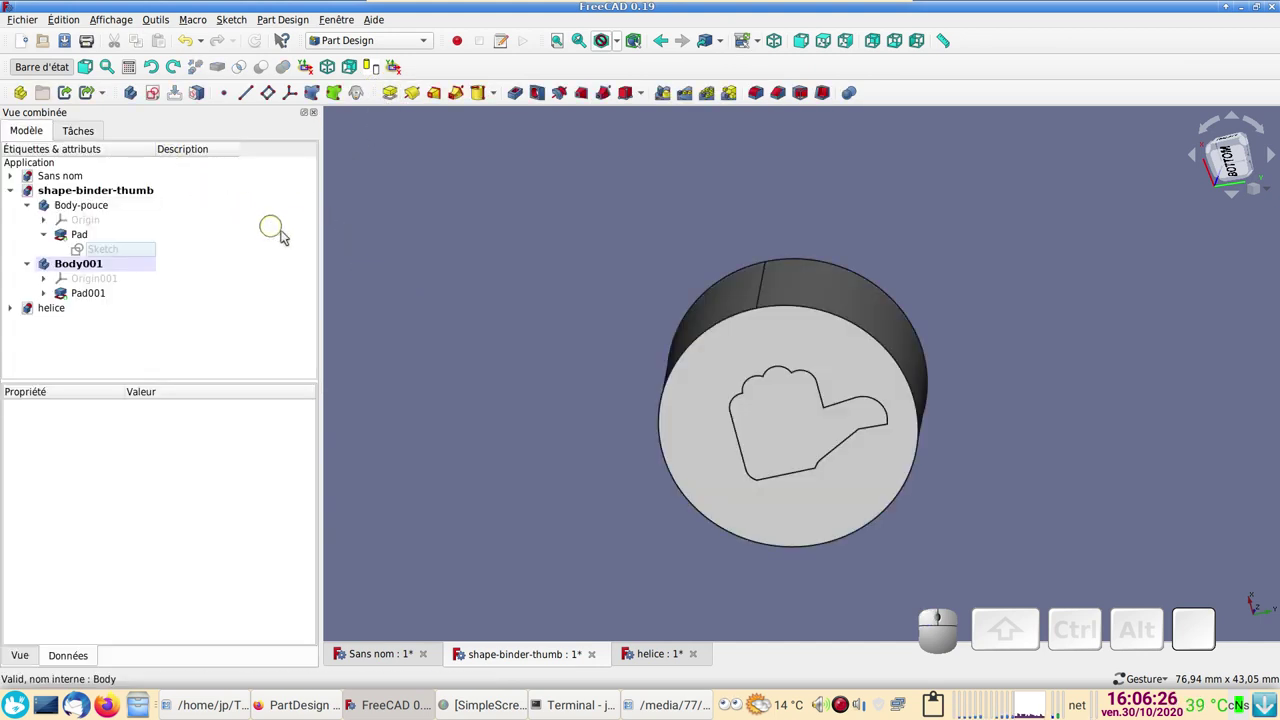
left_click(715, 391)
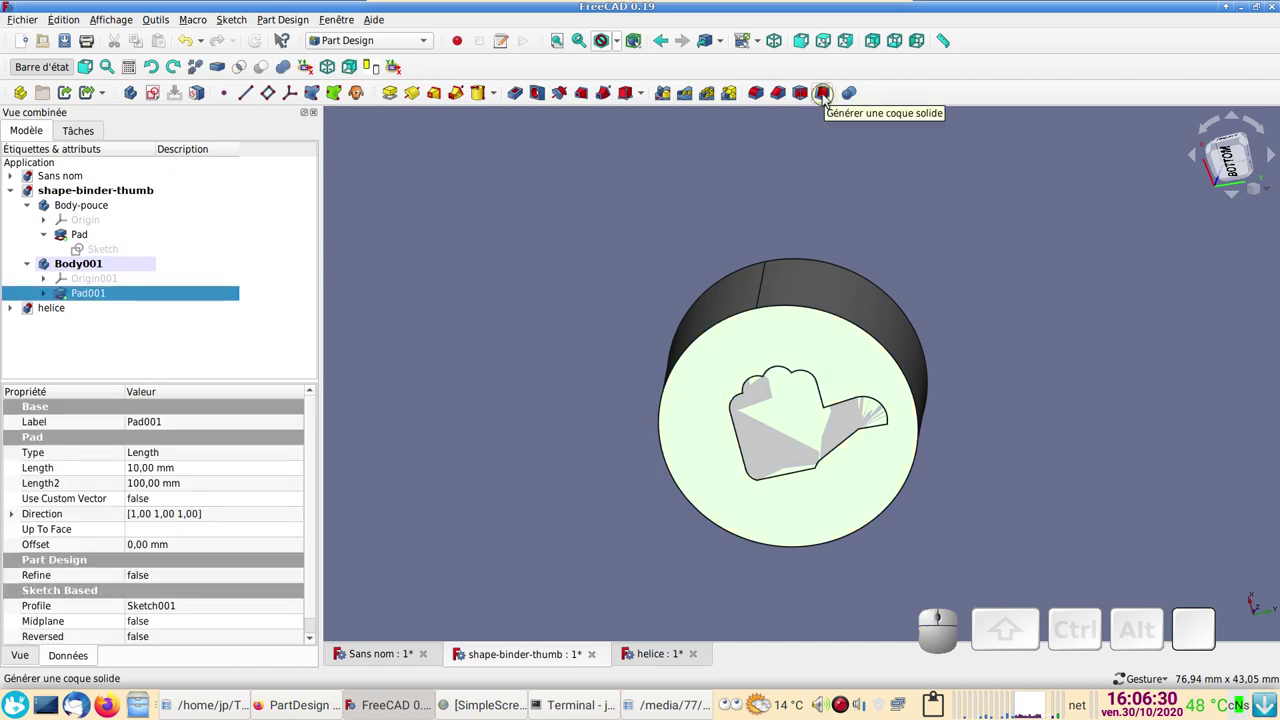
- Hollow Pad001 with a 1 mm Skin thickness, Face2 removed, Arc joins
left_click(830, 100)
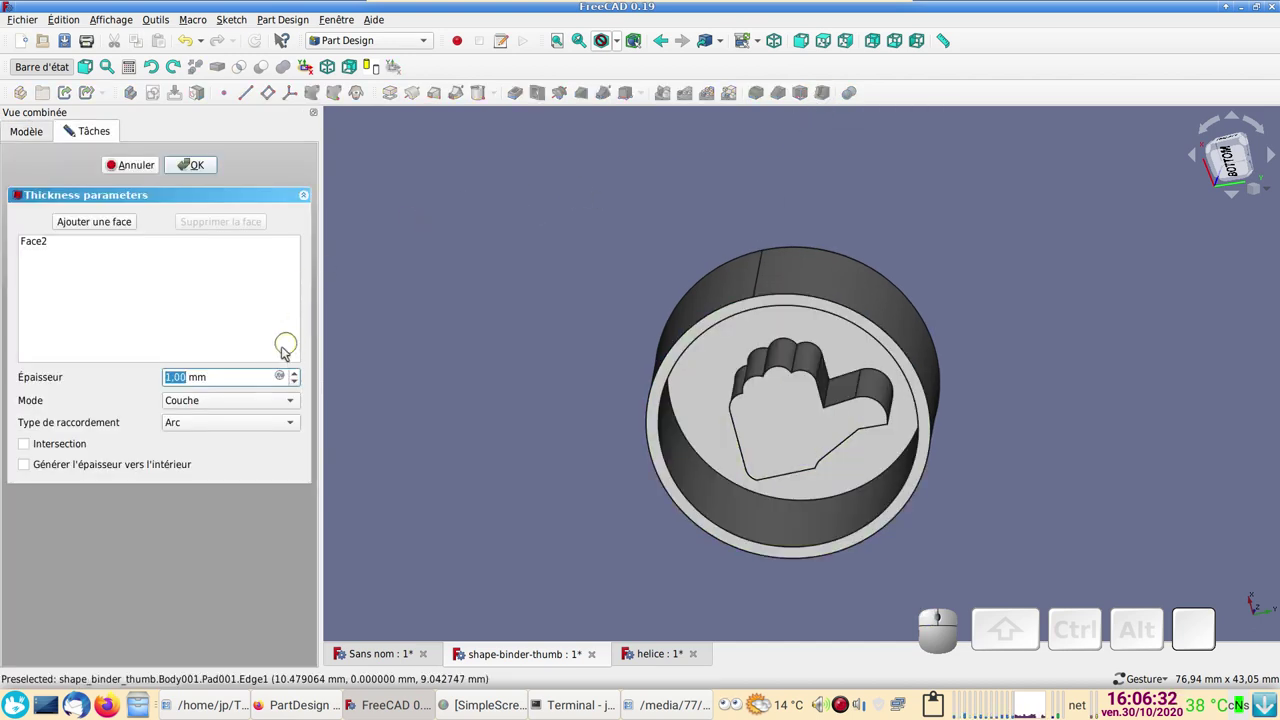
left_click(197, 173)
left_click_drag(1112, 393, 820, 397)
left_click(817, 395)
left_click(462, 329)
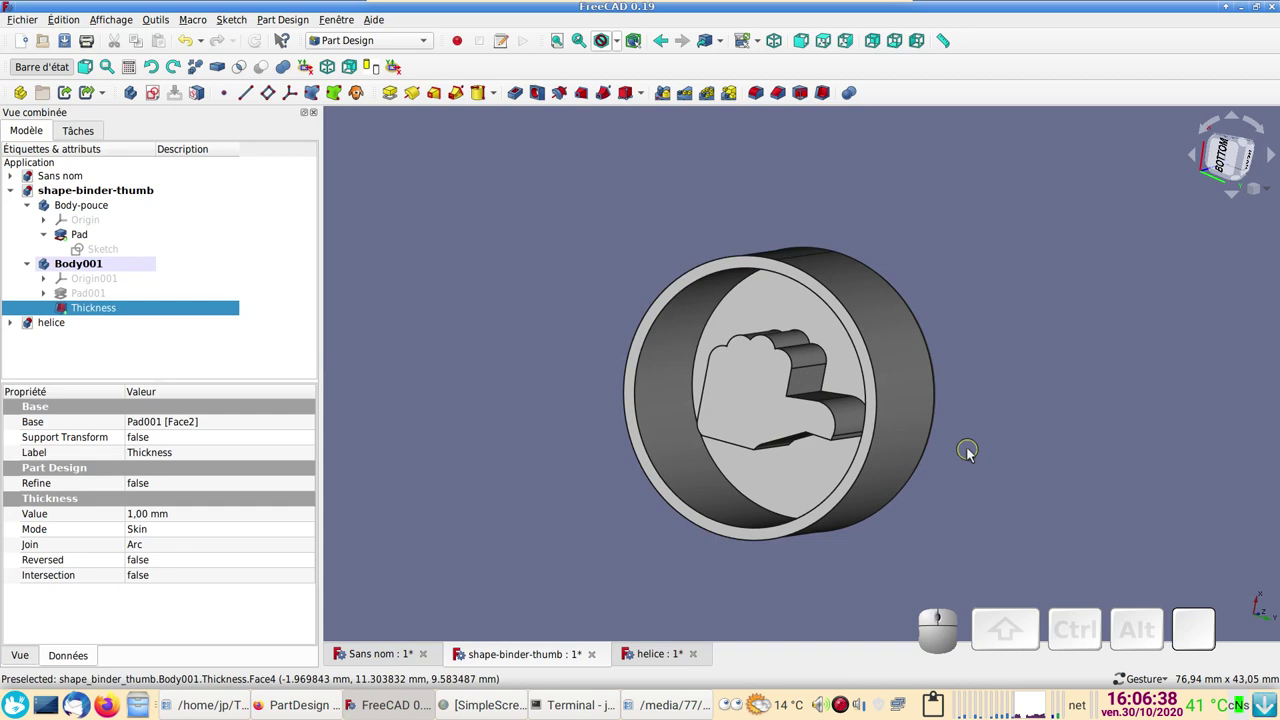
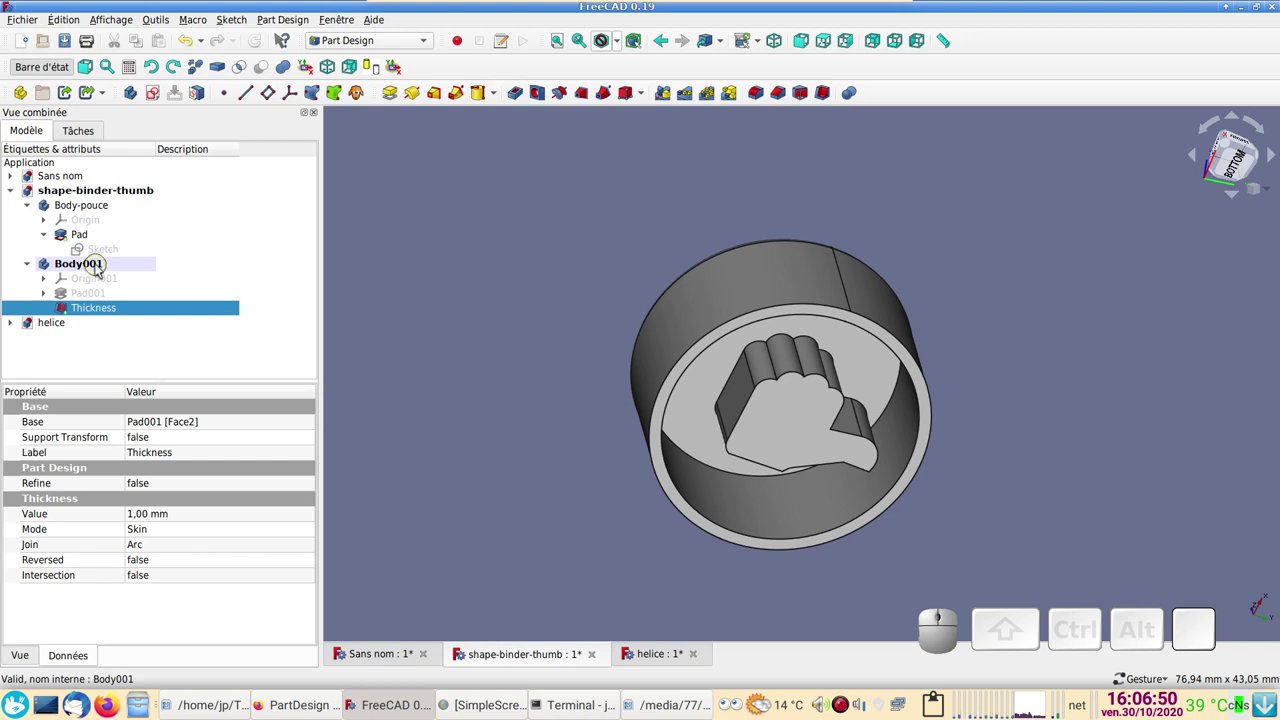
- Rename Body001 to Body001-coque by appending -coque to its name
left_click(100, 267)
key("F2")
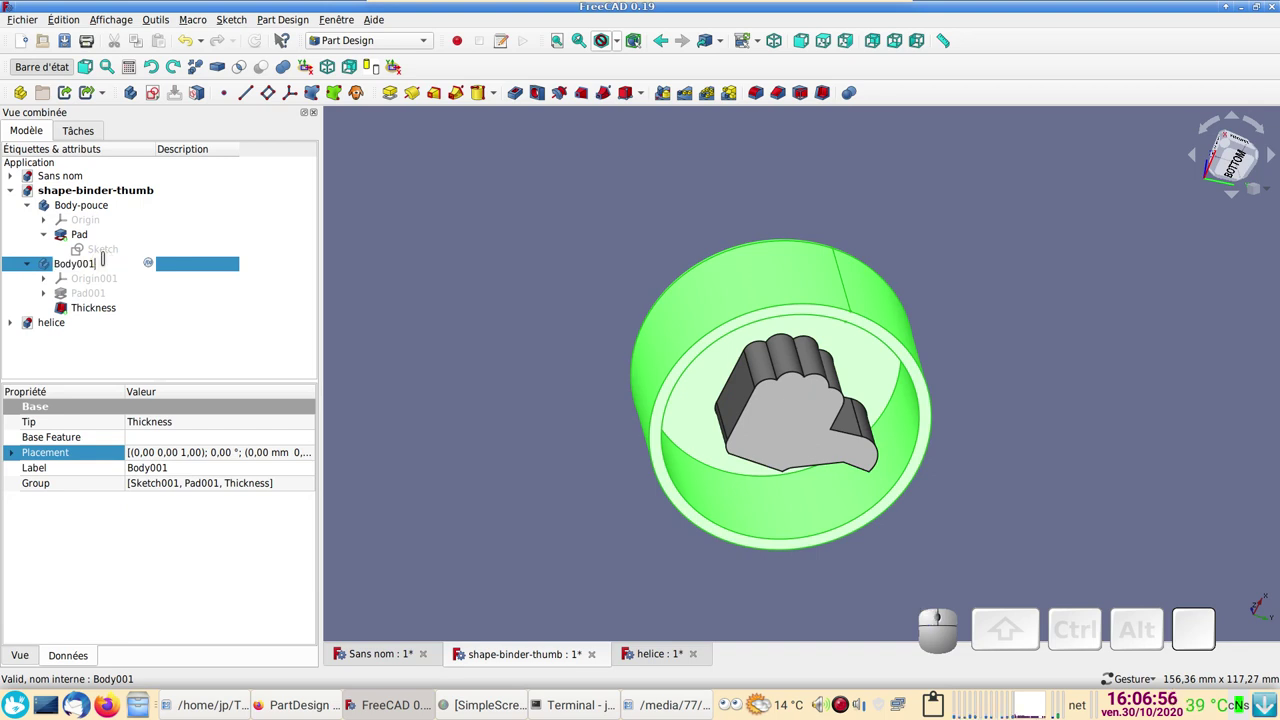
key("-")
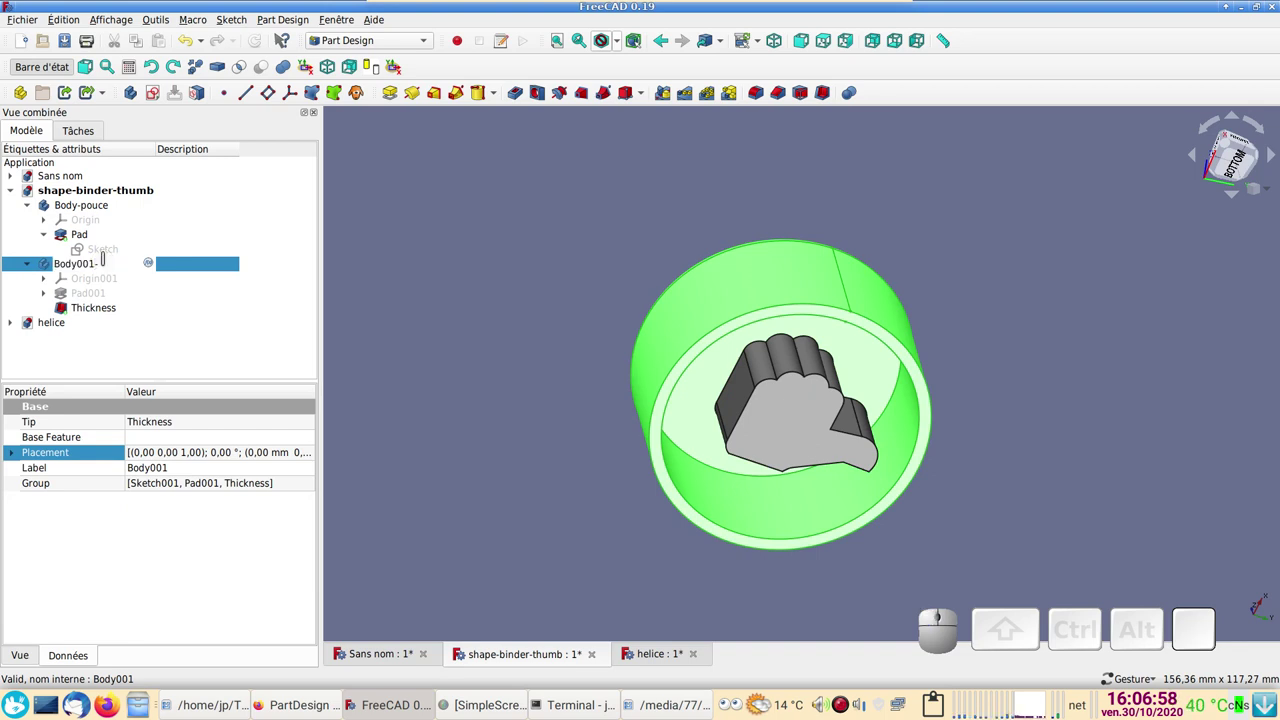
key("c")
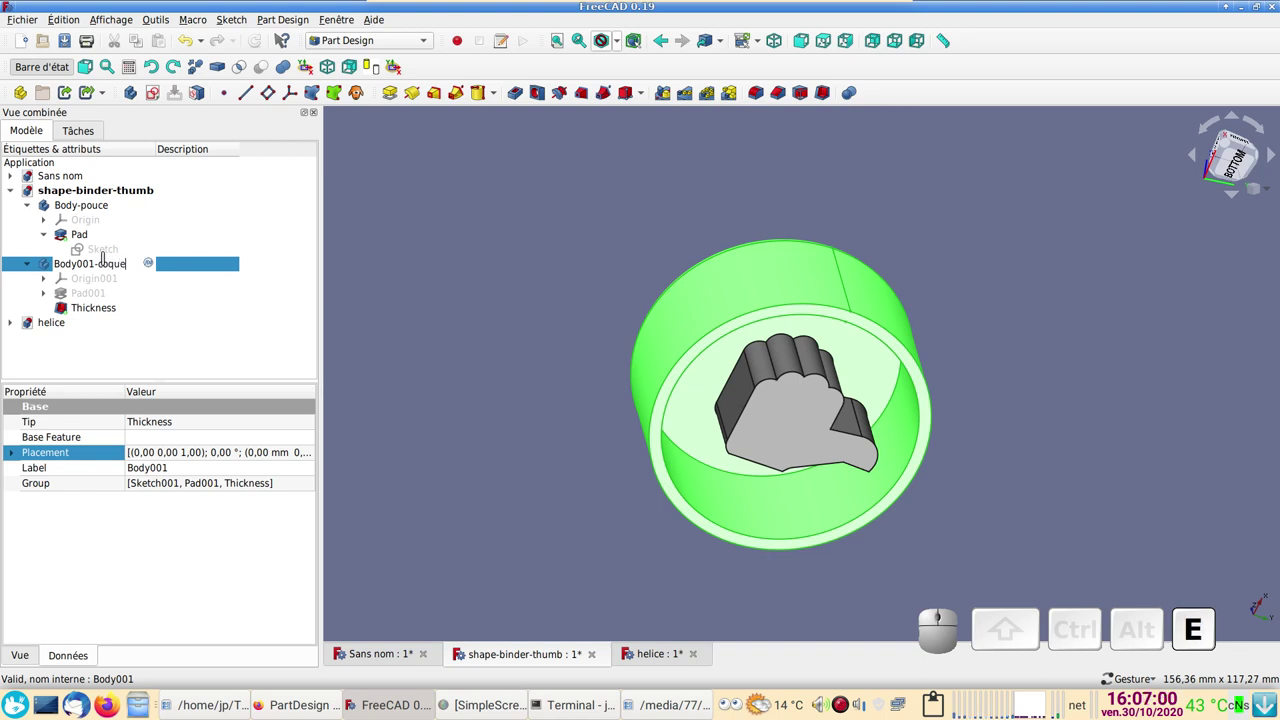
key("Return")
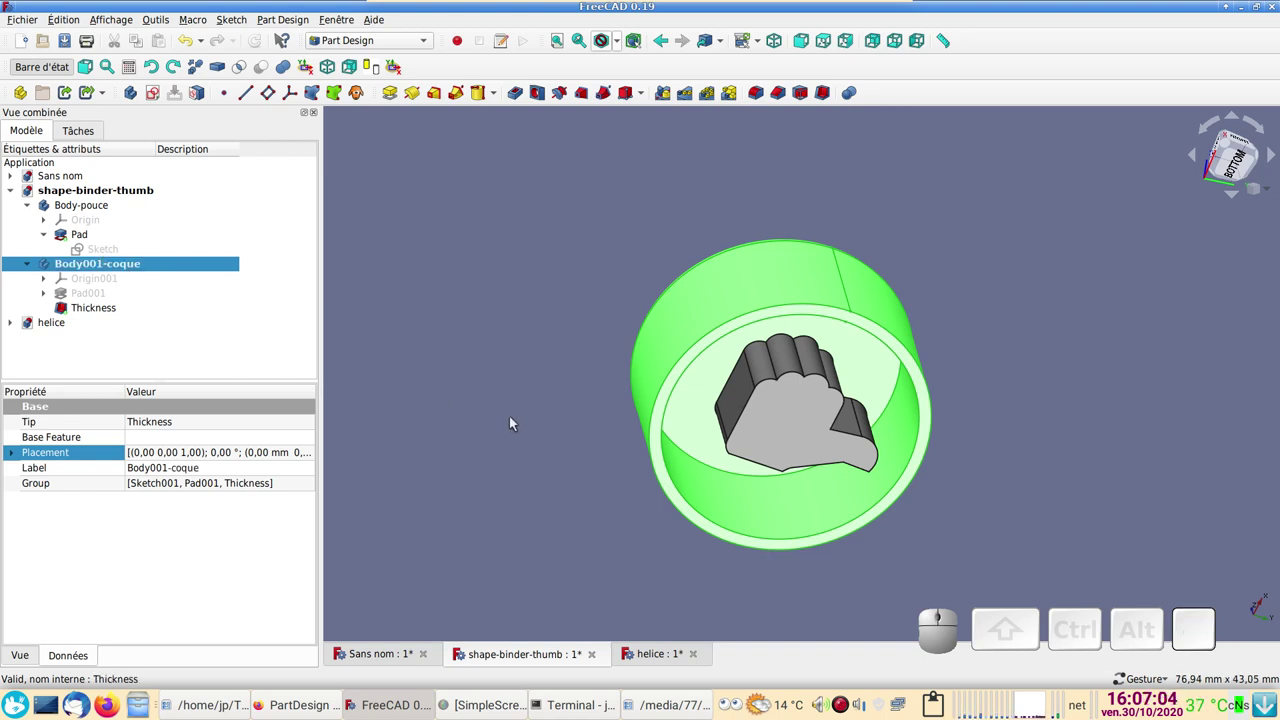
- Add a ShapeBinder in Body001-coque linked to the thumb Pad's top face (Face16)
left_click(112, 283)
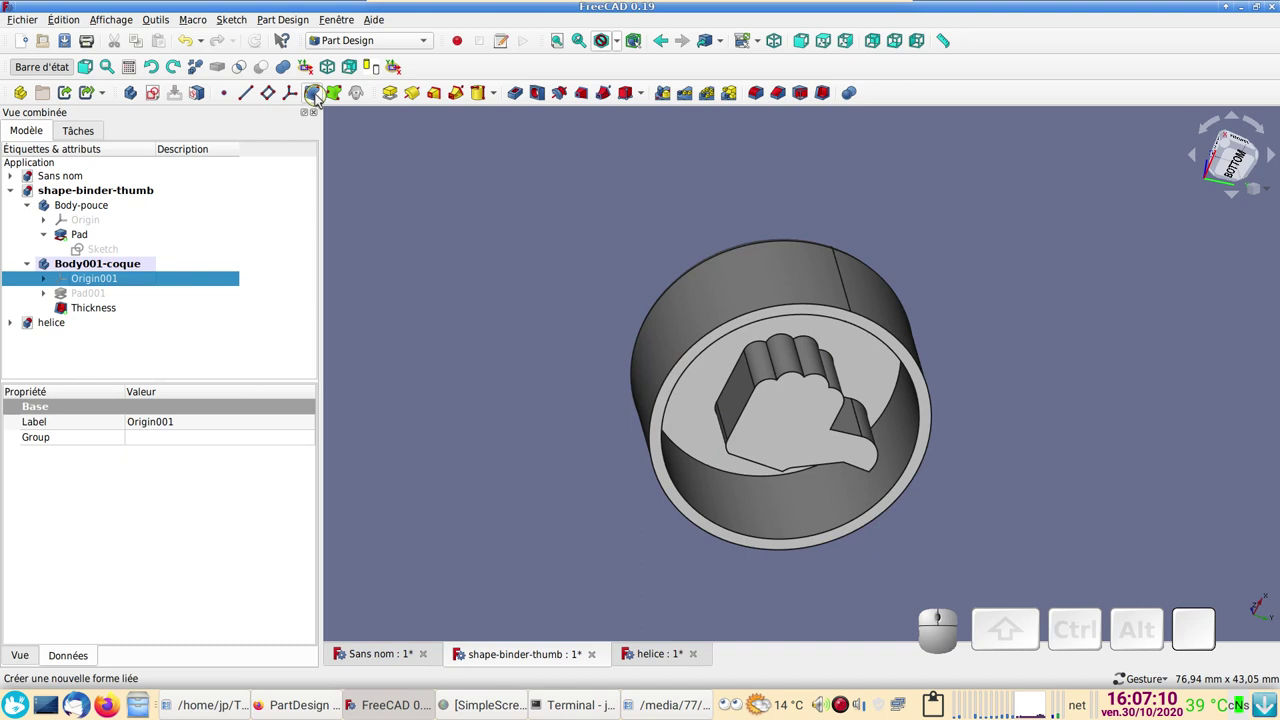
left_click(318, 93)
left_click(82, 245)
left_click(810, 426)
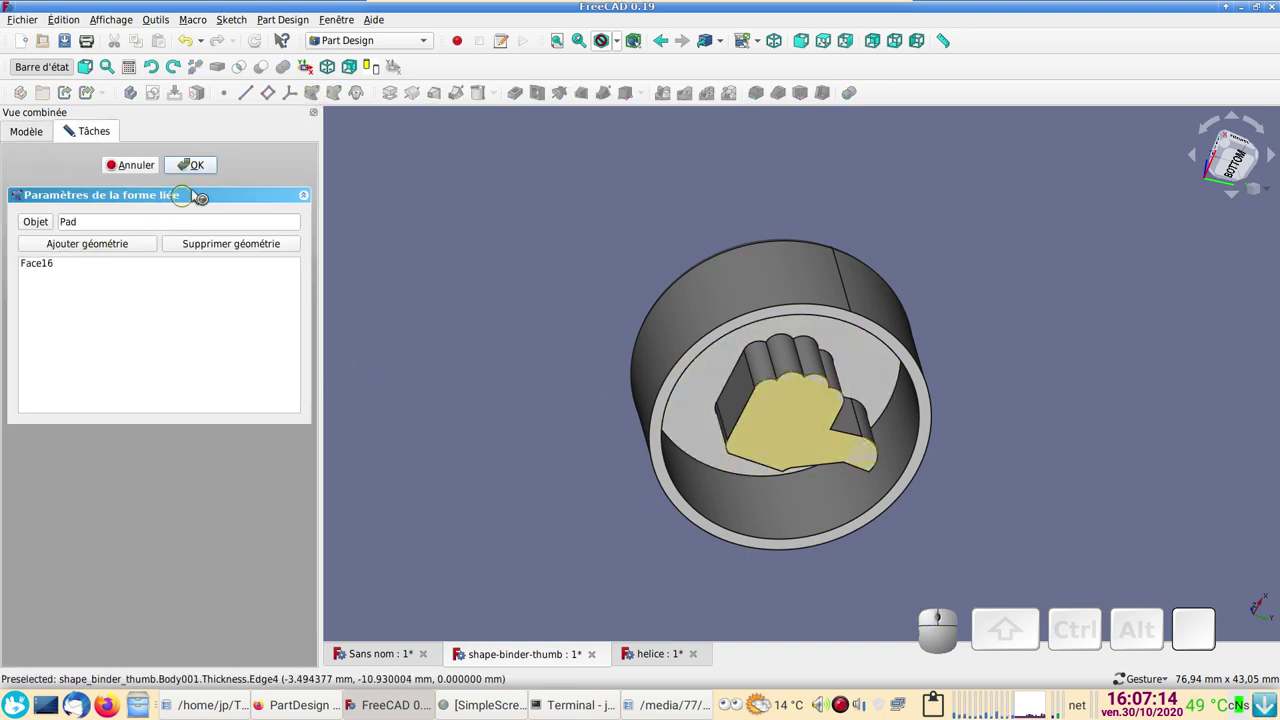
left_click(213, 172)
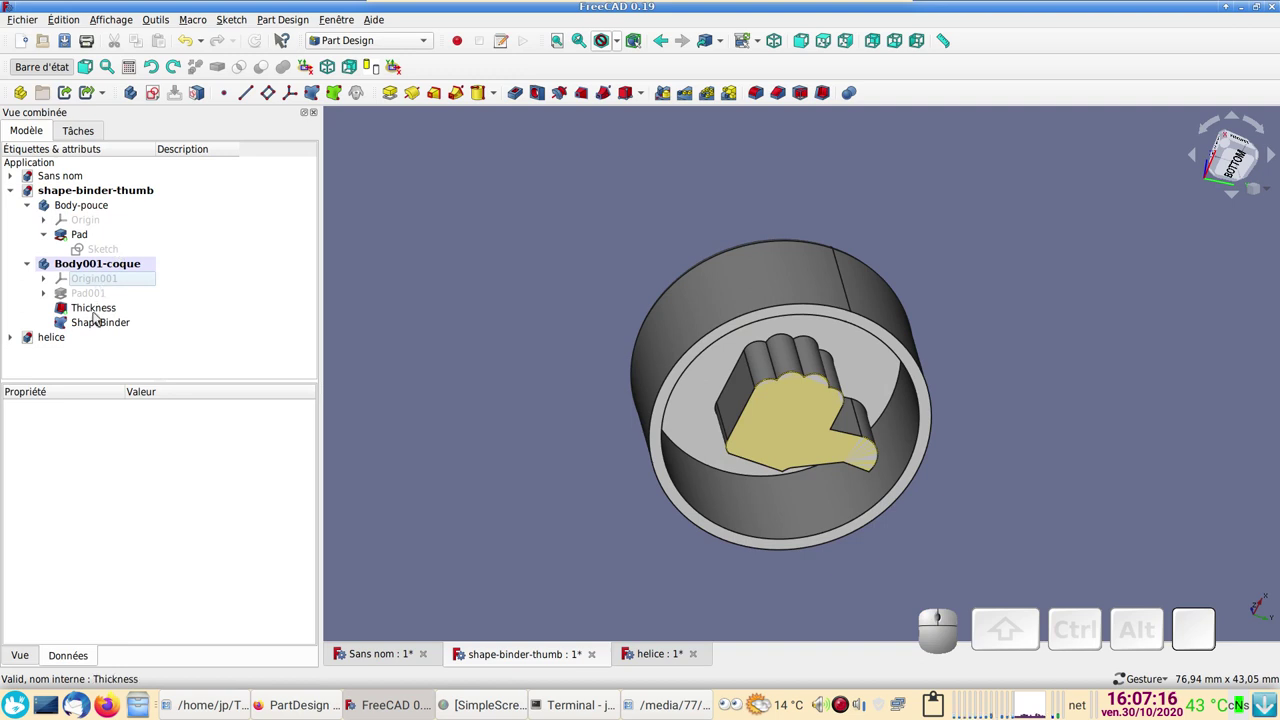
- Select the new ShapeBinder and switch to the Part workbench
left_click(105, 330)
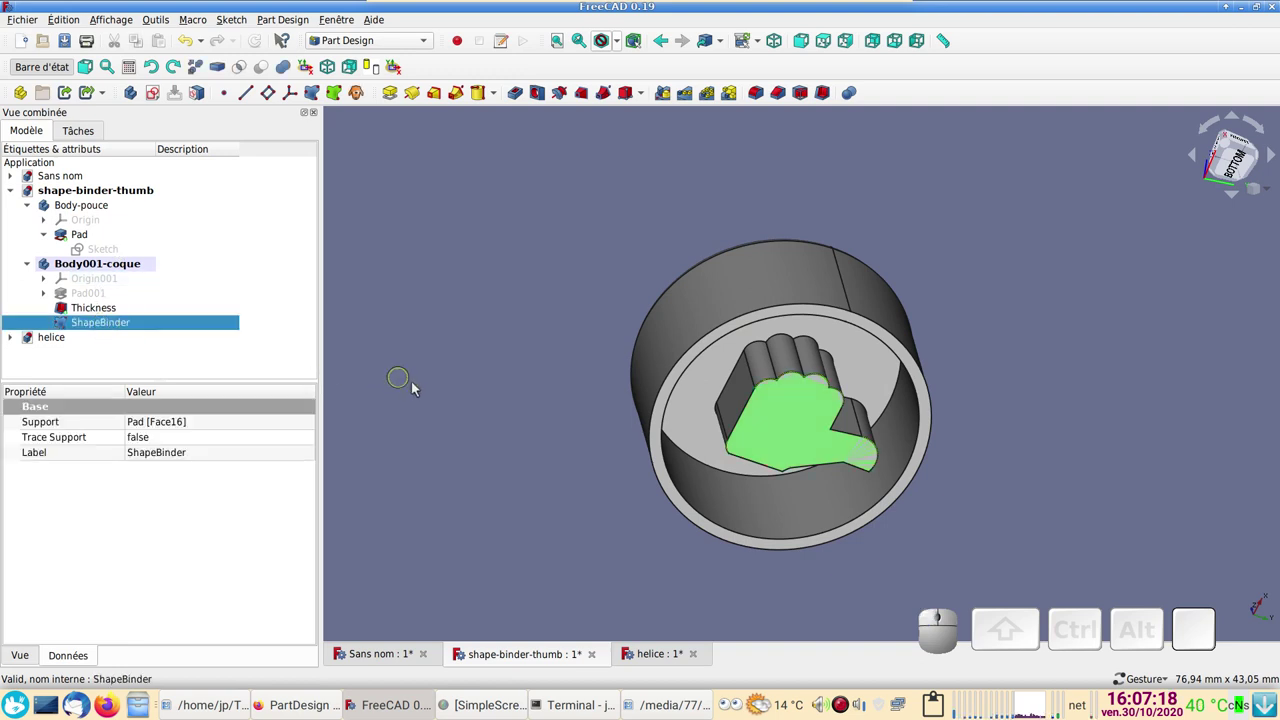
left_click(372, 43)
left_click(367, 33)
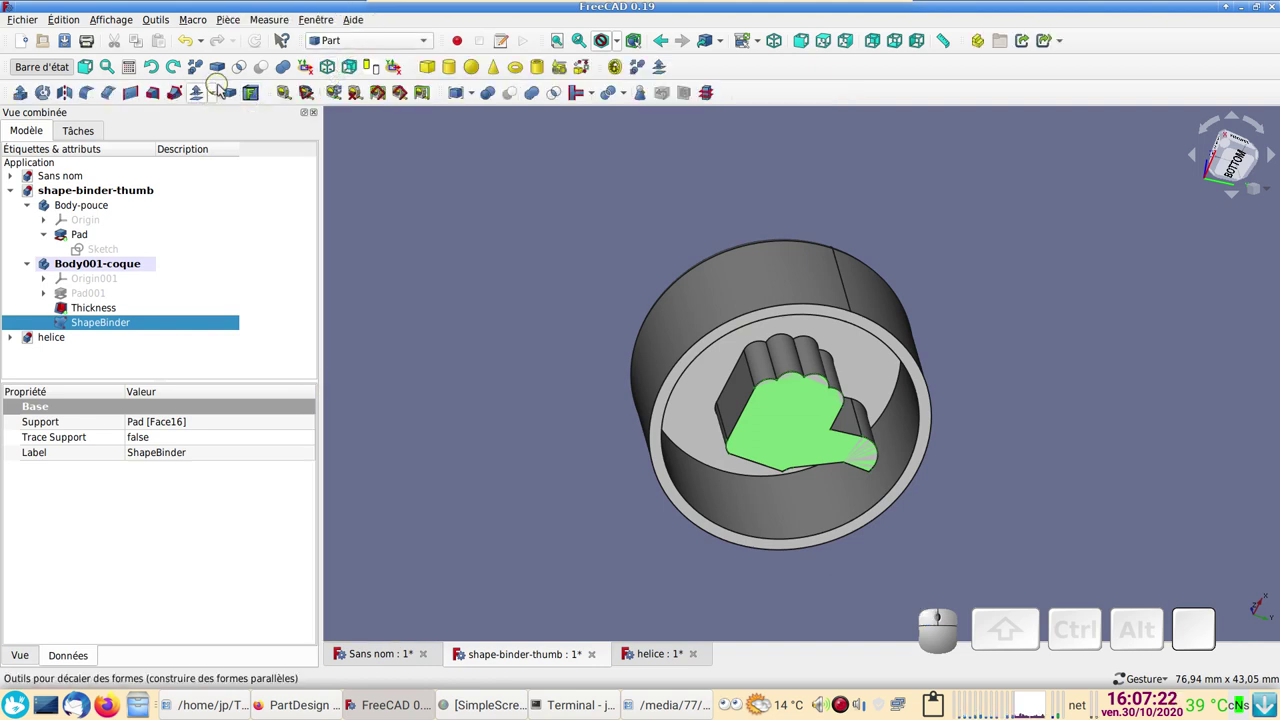
- Create a 0.2 mm 2D offset of the ShapeBinder in Pipe mode with Intersection joins
left_click(220, 97)
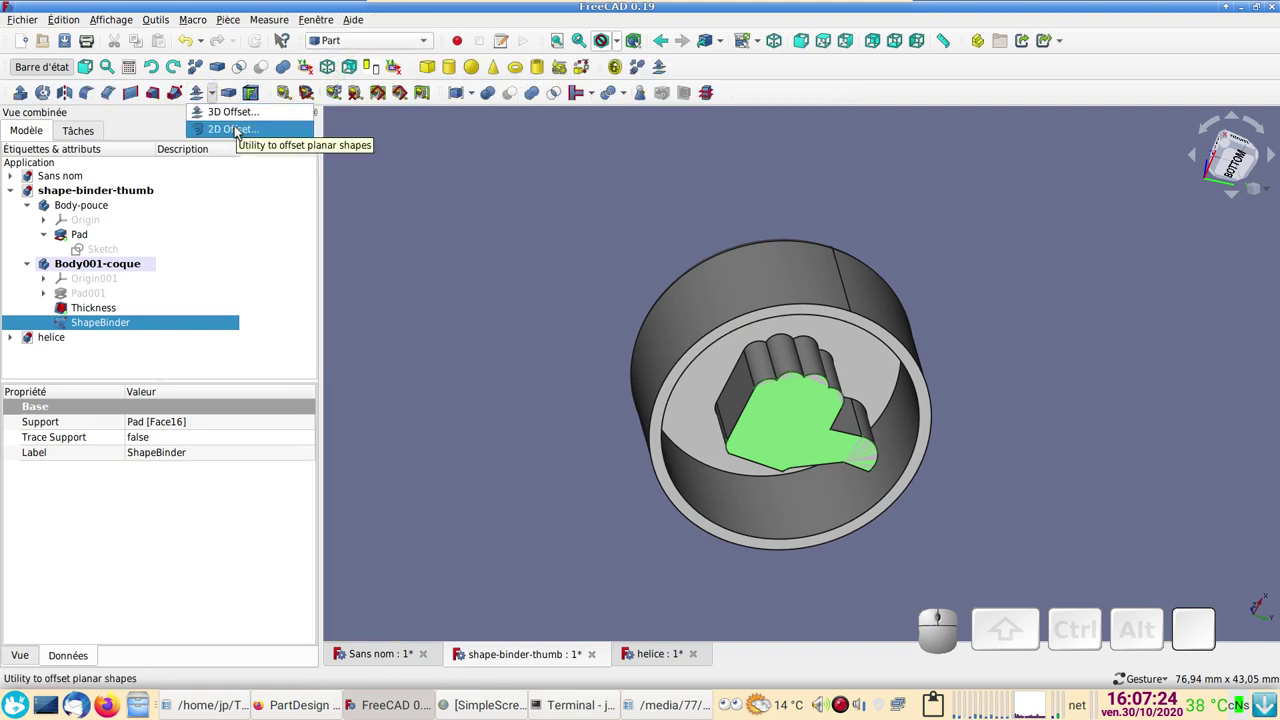
left_click(223, 137)
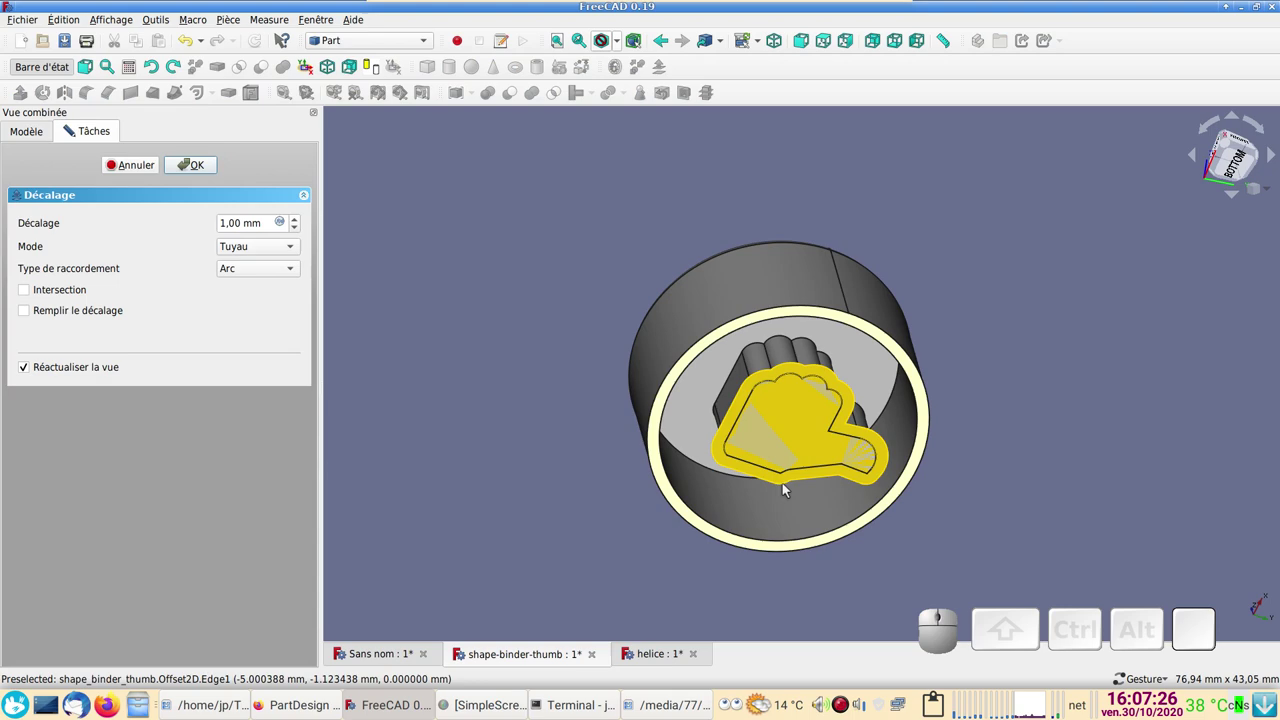
scroll("up", 3)
right_click(776, 531)
left_click_drag(906, 565, 911, 508)
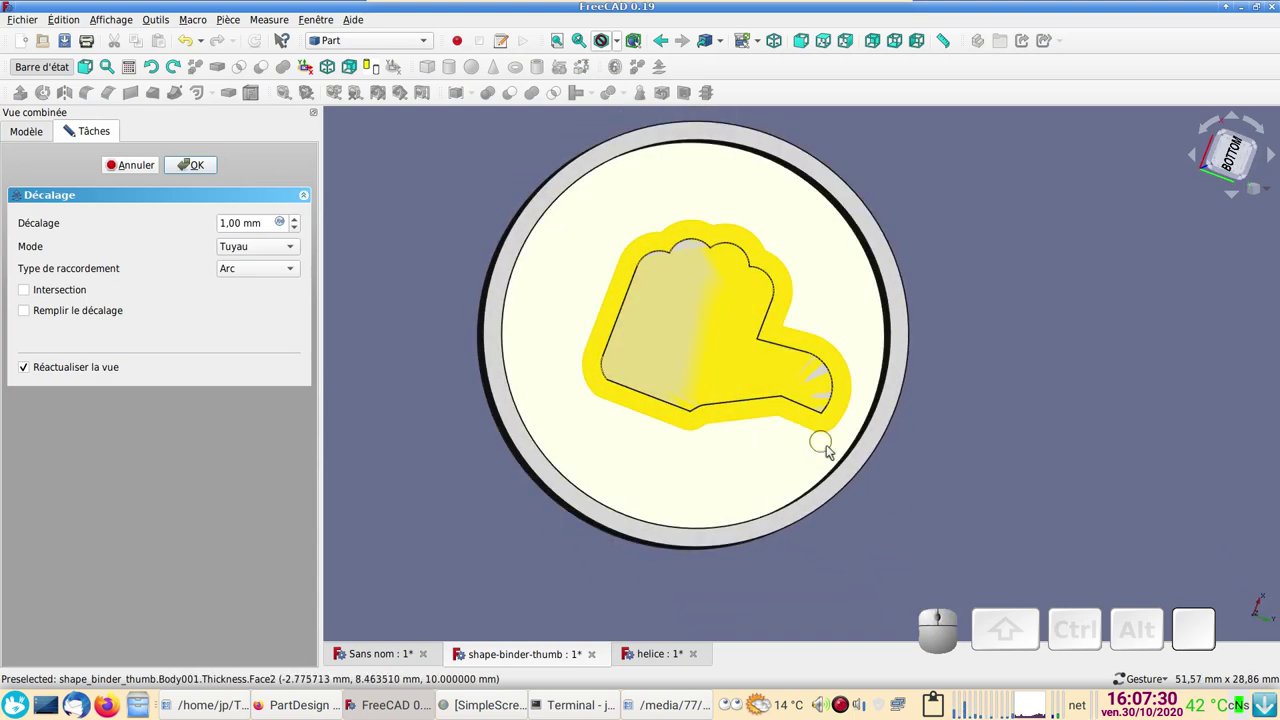
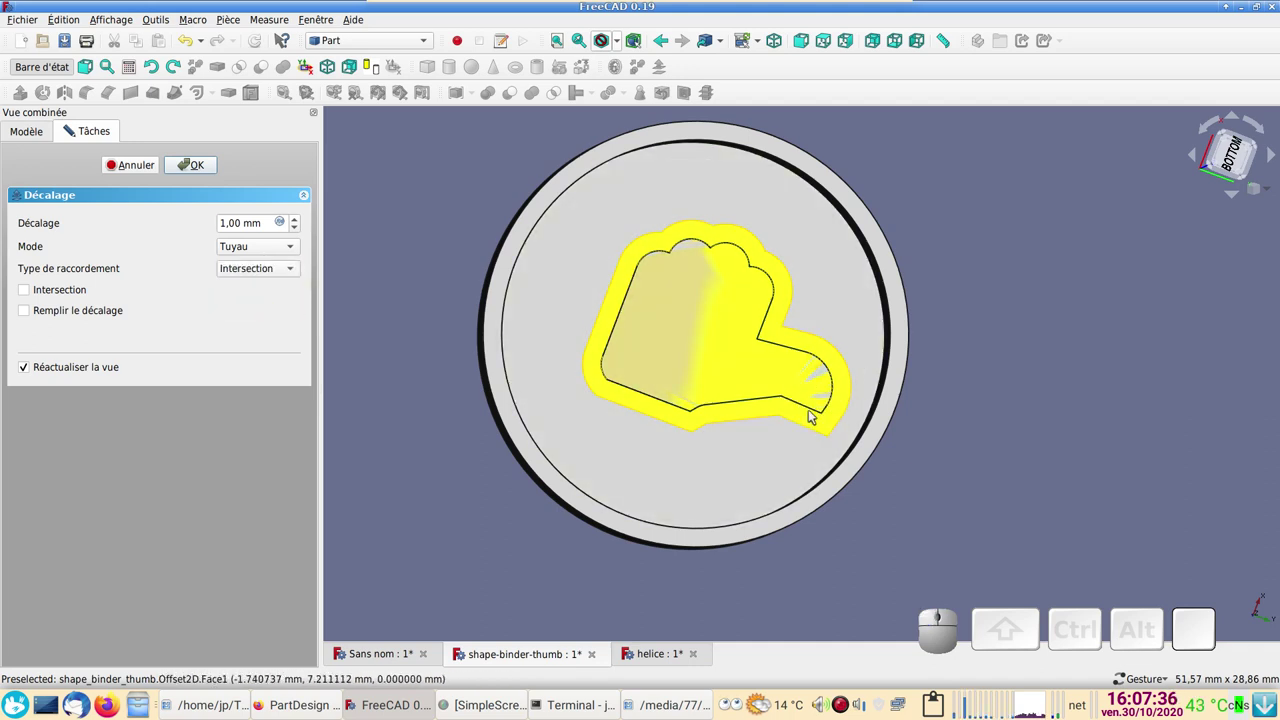
scroll("down", 3)
scroll("down", 3)
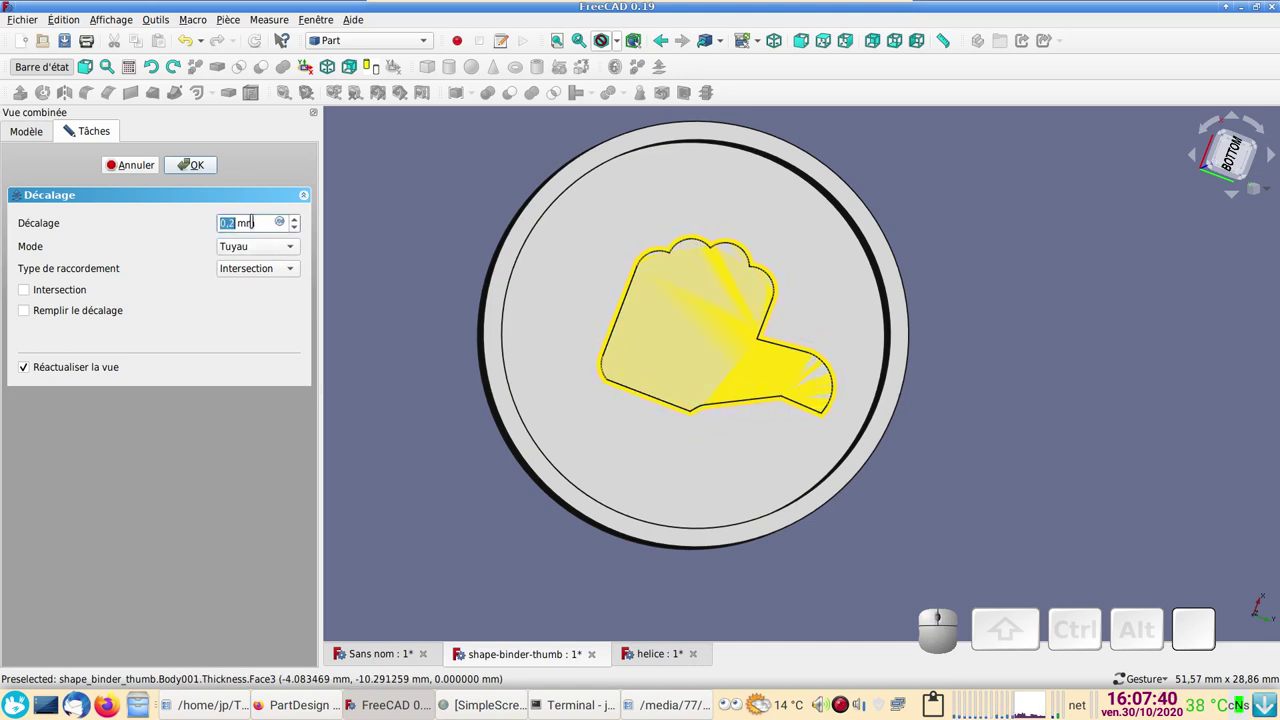
left_click(194, 169)
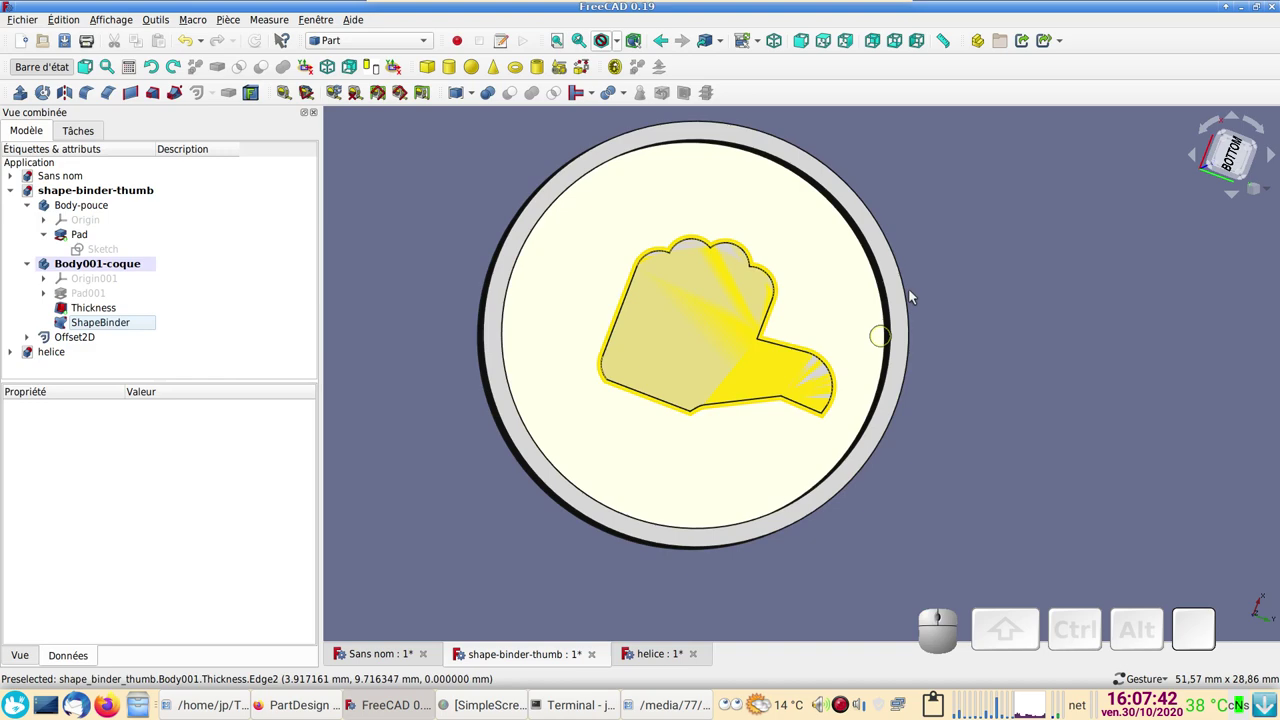
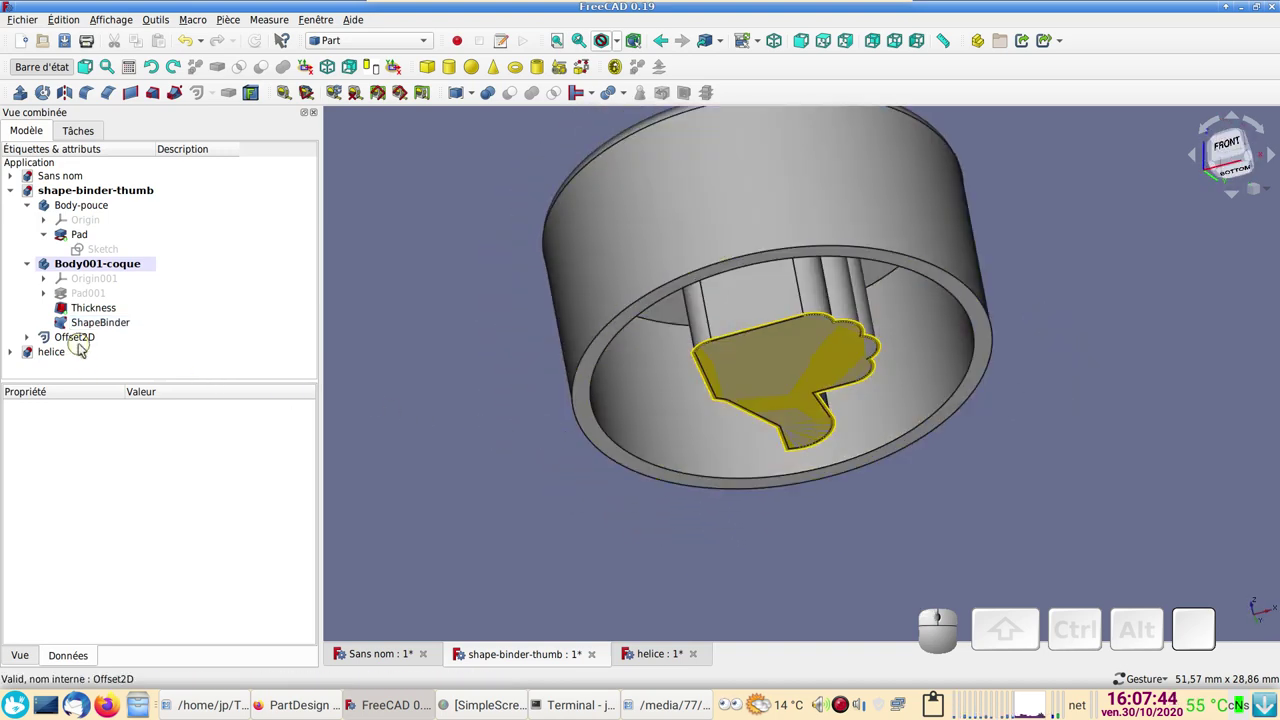
- Select Offset2D and return to the Part Design workbench
left_click(81, 343)
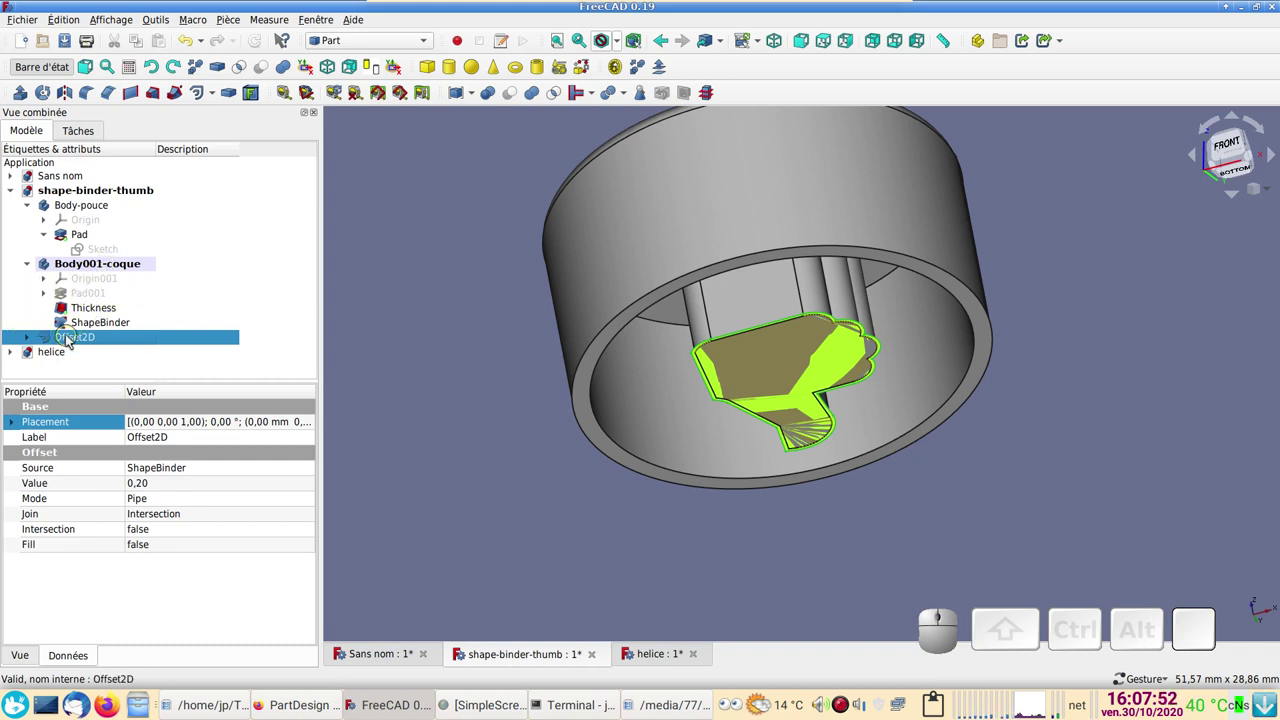
left_click(361, 45)
left_click(363, 58)
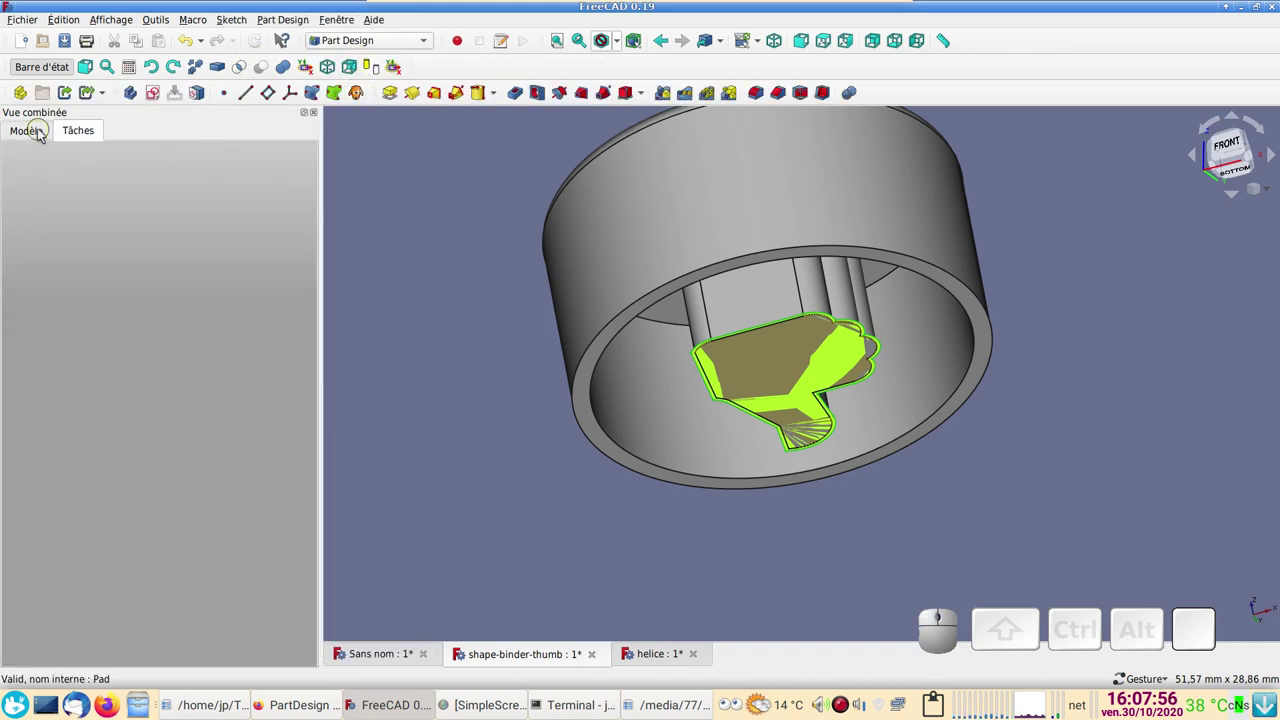
- Cut a through-all Pocket from the Offset2D outline into Body001-coque
left_click(44, 135)
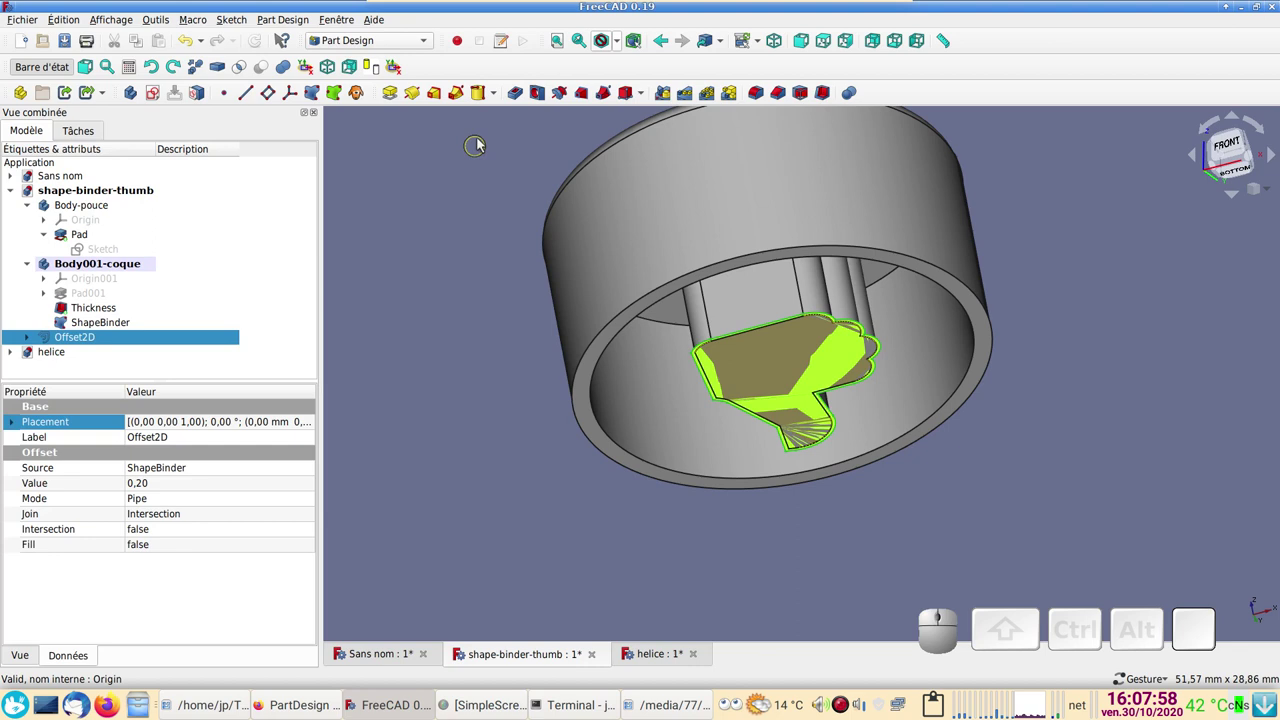
left_click_drag(521, 246, 547, 178)
left_click(521, 102)
left_click(228, 222)
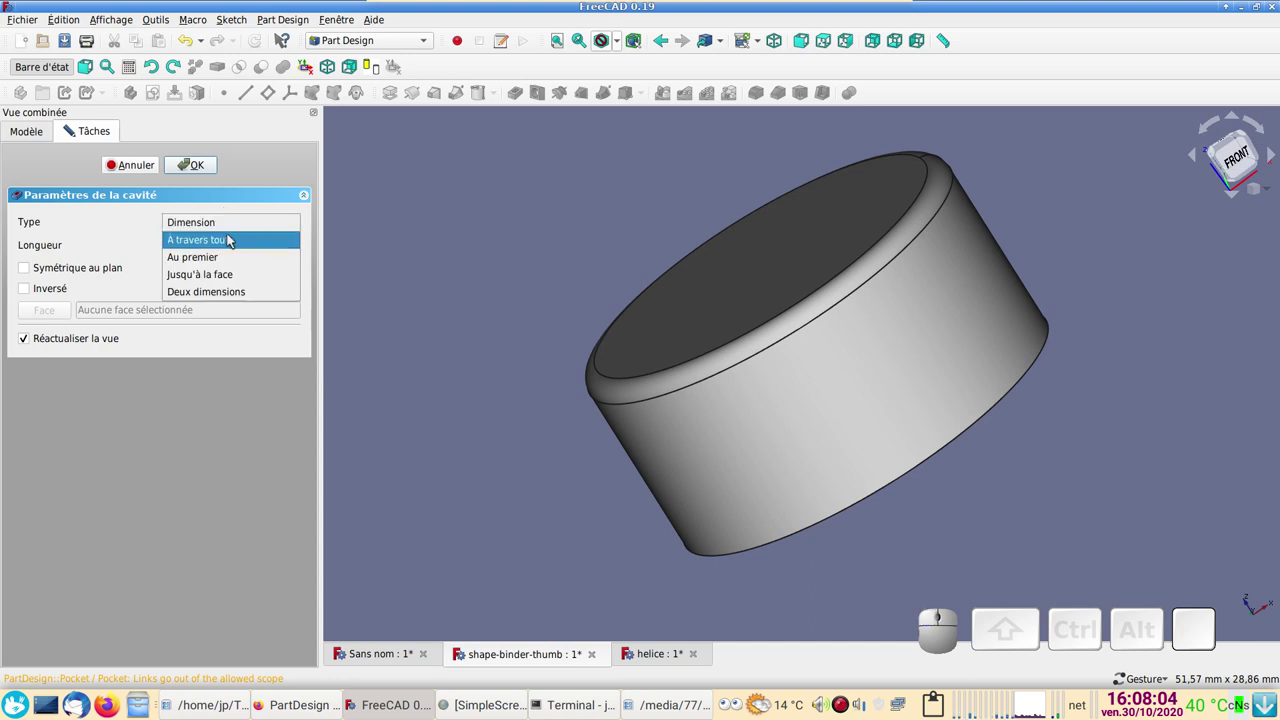
left_click(232, 240)
left_click_drag(488, 327, 299, 268)
left_click(201, 169)
- View the model from the top and orbit to check the thumb-shaped slot
key("2")
scroll("up", 3)
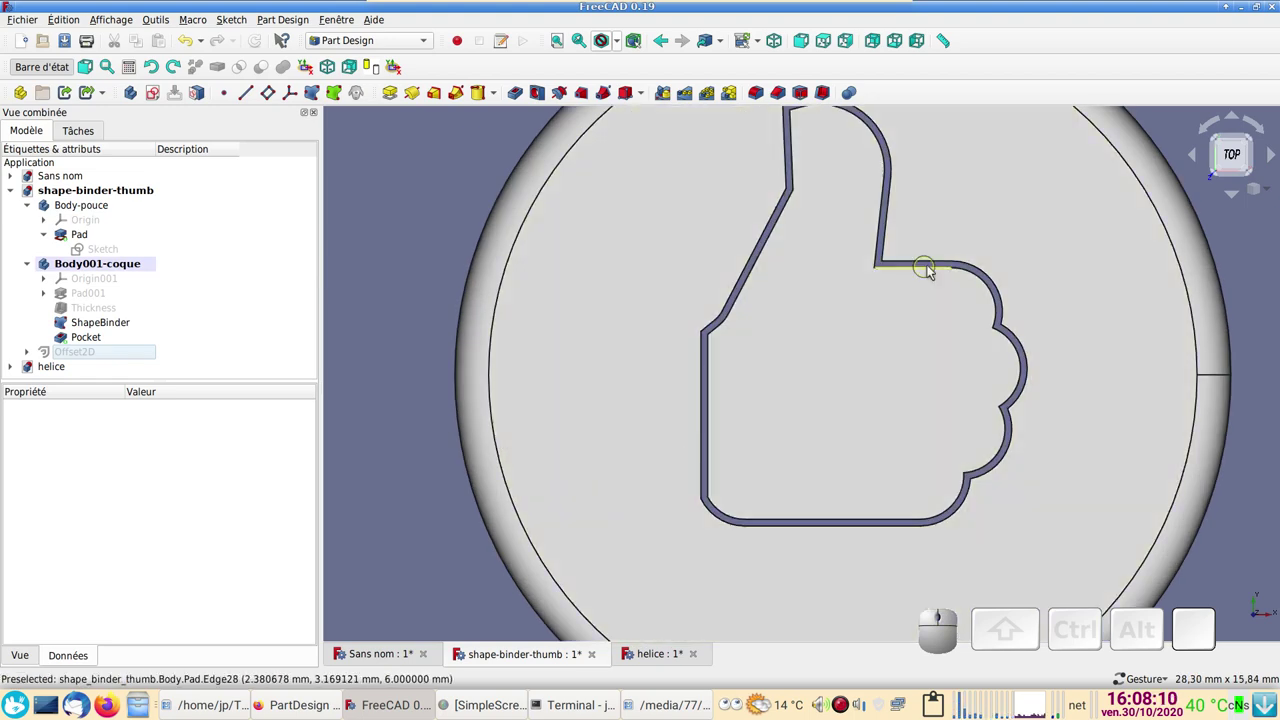
scroll("down", 3)
left_click_drag(1132, 491, 476, 371)
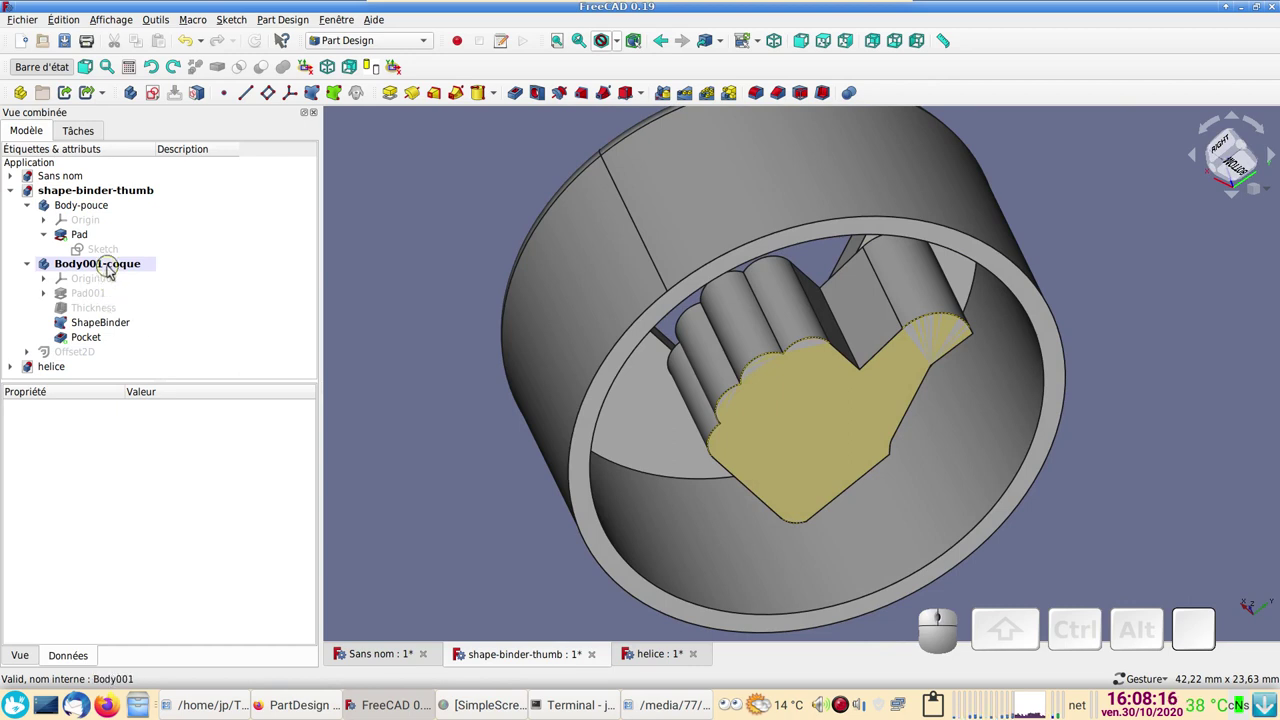
- Hide ShapeBinder and Body001-coque, then select the thumb body Body-pouce
left_click(120, 324)
key("space")
left_click(124, 267)
key("space")
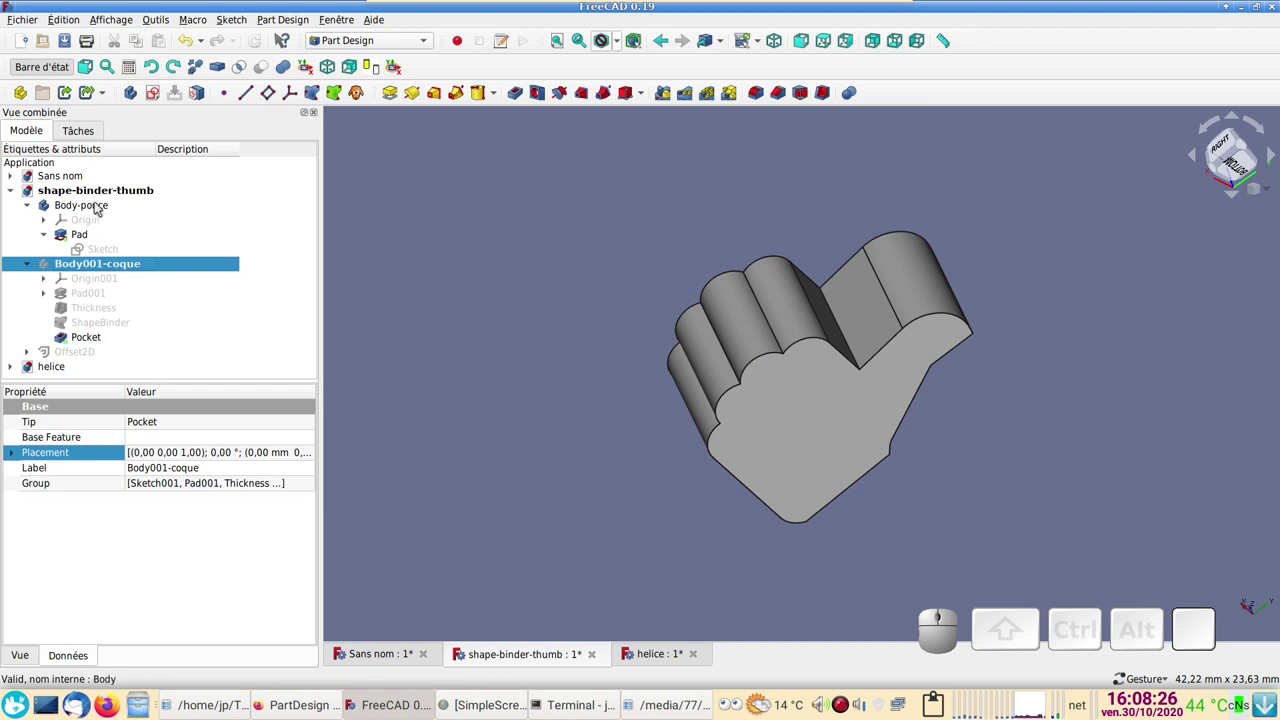
left_click(101, 207)
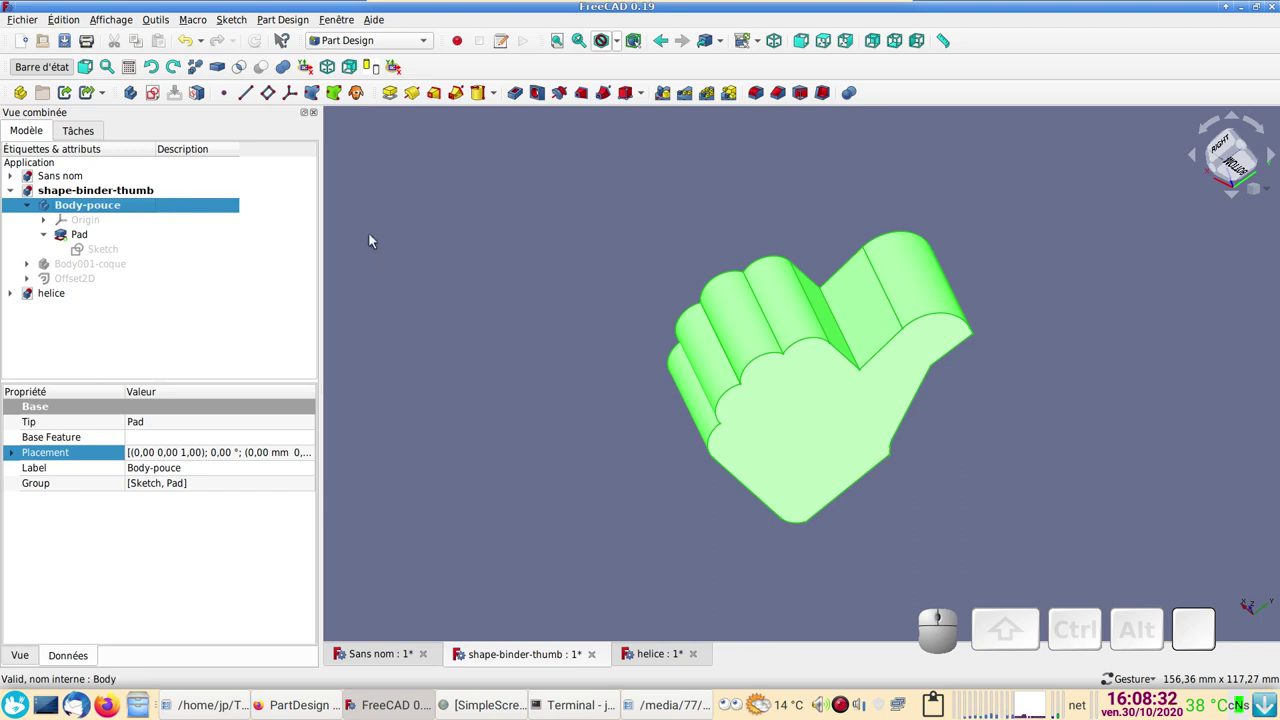
left_click(390, 246)
left_click(138, 207)
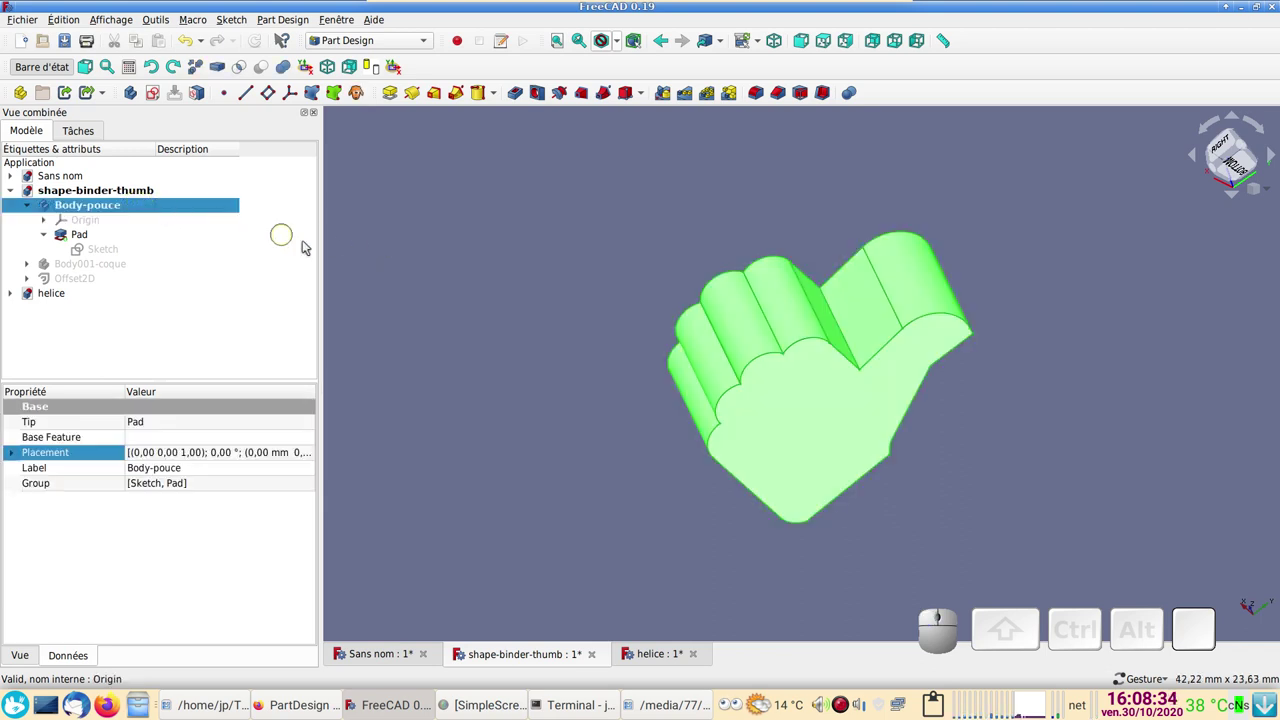
left_click(450, 281)
- Bind the thumb Pad's flat face as ShapeBinder001 and switch to the Part workbench
left_click(319, 97)
left_click(116, 248)
left_click(822, 389)
left_click(214, 168)
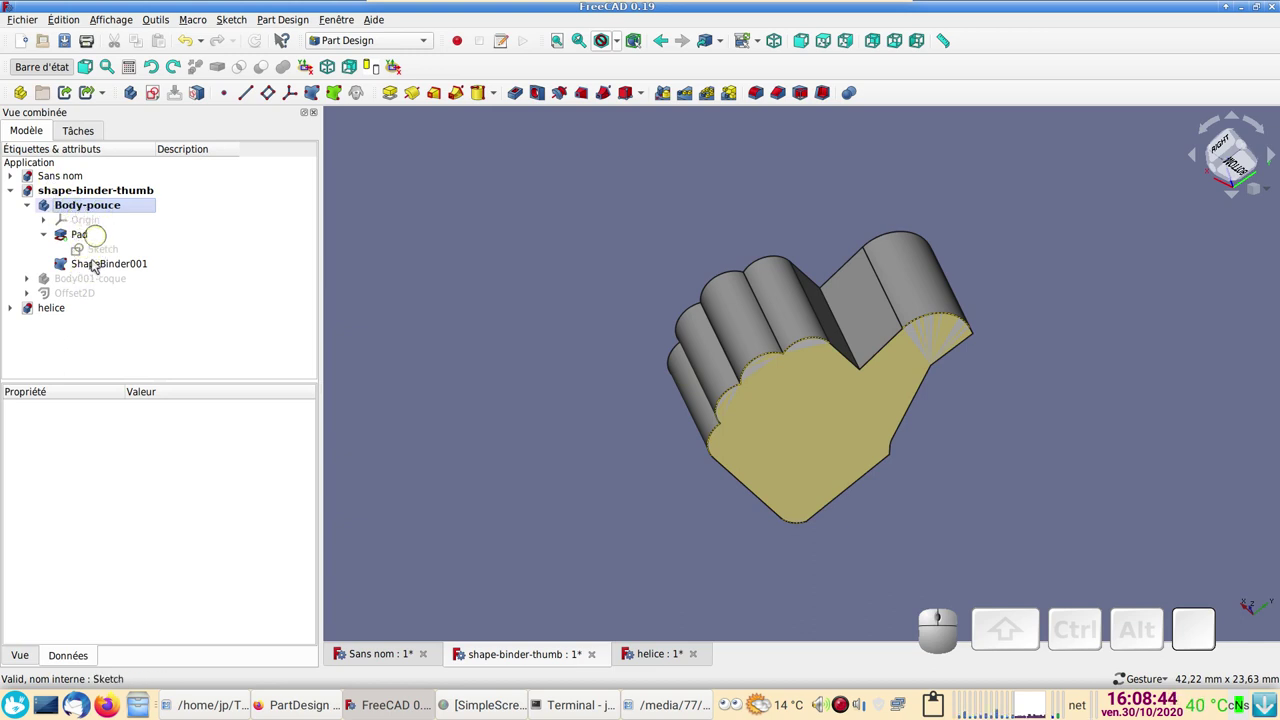
left_click(97, 265)
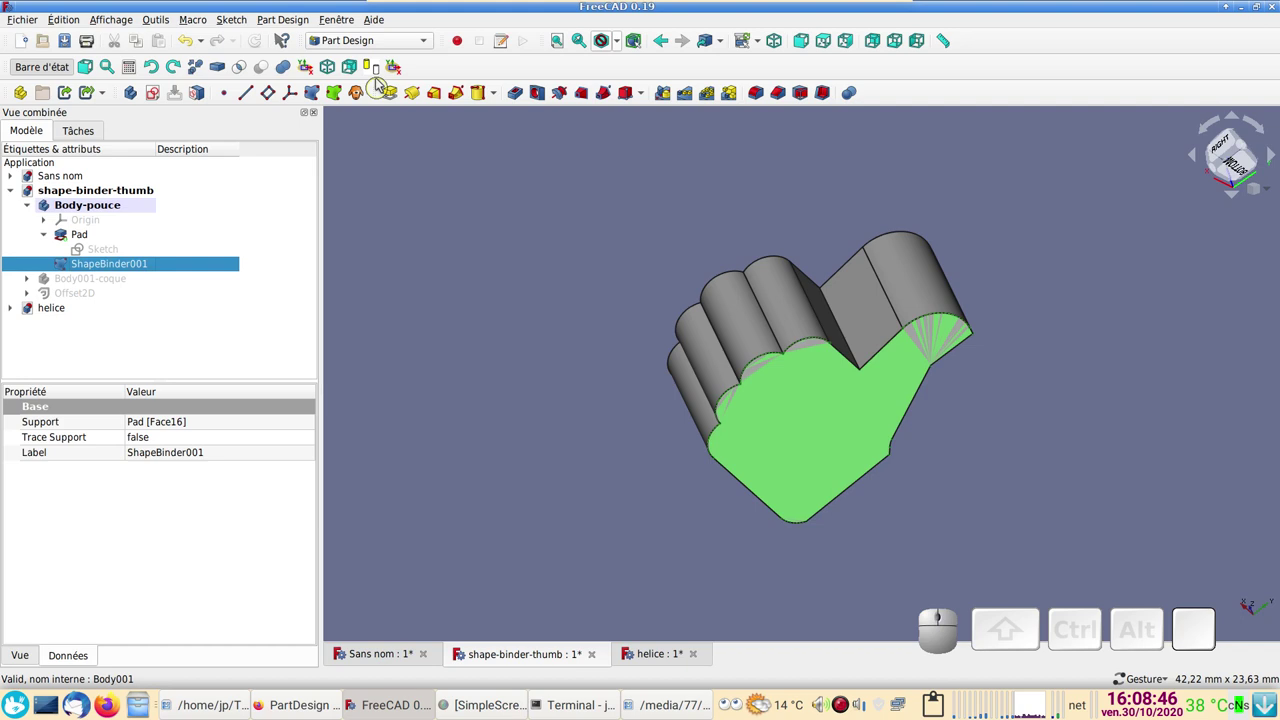
left_click(379, 50)
left_click(371, 36)
- Create Offset2D001, a 1 mm pipe offset of ShapeBinder001 with Intersection joins, and select it
left_click(205, 97)
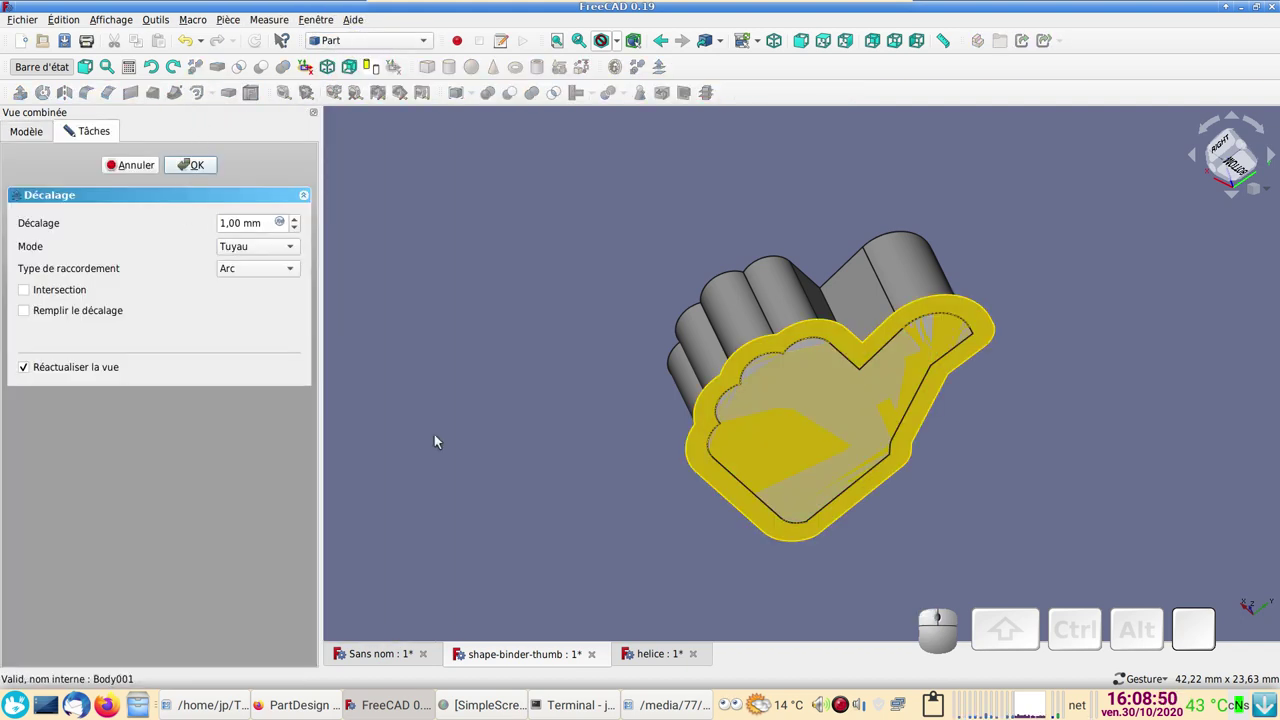
left_click(293, 275)
left_click(264, 307)
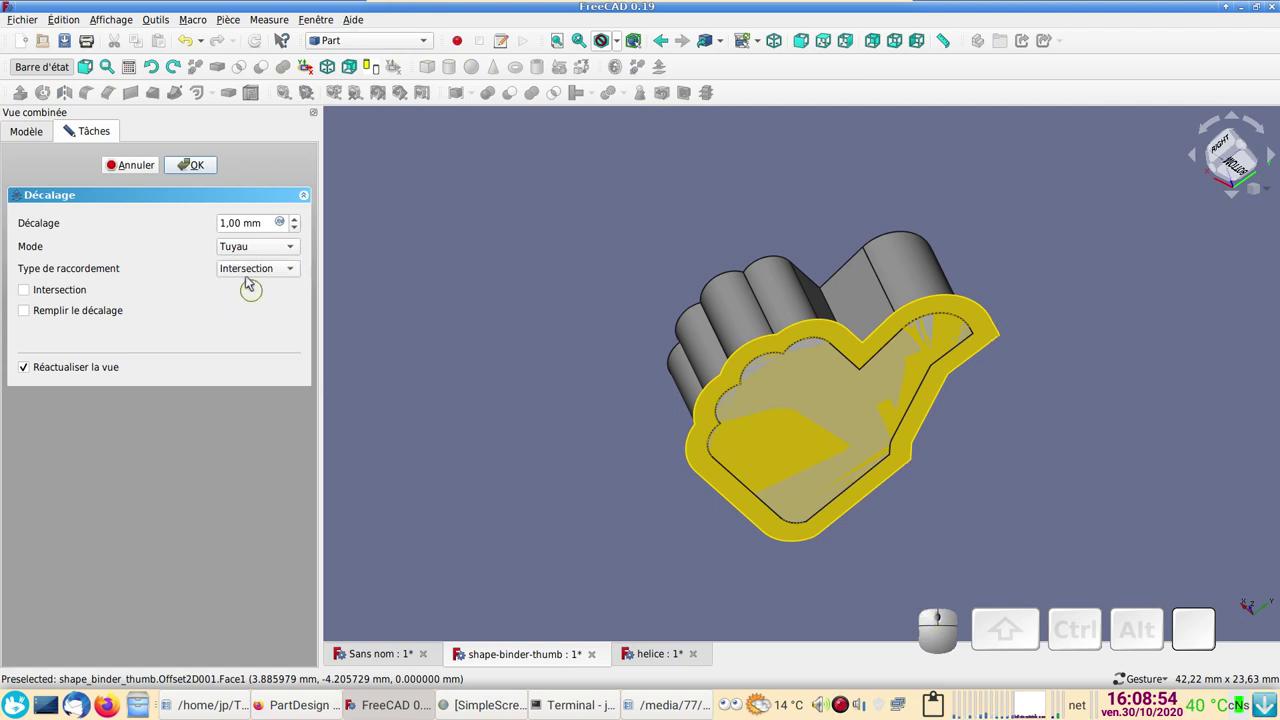
left_click(203, 168)
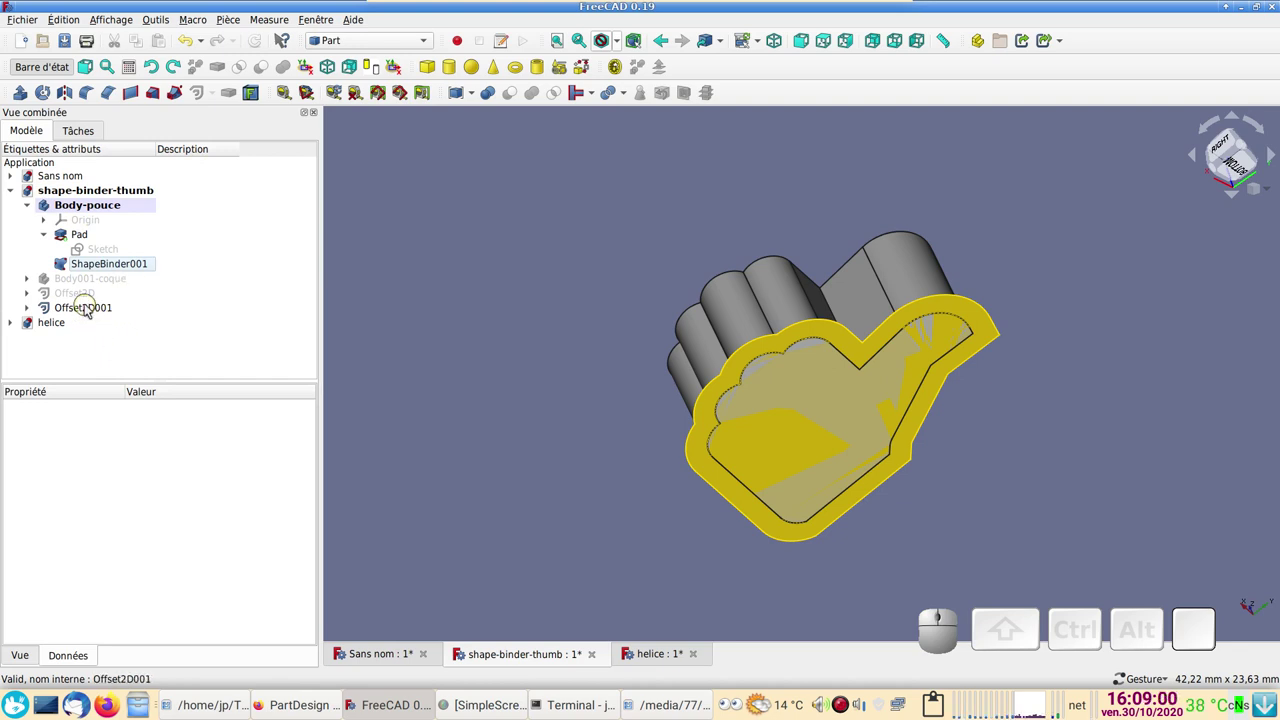
left_click(91, 310)
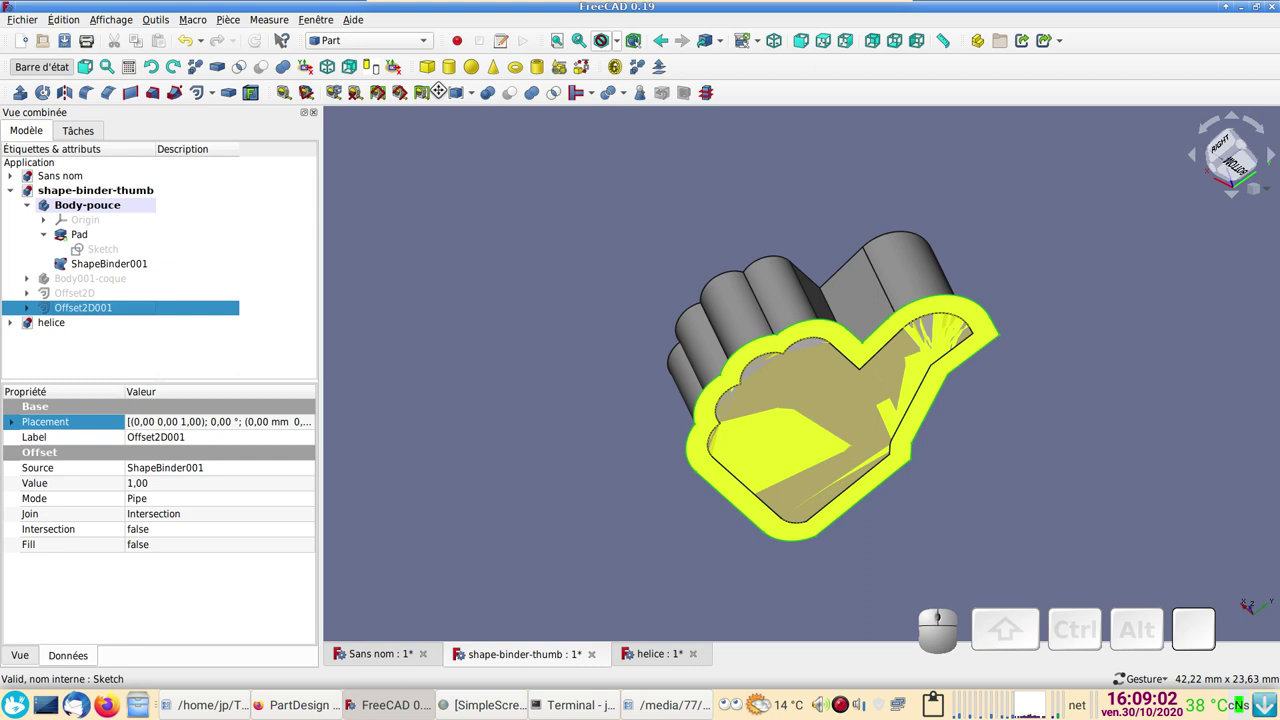
left_click(389, 49)
- Pad Offset2D001 by 10 mm into Pad002 in Body-pouce and orbit to view the shell's side
left_click(381, 59)
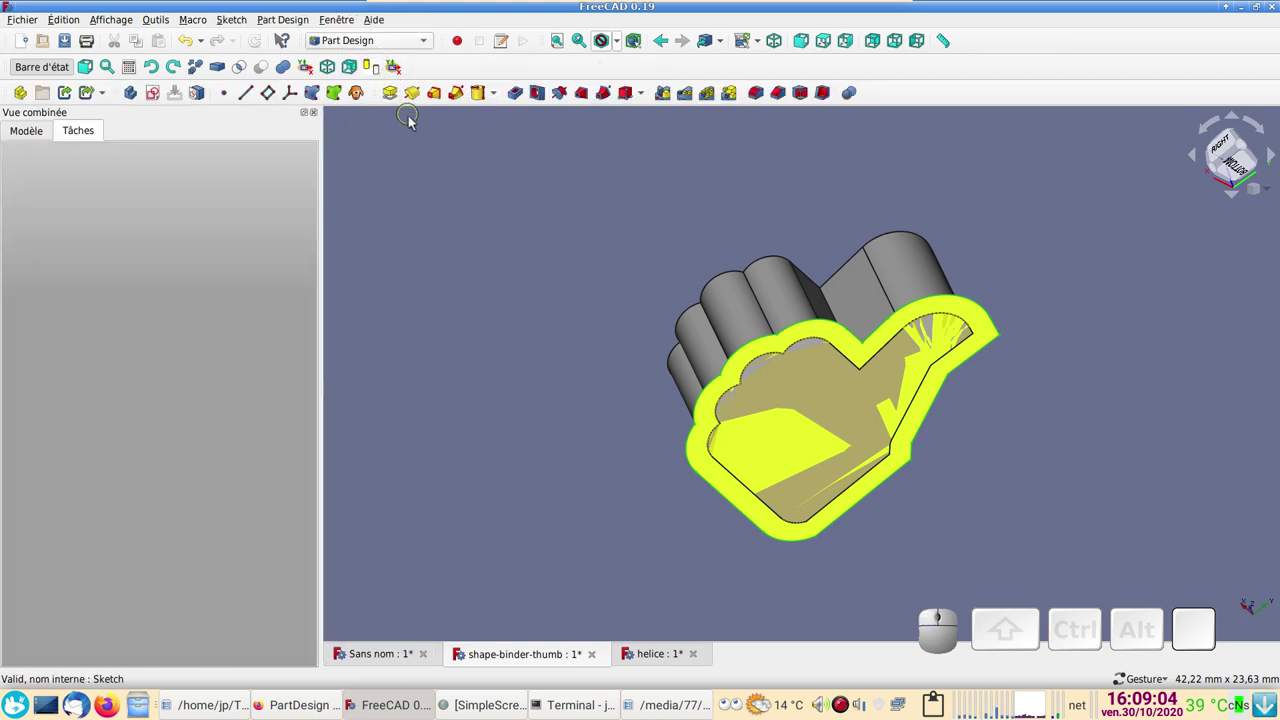
left_click(393, 96)
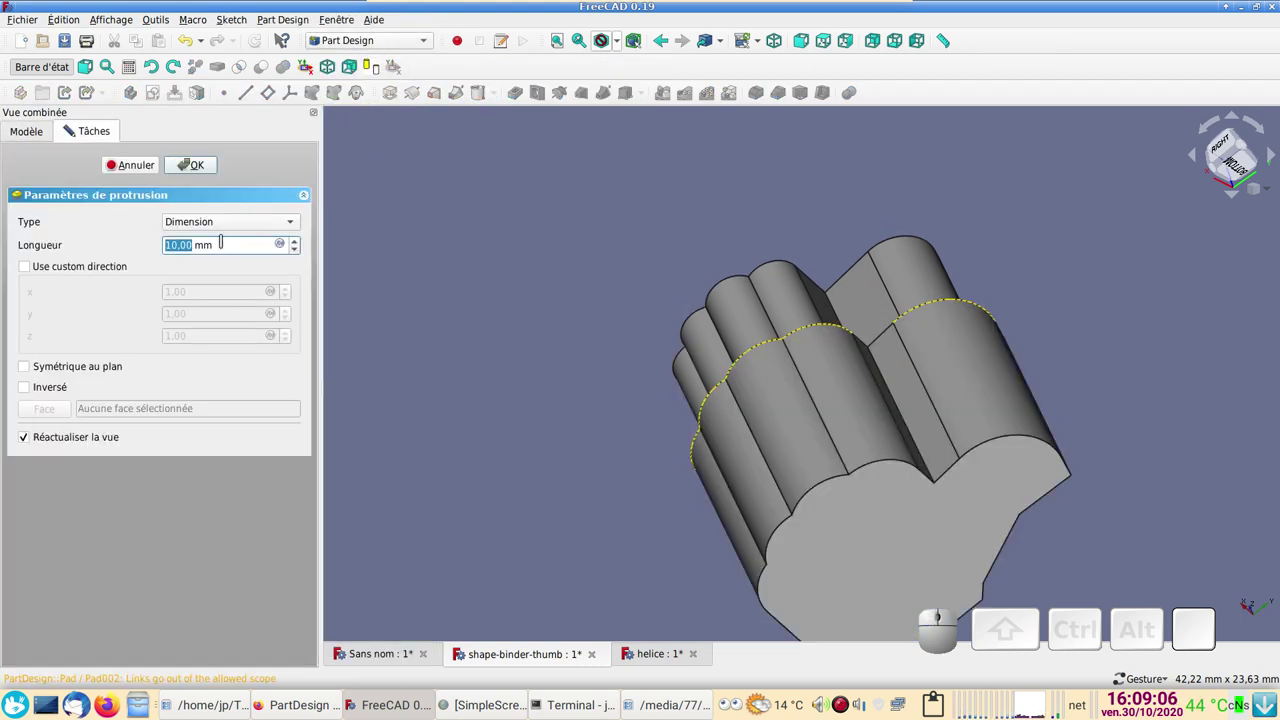
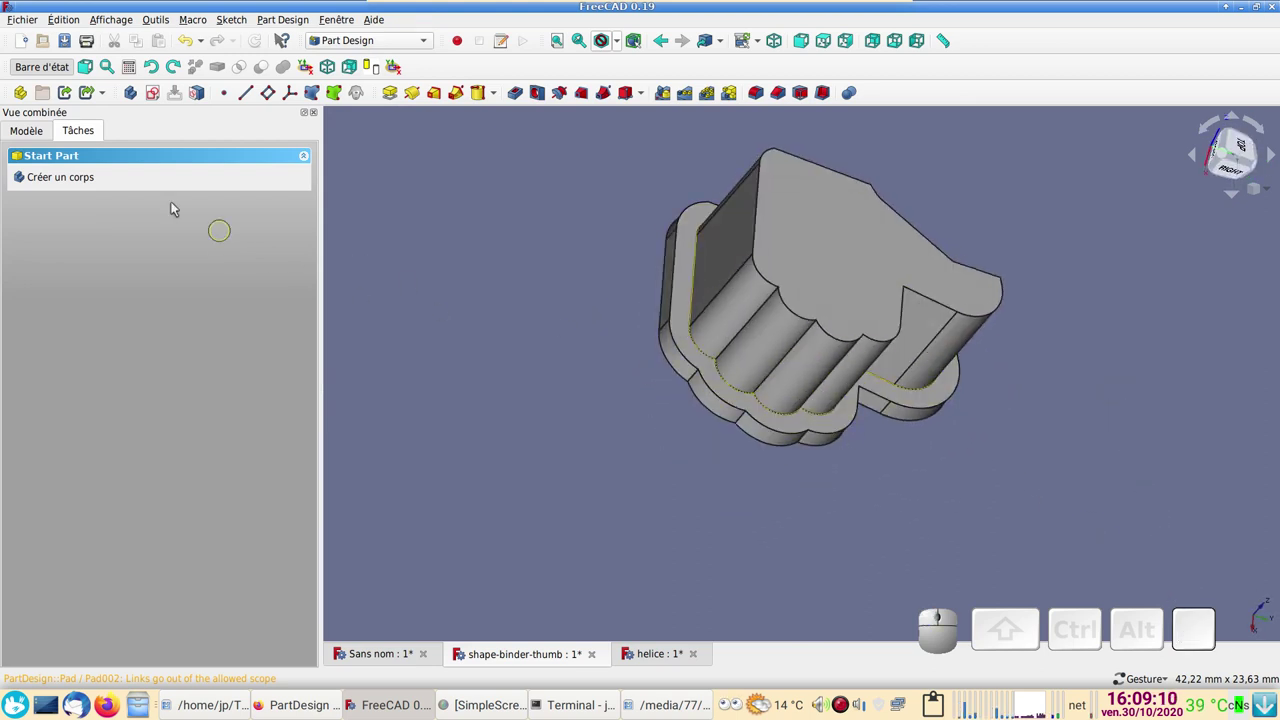
left_click(32, 142)
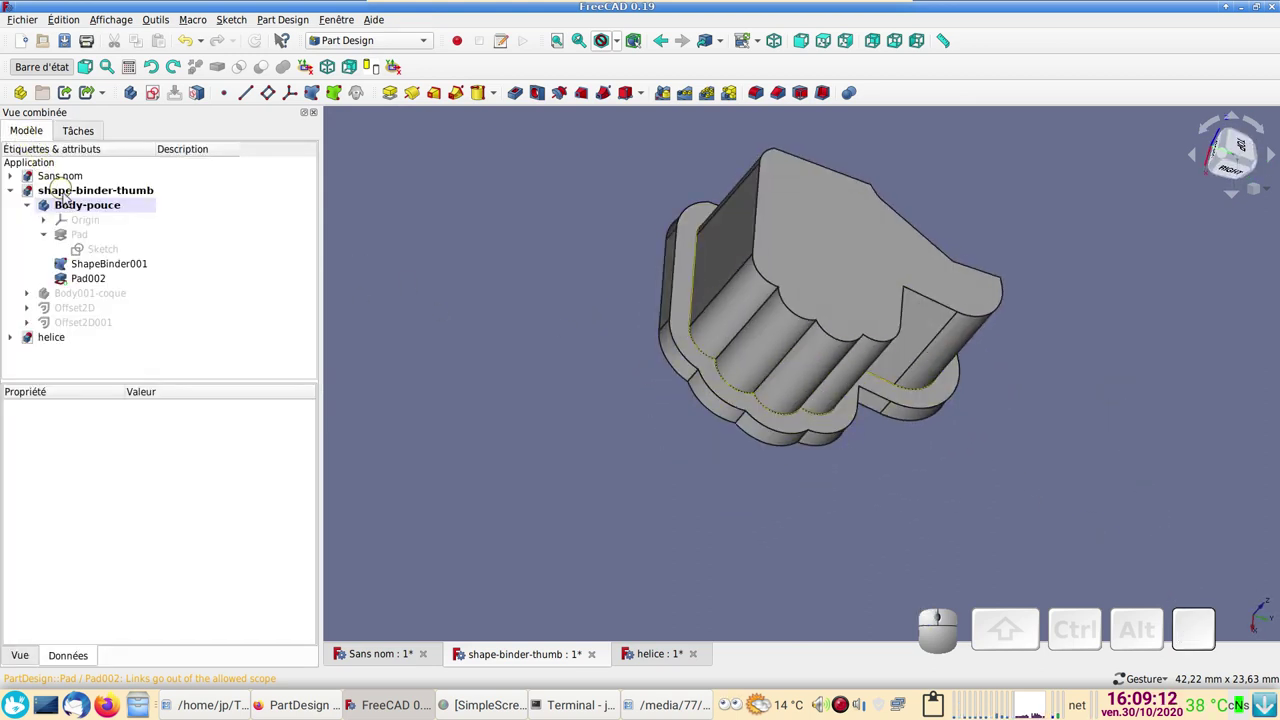
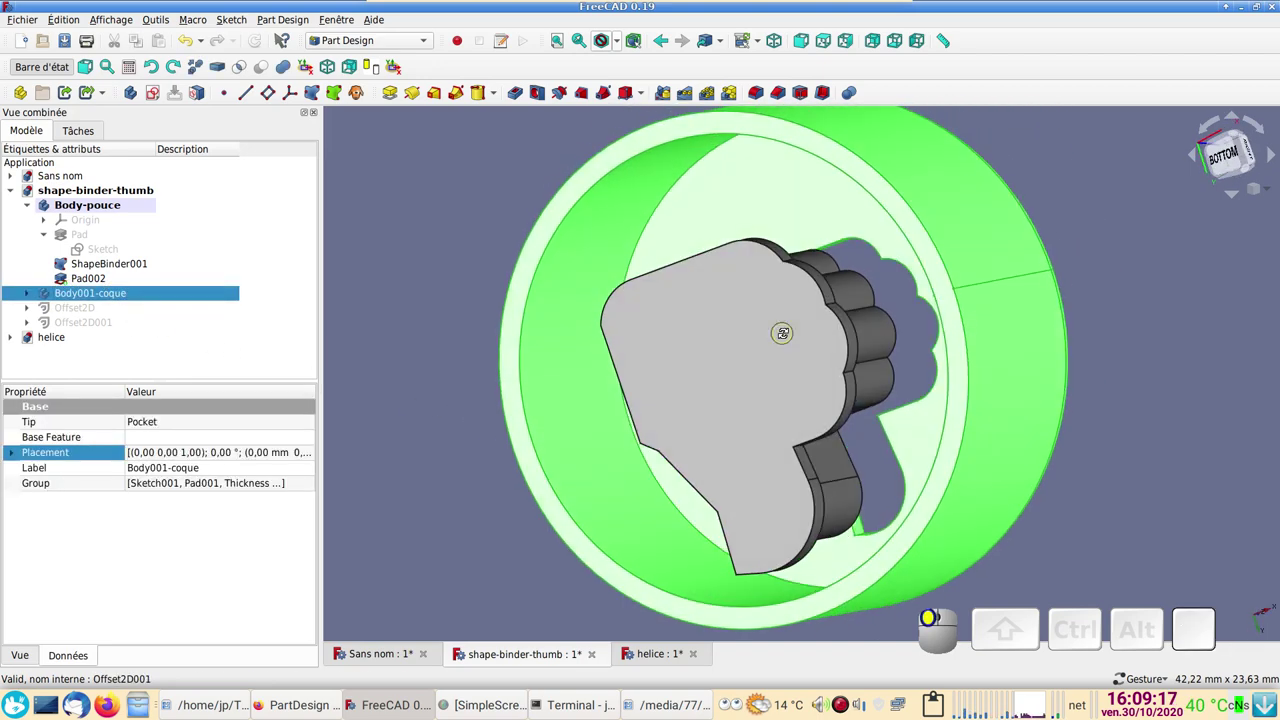
left_click_drag(714, 248, 593, 388)
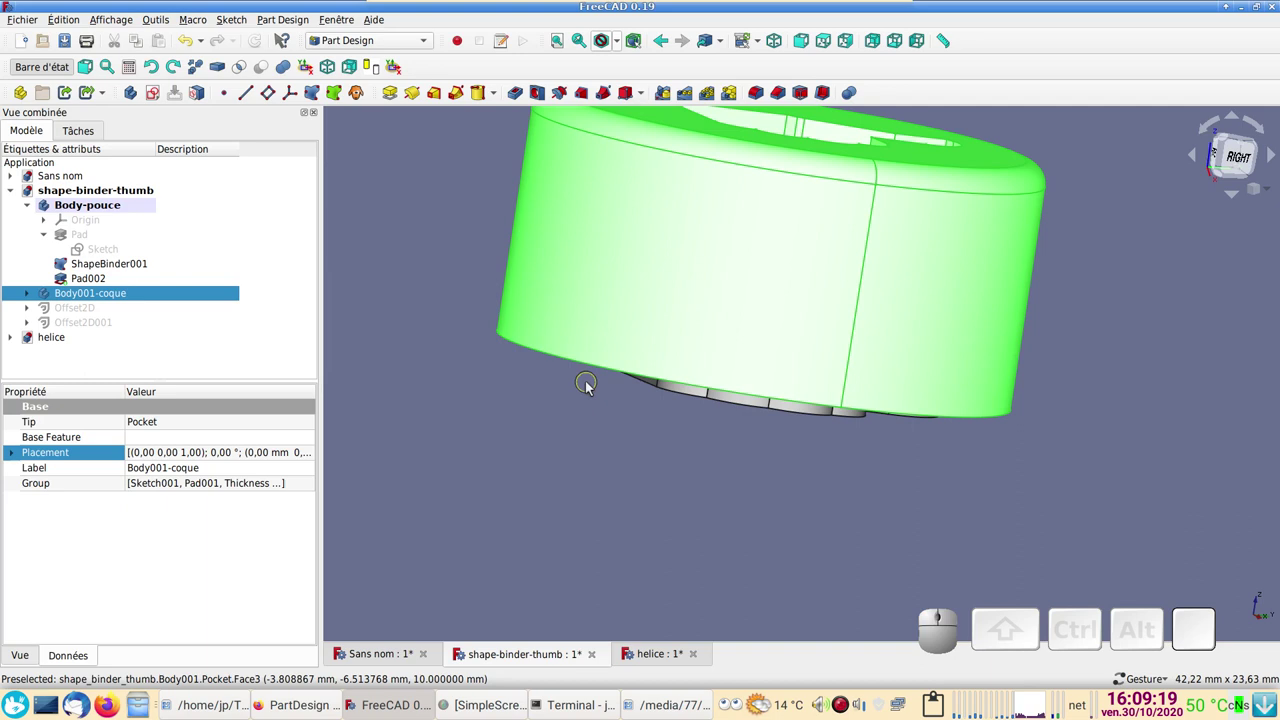
- Transform Body-pouce upward about 9 mm so the thumb rises through the cup's top, viewed in wireframe
key("1")
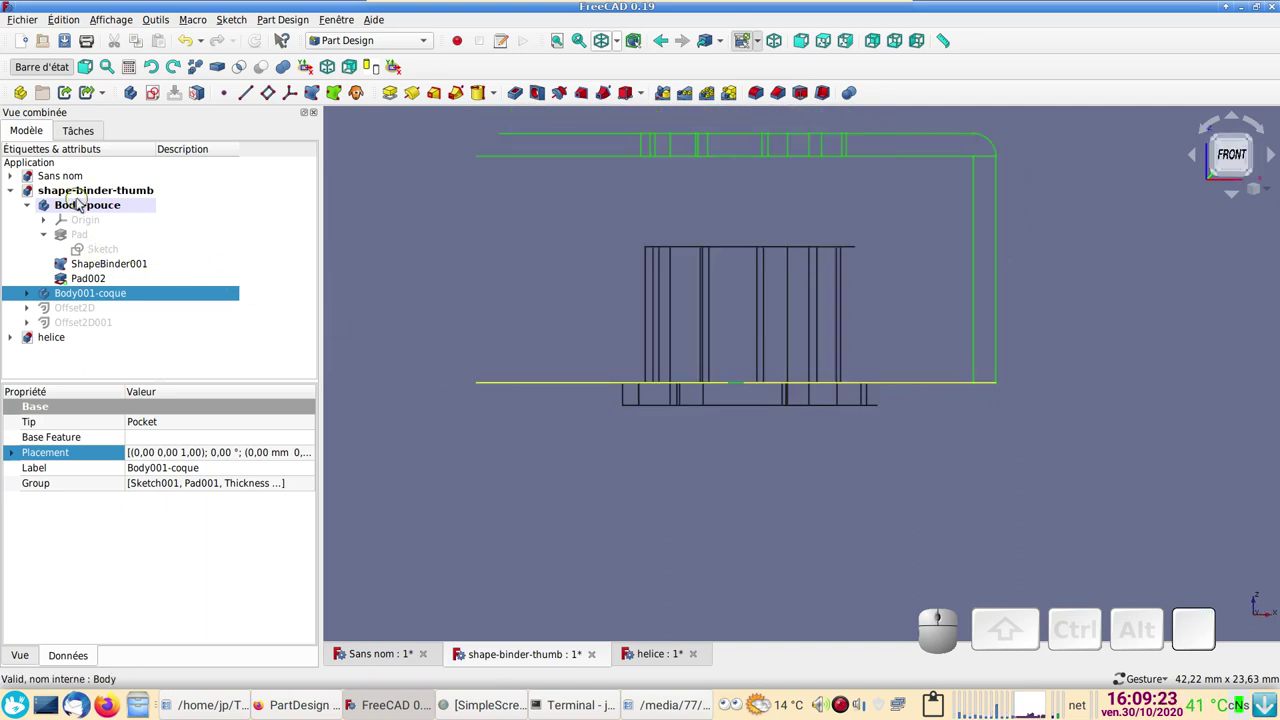
left_click(88, 214)
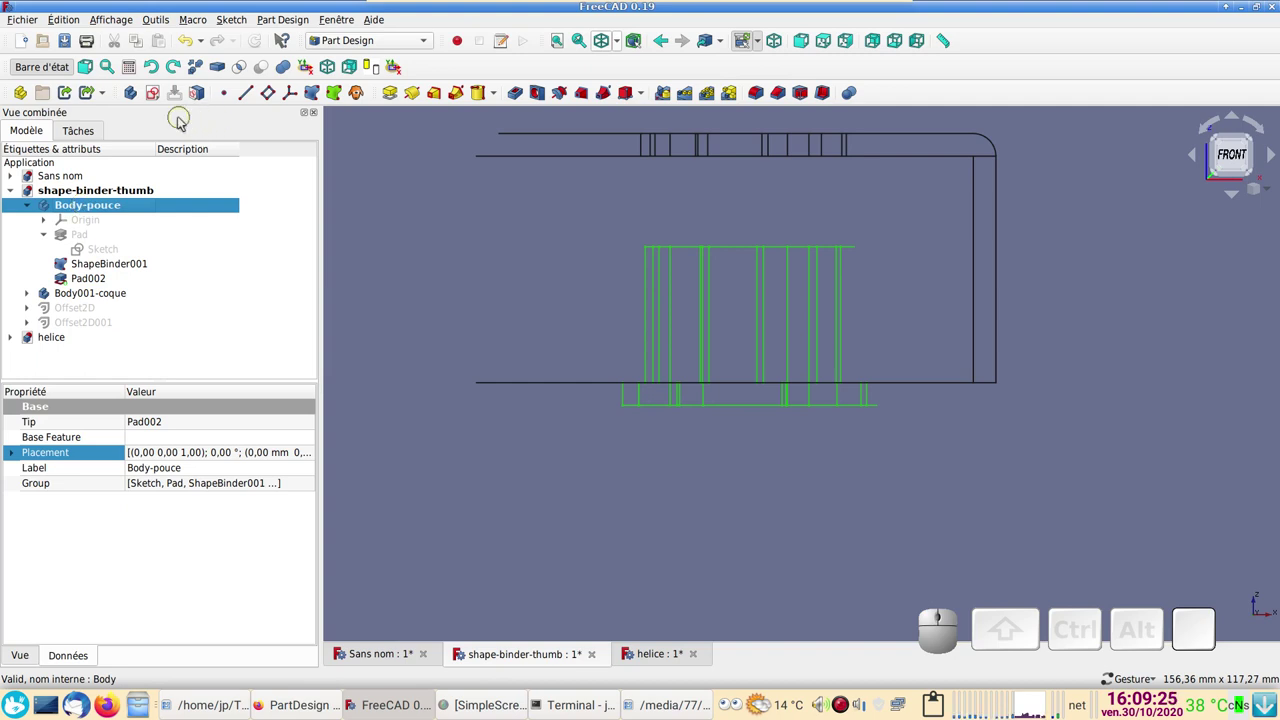
right_click(131, 207)
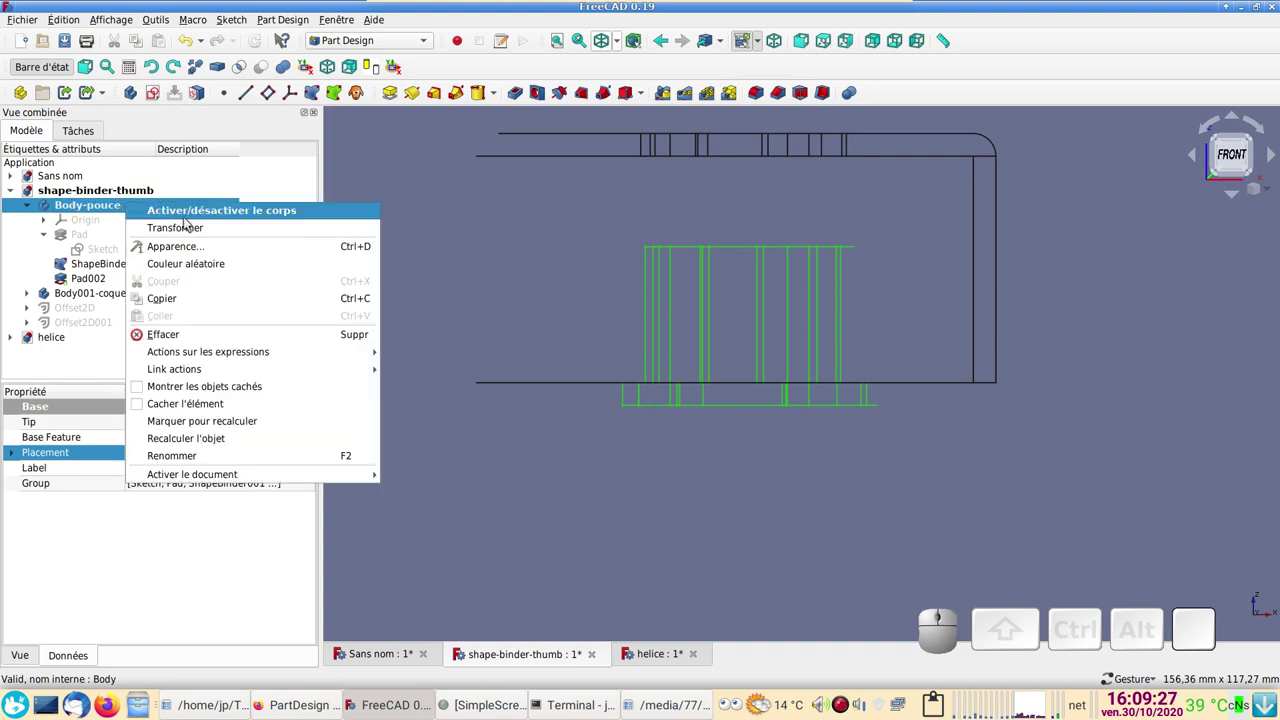
left_click(192, 229)
left_click_drag(751, 245, 762, 54)
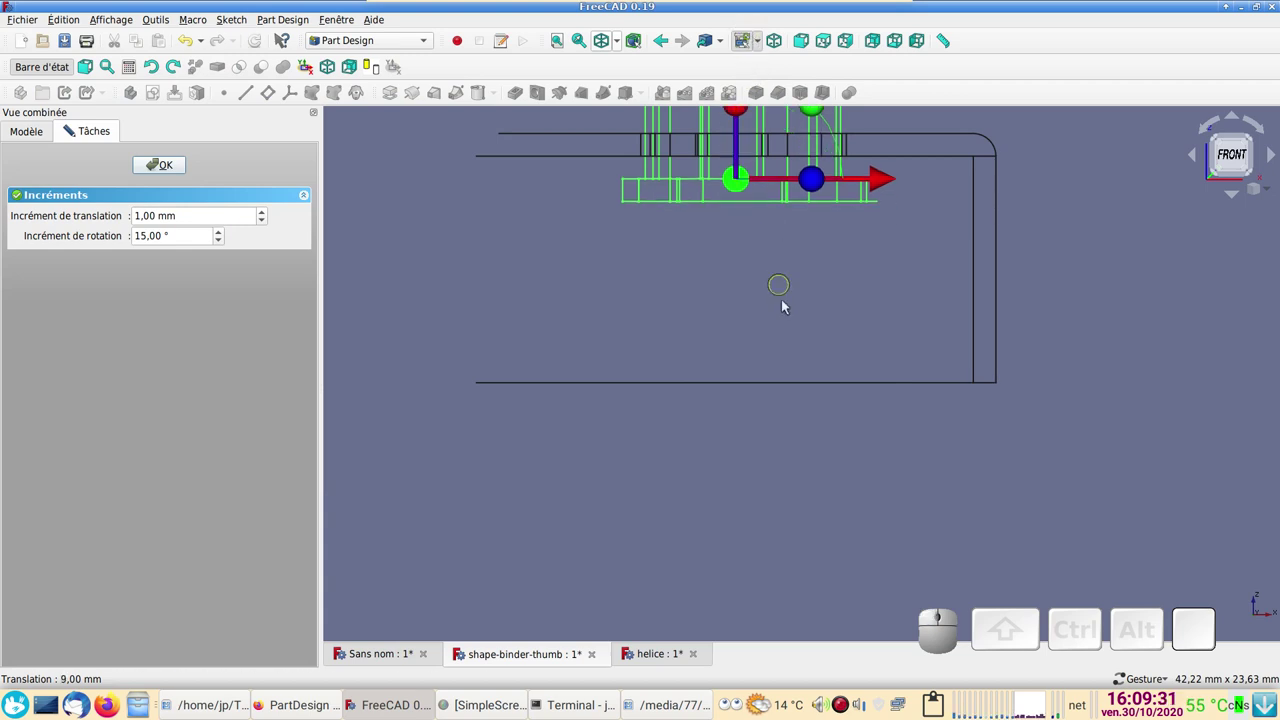
left_click(171, 169)
scroll("down", 3)
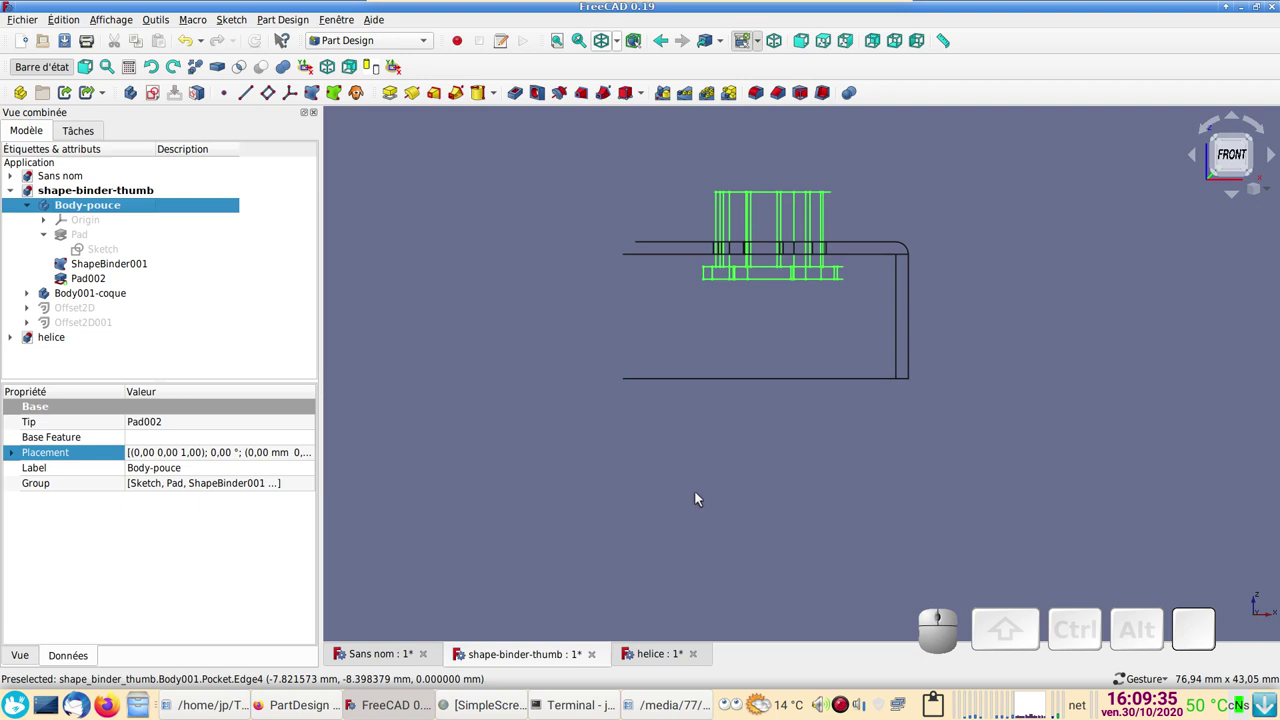
key("ctrl+d")
- Set Body-pouce's shape colour to light blue #55aaff and close the display properties
left_click(237, 304)
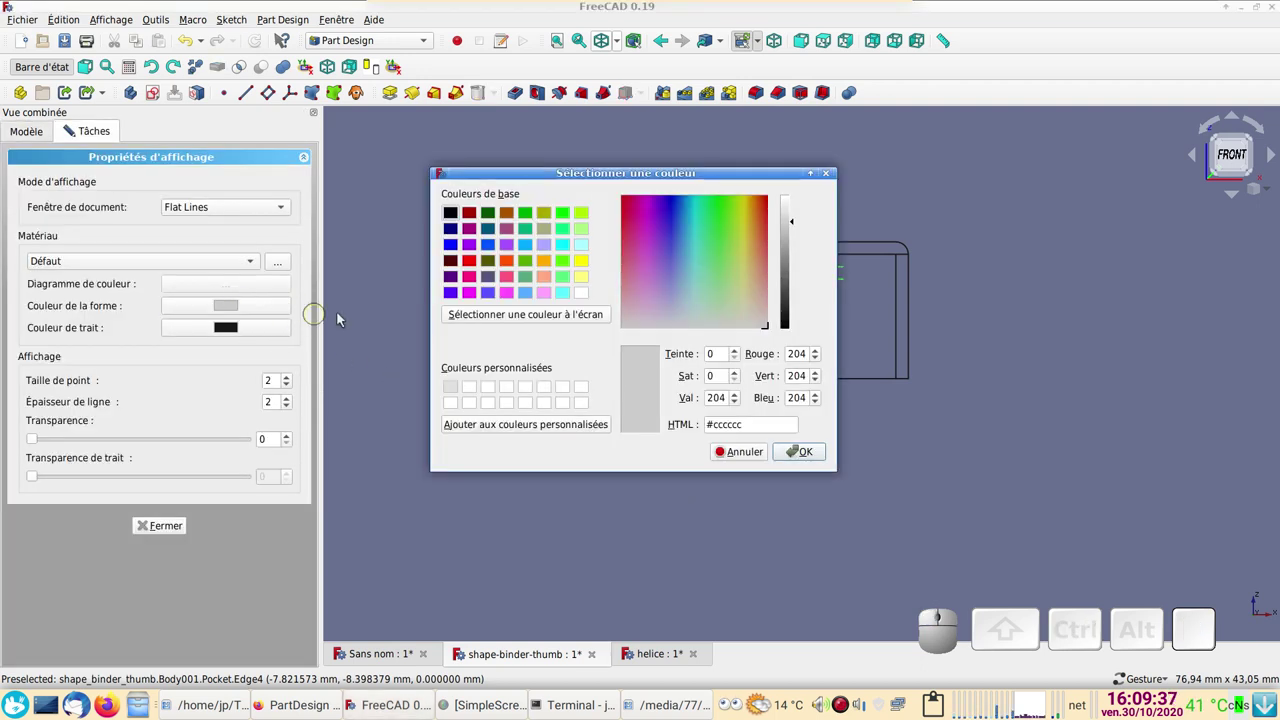
left_click(534, 298)
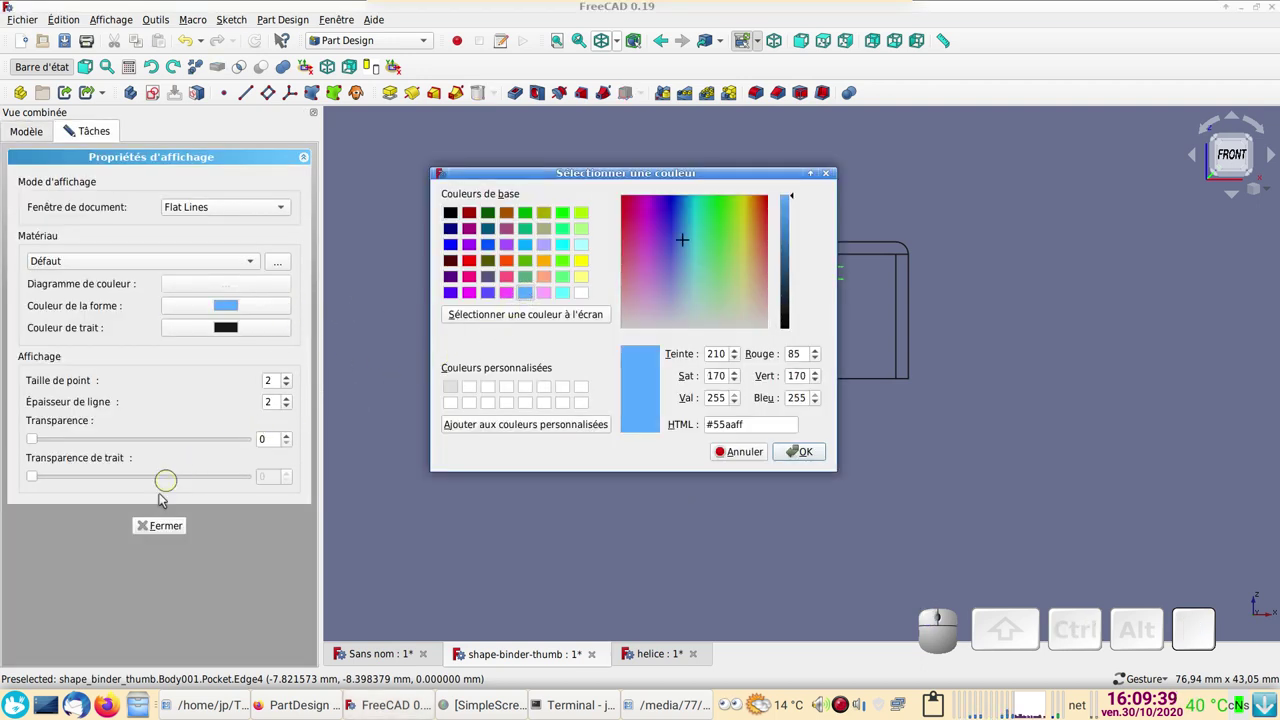
left_click(157, 529)
left_click(806, 453)
- Return to shaded display and view the model from the top
left_click(754, 476)
left_click(173, 532)
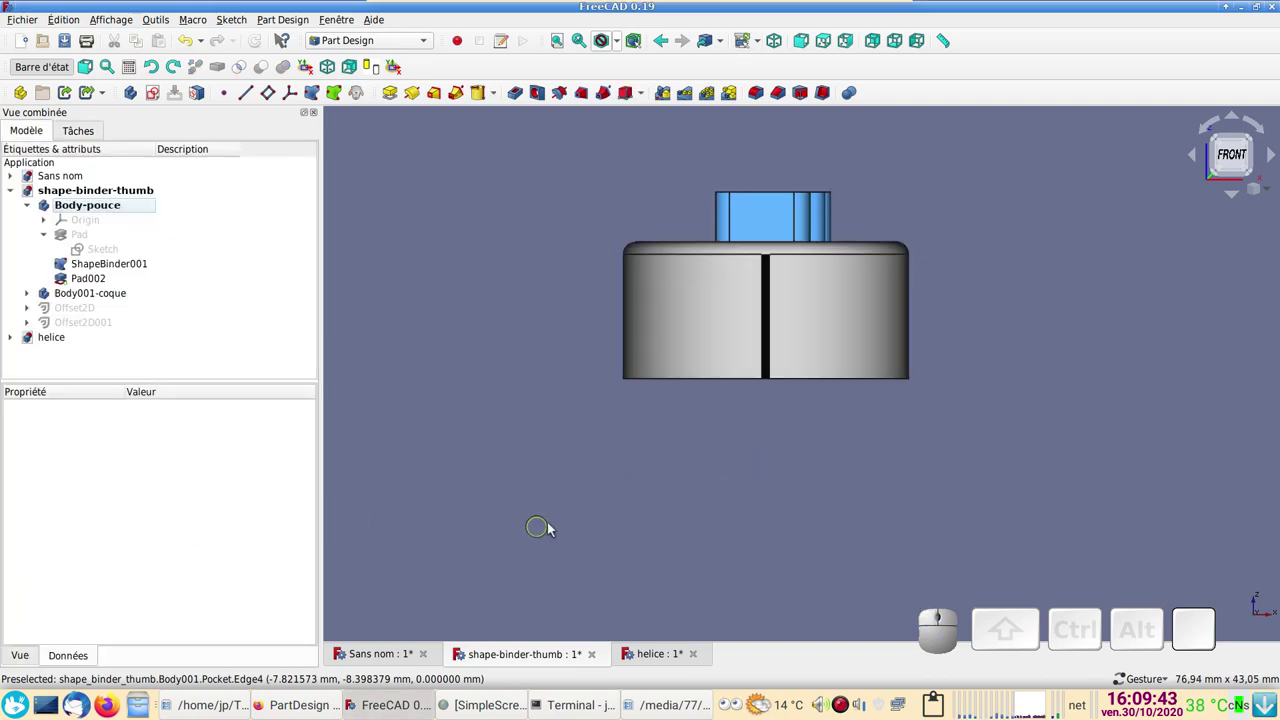
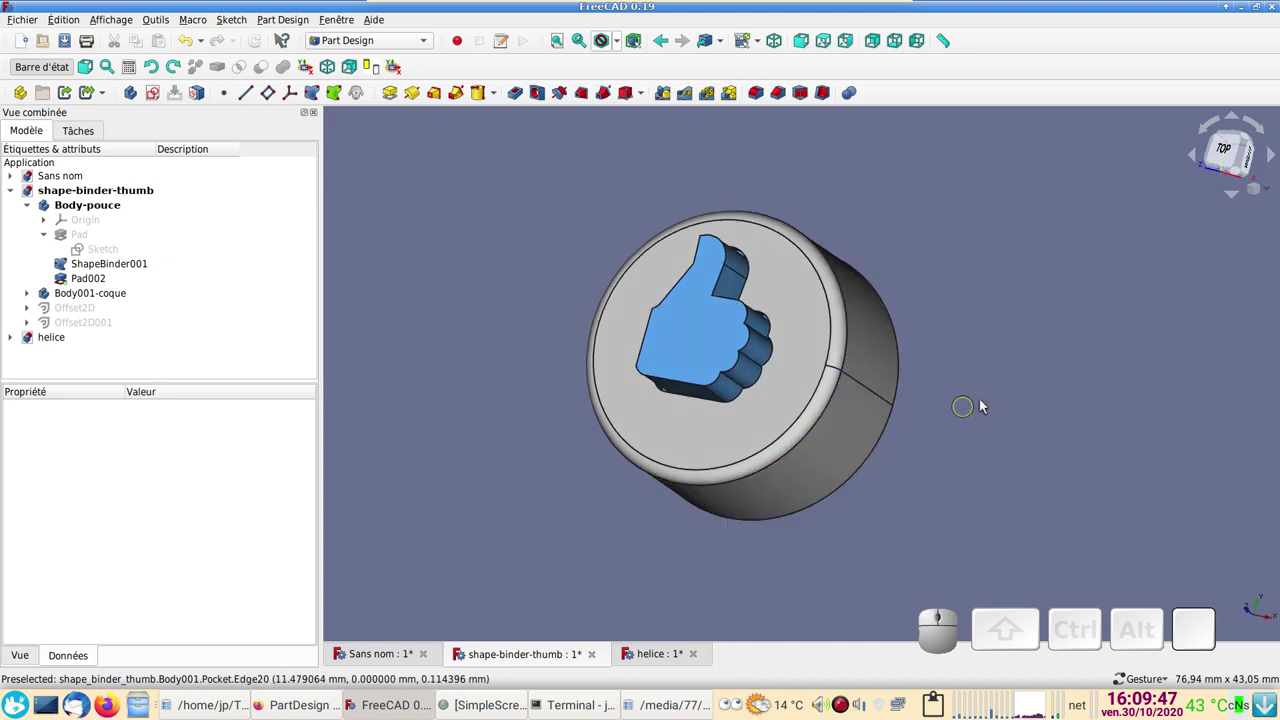
scroll("up", 3)
left_click(710, 453)
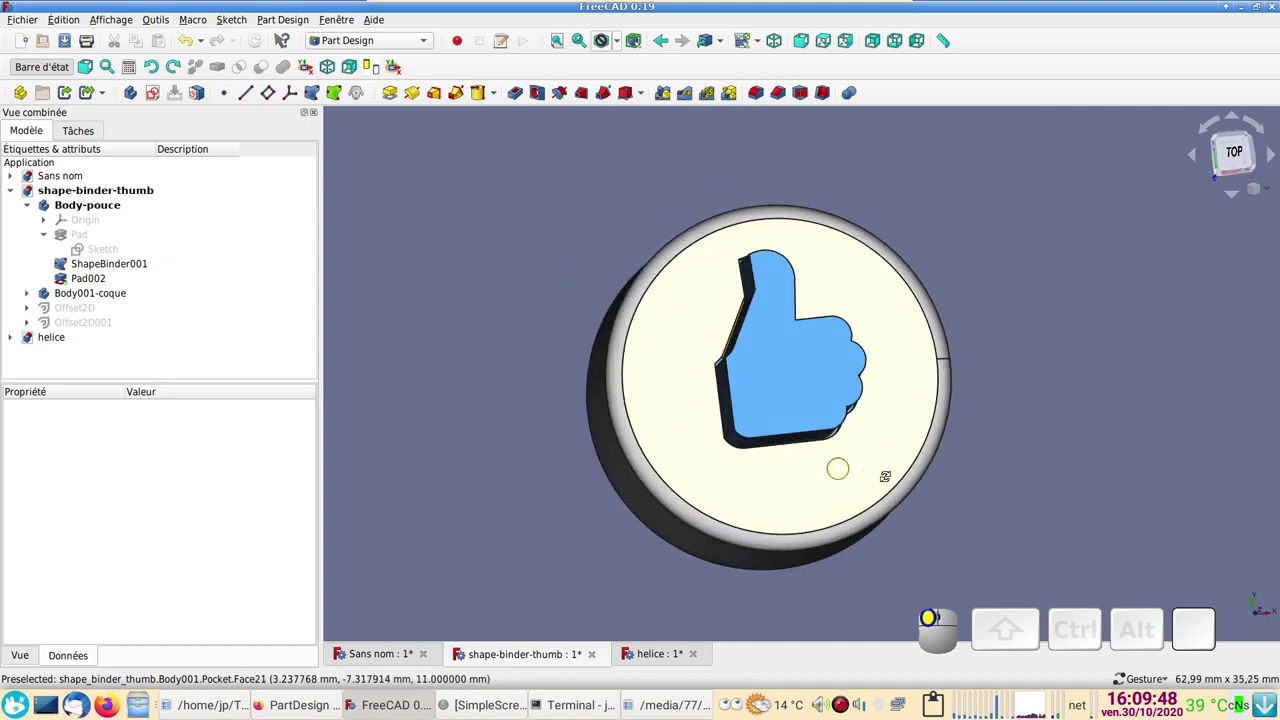
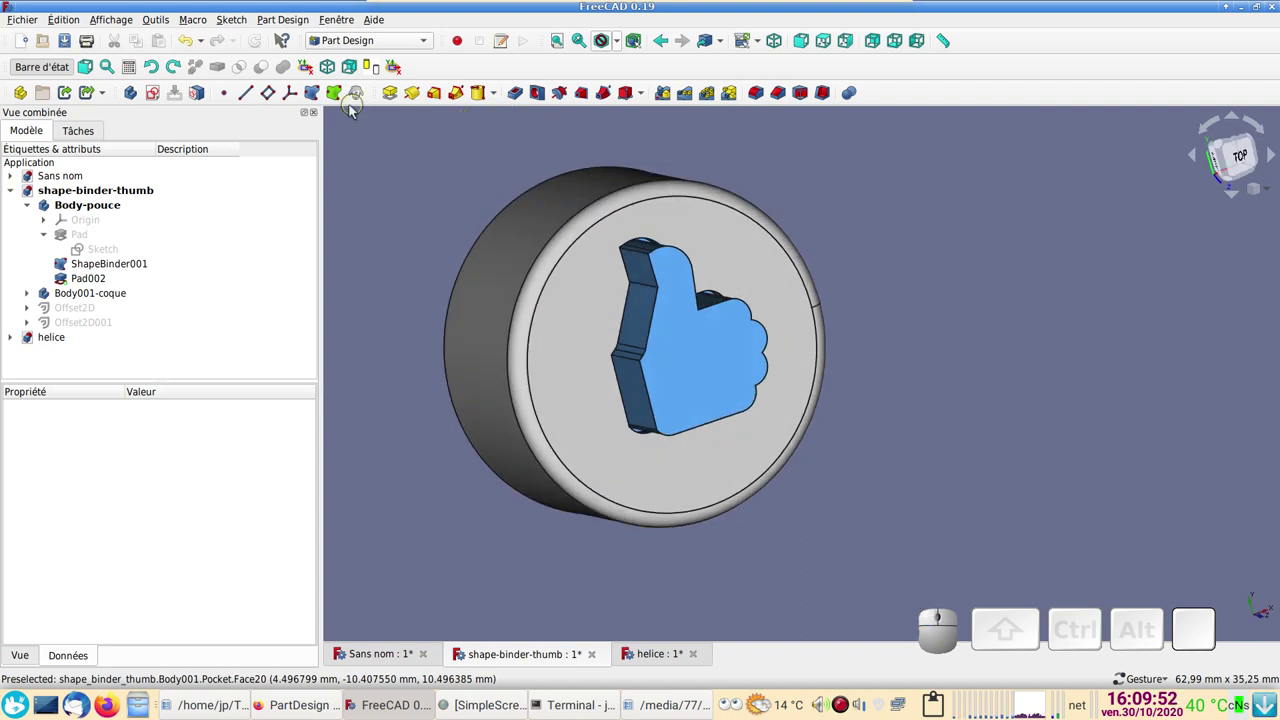
- Add a new sub-object shape Binder to Body-pouce, select it and orbit around the blue thumb
left_click(344, 98)
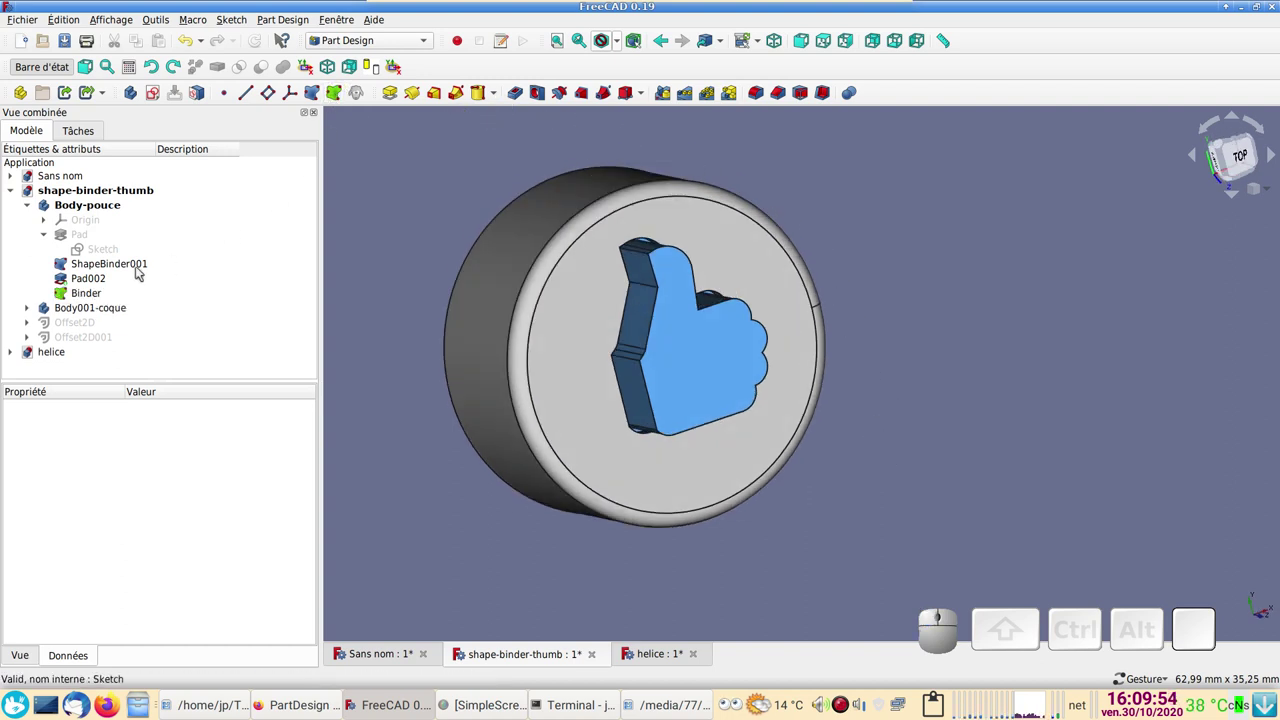
left_click(98, 301)
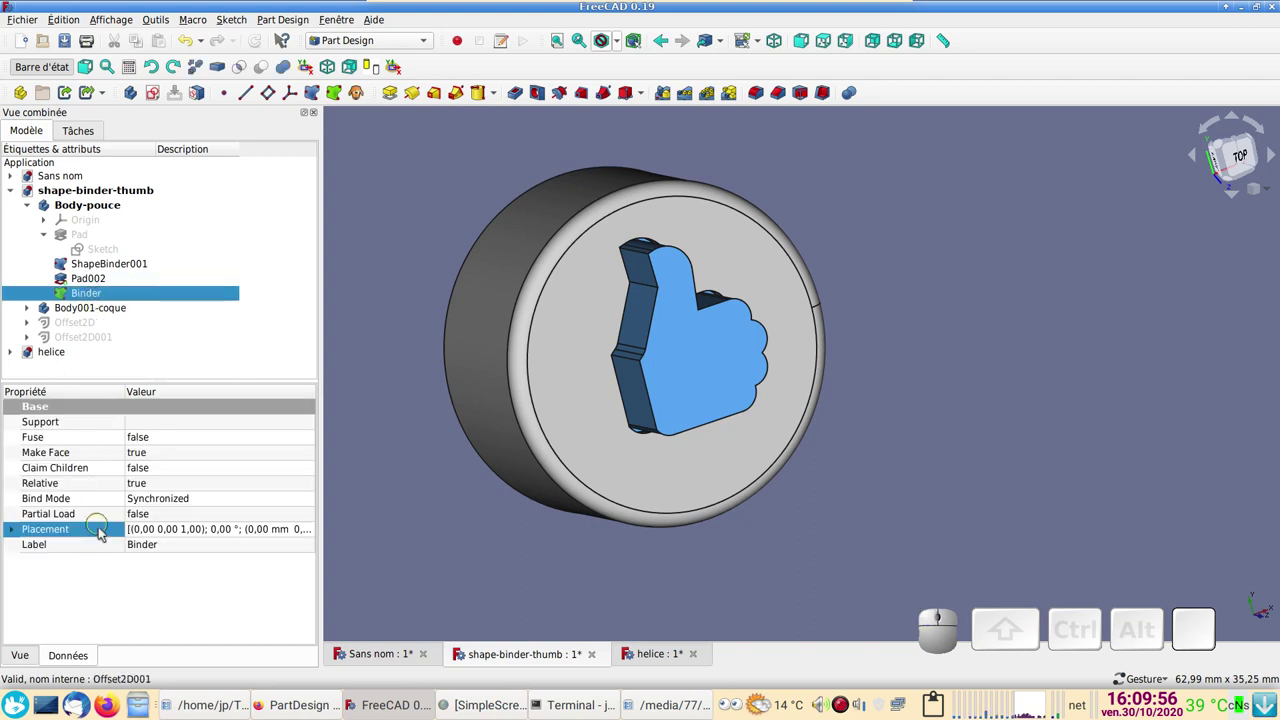
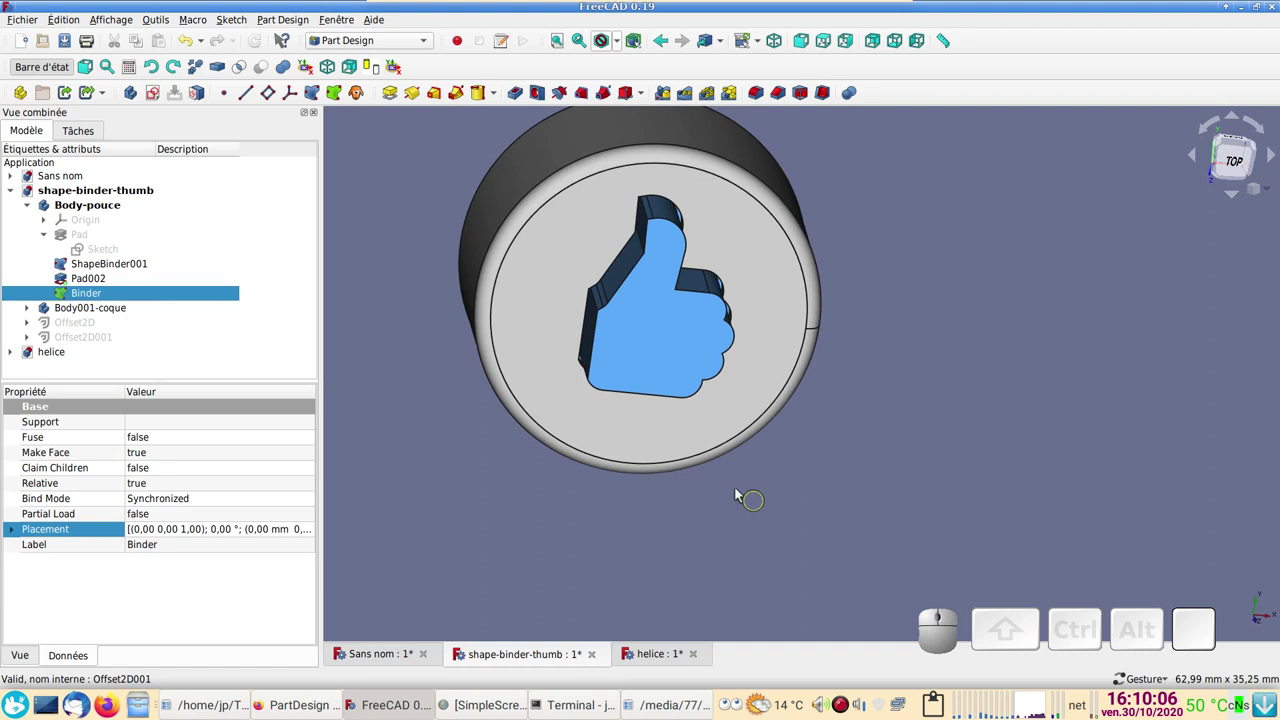
left_click_drag(996, 406, 978, 346)
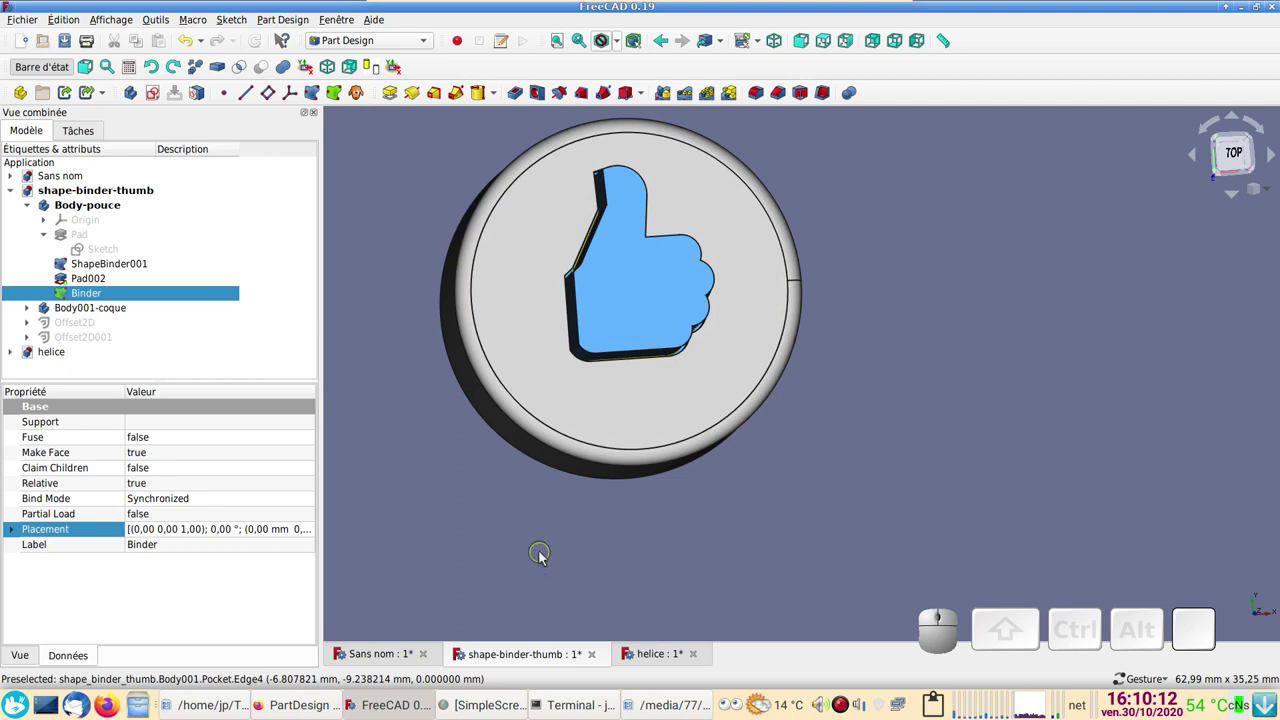
right_click(631, 537)
left_click_drag(905, 418, 856, 462)
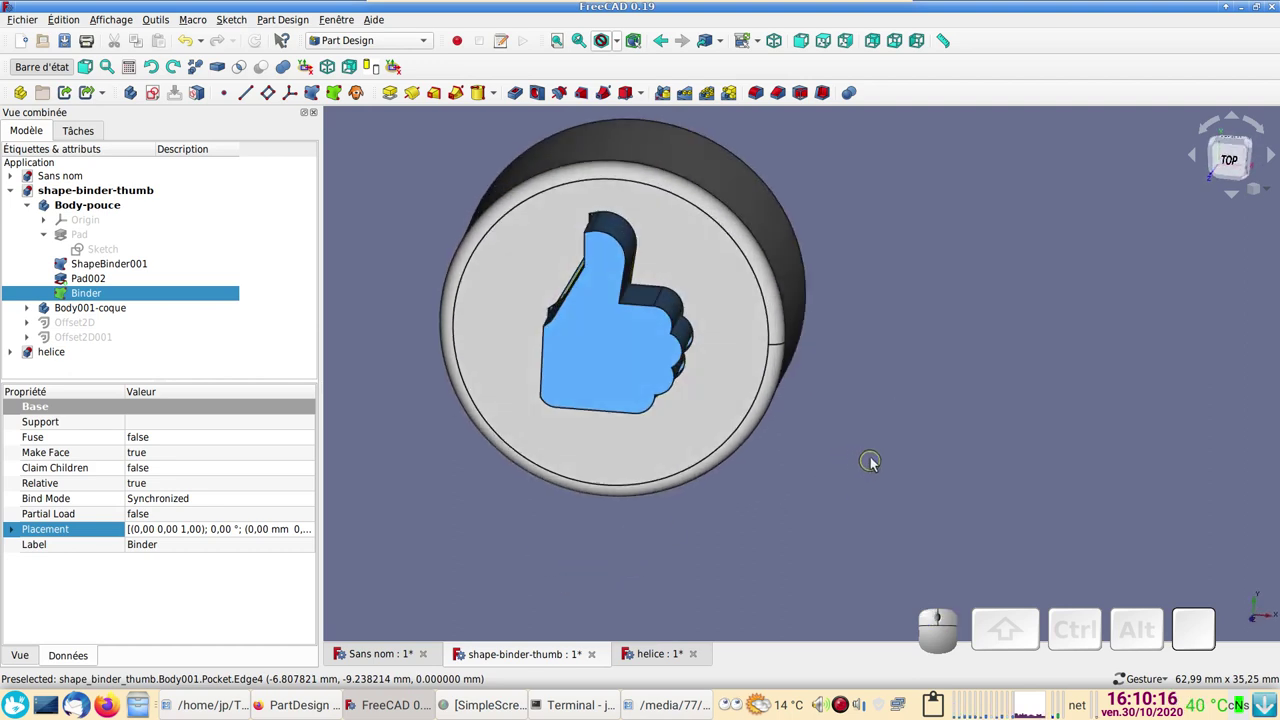